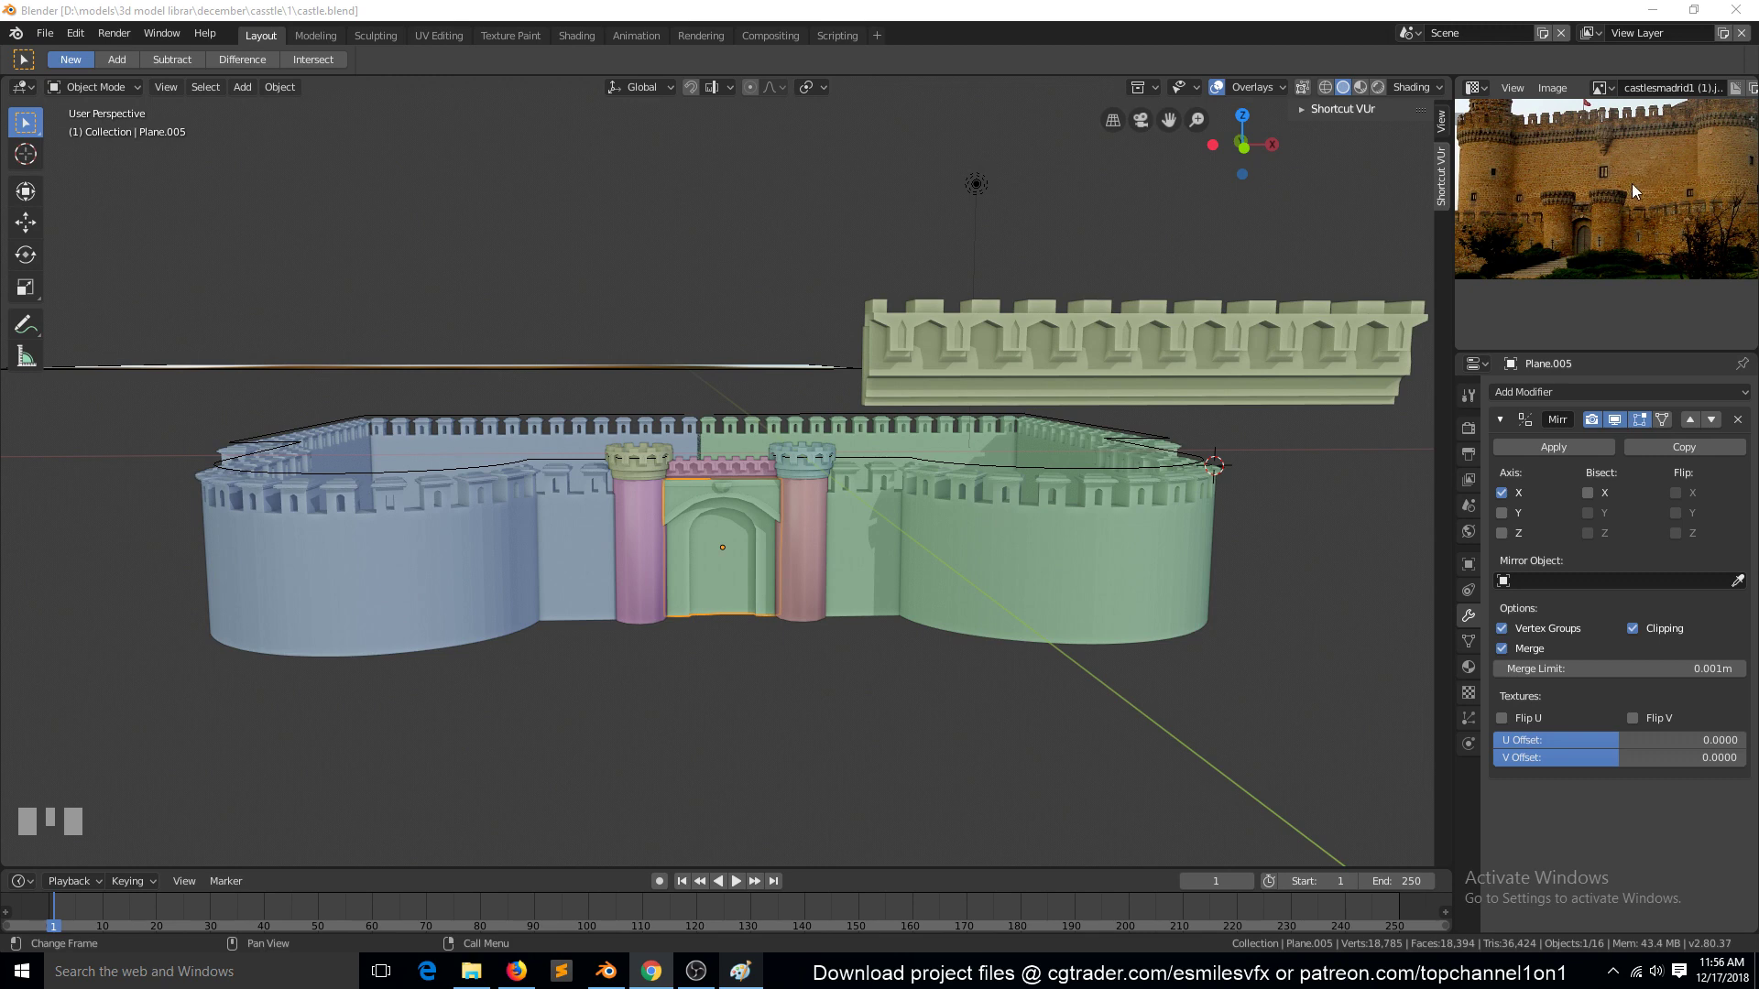
View the castle from the front, select the curved outer wall and look straight down on it
scroll("up", 3)
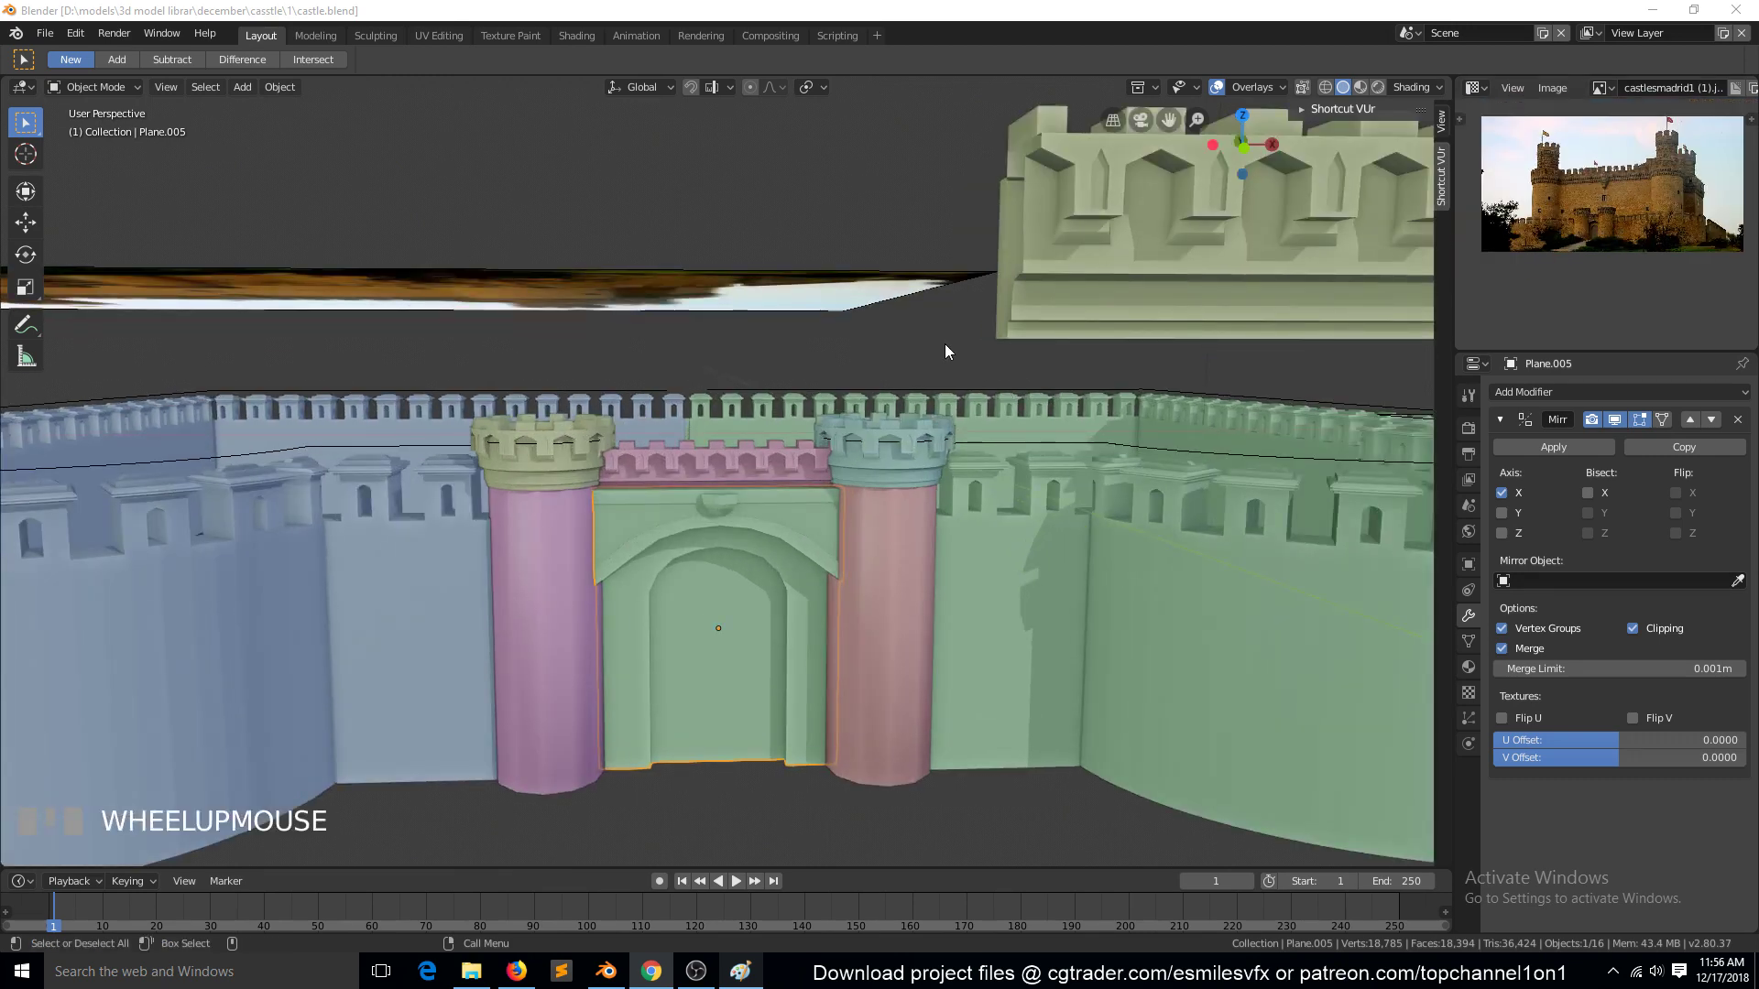
scroll("down", 3)
key("KP_1")
key("r")
key("g")
key("alt+a")
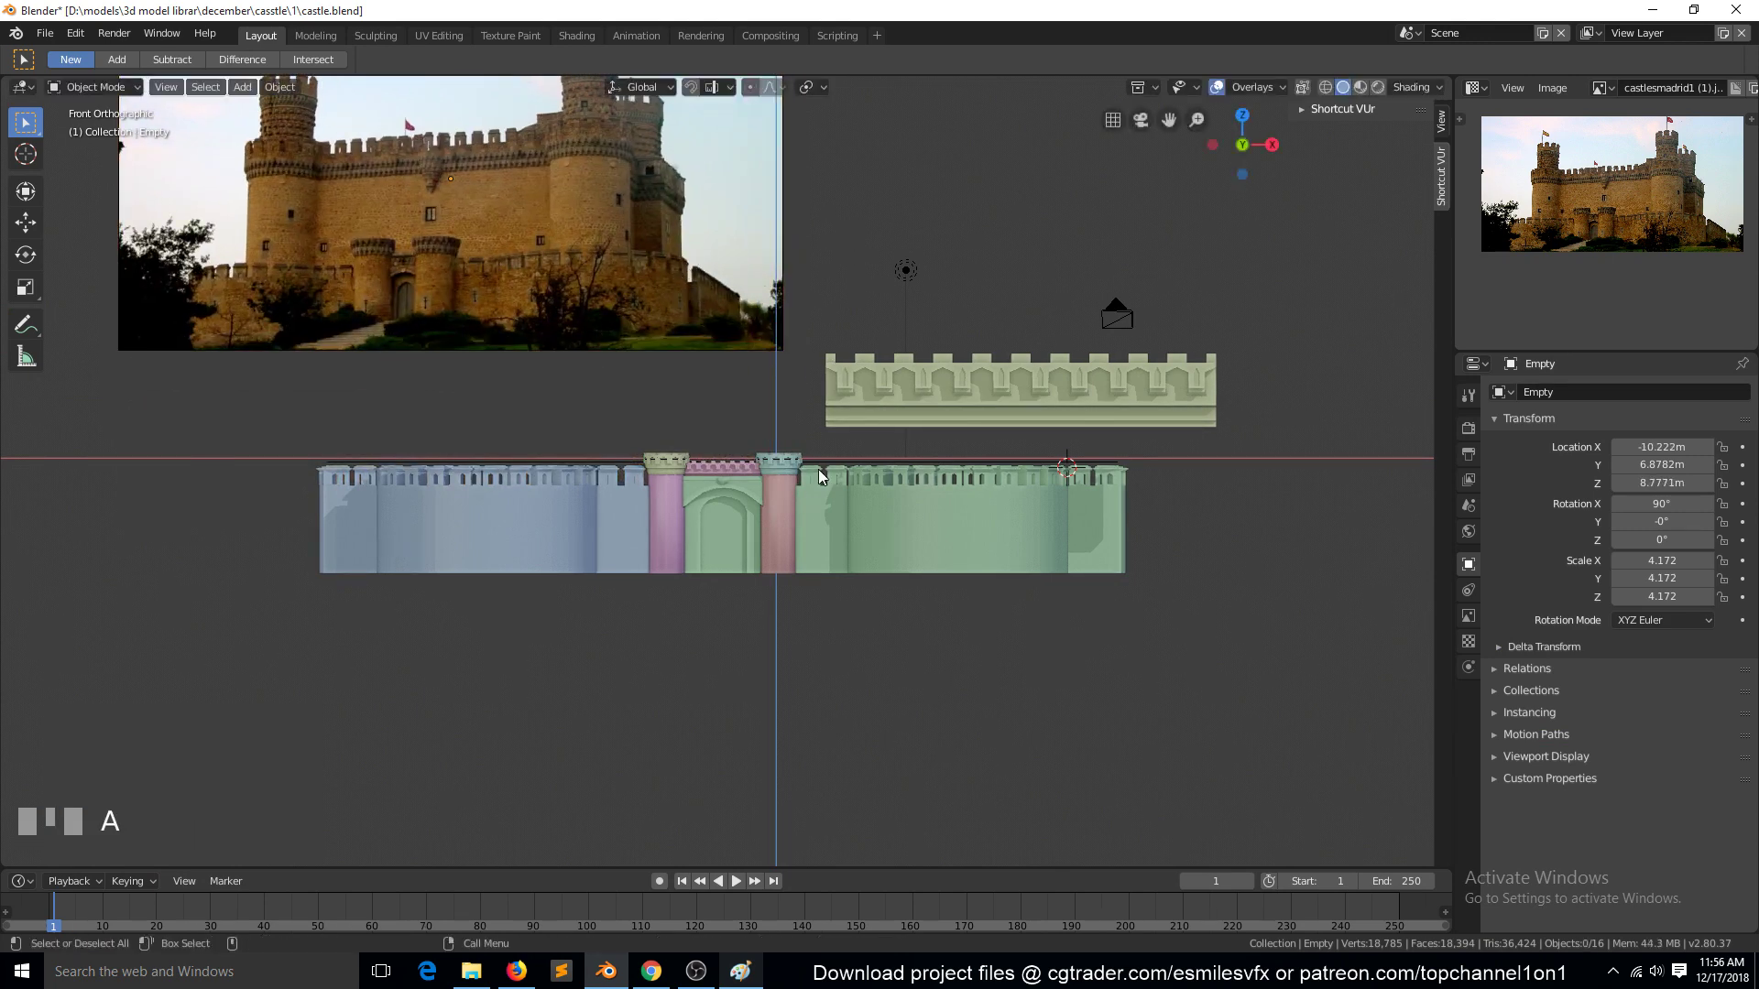
key("`")
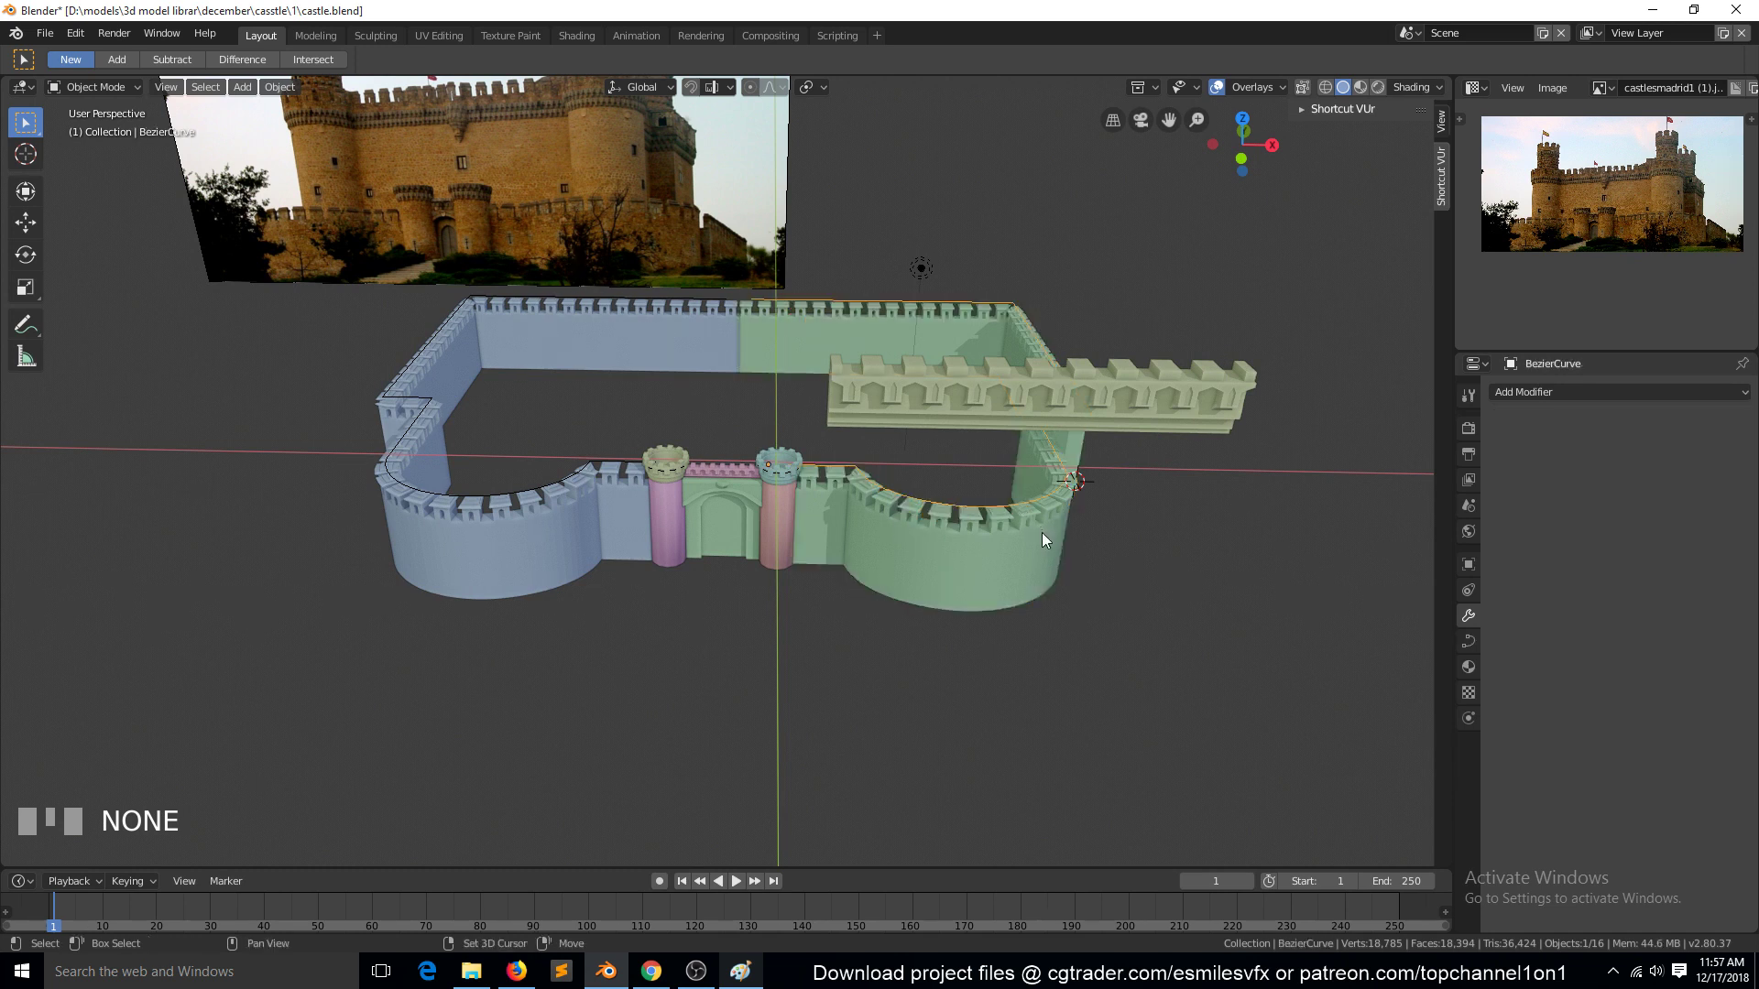
left_click(1052, 537)
key("KP_7")
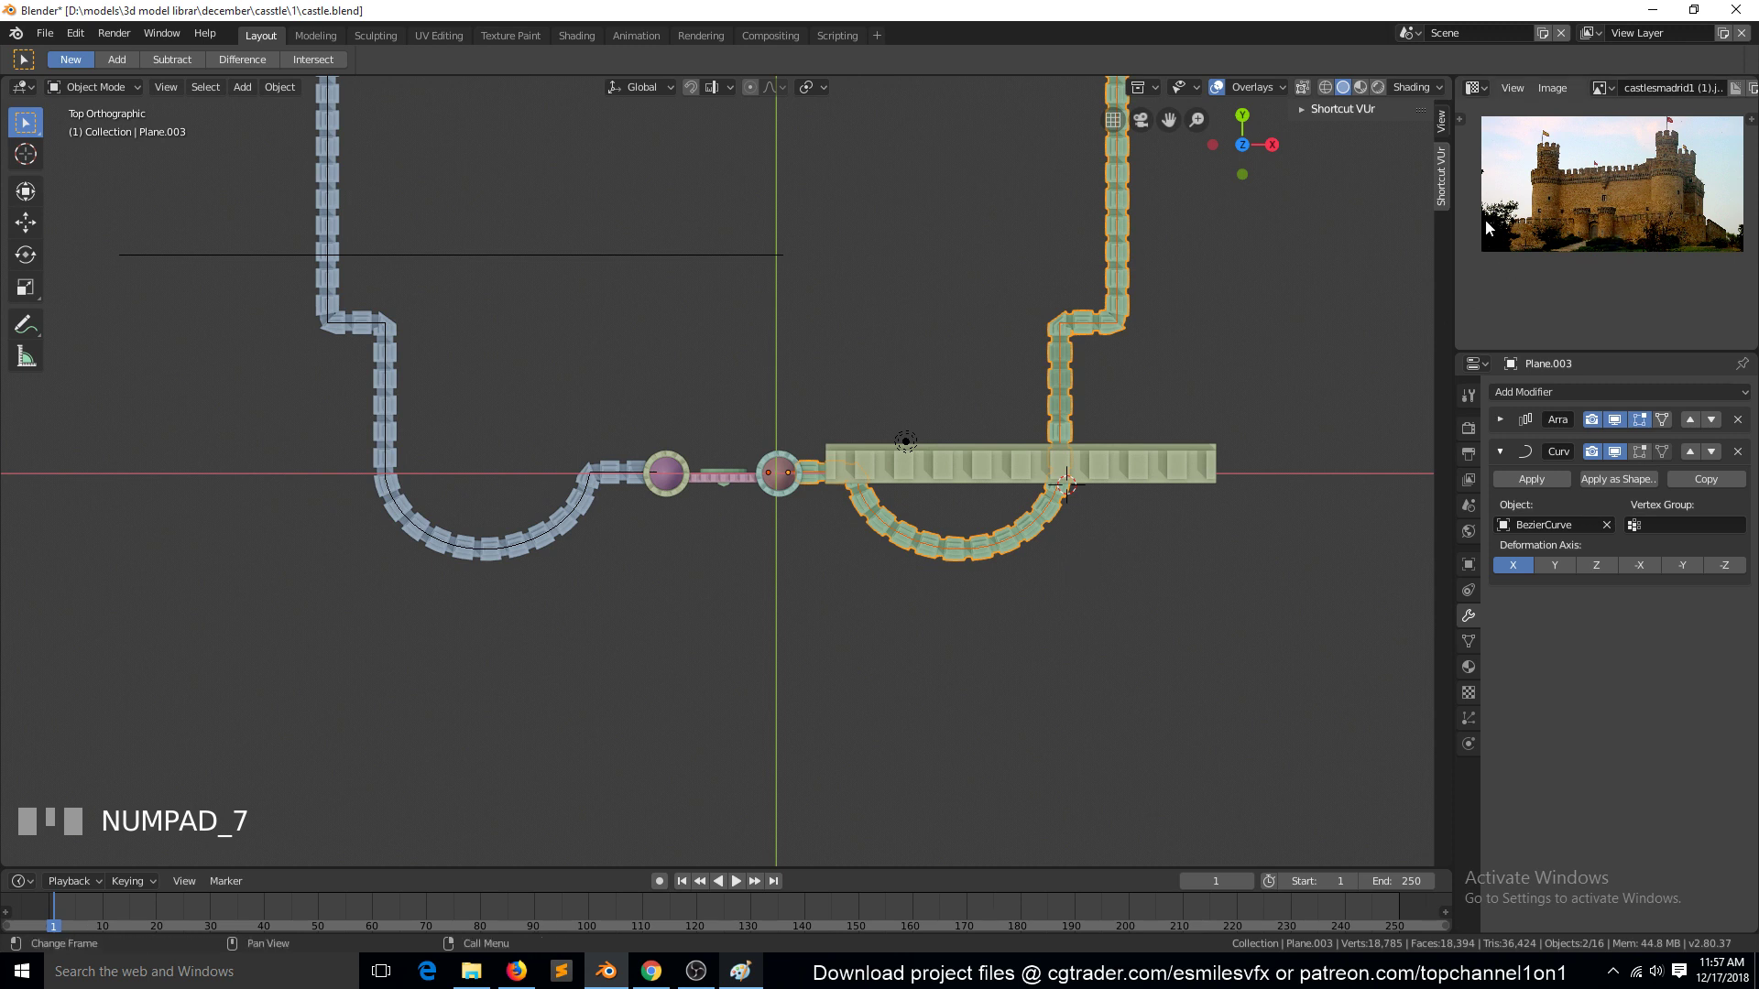
Duplicate the wall with its Bezier curve, move the copy inside the courtyard and scale it down
key("shift+d")
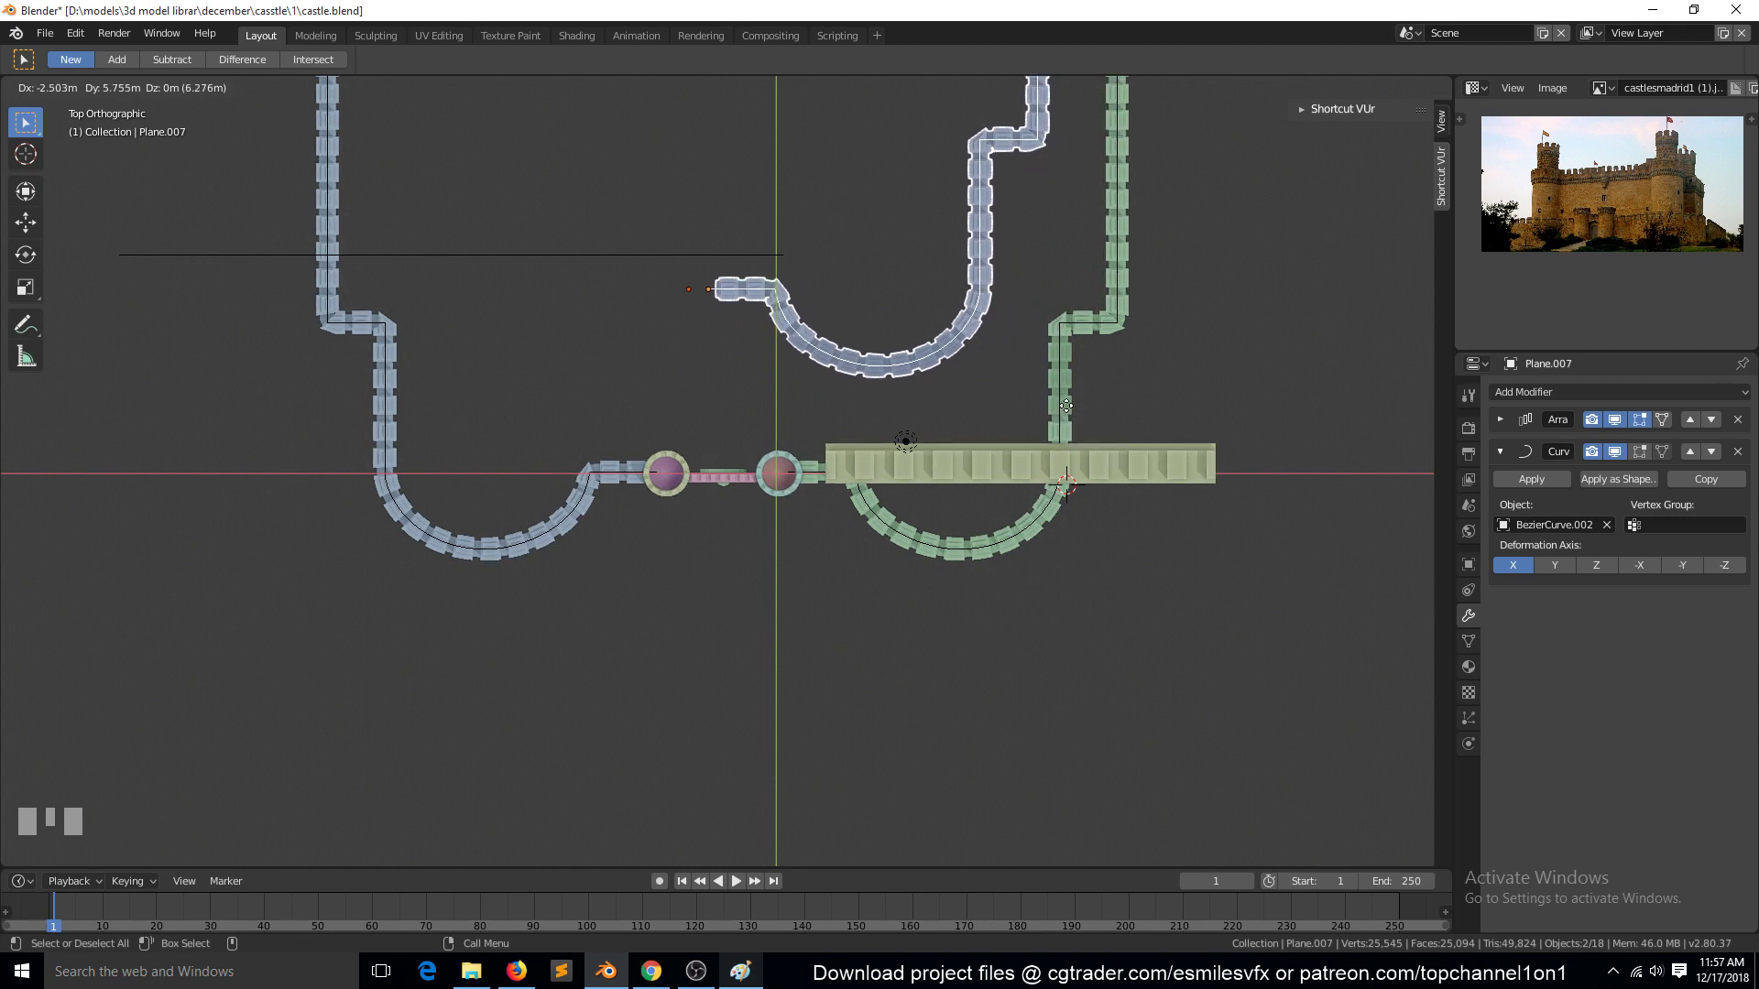
key("s")
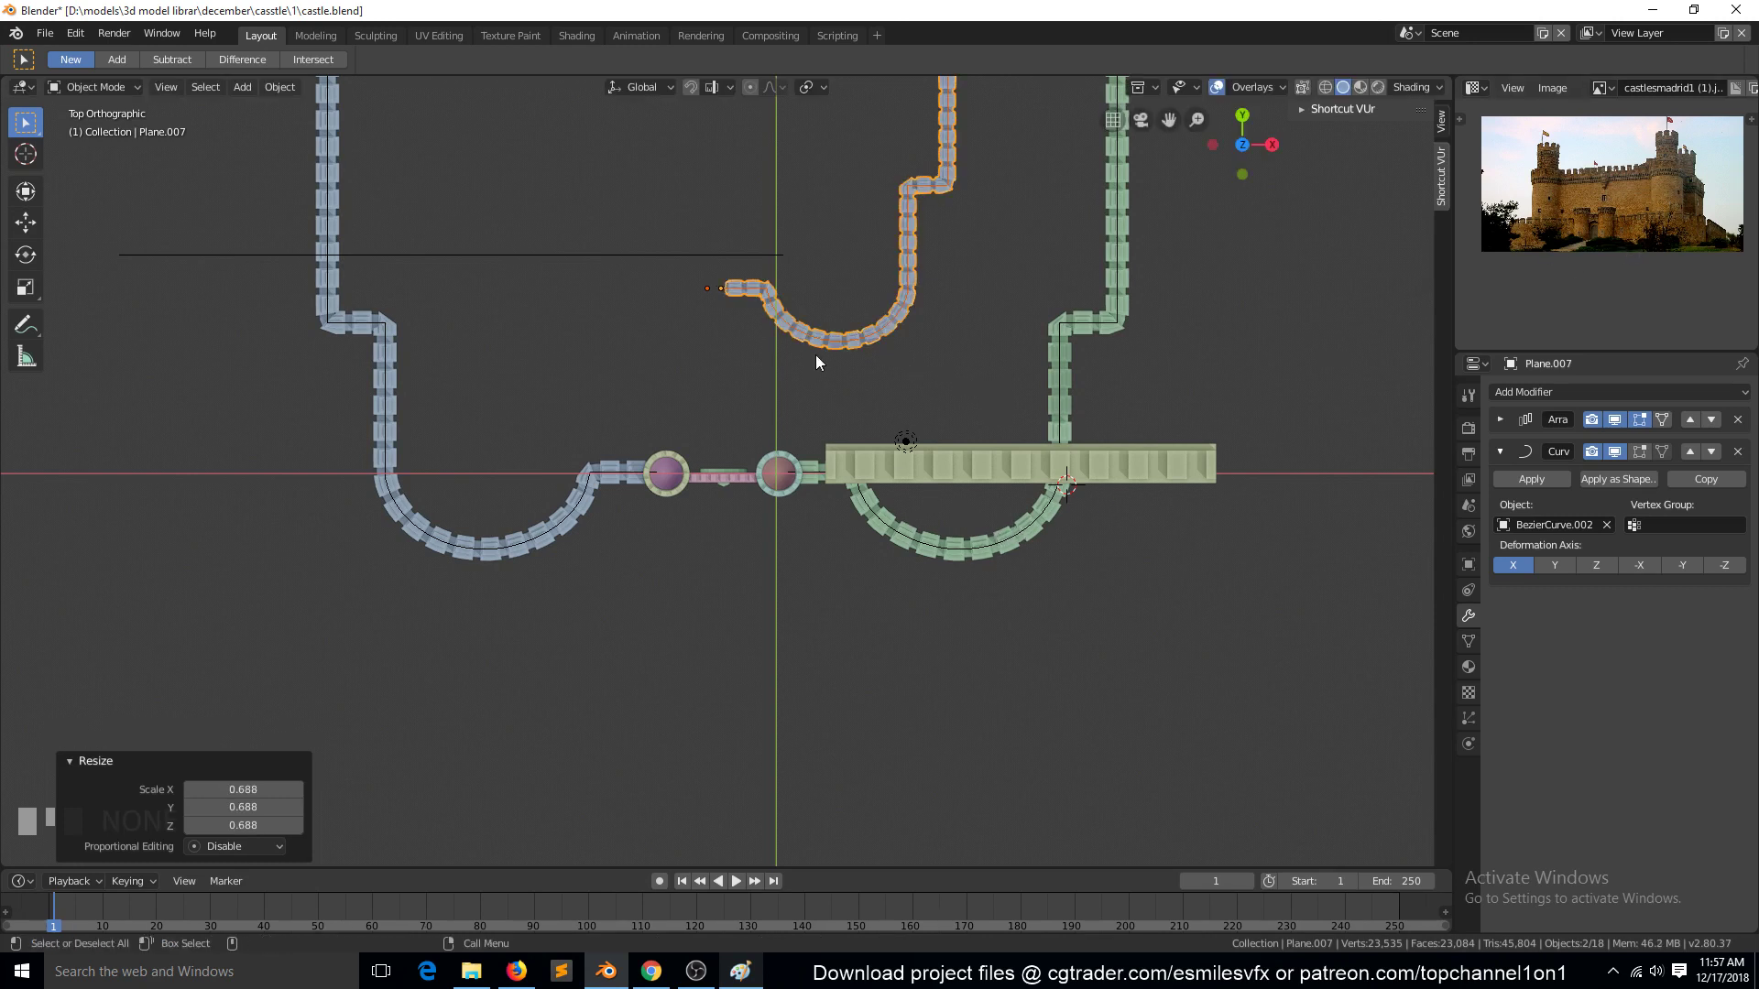
key("g")
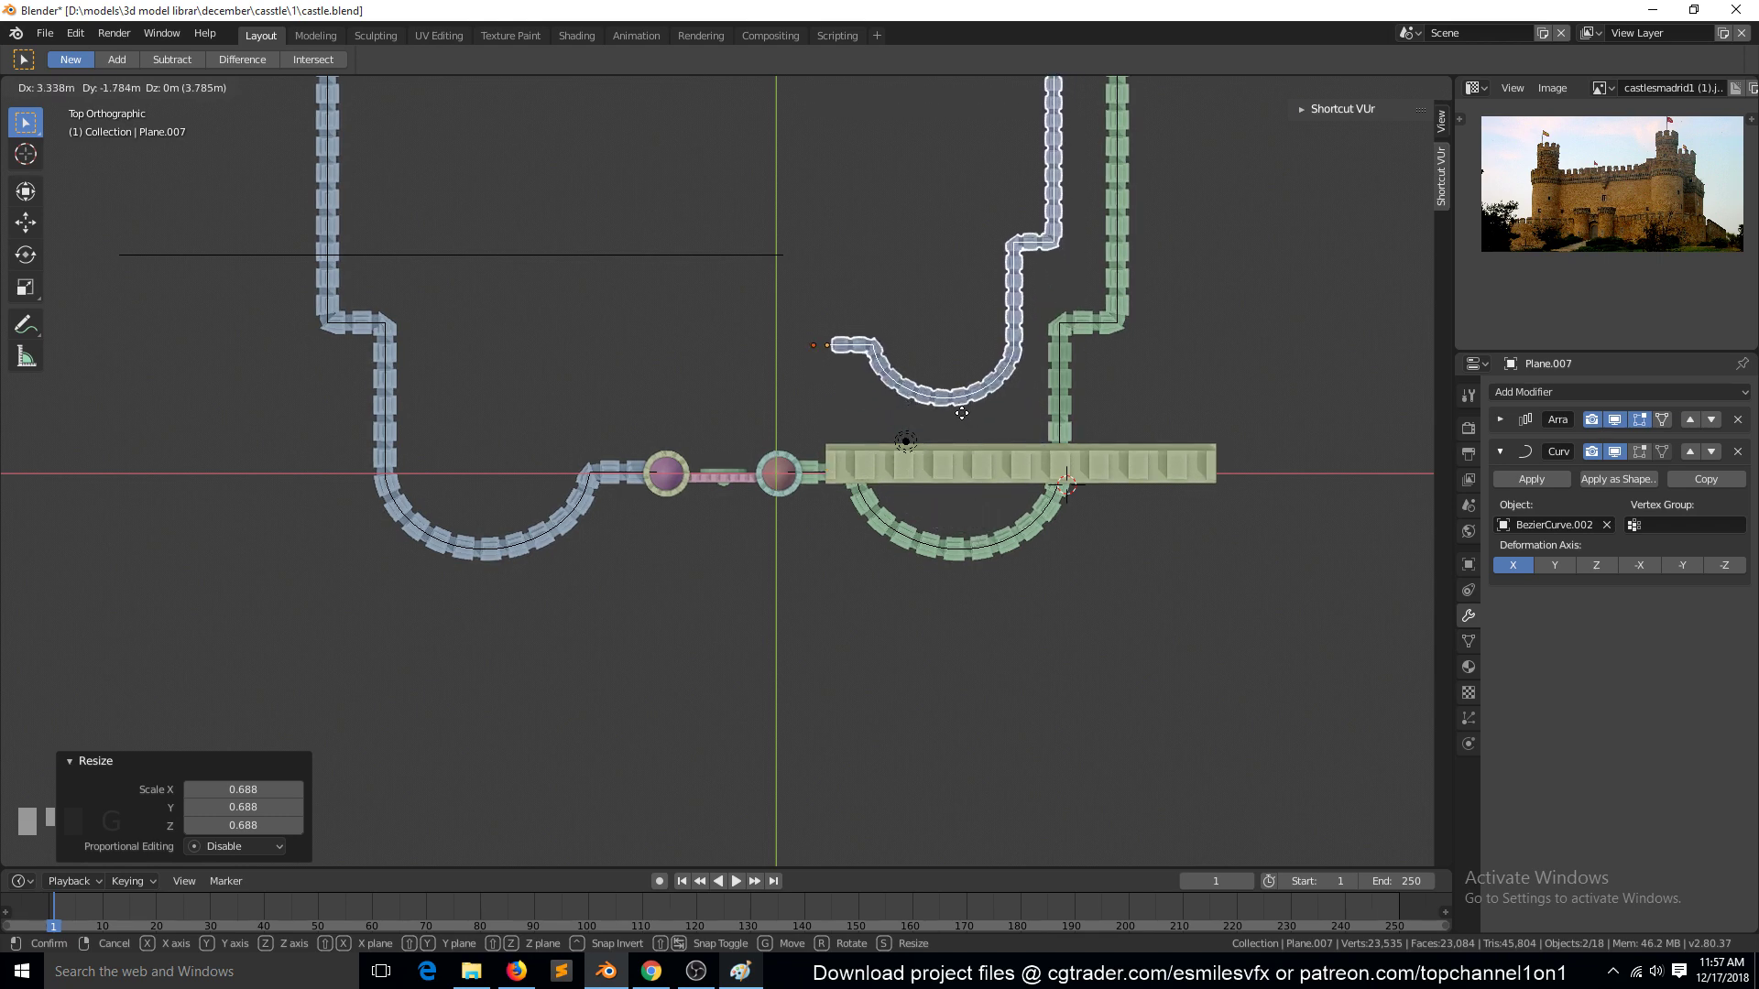
key("s")
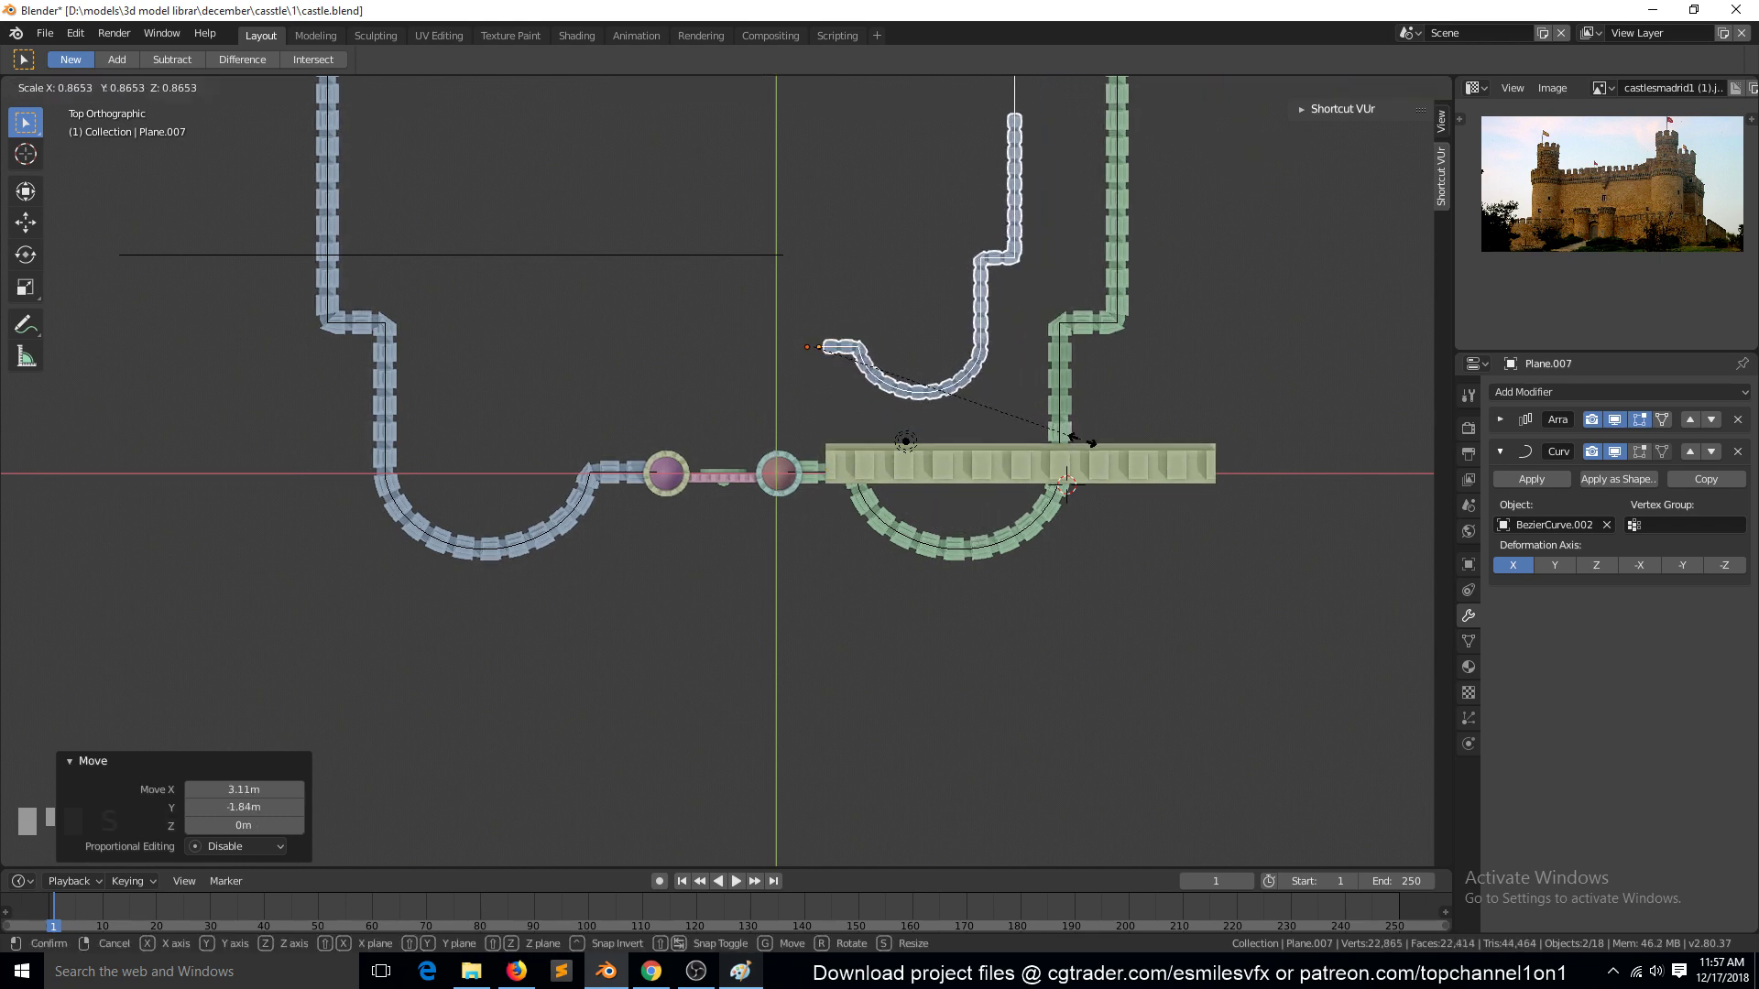
left_click_drag(1041, 430, 980, 375)
left_click_drag(981, 375, 907, 427)
key("alt+a")
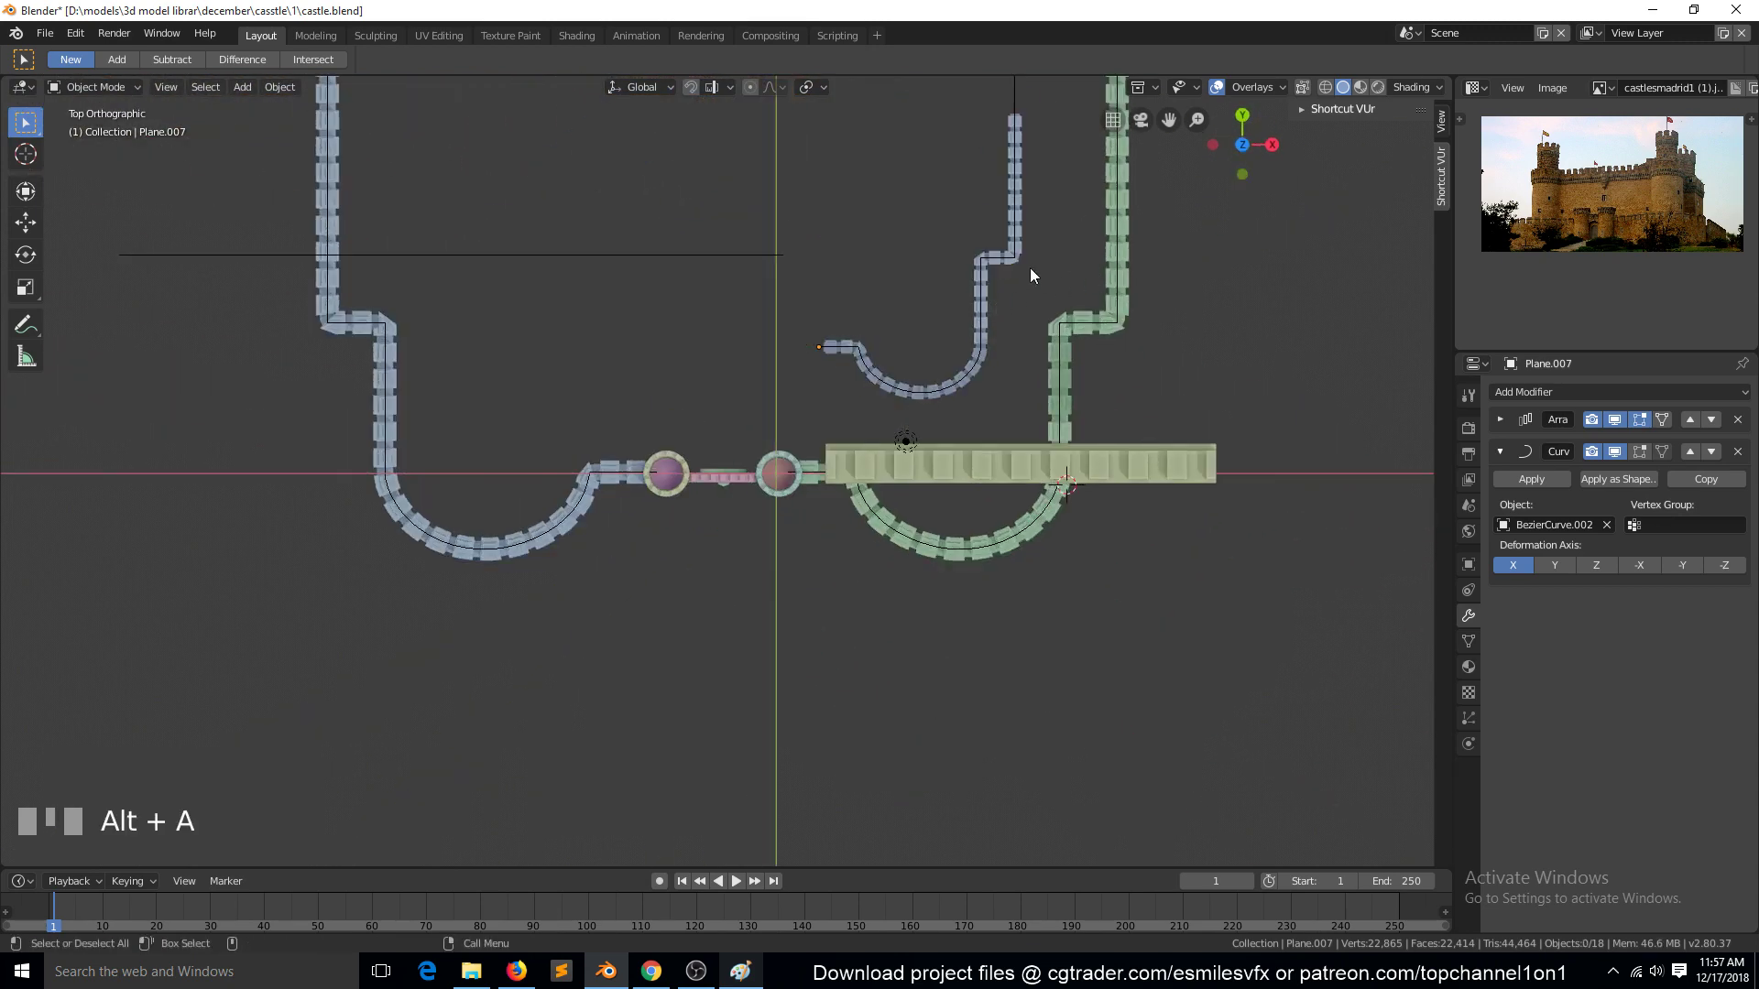
scroll("down", 3)
Select the inner wall's guide curve and shift the control points at its upper bend sideways
left_click(960, 308)
scroll("up", 3)
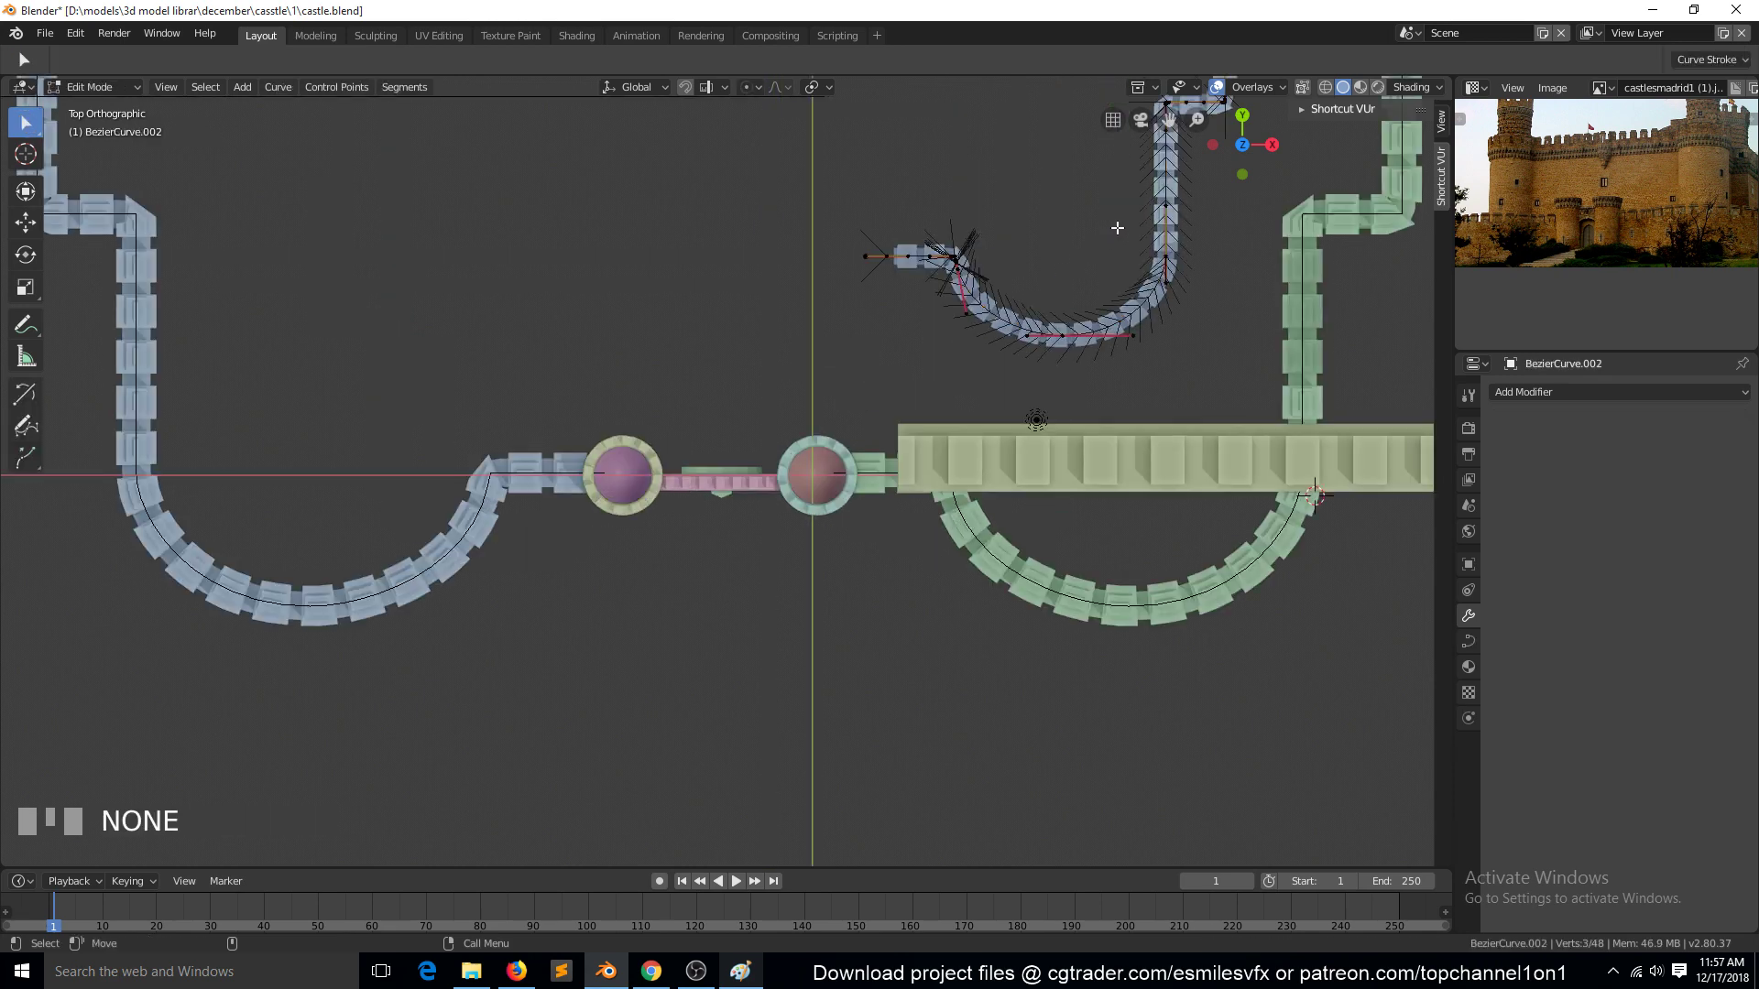
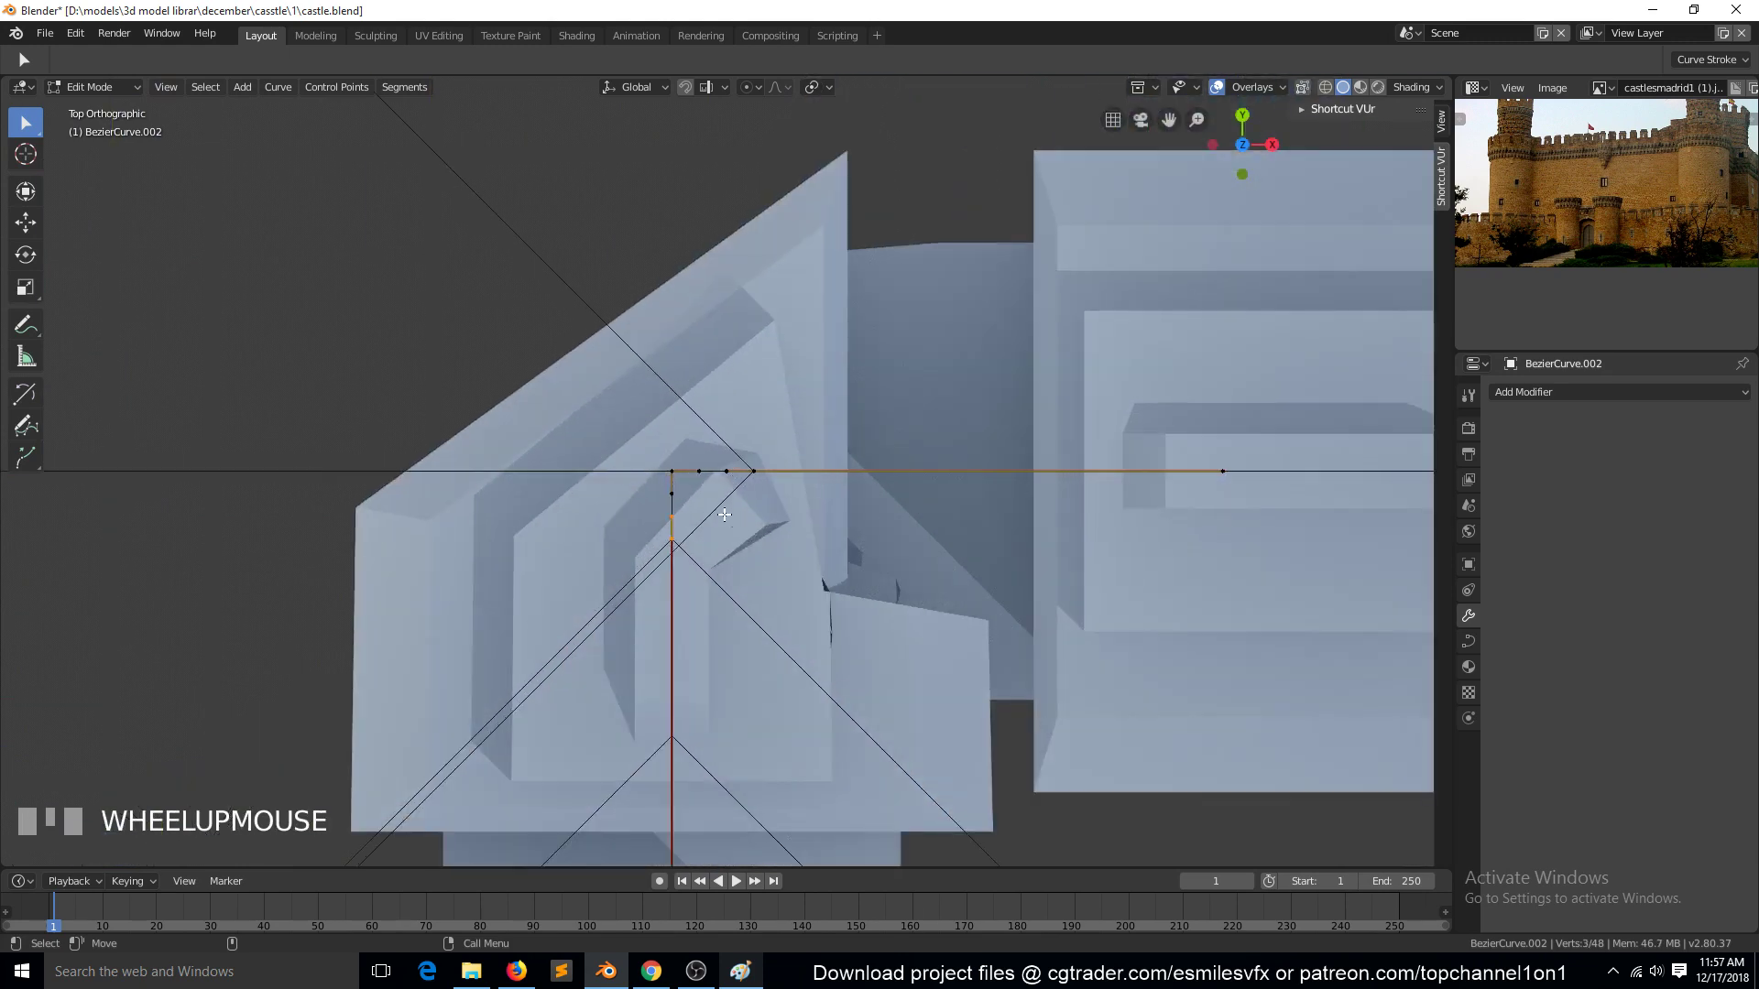
left_click_drag(663, 465, 686, 537)
scroll("down", 3)
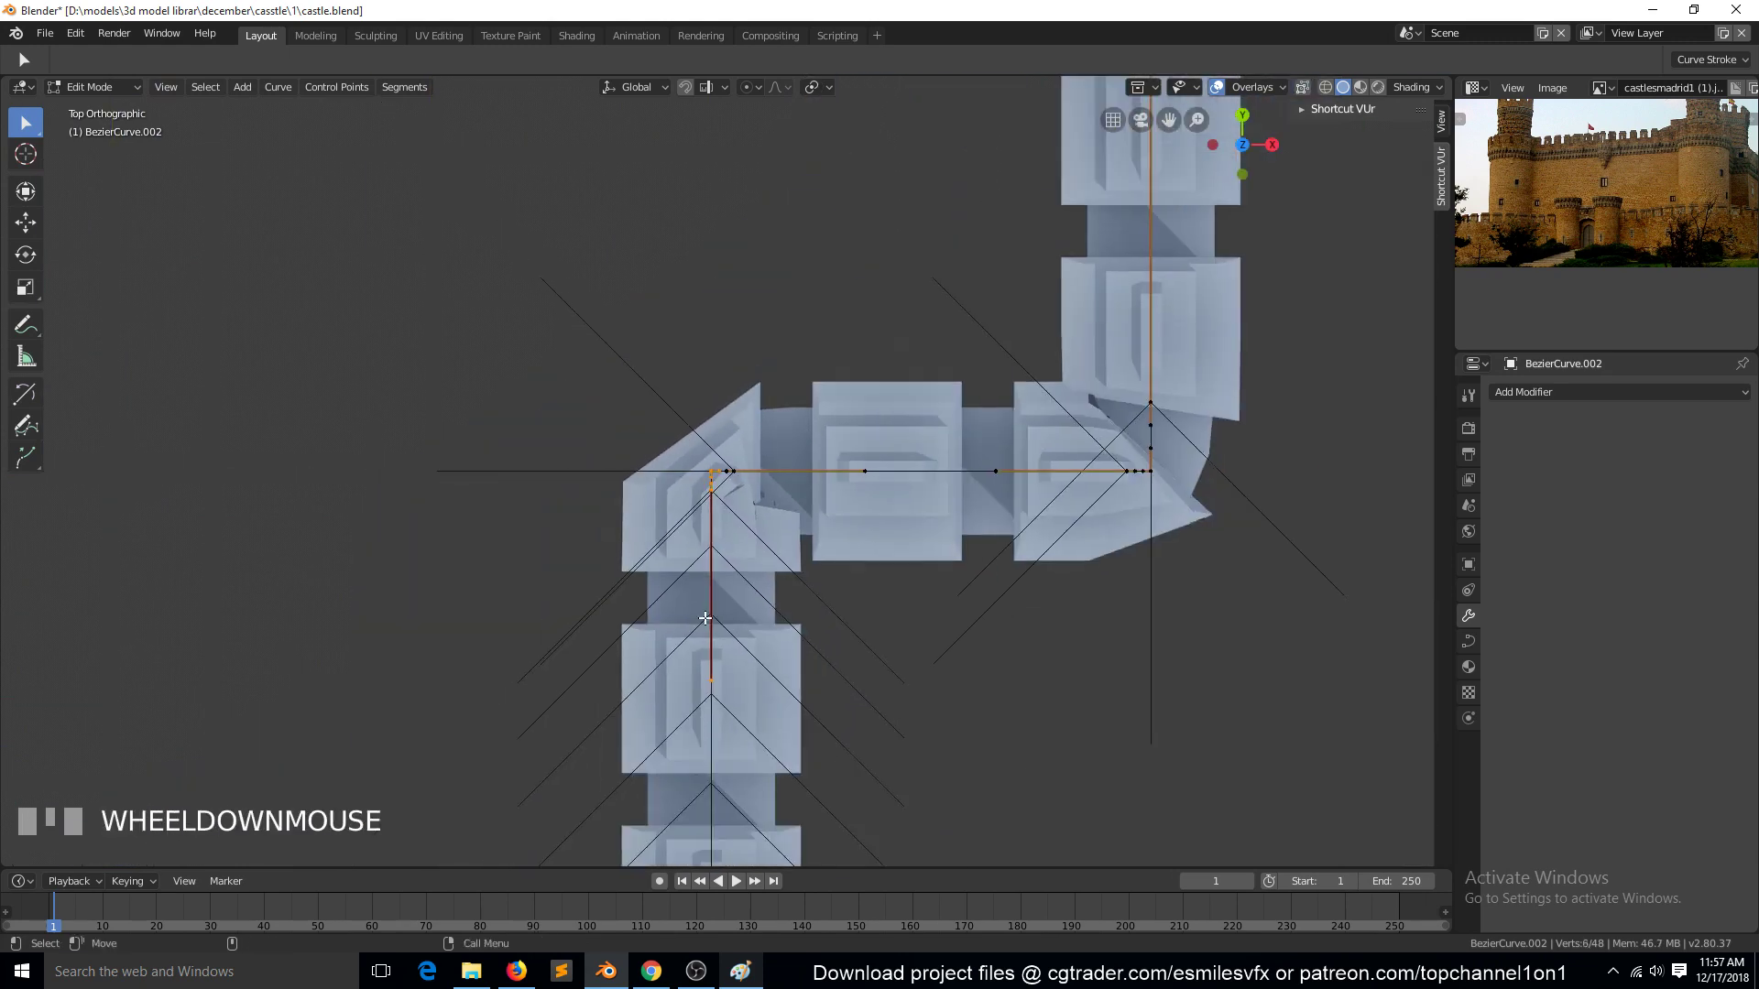
scroll("up", 3)
left_click(699, 512)
scroll("down", 3)
scroll("up", 3)
left_click(694, 513)
scroll("down", 3)
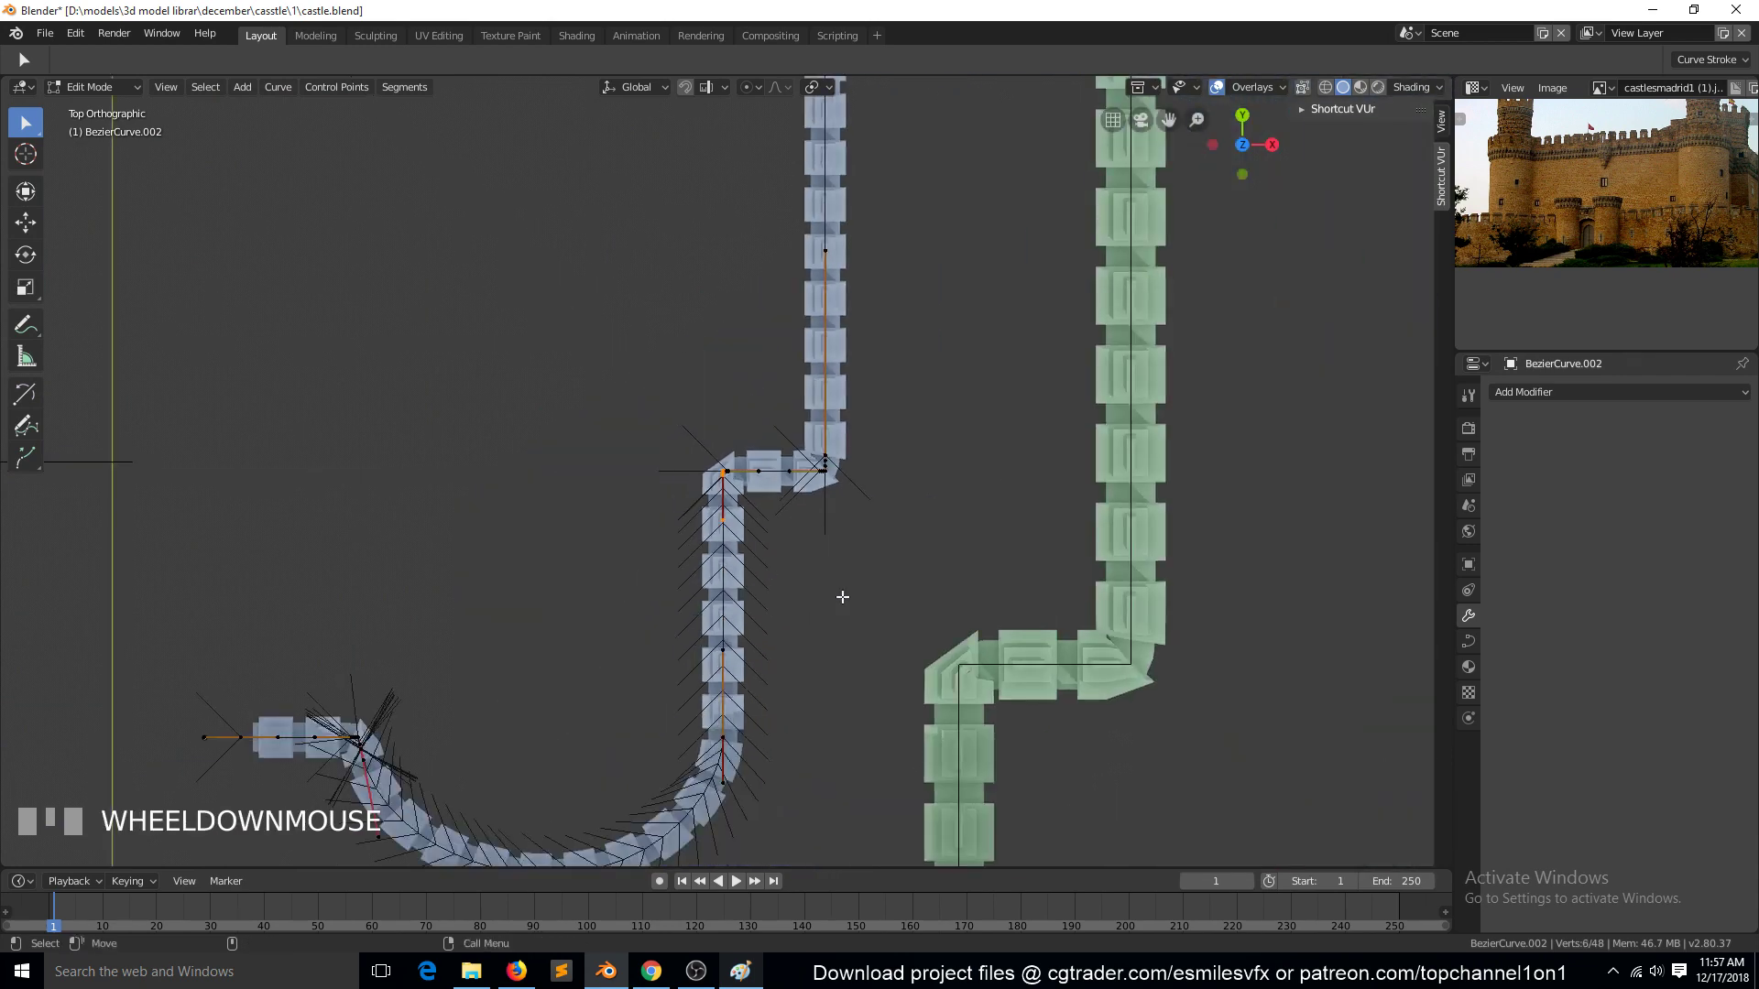
key("g")
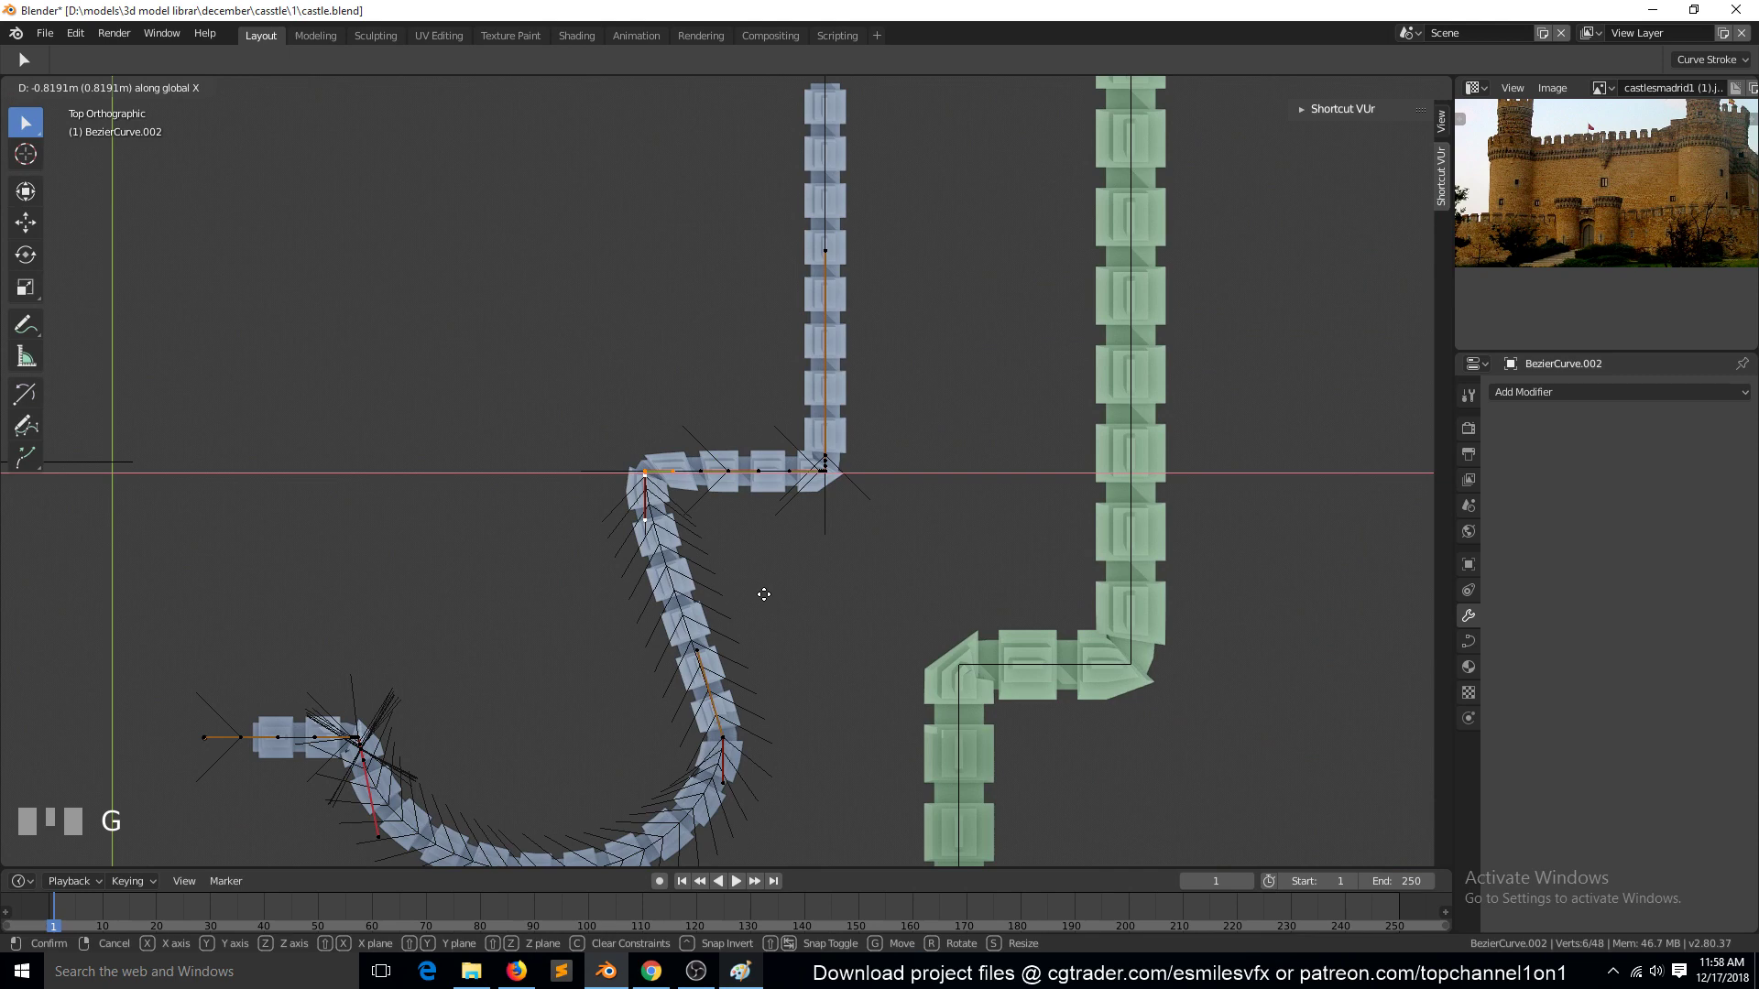
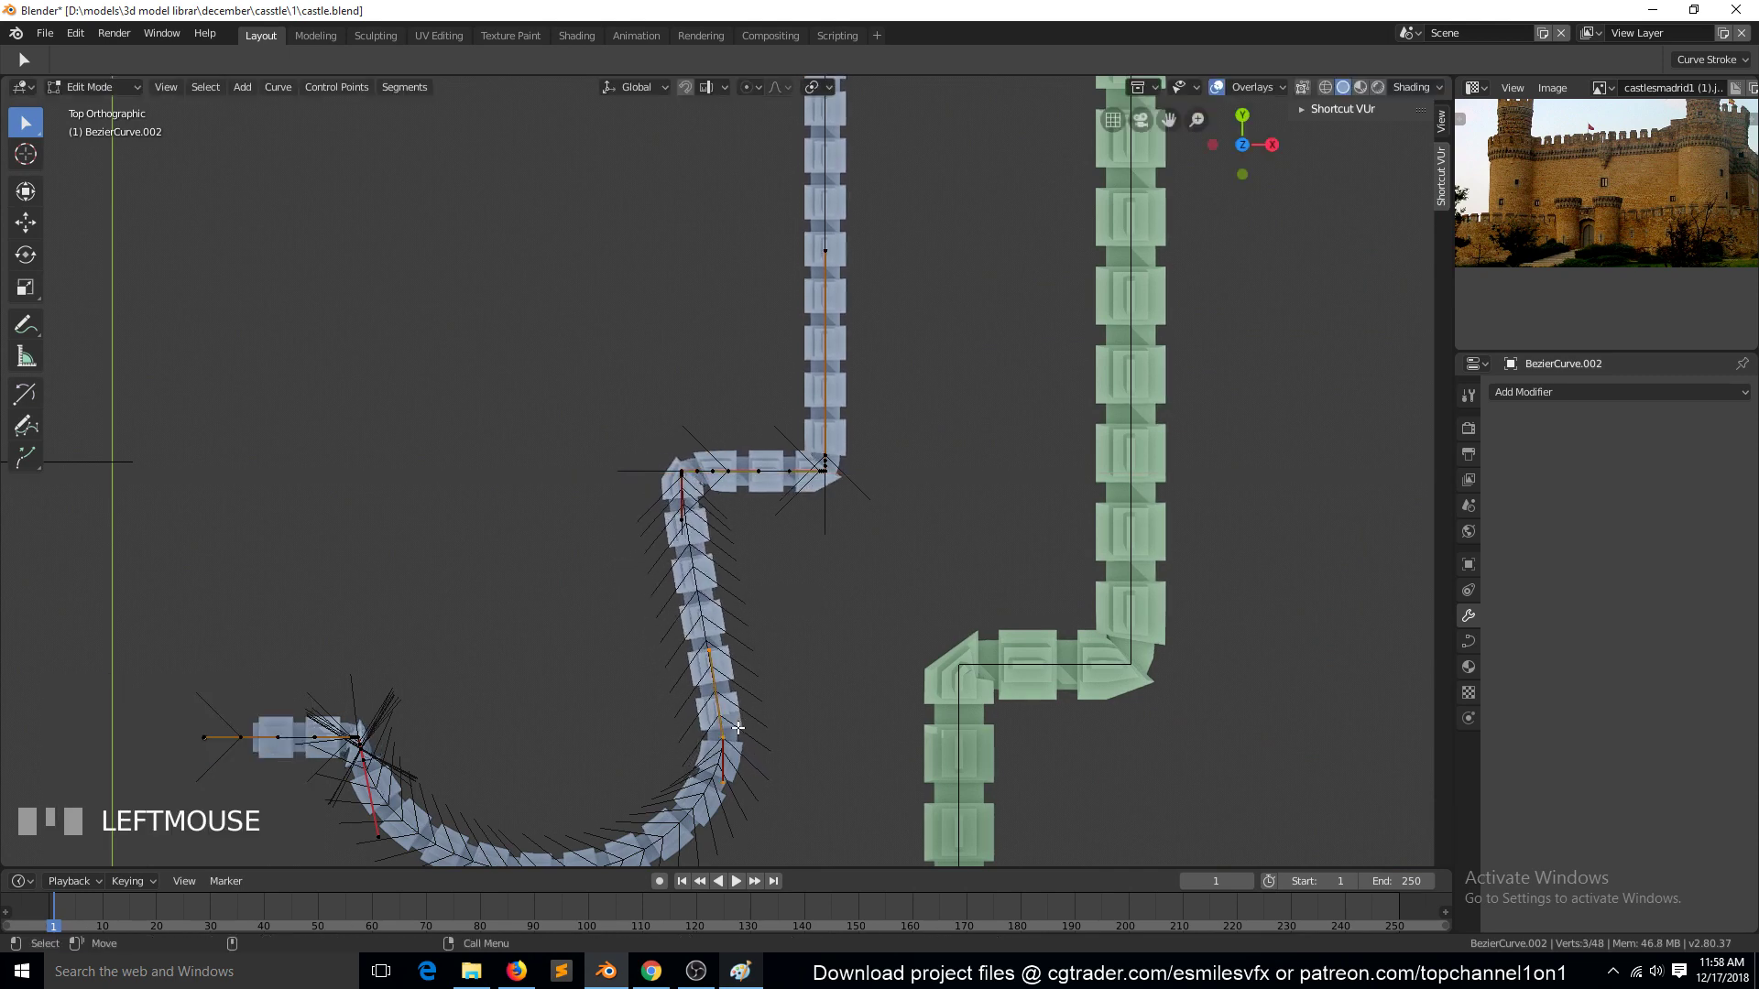
left_click(677, 483)
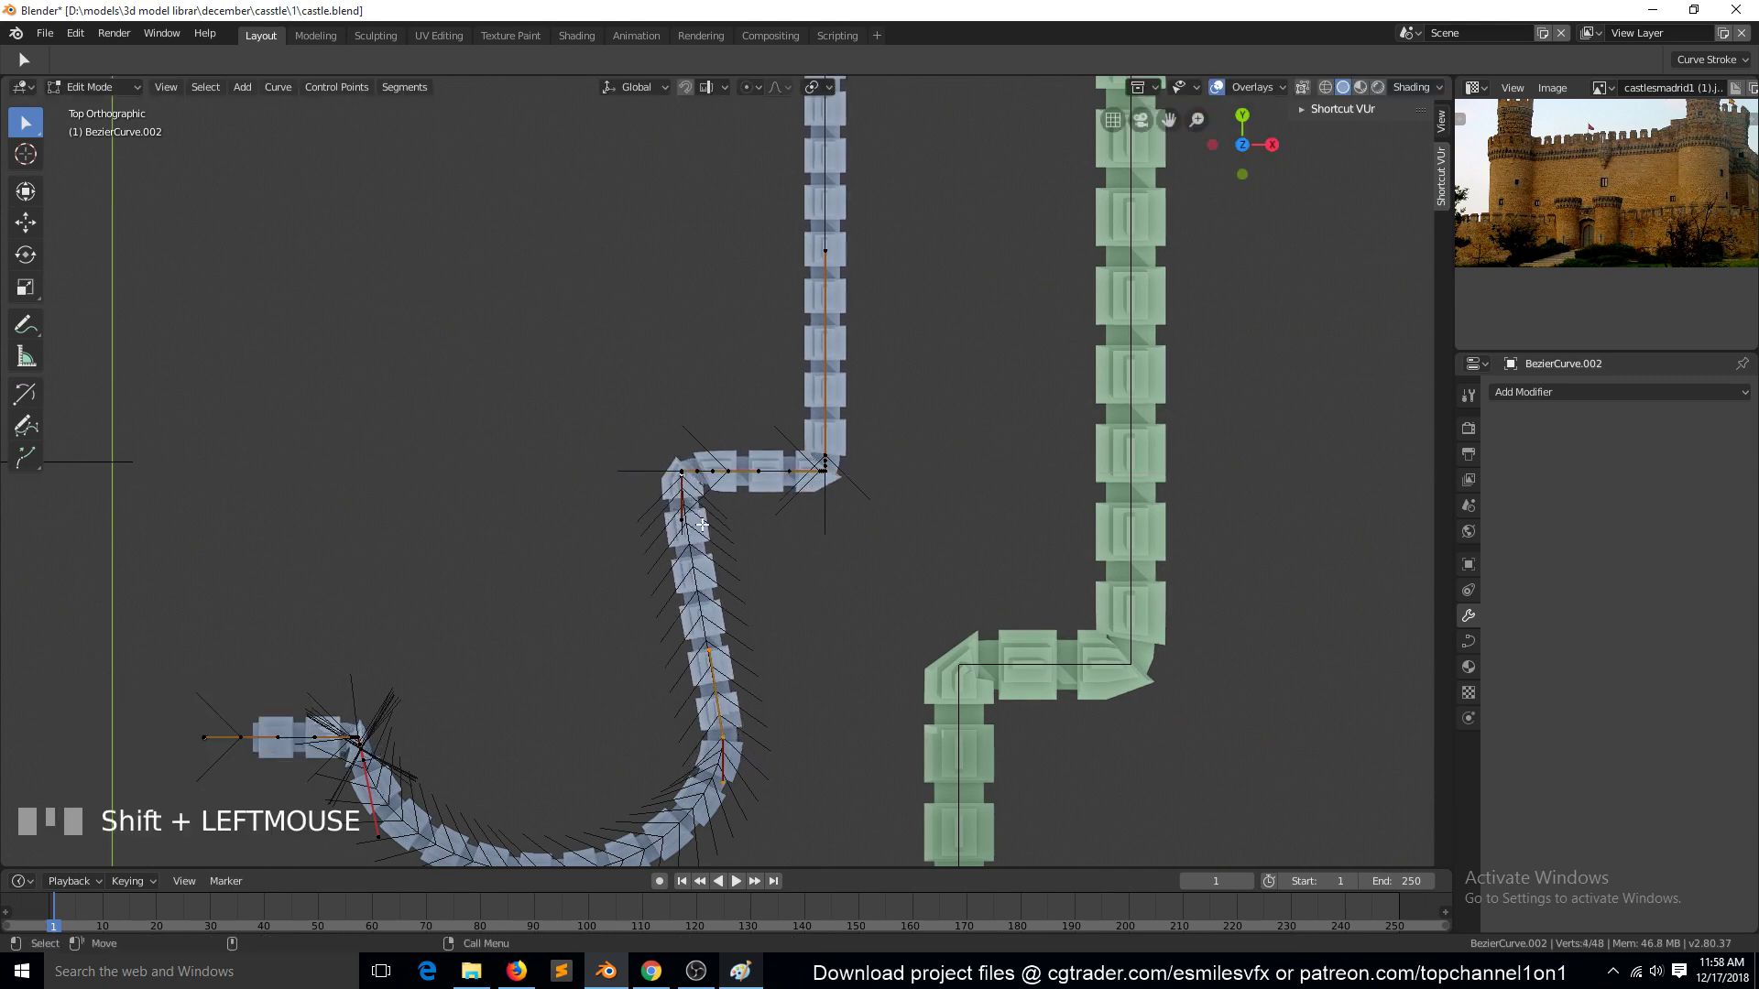
Pick control points along the curve's straight run to start reshaping it
scroll("up", 3)
left_click(686, 702)
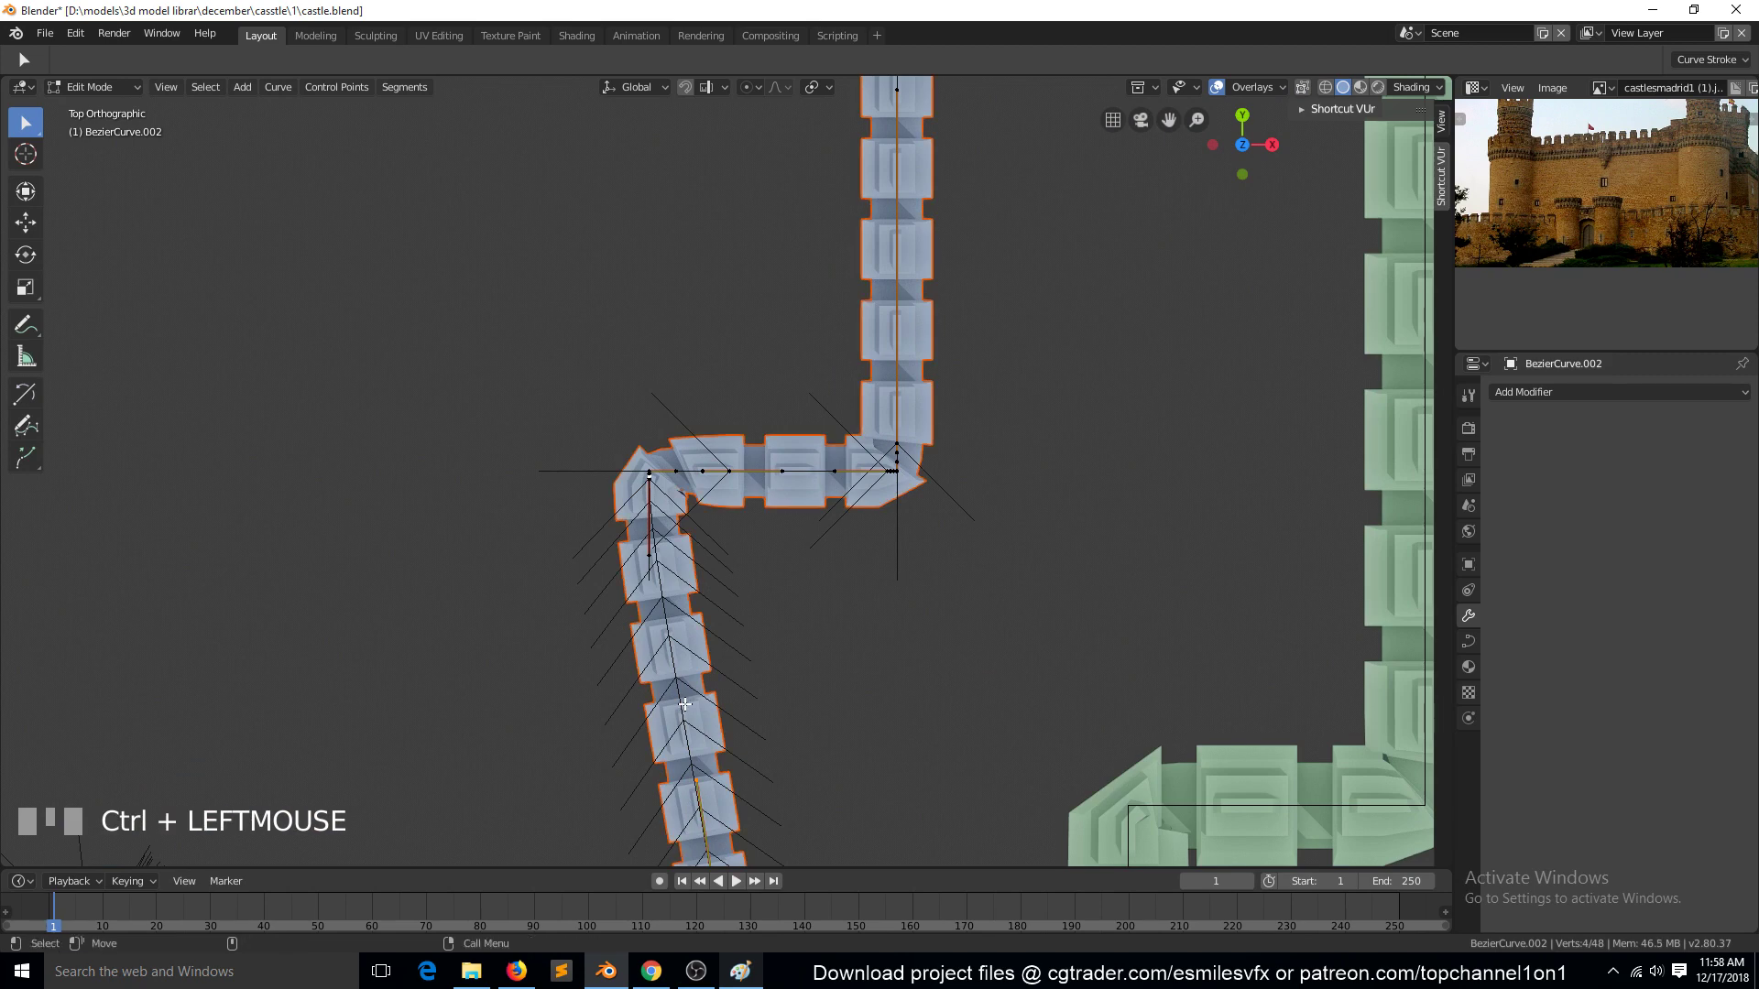
key("alt+a")
key("Tab")
left_click(687, 705)
scroll("down", 3)
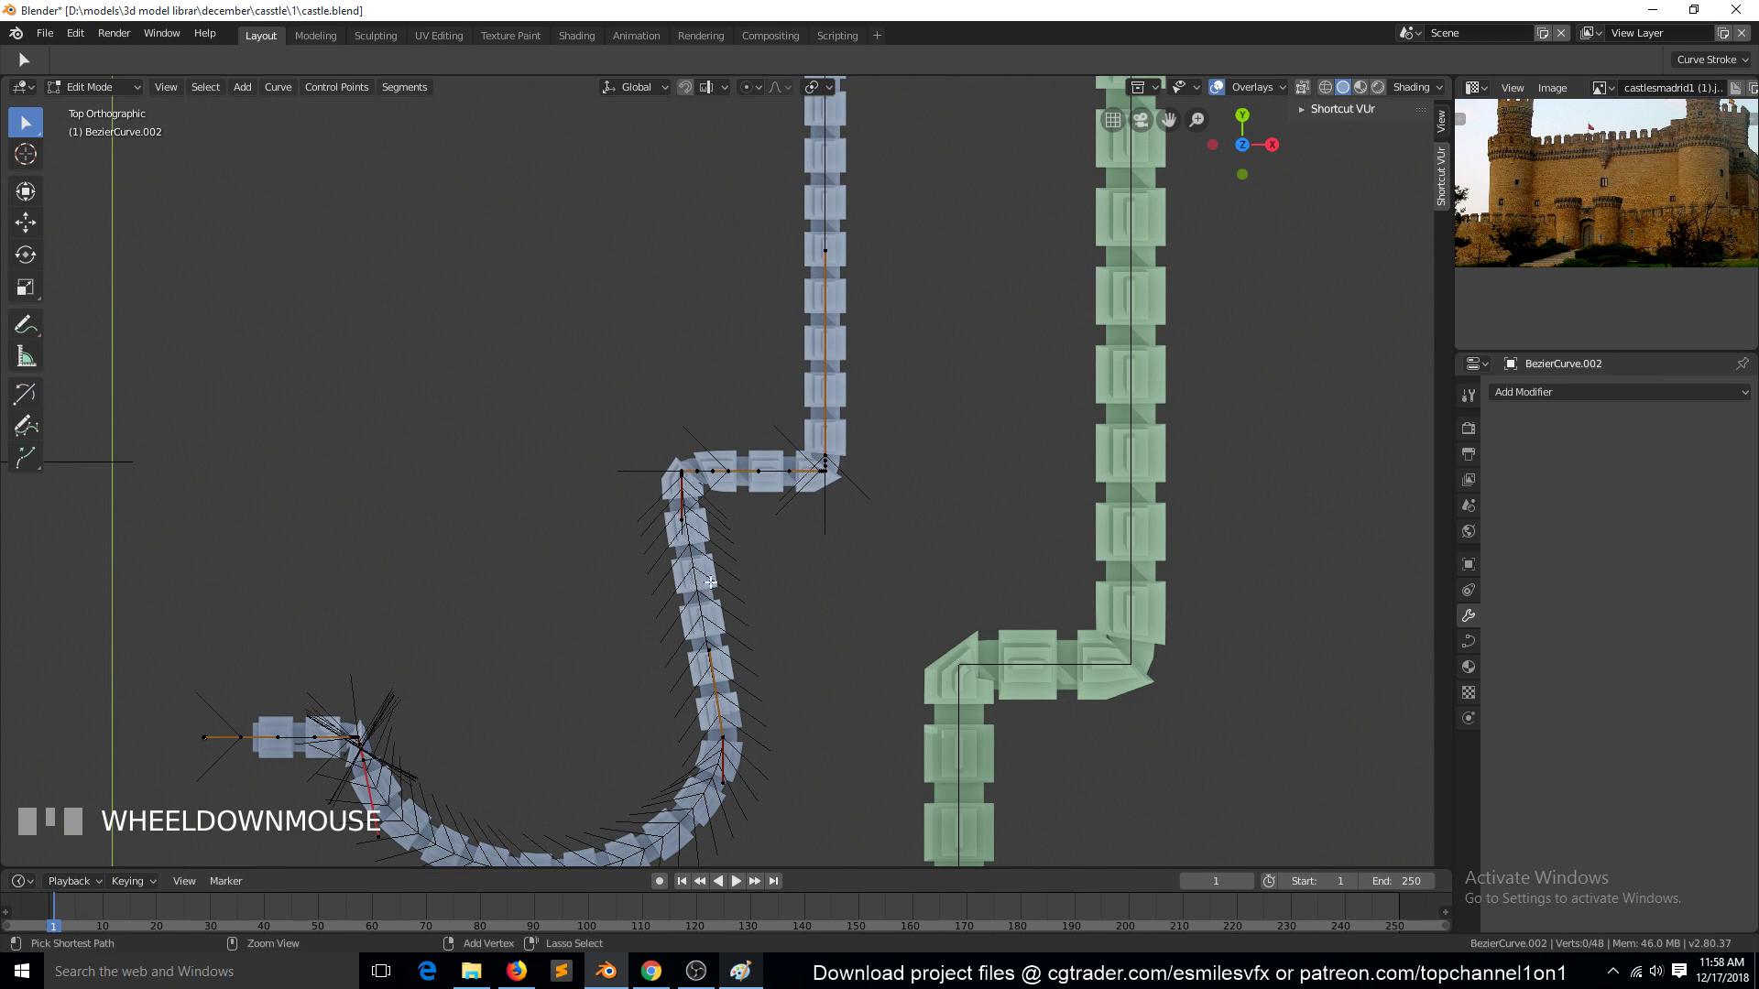
Re-enter curve editing, box-select the points on the vertical run and scale them into one straight column
key("Tab")
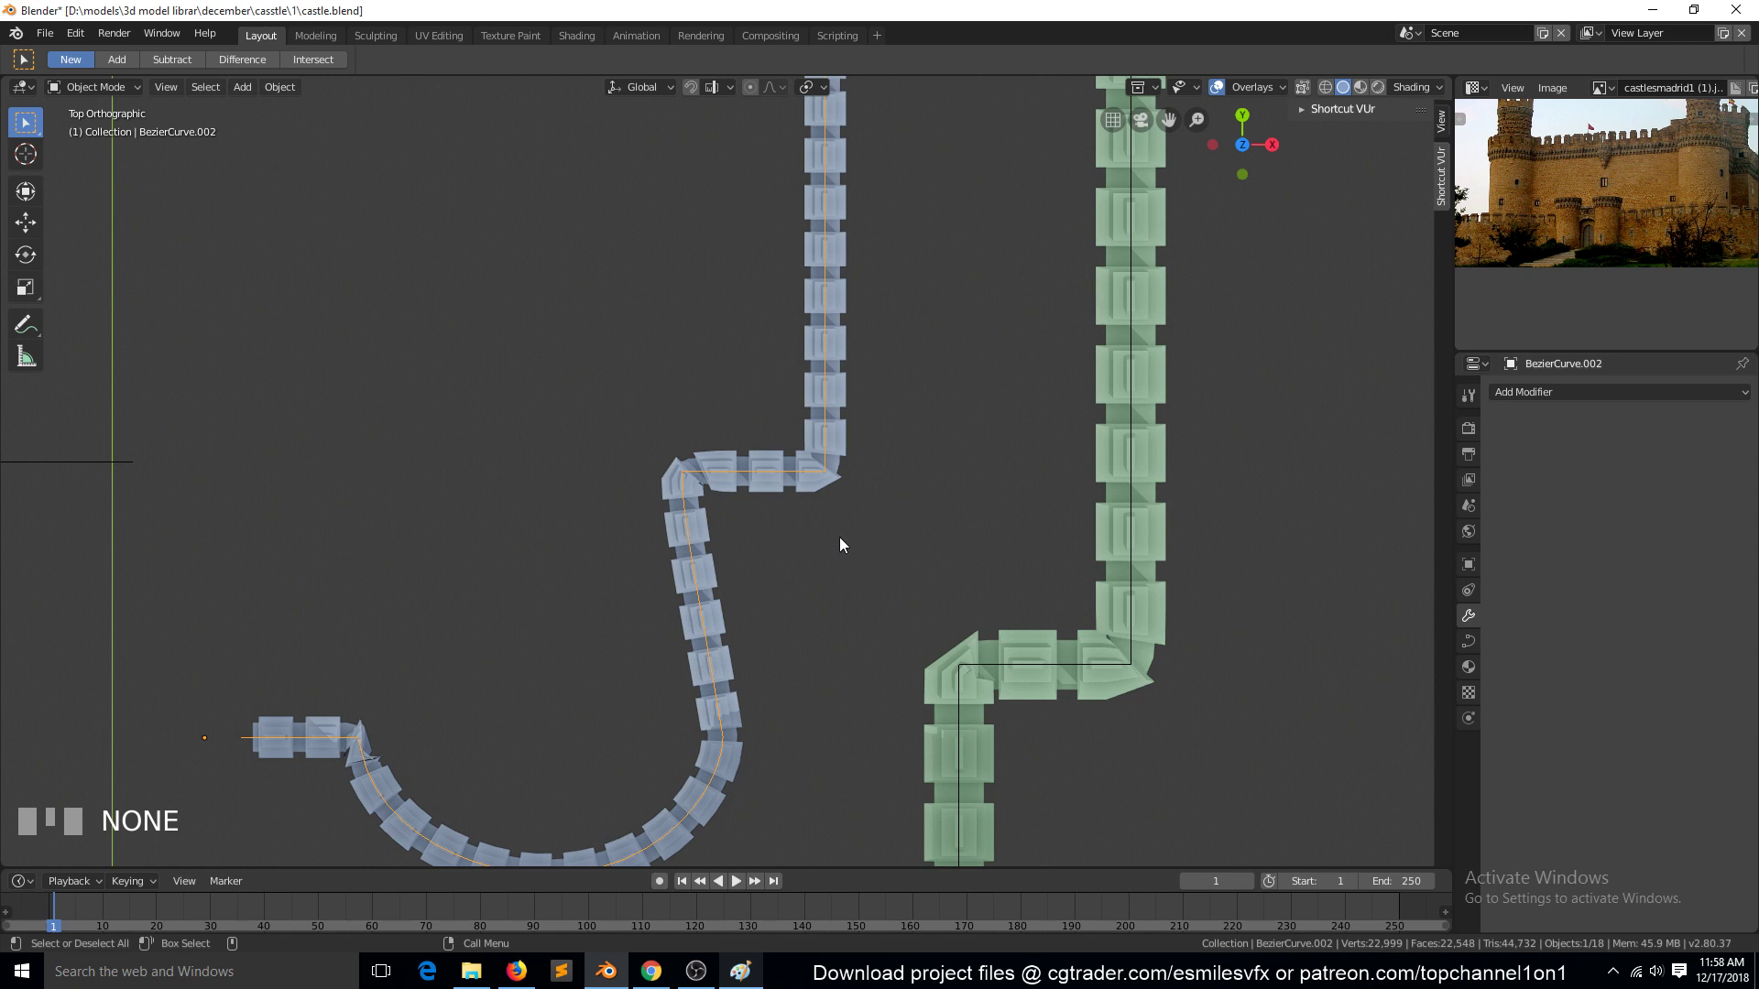
key("Tab")
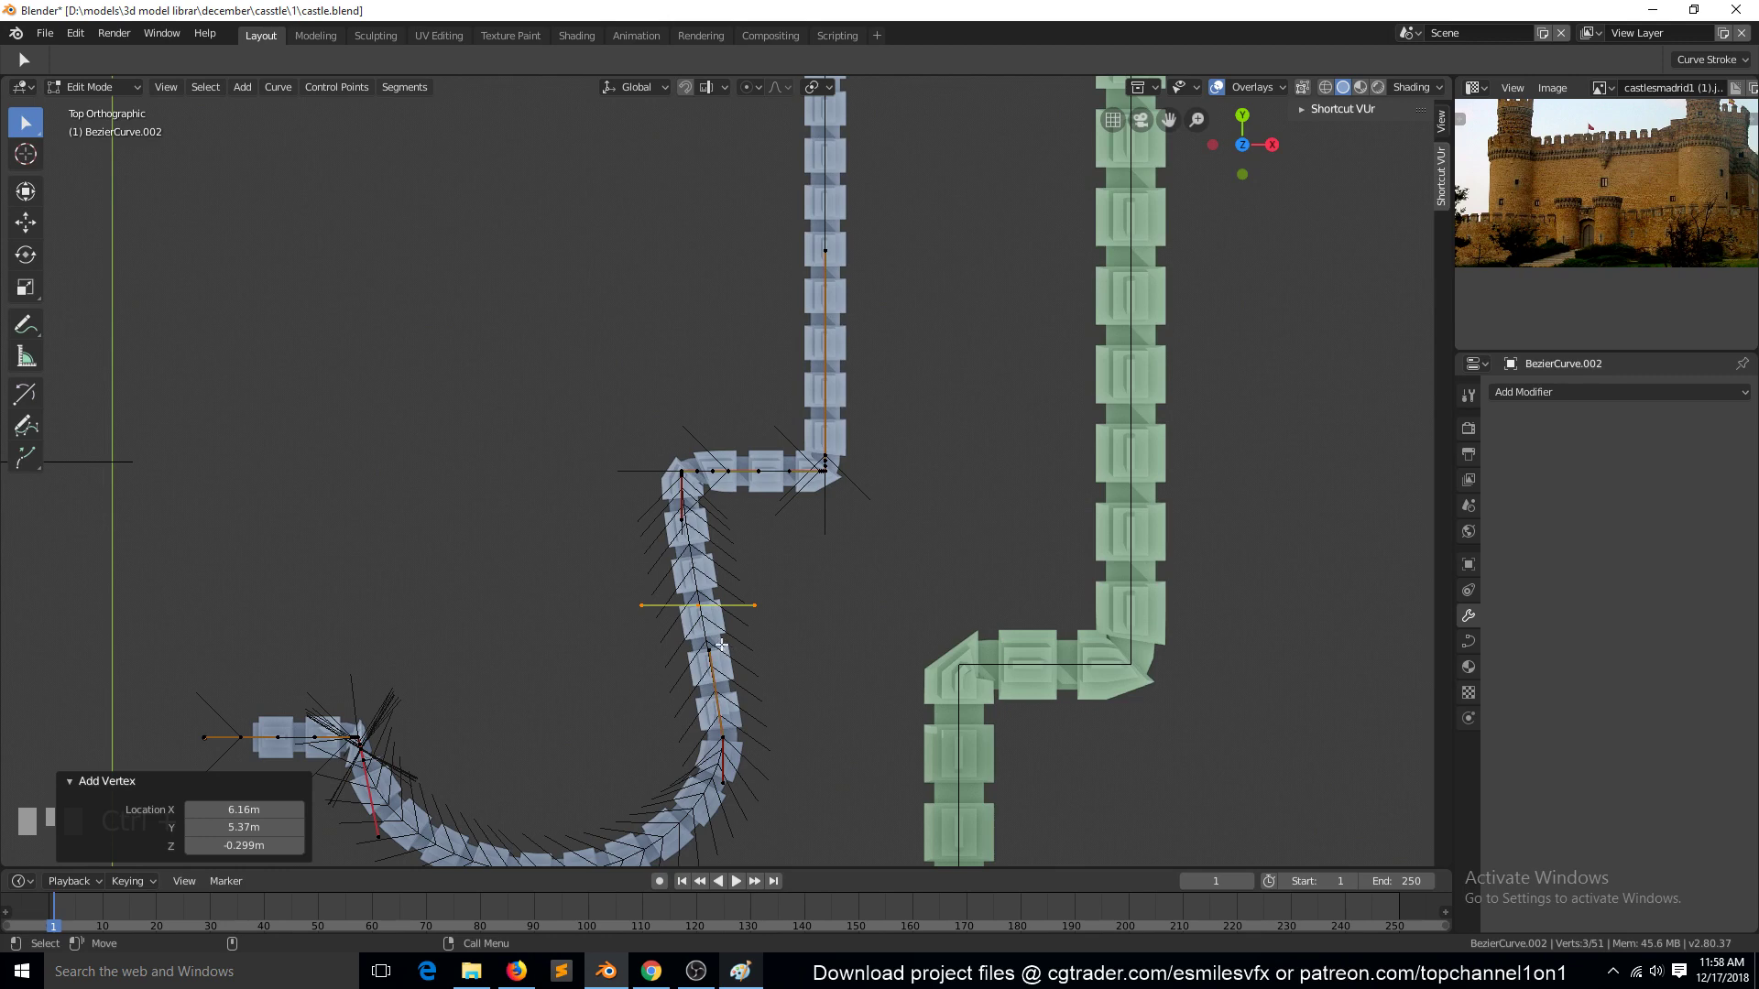
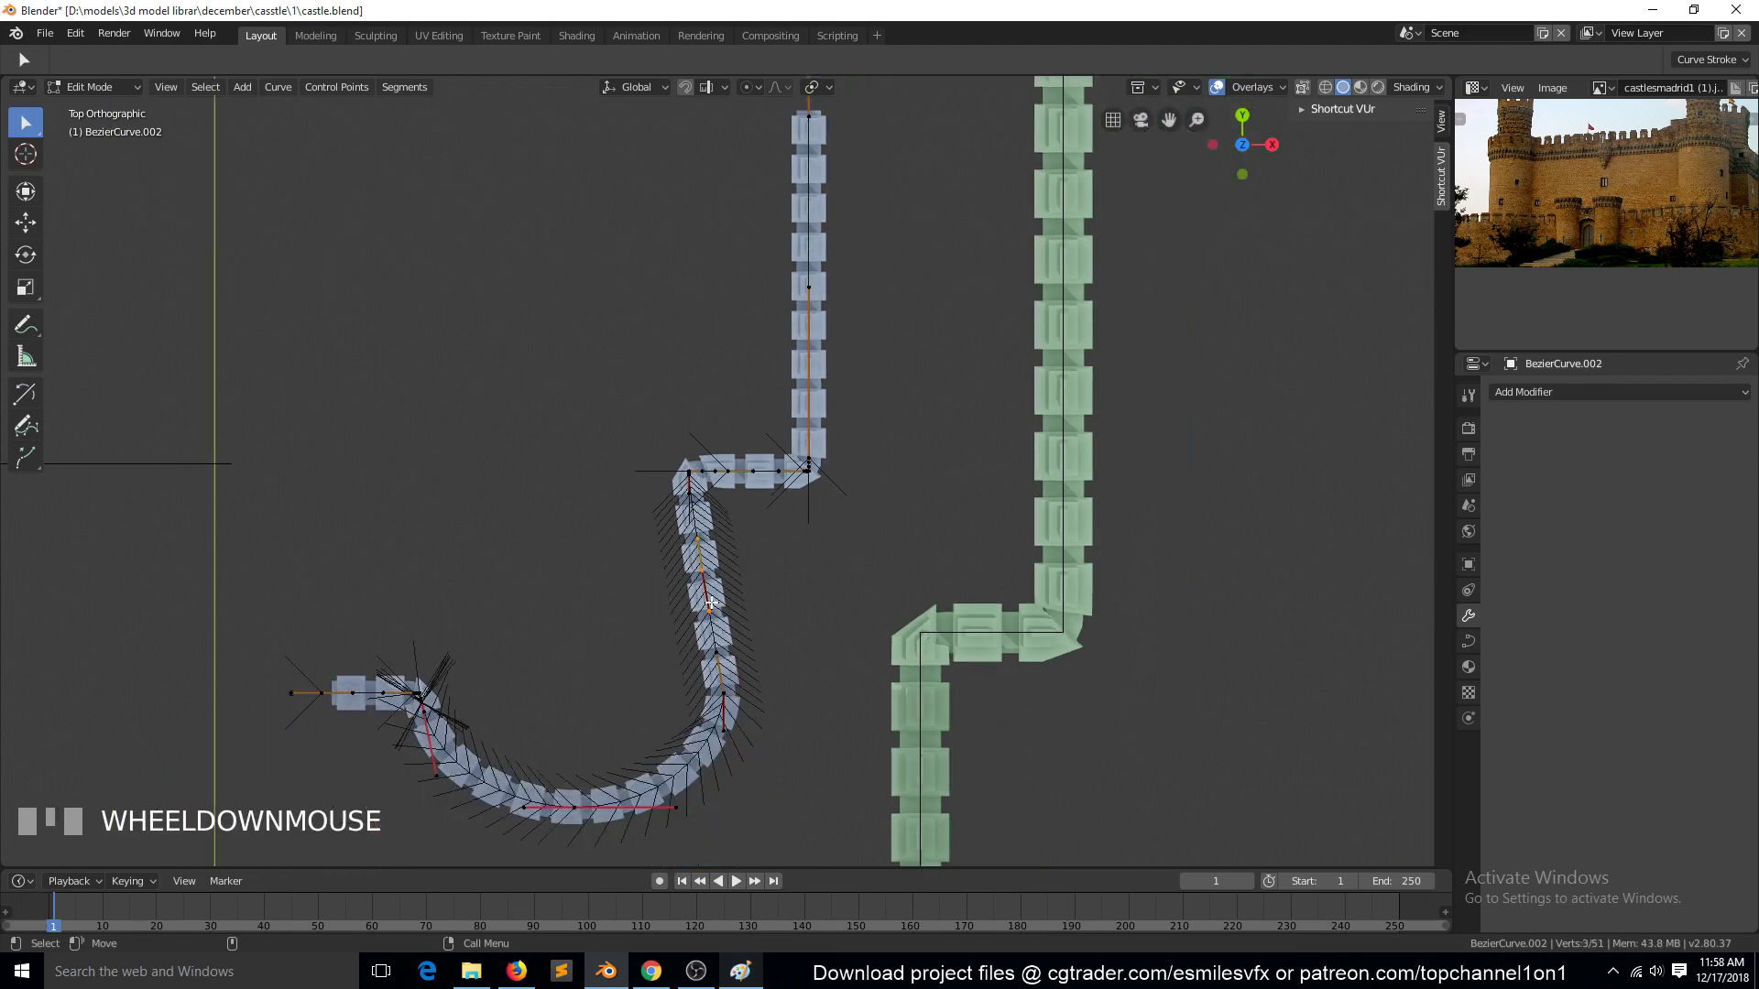
scroll("up", 3)
scroll("down", 3)
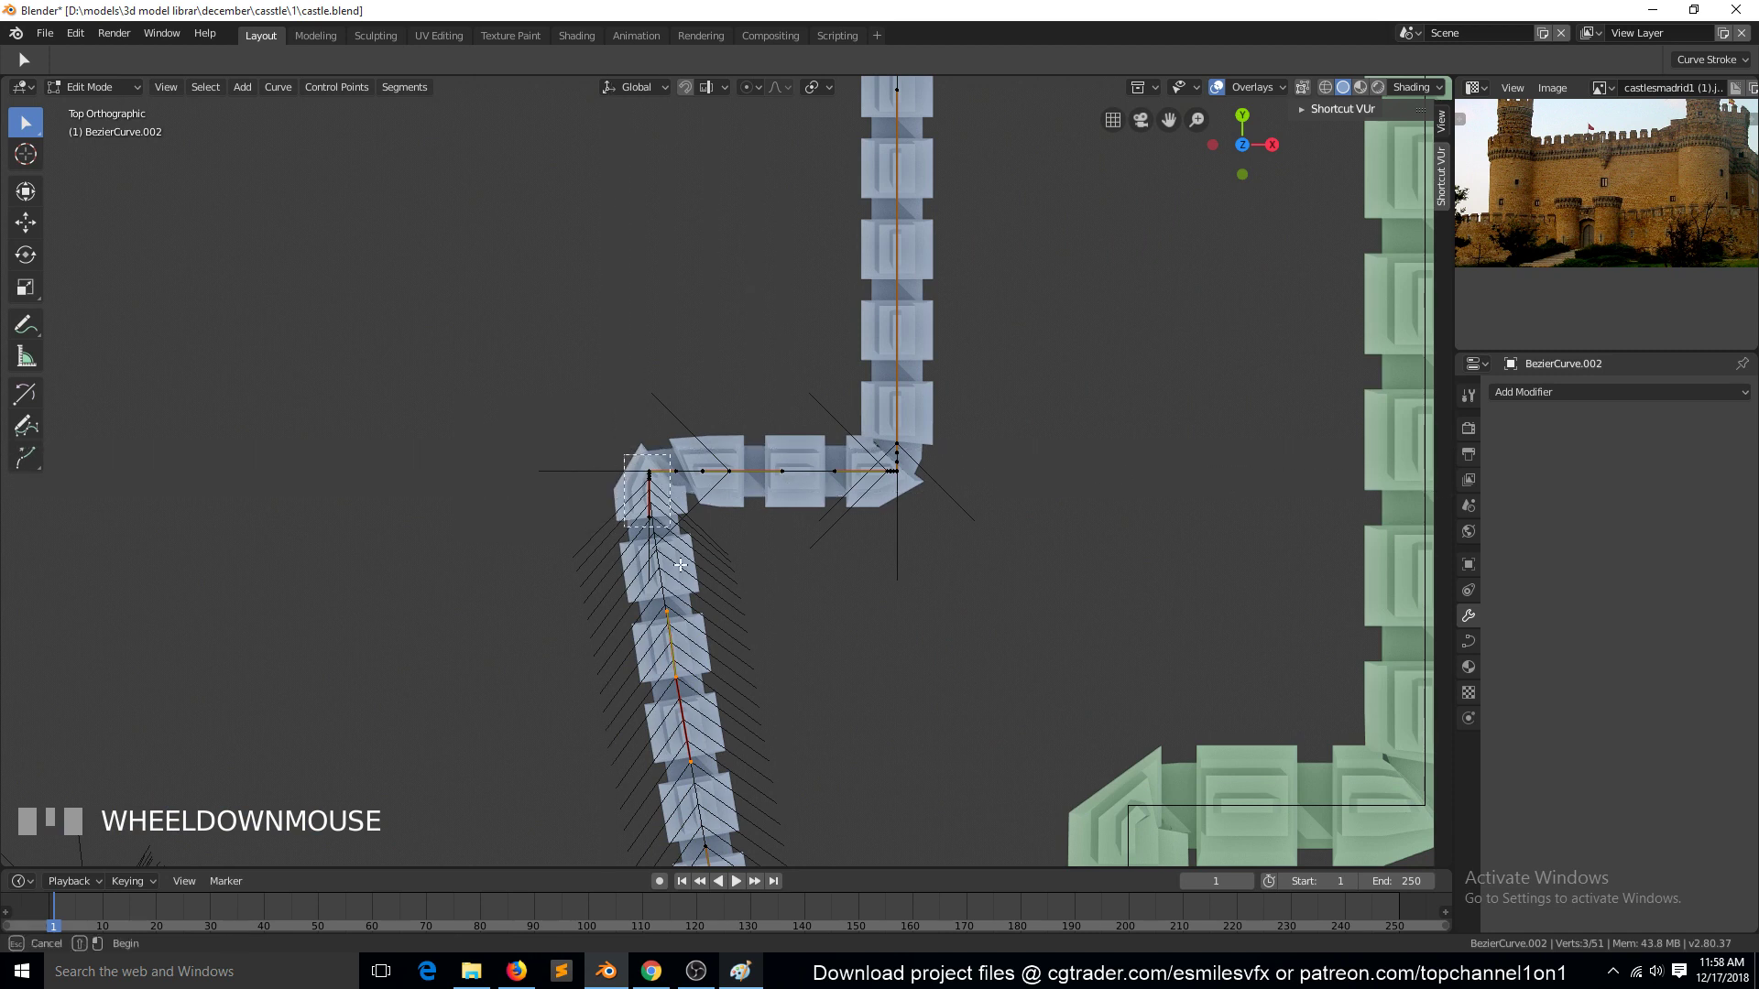
key("b")
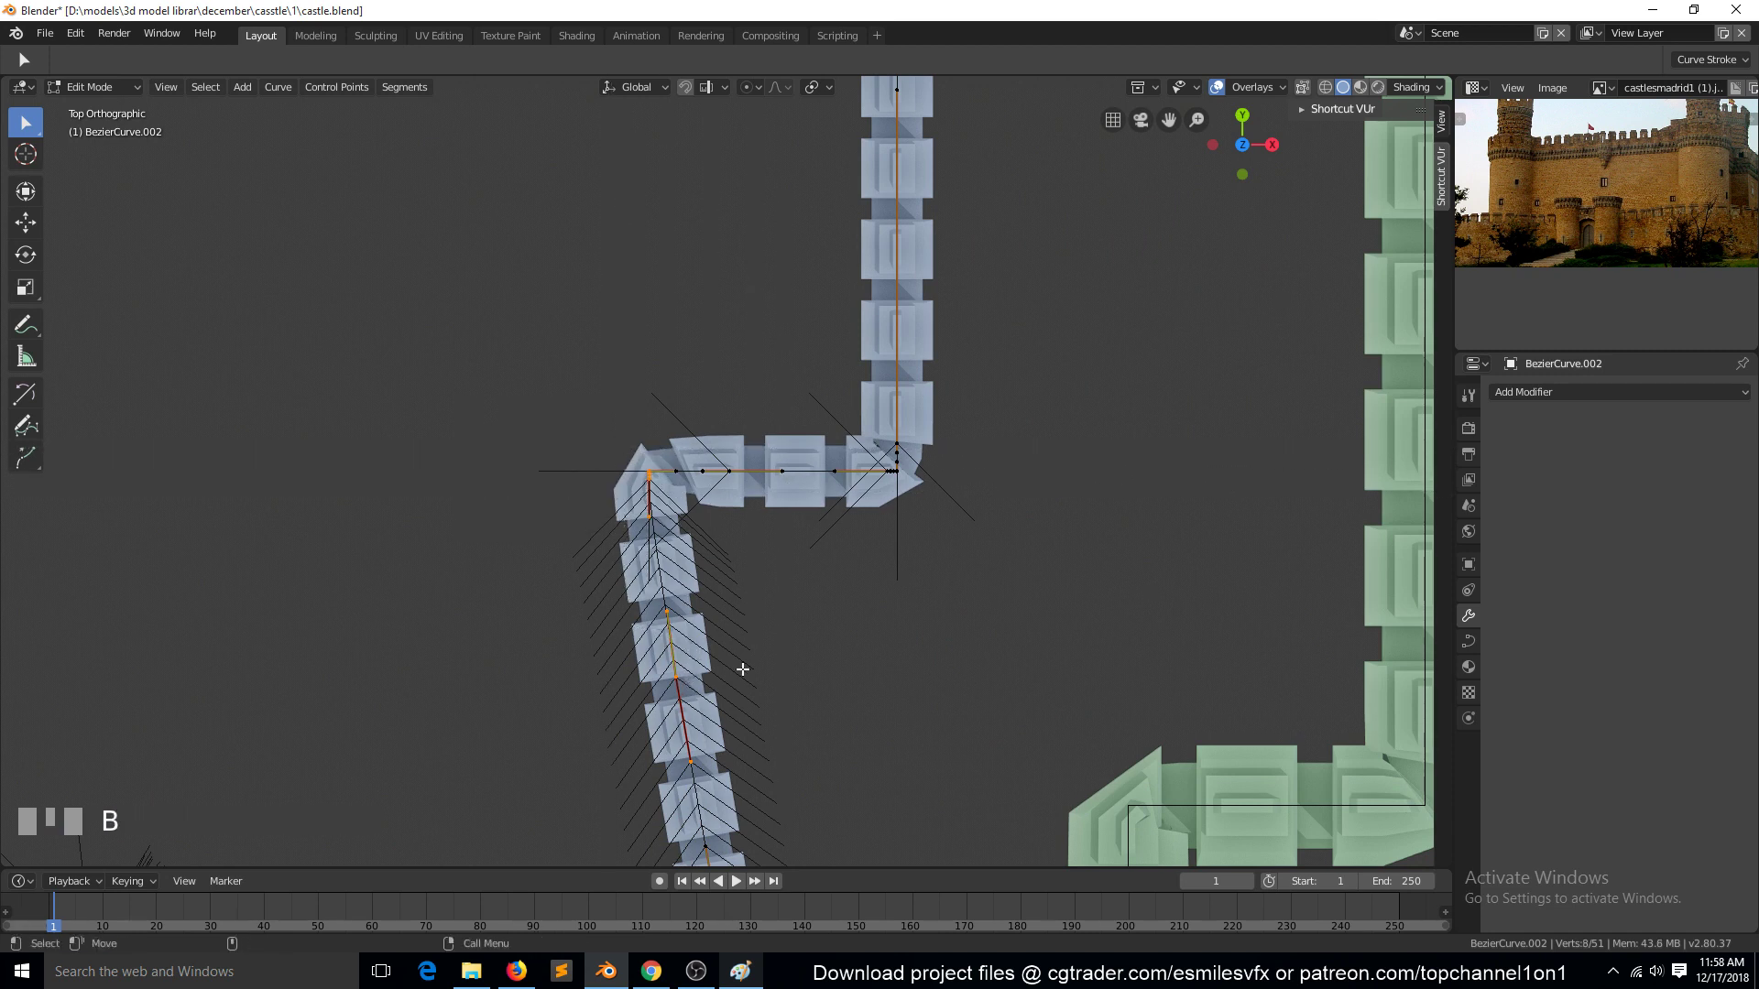
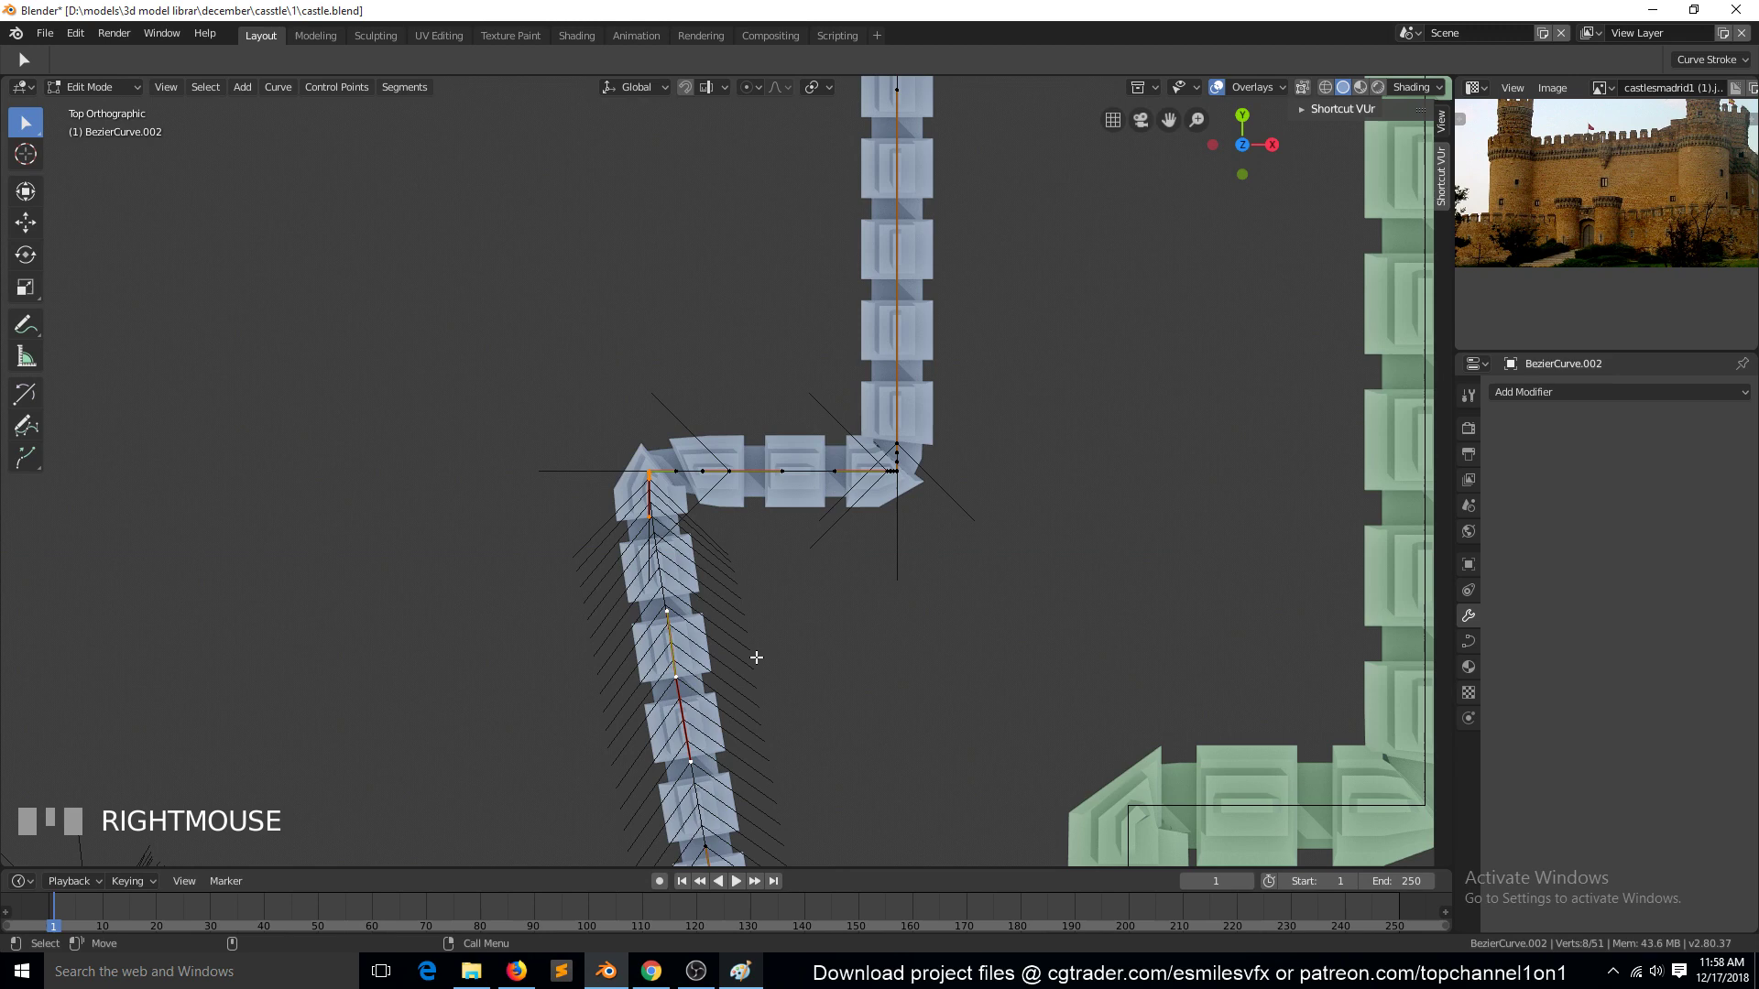
key("s")
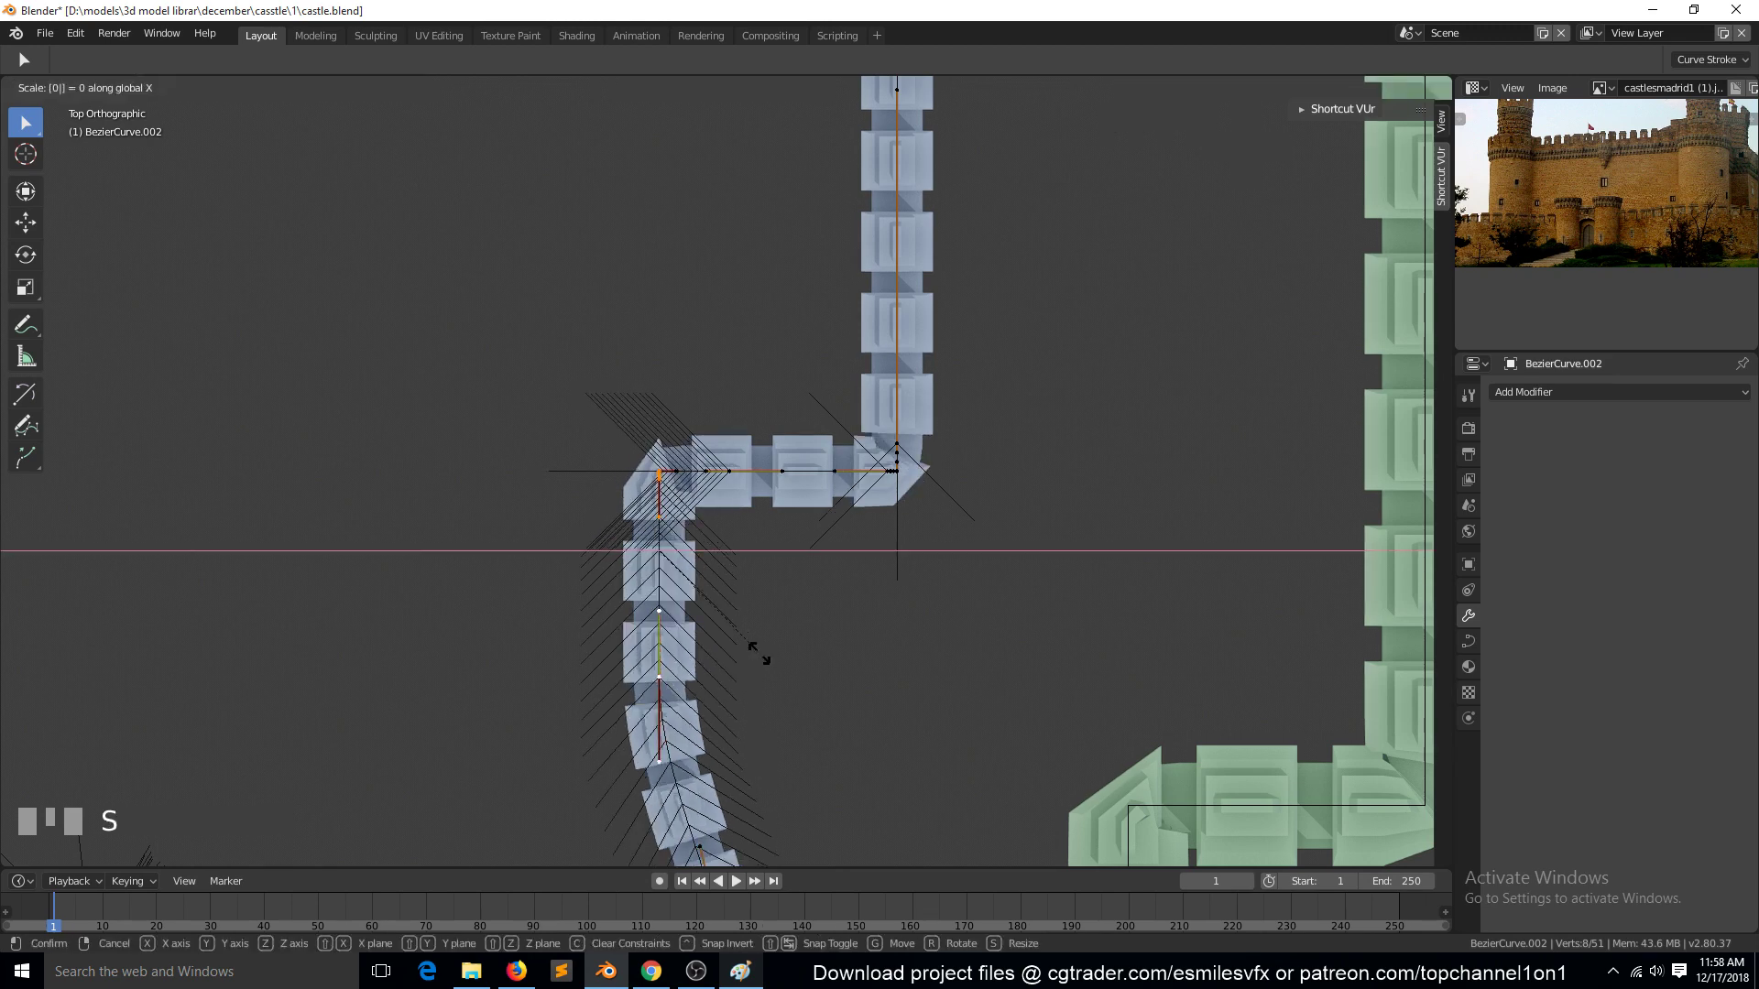
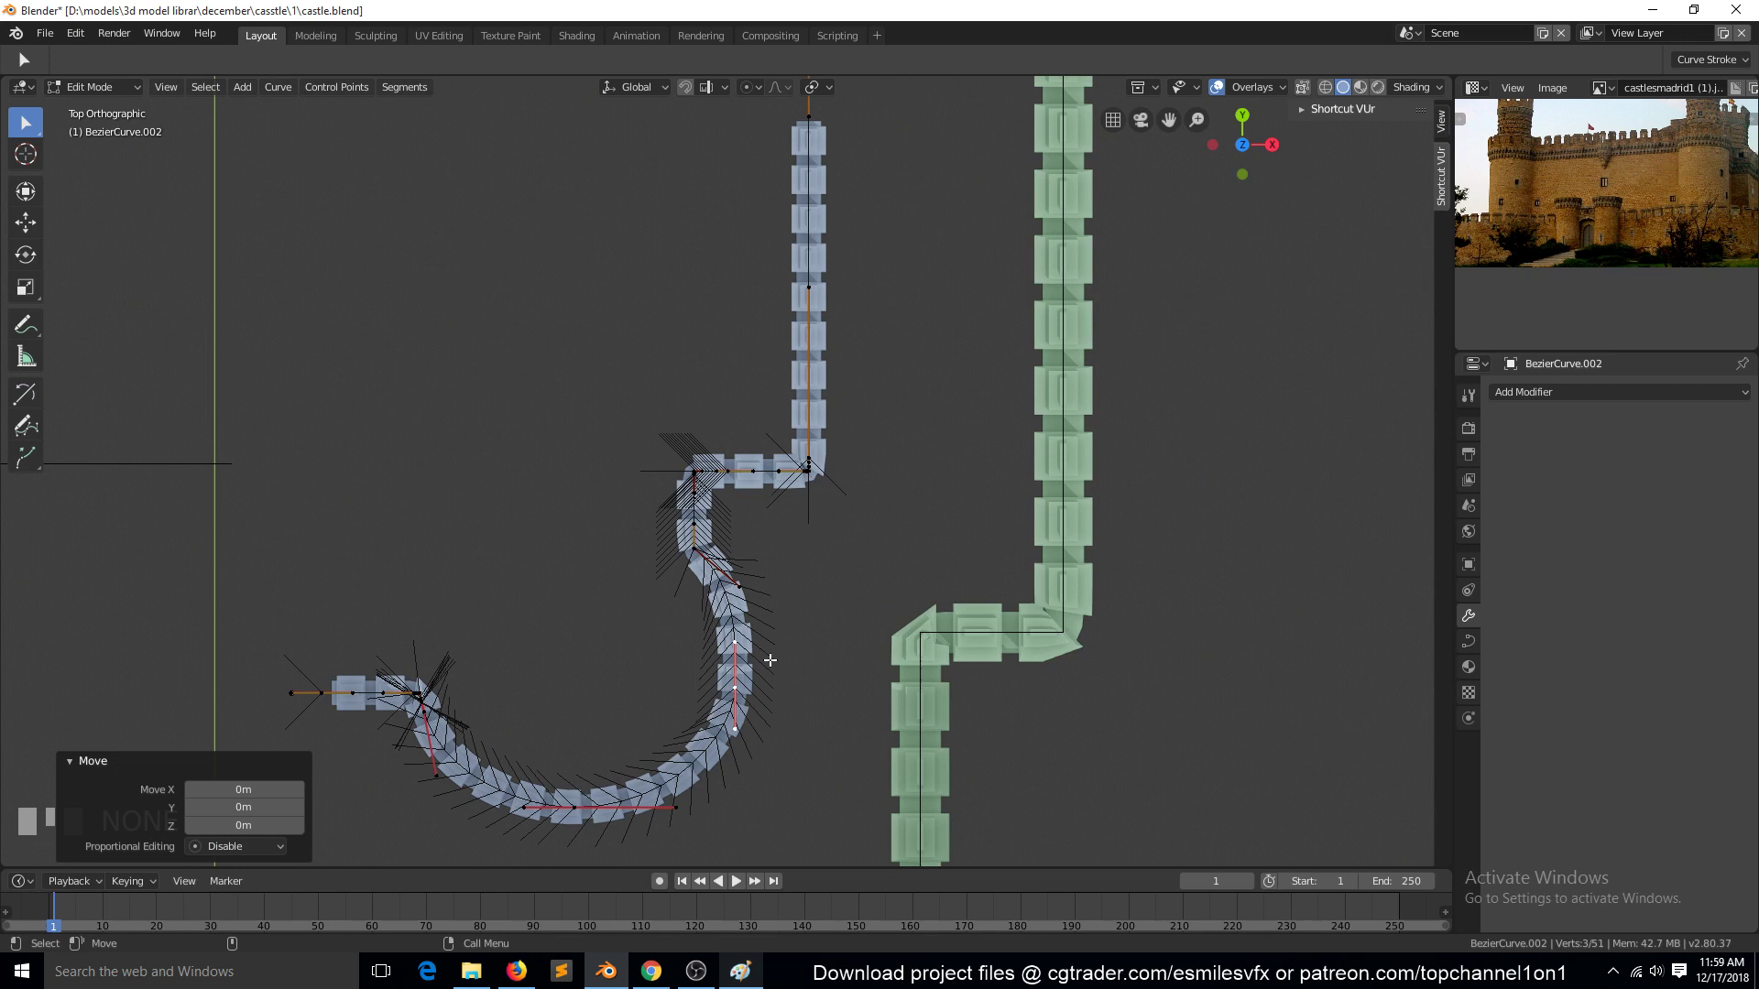
Try joining the selected curve points, move a point near the corner, and return to Object Mode
key("g")
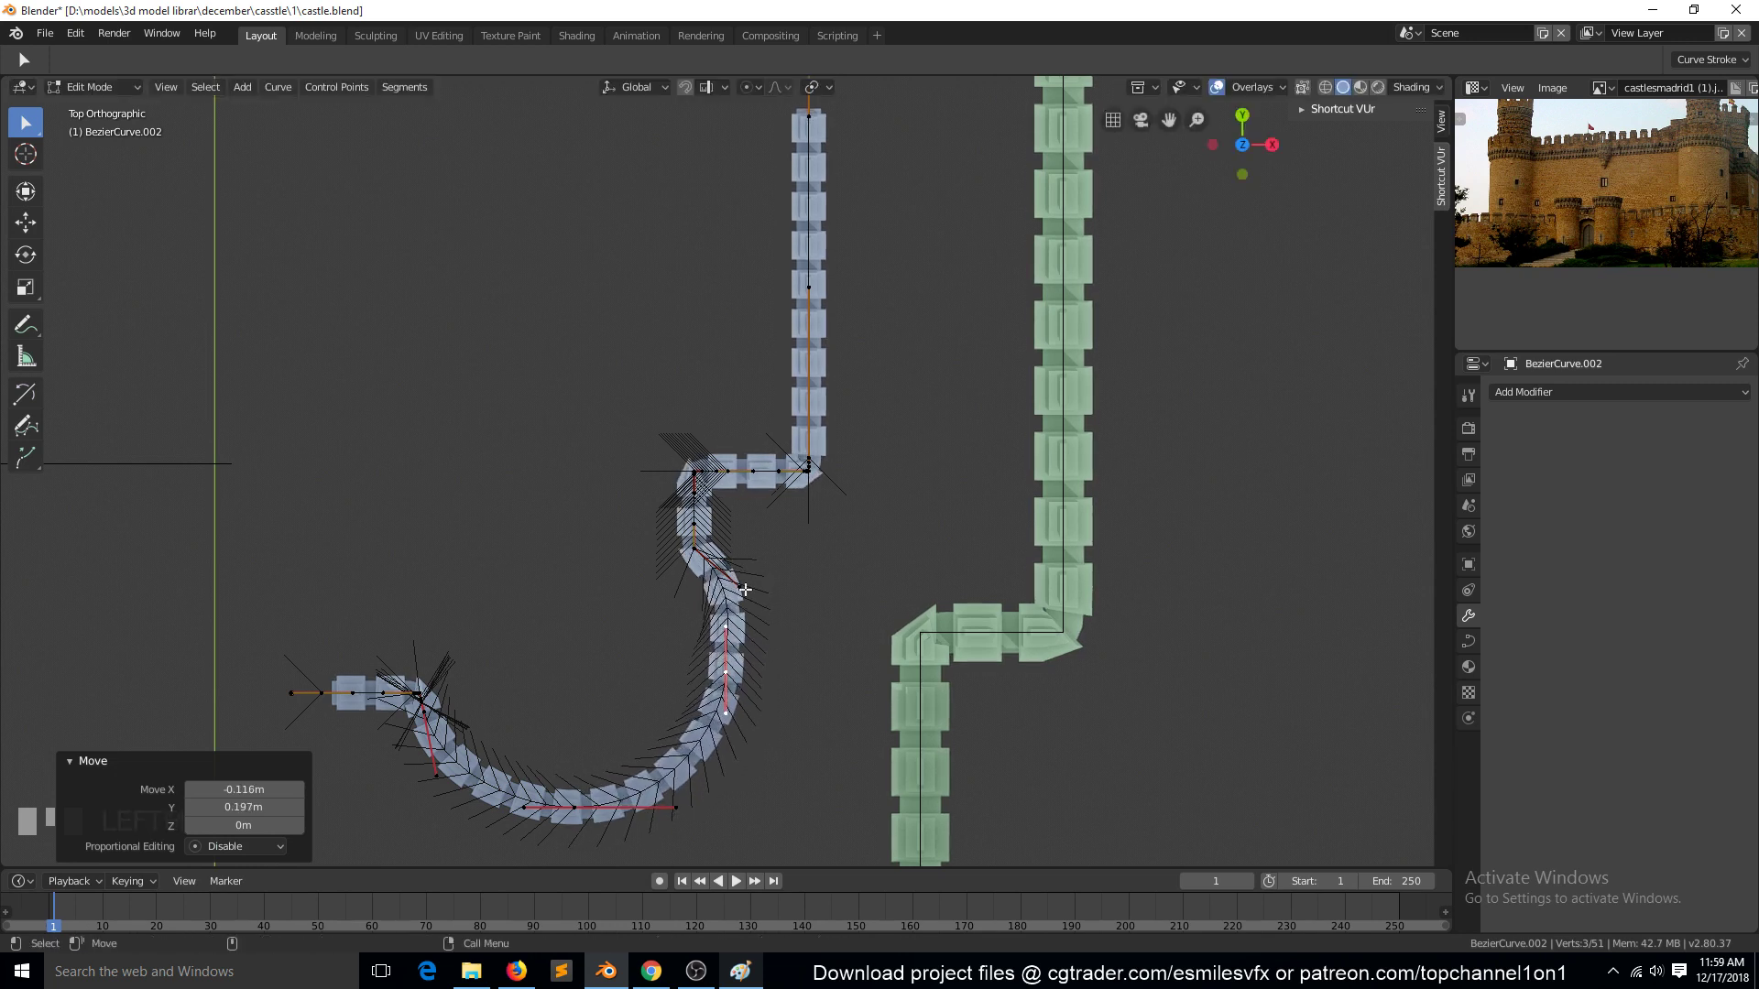
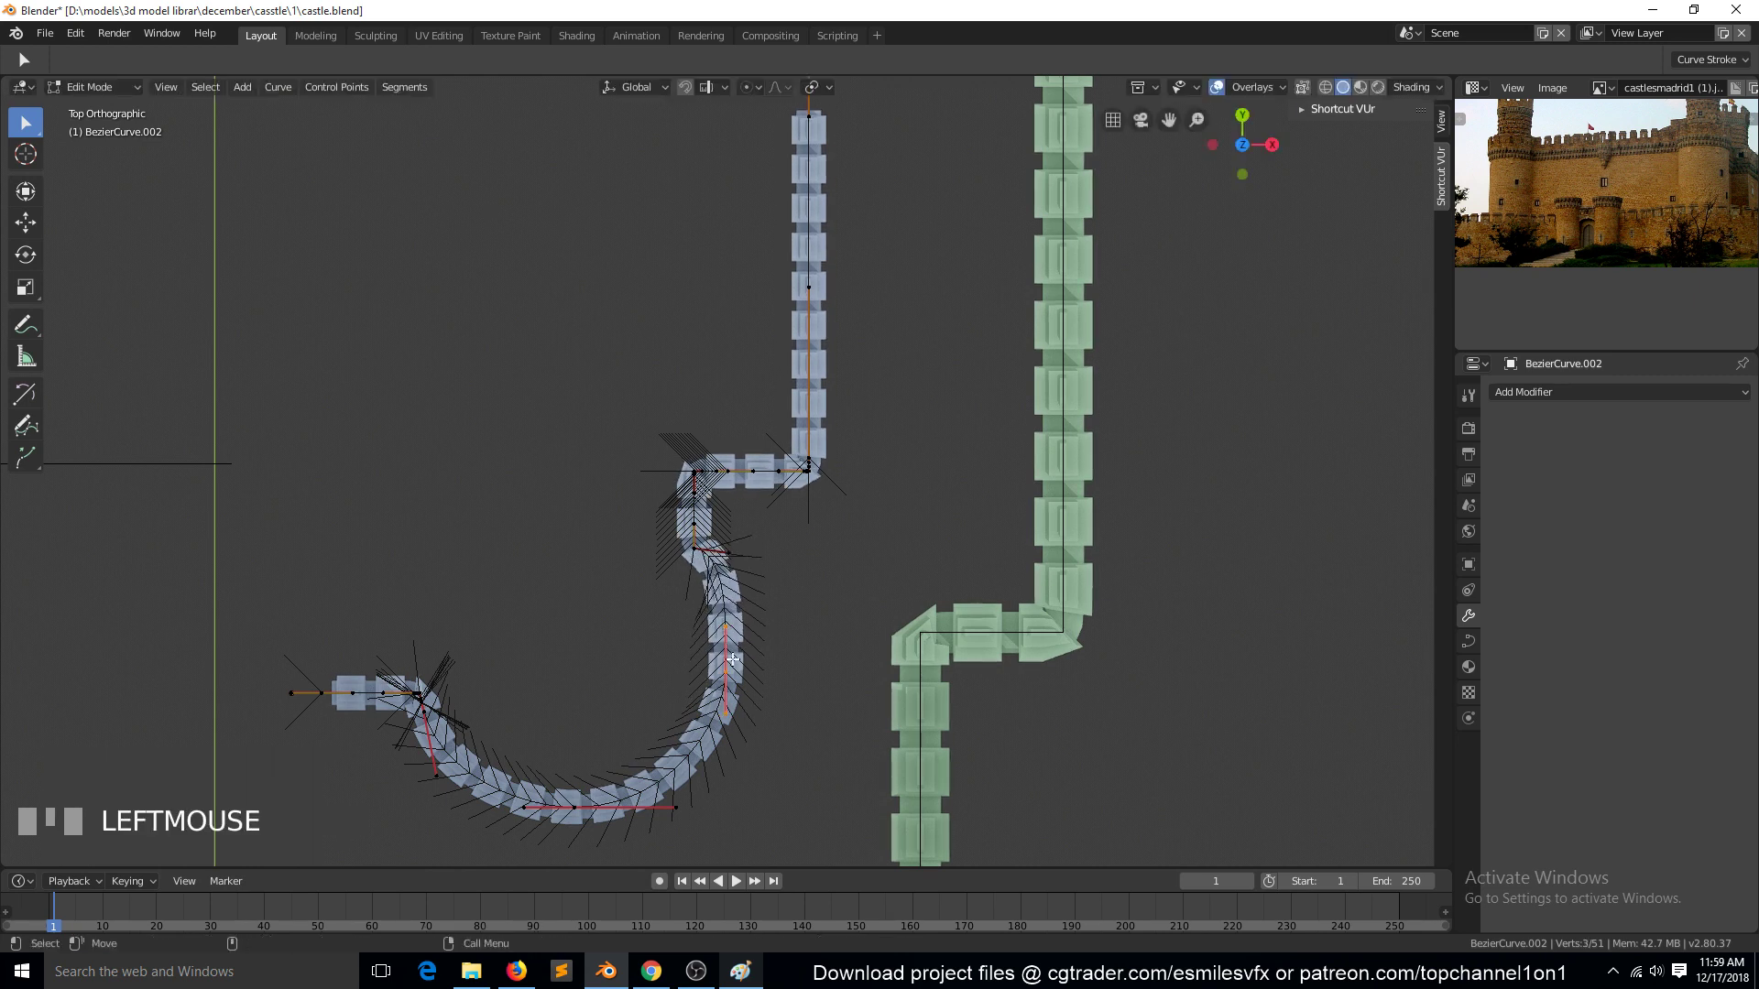
key("r")
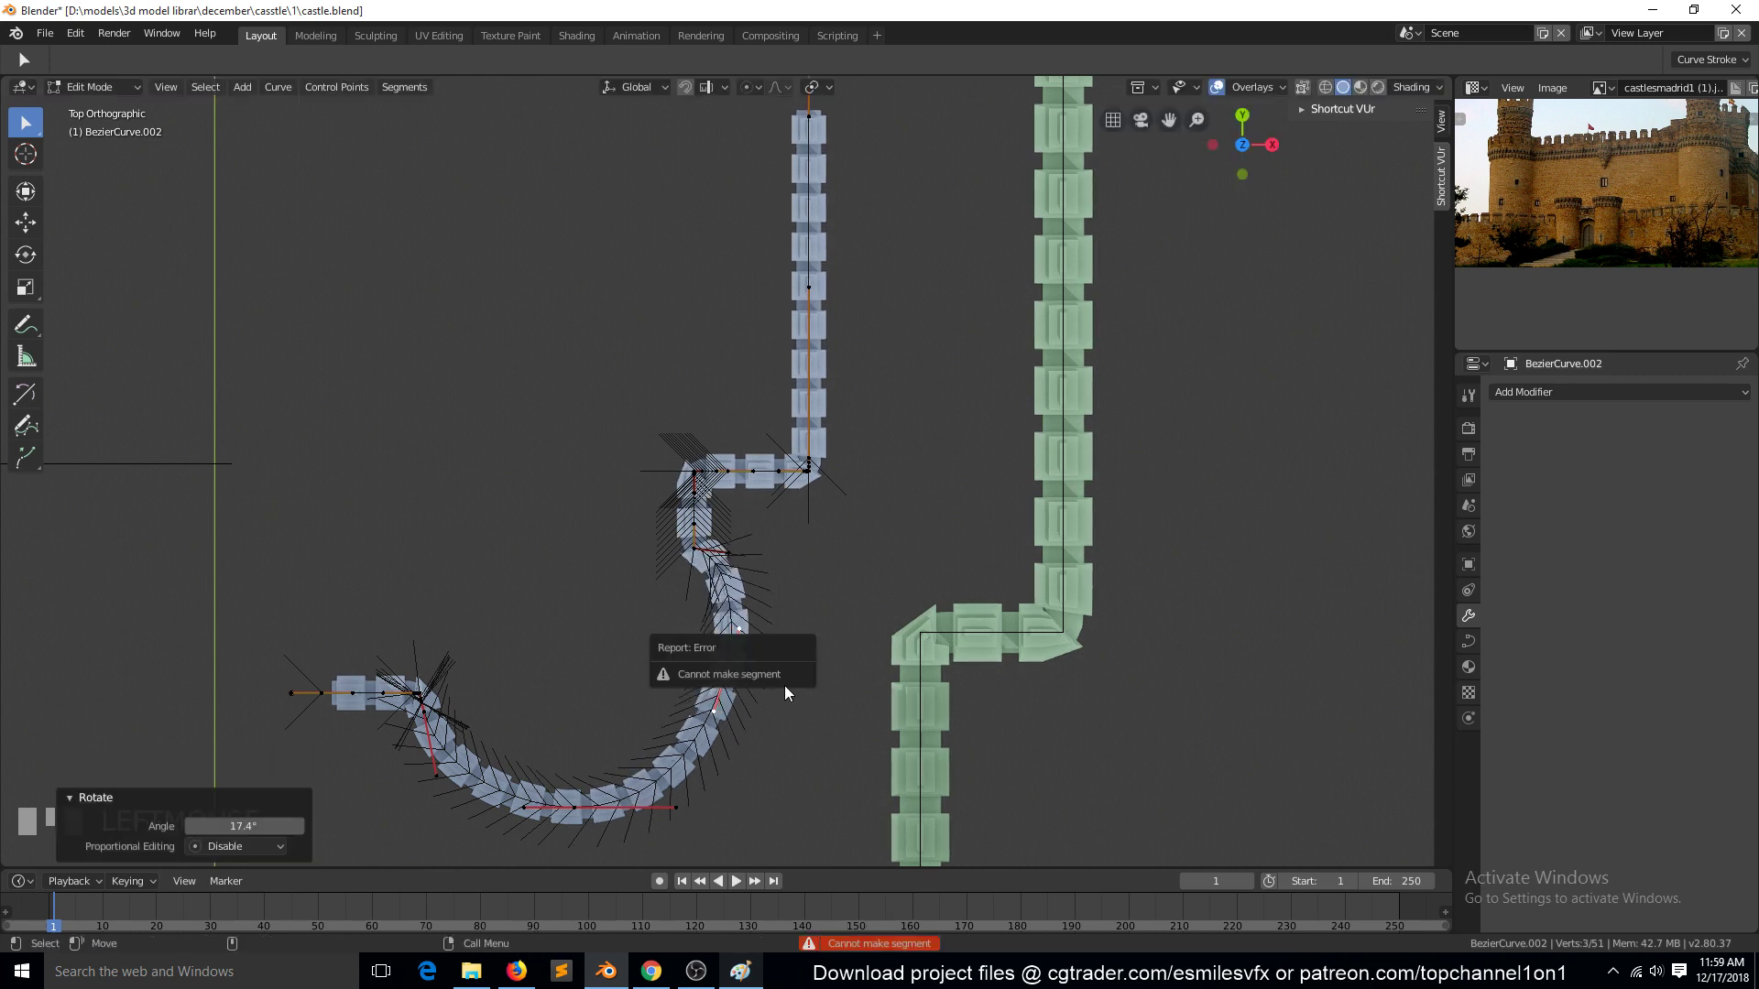
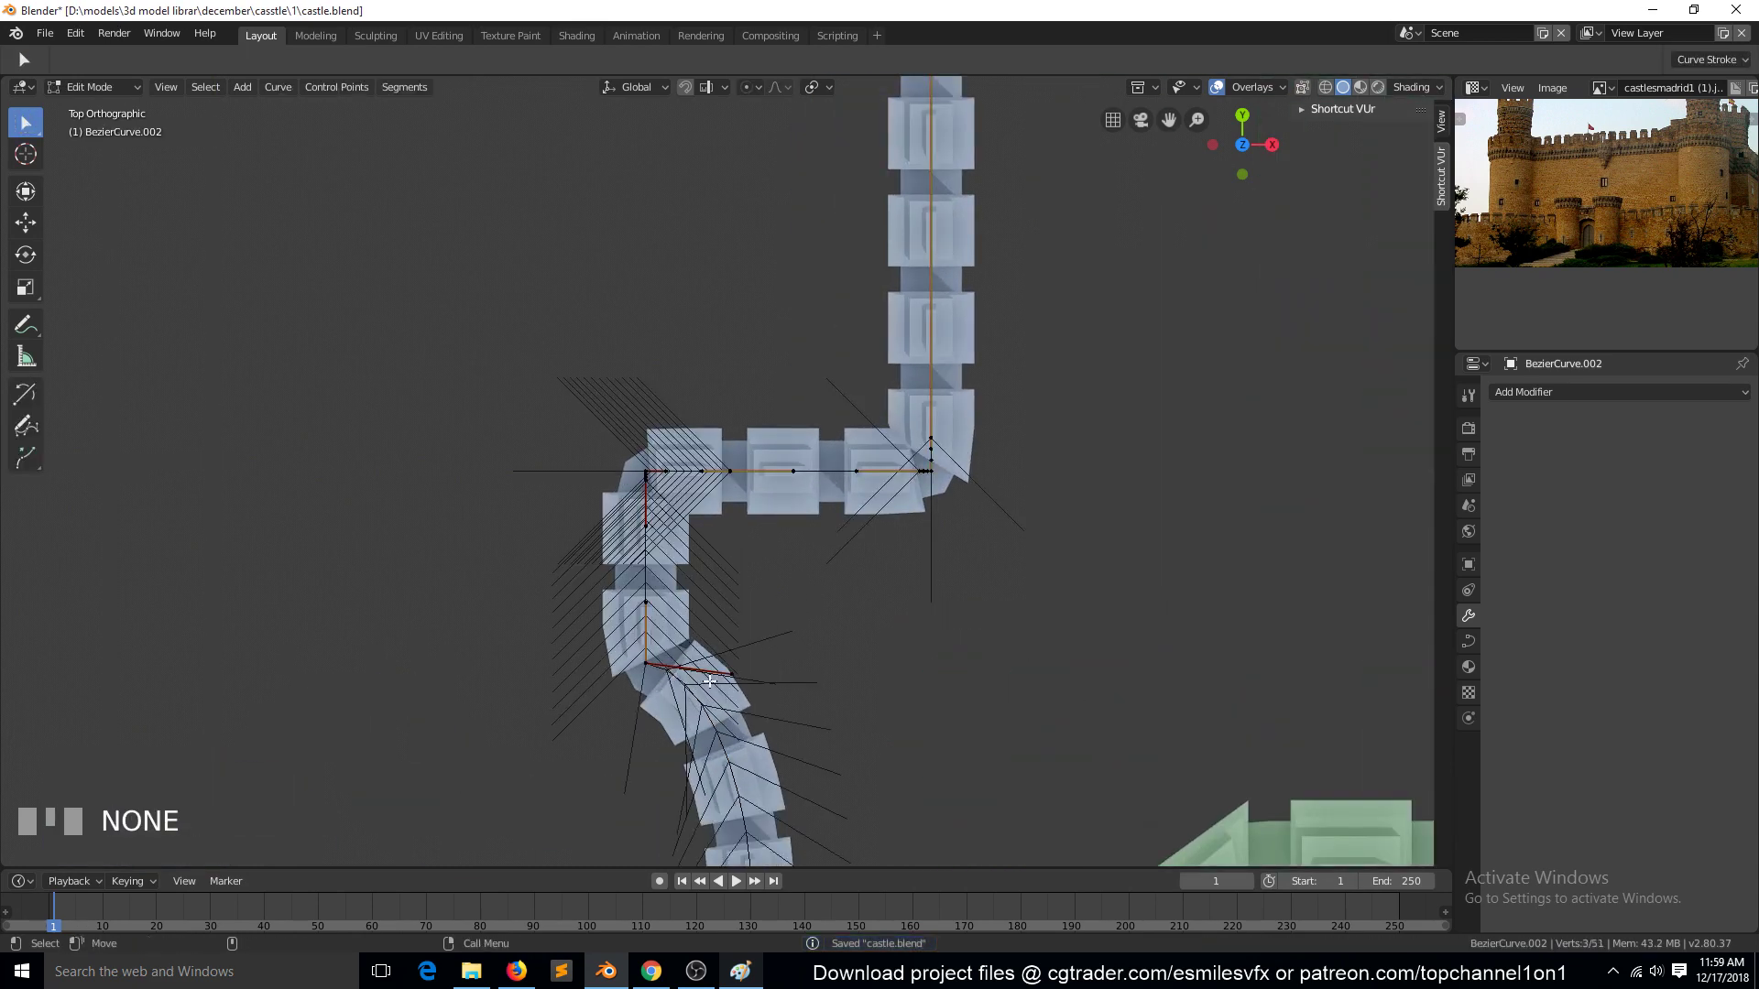
left_click(717, 676)
key("g")
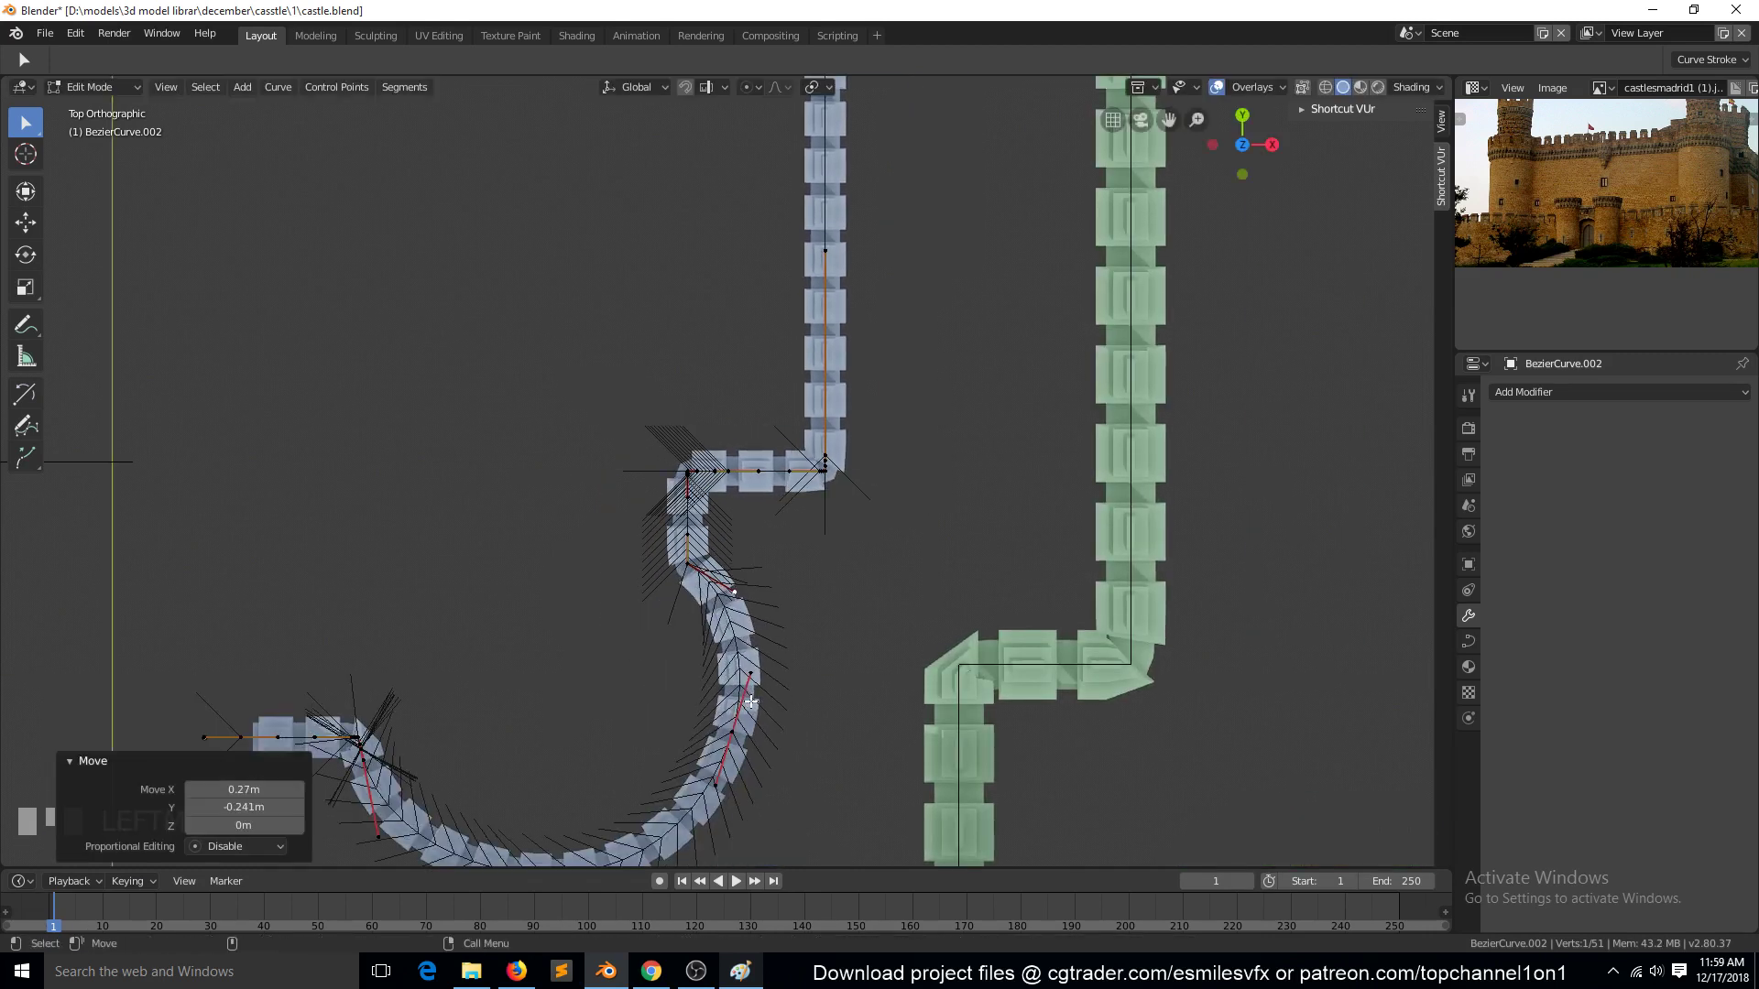
key("Tab")
Inspect the layout from top and front views and select the inner curved wall
scroll("down", 3)
scroll("up", 3)
scroll("down", 3)
key("`")
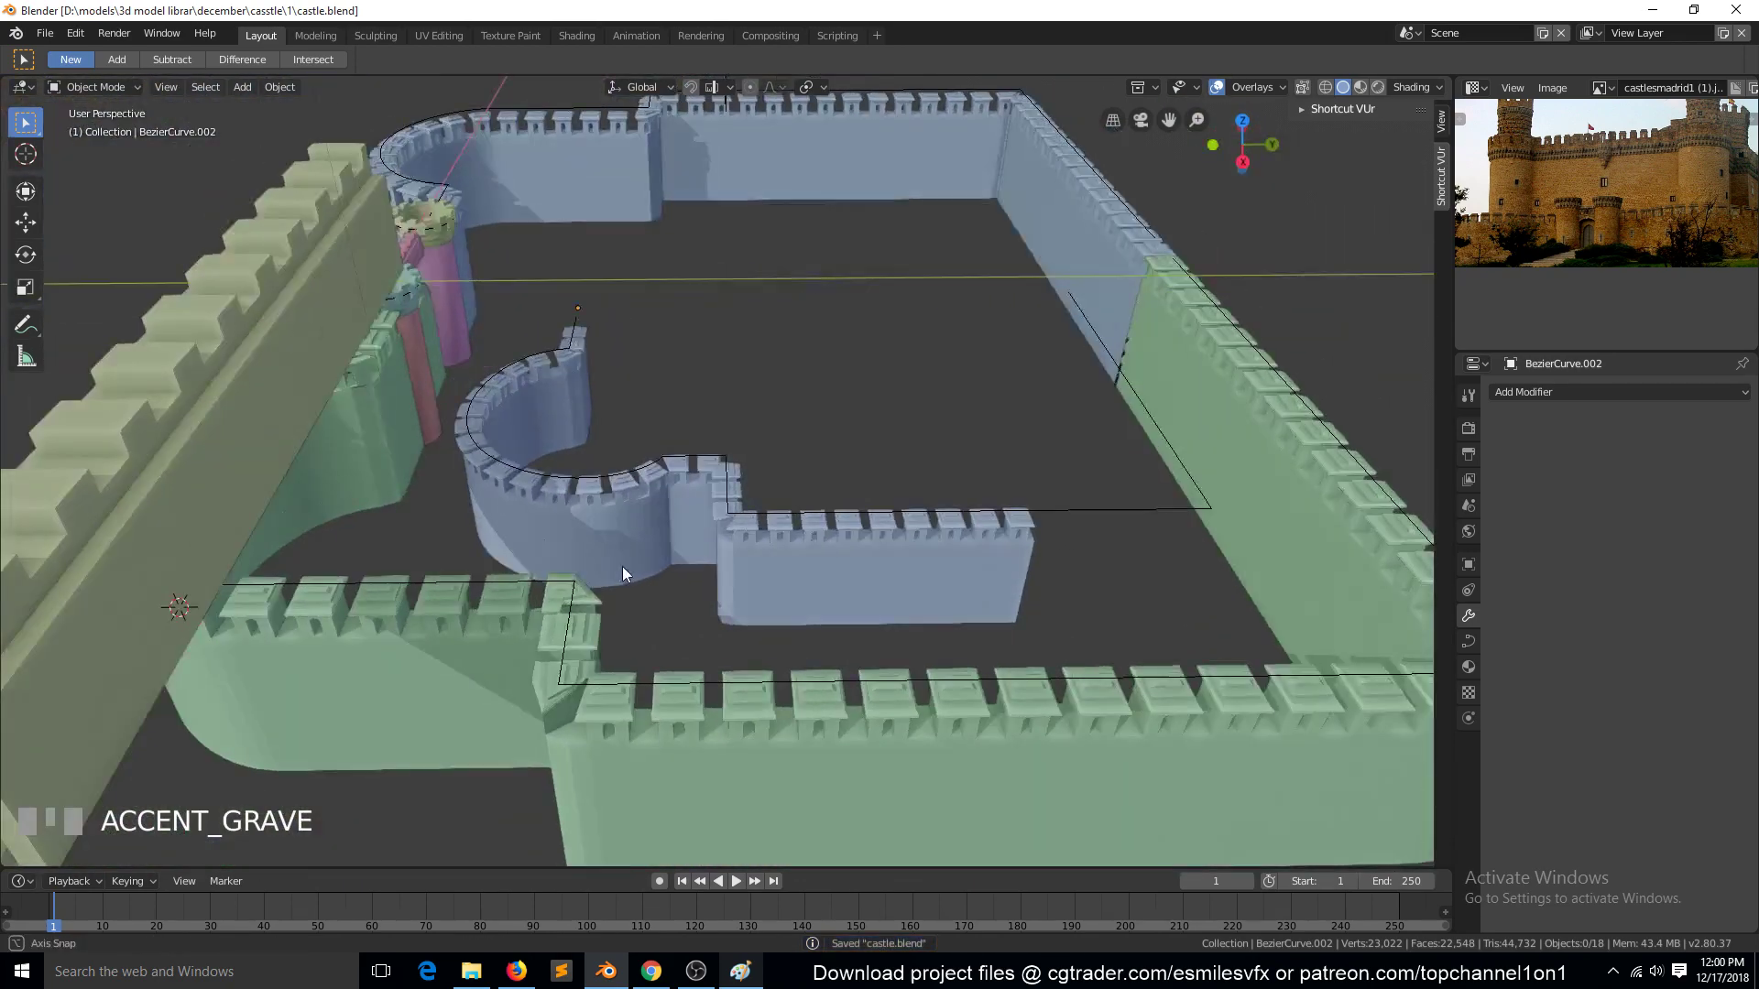
key("KP_7")
scroll("down", 3)
left_click(733, 557)
key("`")
key("s")
right_click(893, 774)
key("KP_1")
scroll("up", 3)
key("`")
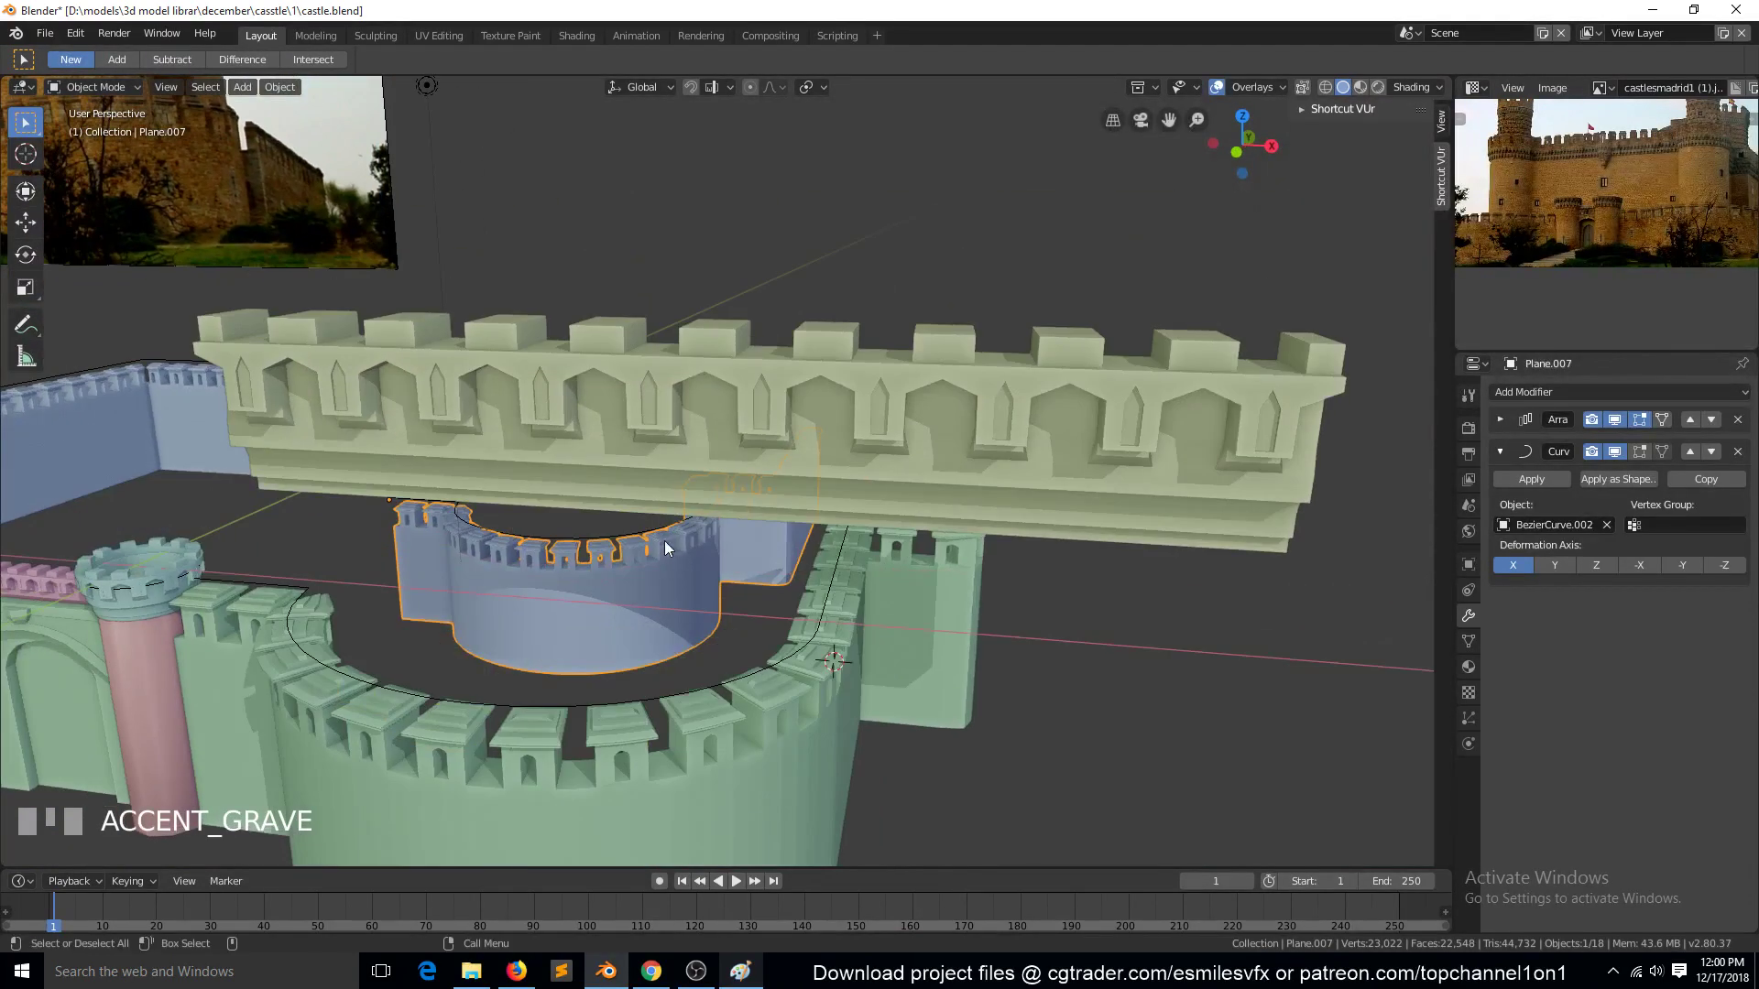
Move the inner wall vertically in front view and push the reference photo behind the castle
left_click(667, 544)
left_click(634, 555)
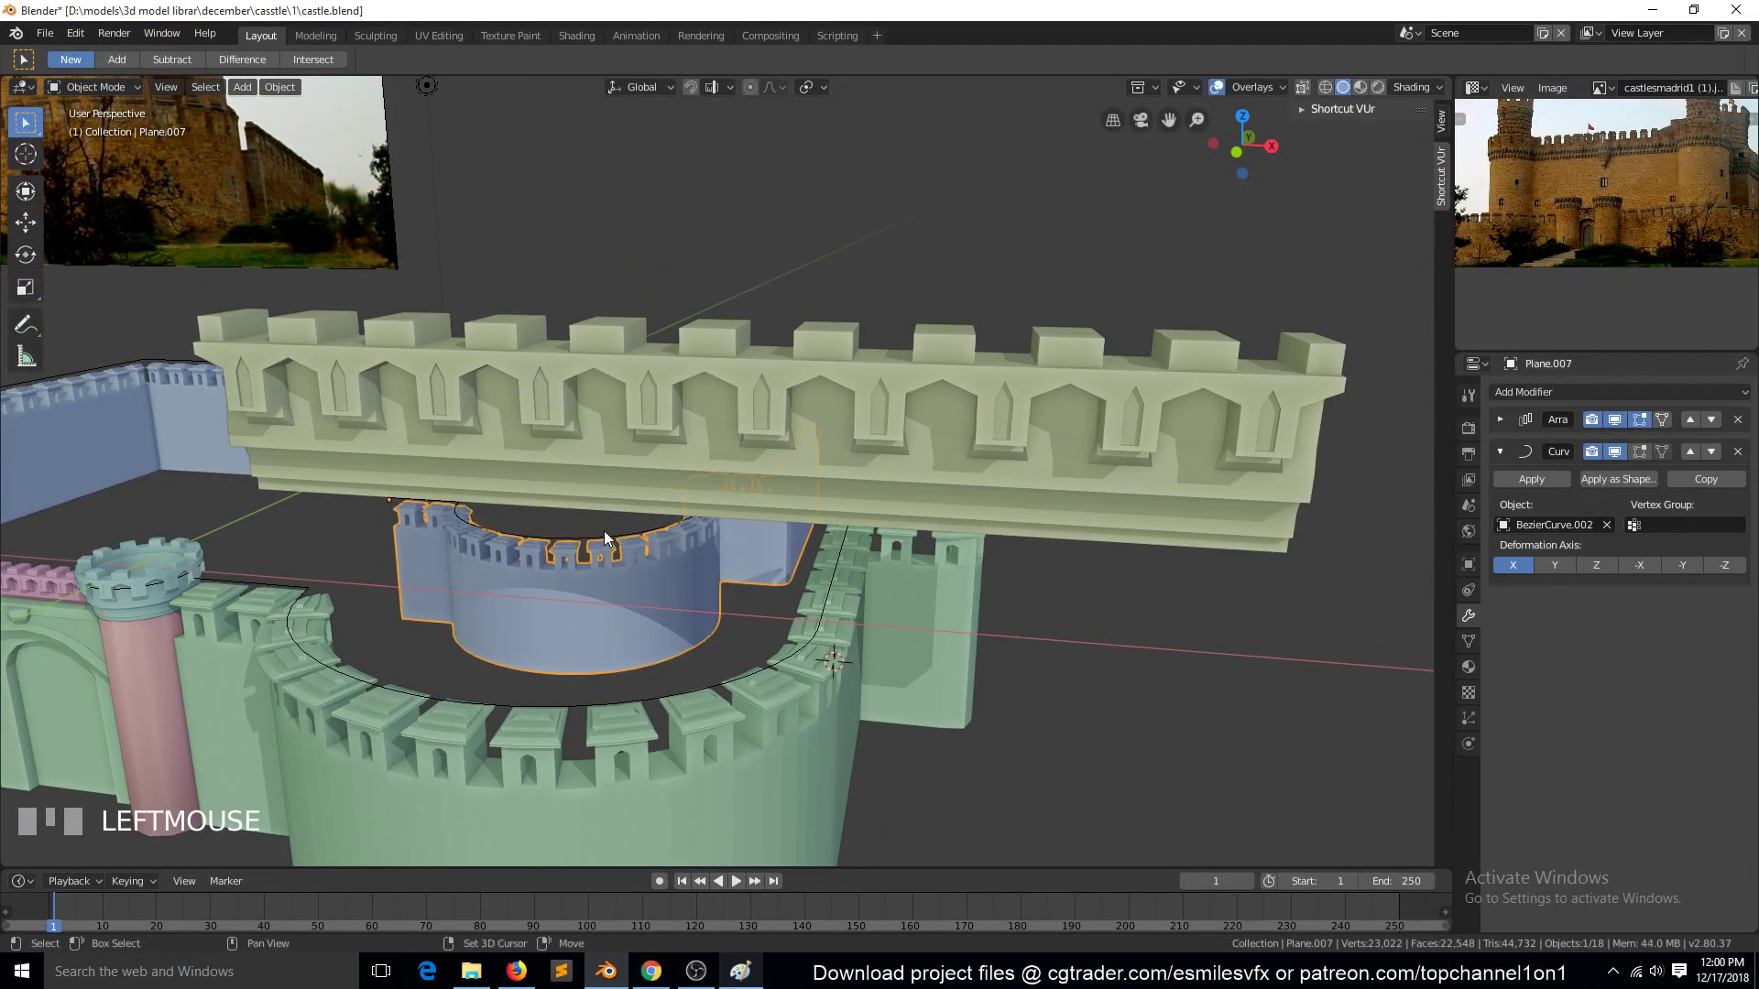
left_click(791, 389)
key("h")
left_click(655, 537)
left_click(658, 568)
key("KP_1")
key("g")
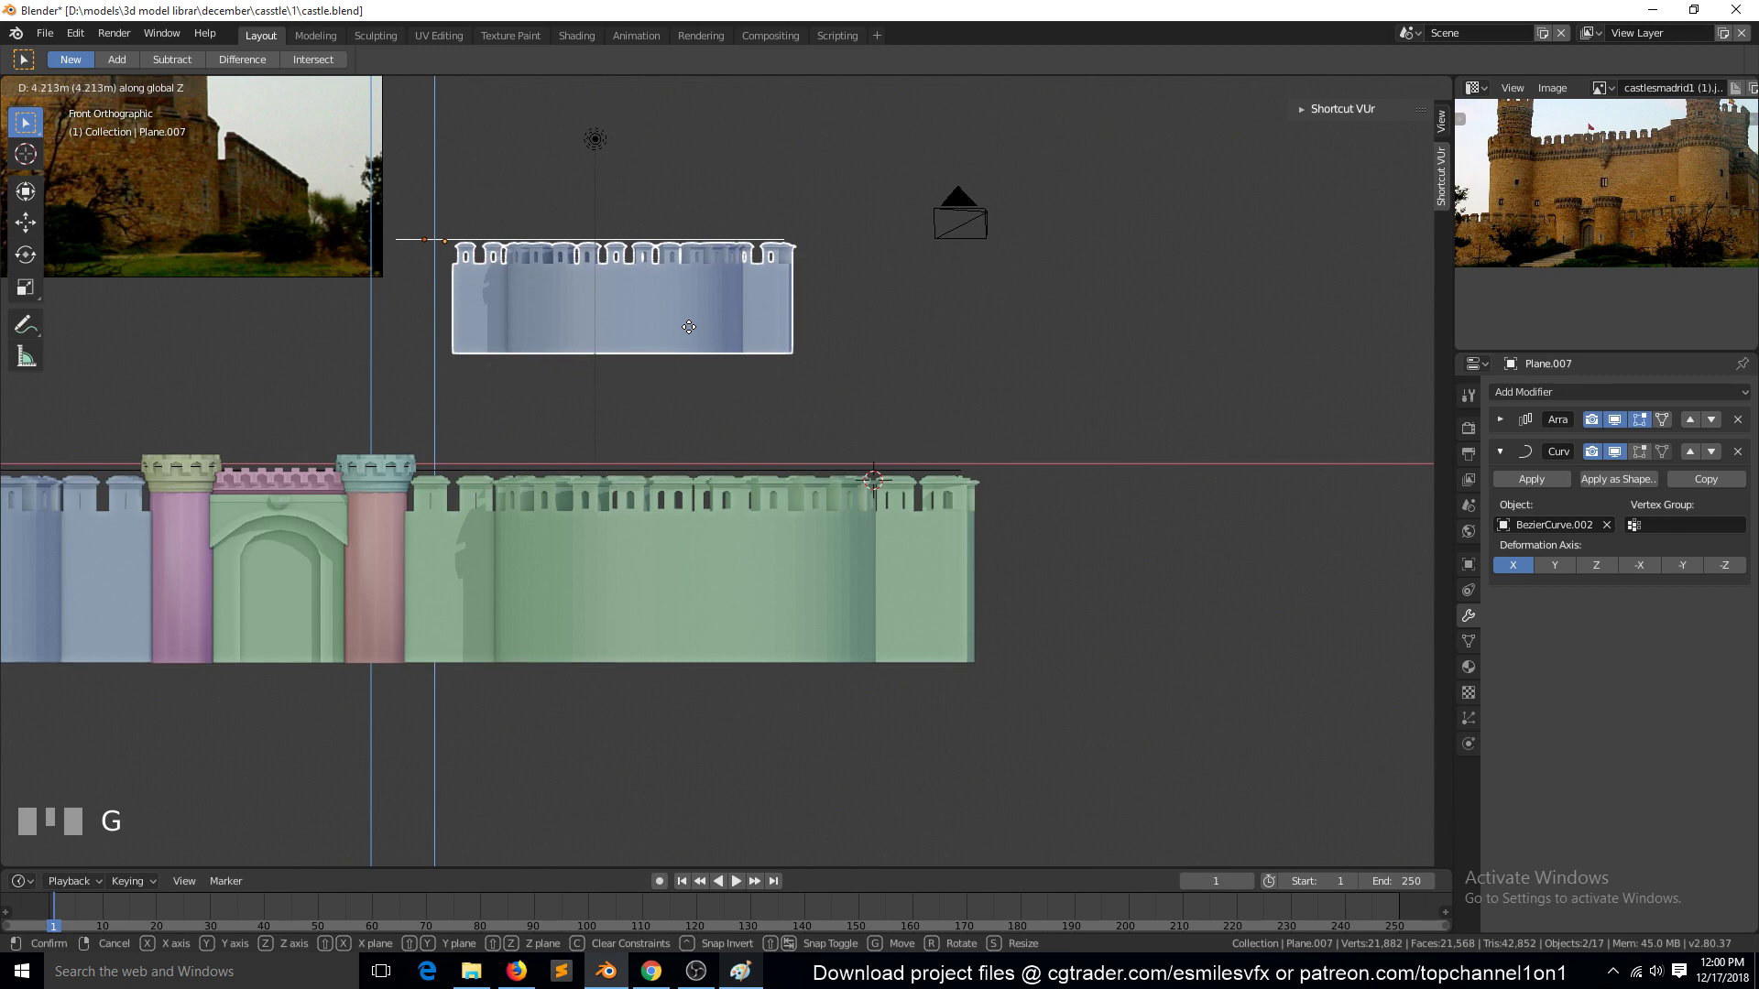
scroll("down", 3)
left_click(458, 280)
key("g")
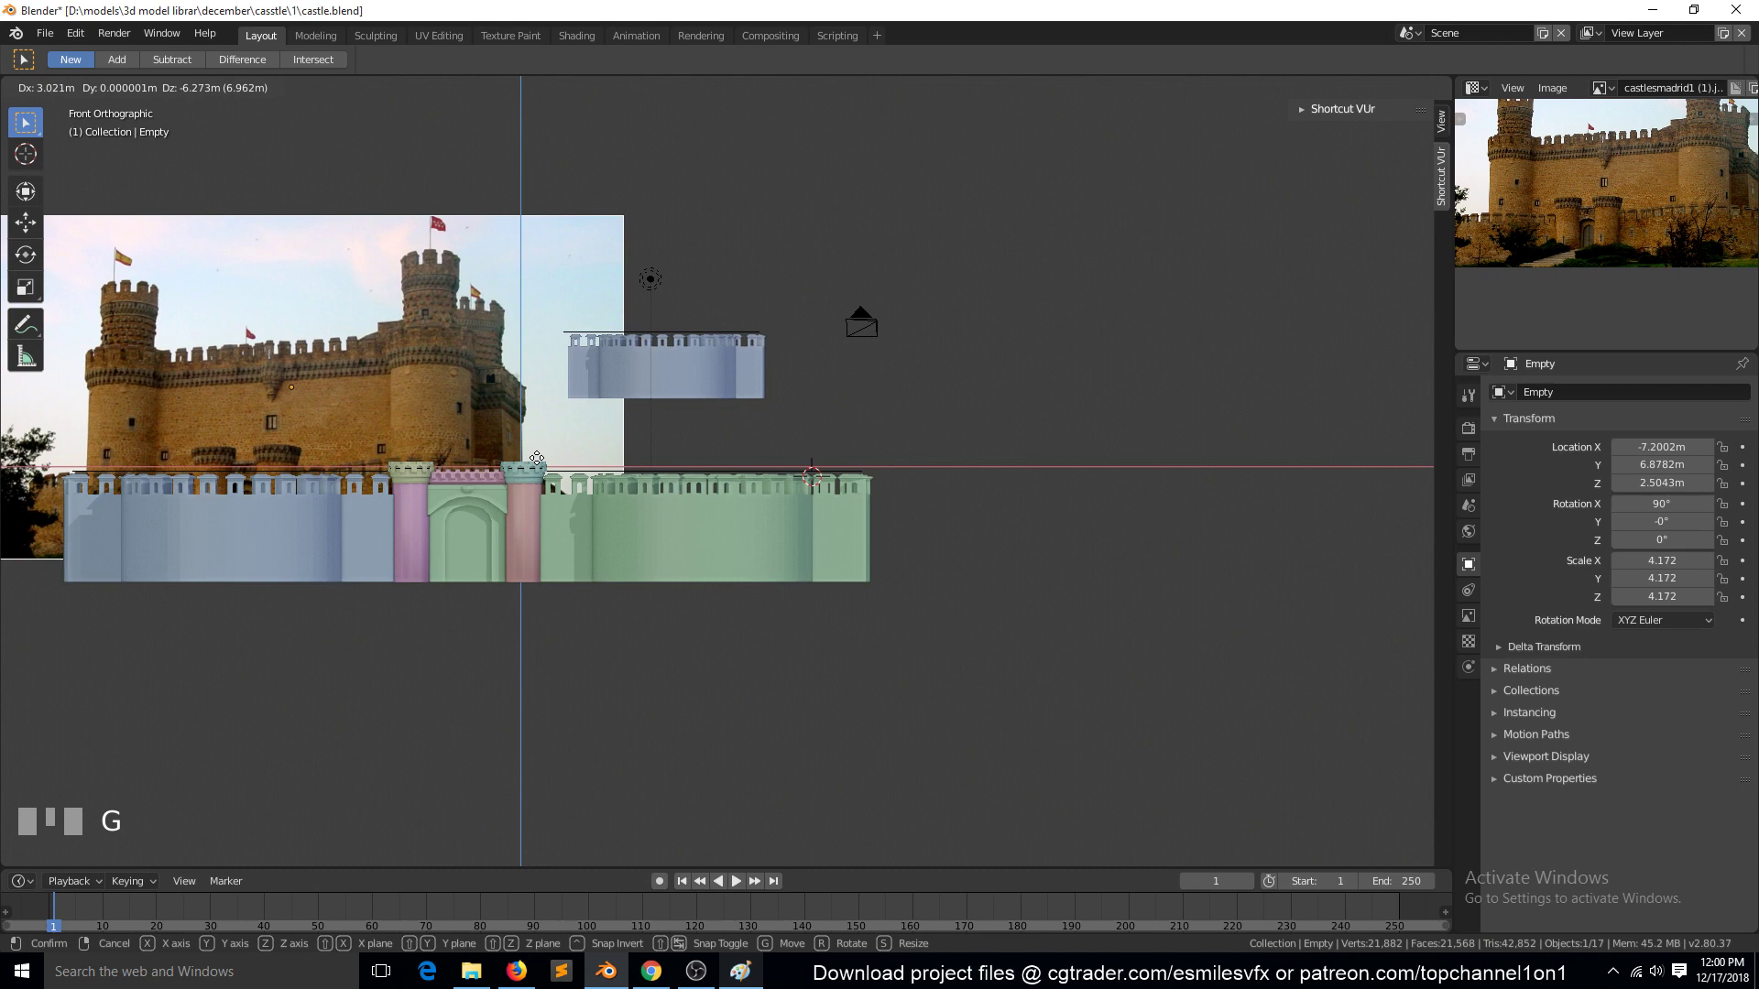
Edit the inner wall mesh, moving its edge along Z to change the wall height, then confirm
key("Left")
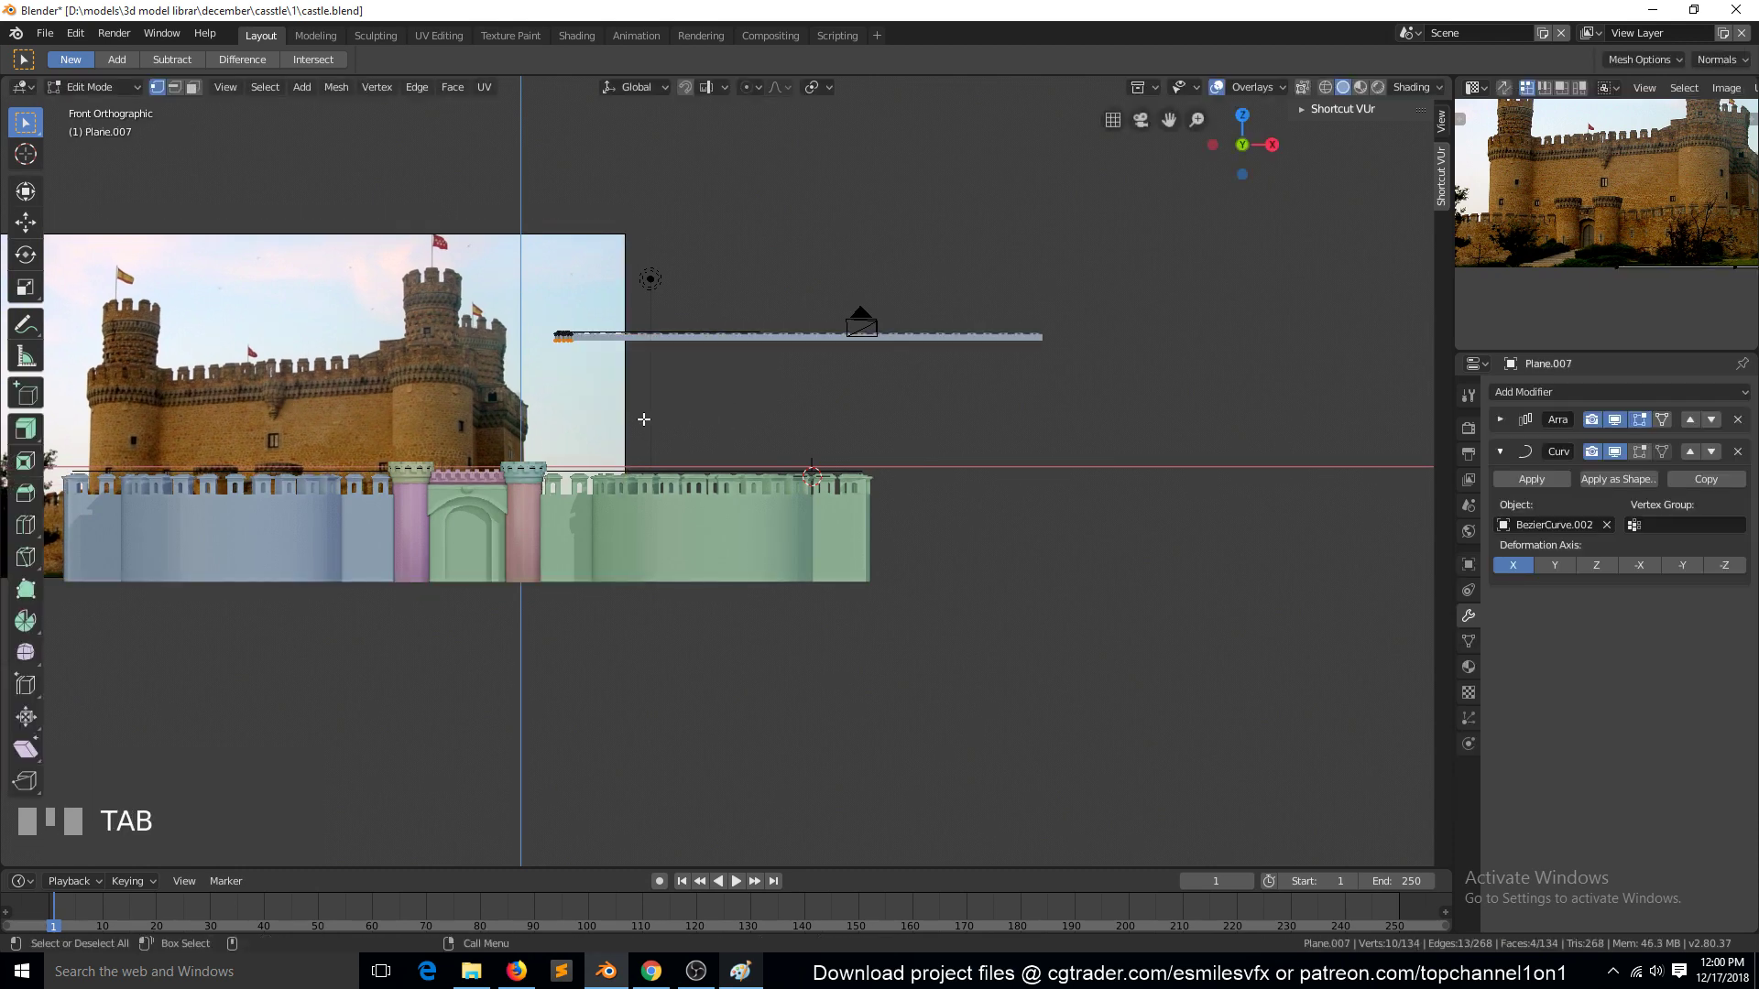
key("g")
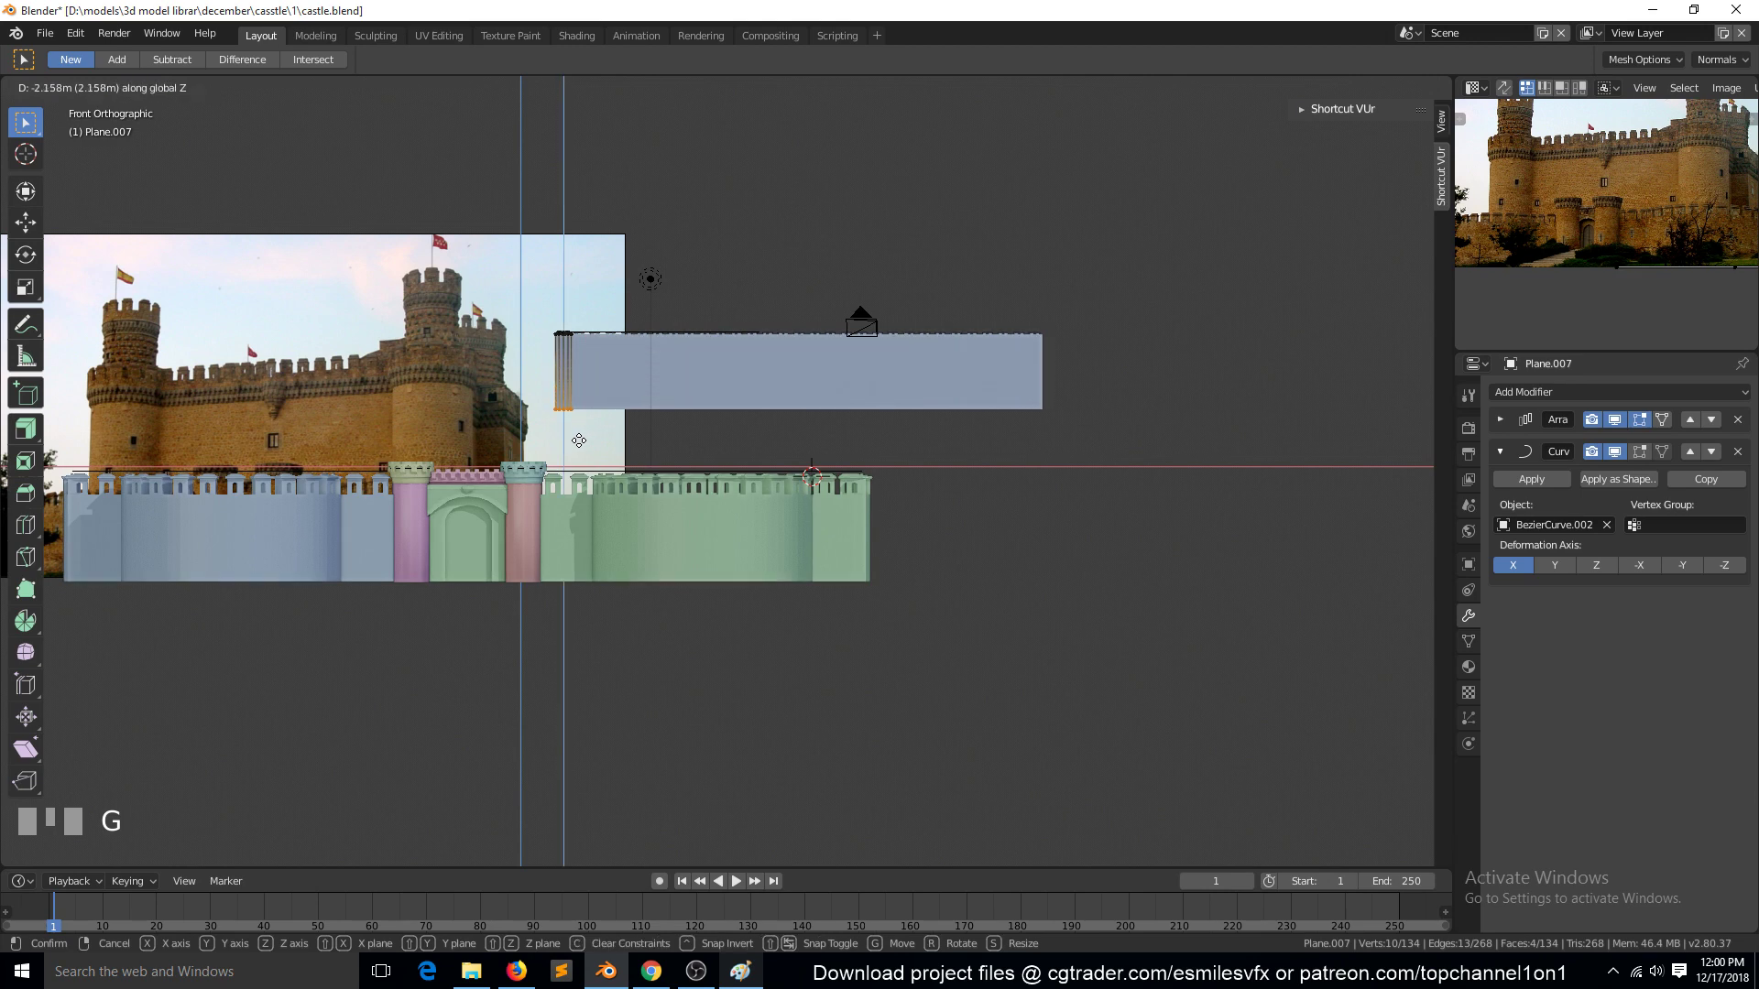
key("Tab")
key("g")
key("Tab")
key("g")
key("Tab")
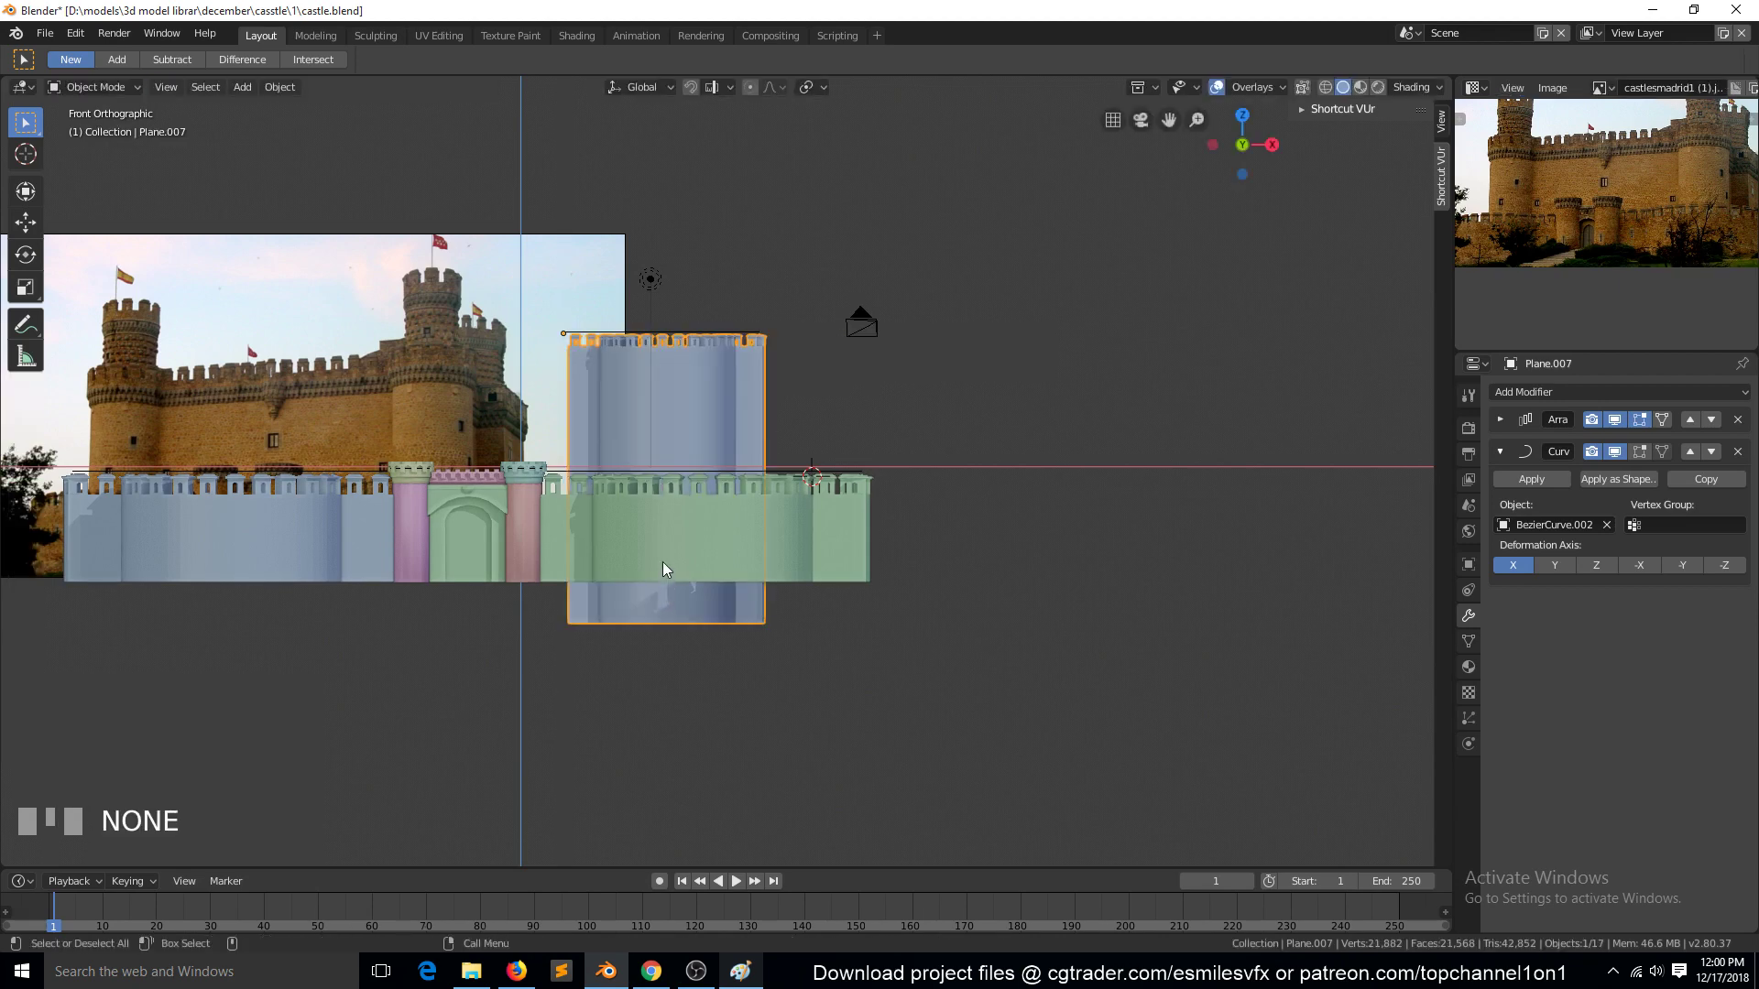
key("Tab")
key("g")
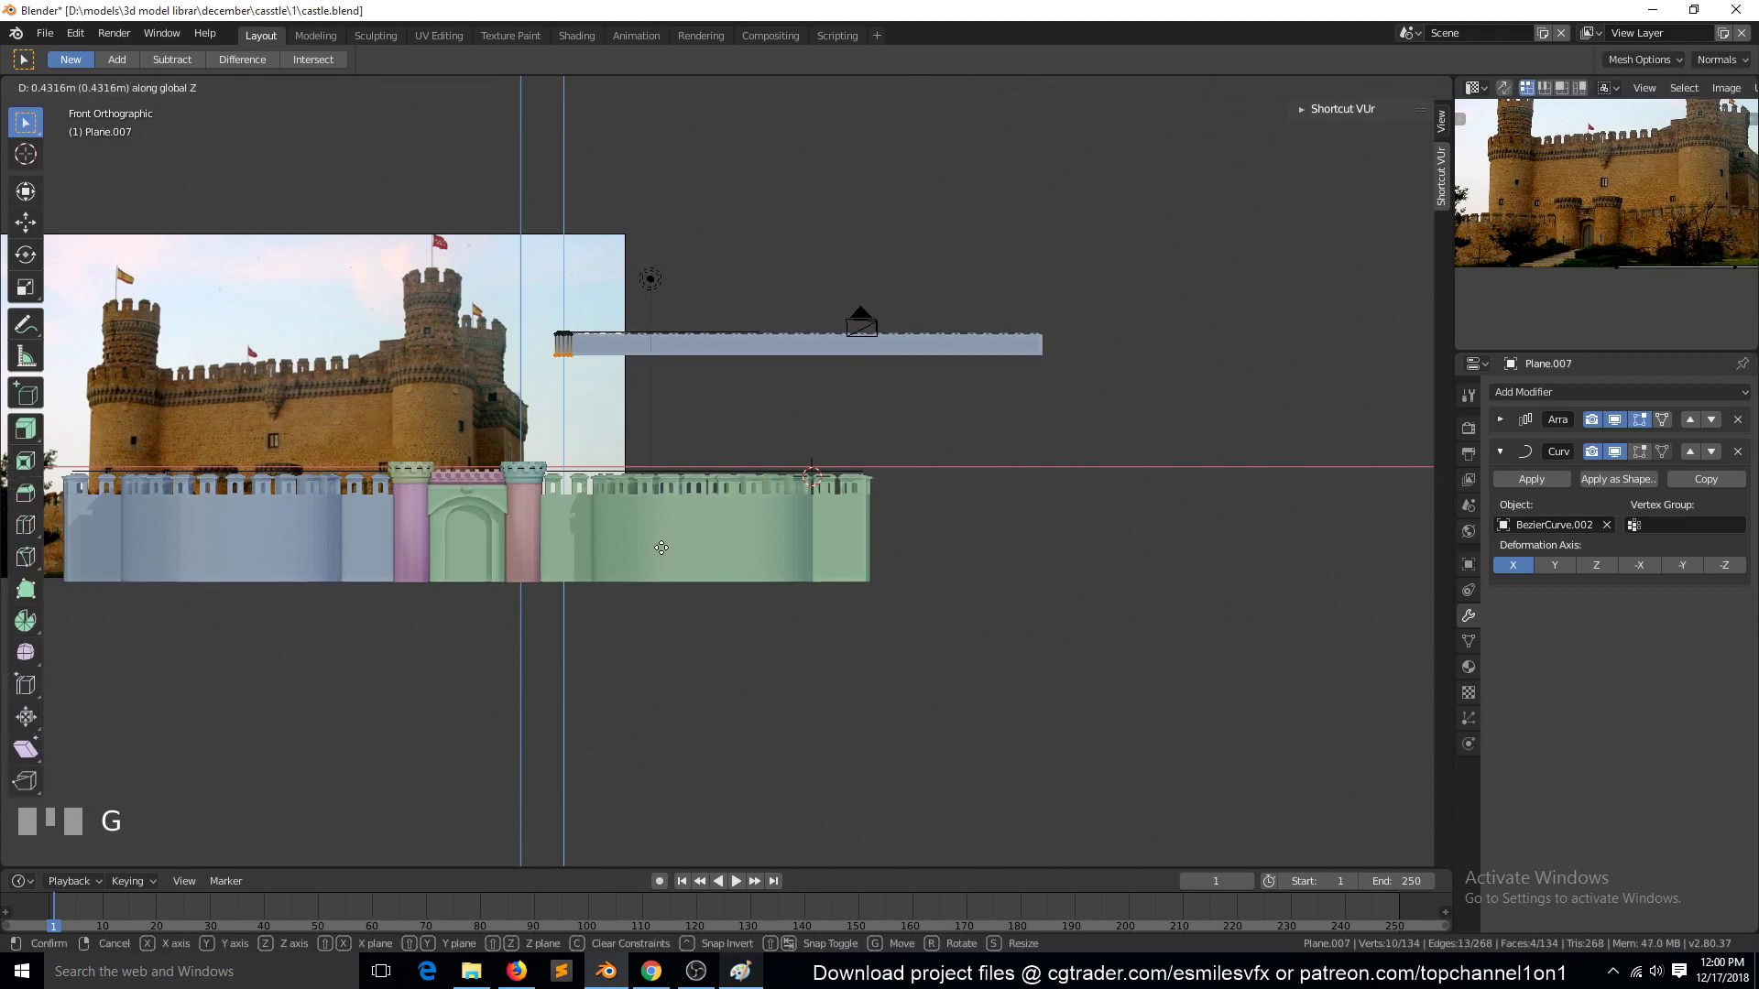
key("Tab")
key("g")
left_click(656, 578)
key("Tab")
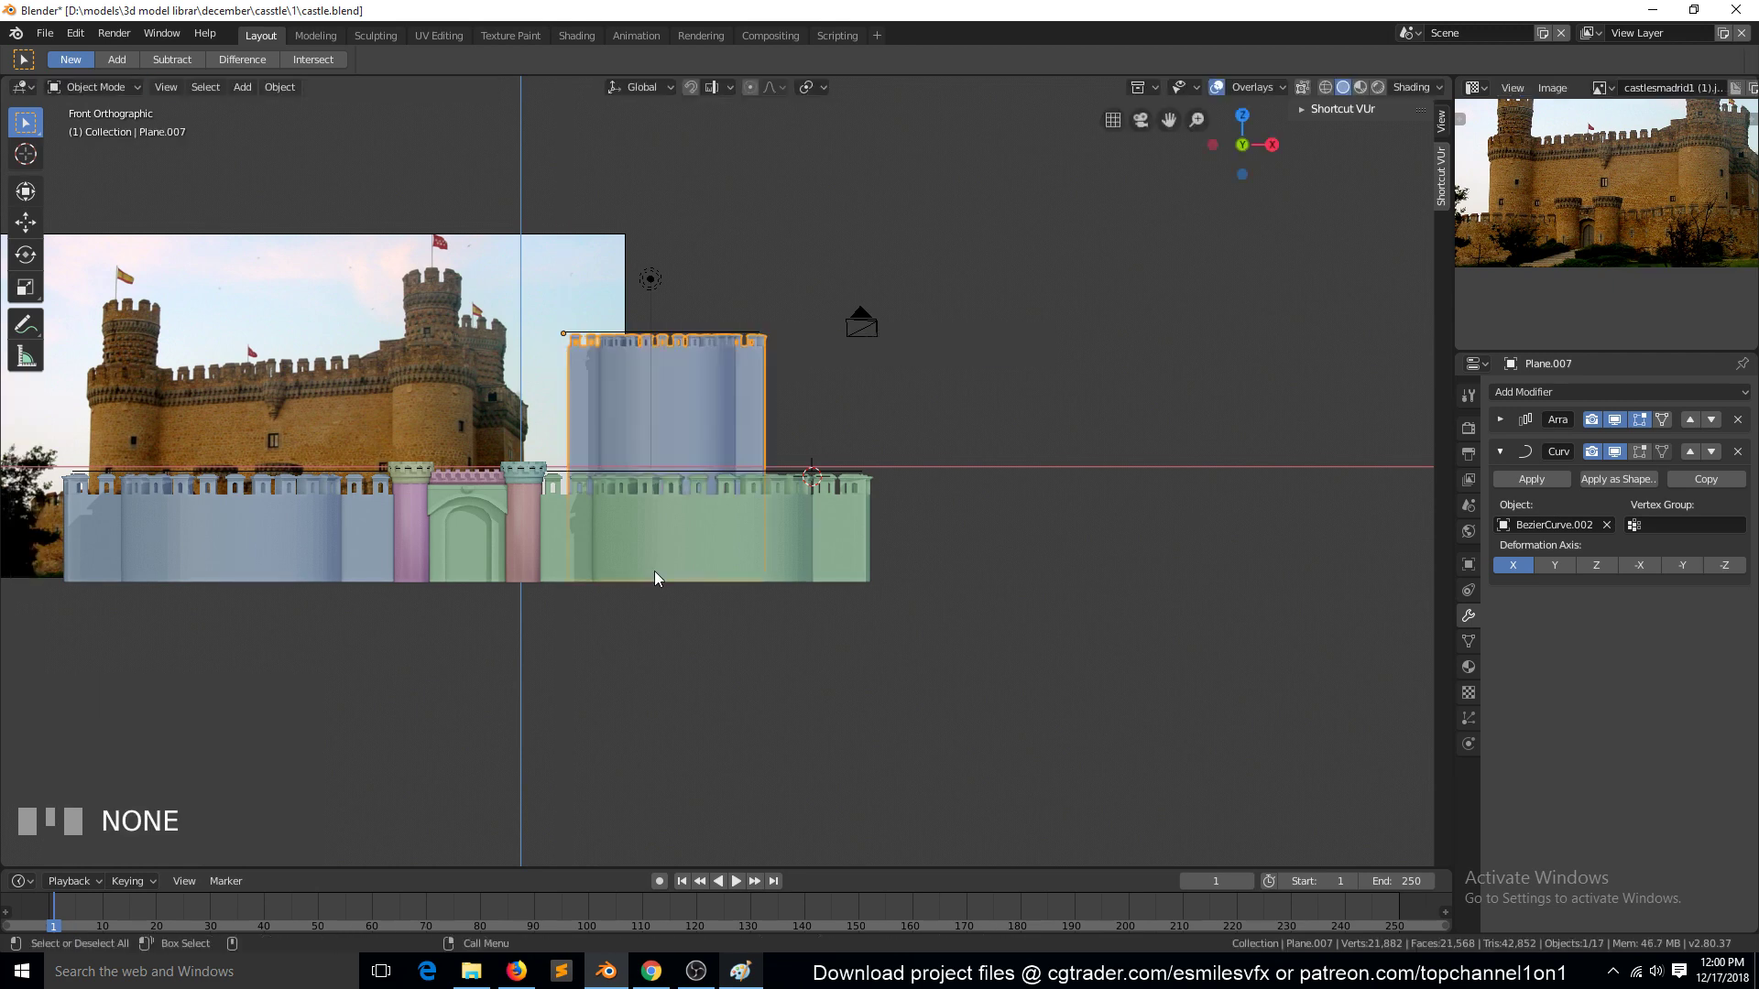
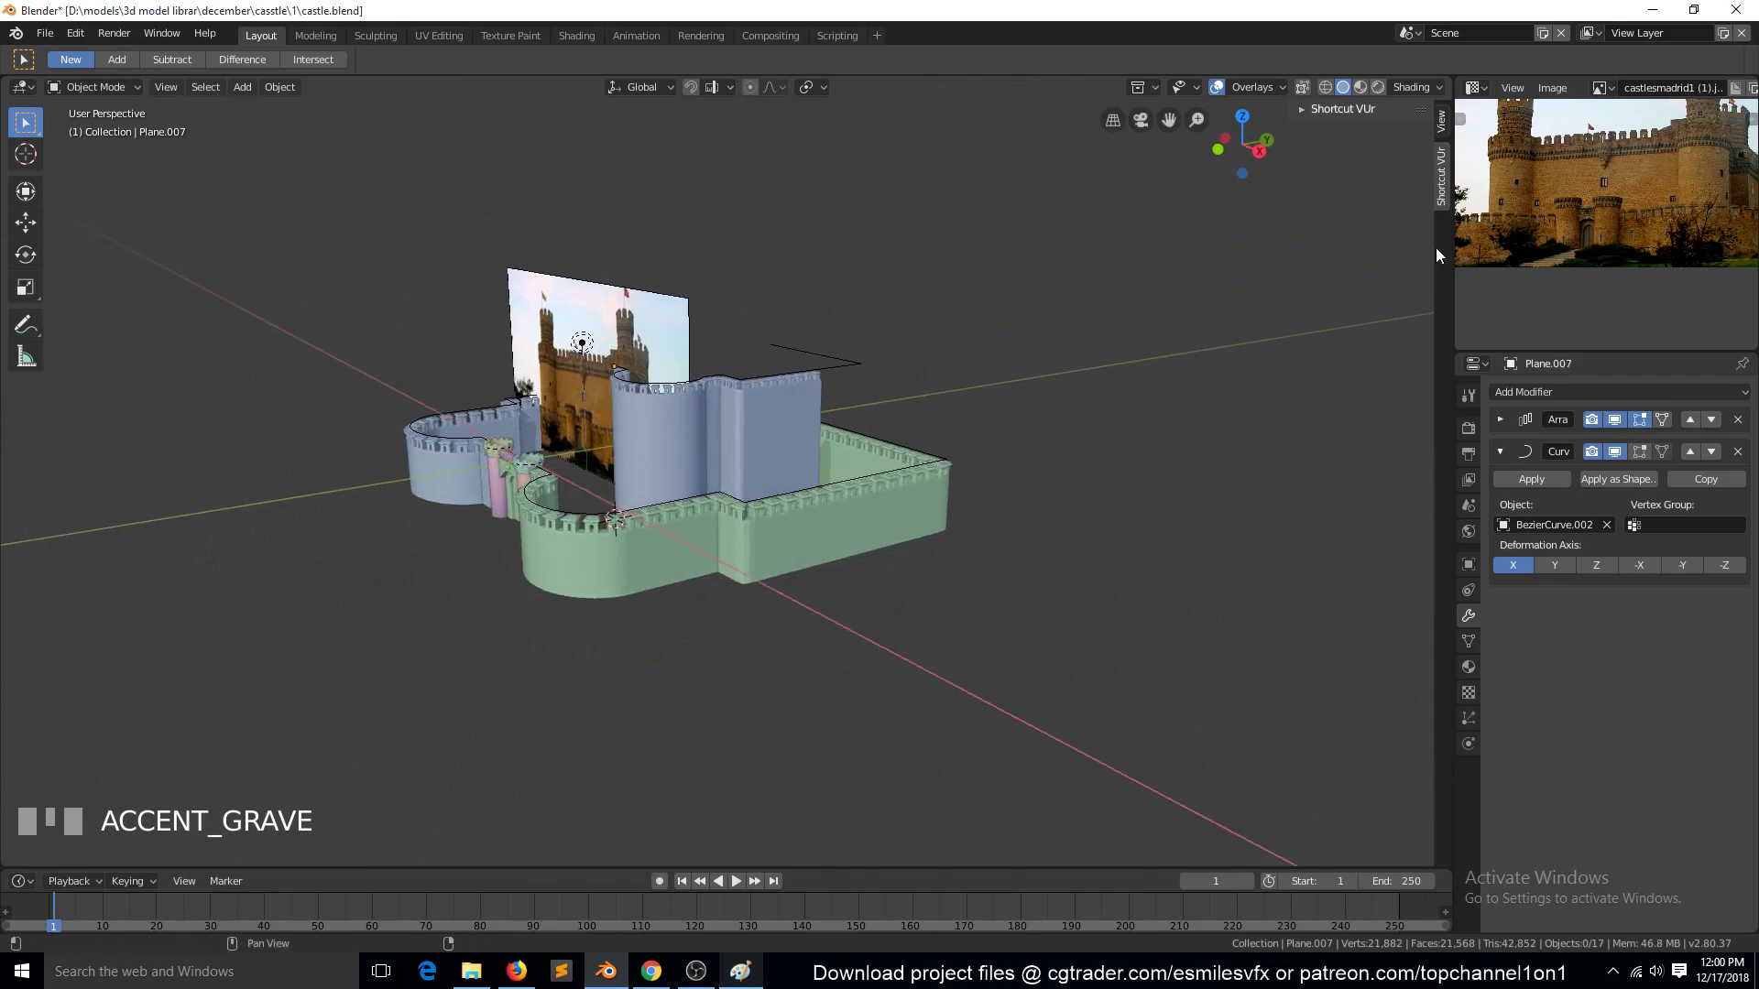
scroll("up", 3)
key("`")
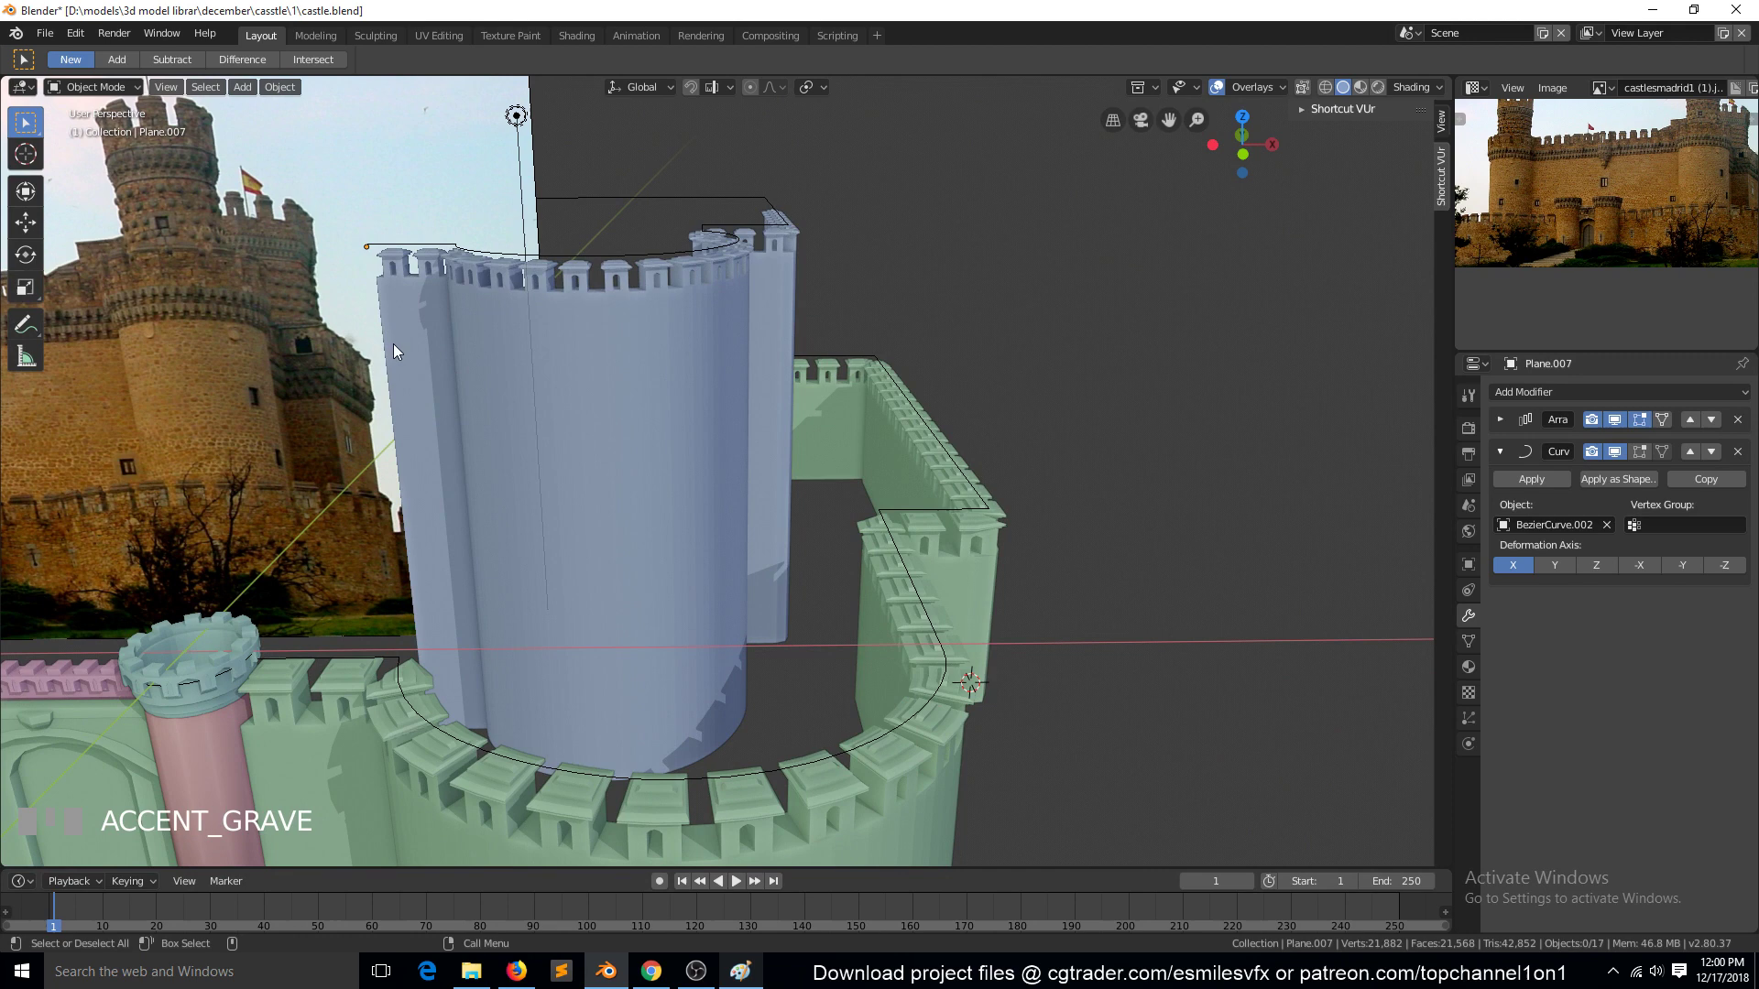
scroll("down", 3)
key("`")
key("KP_1")
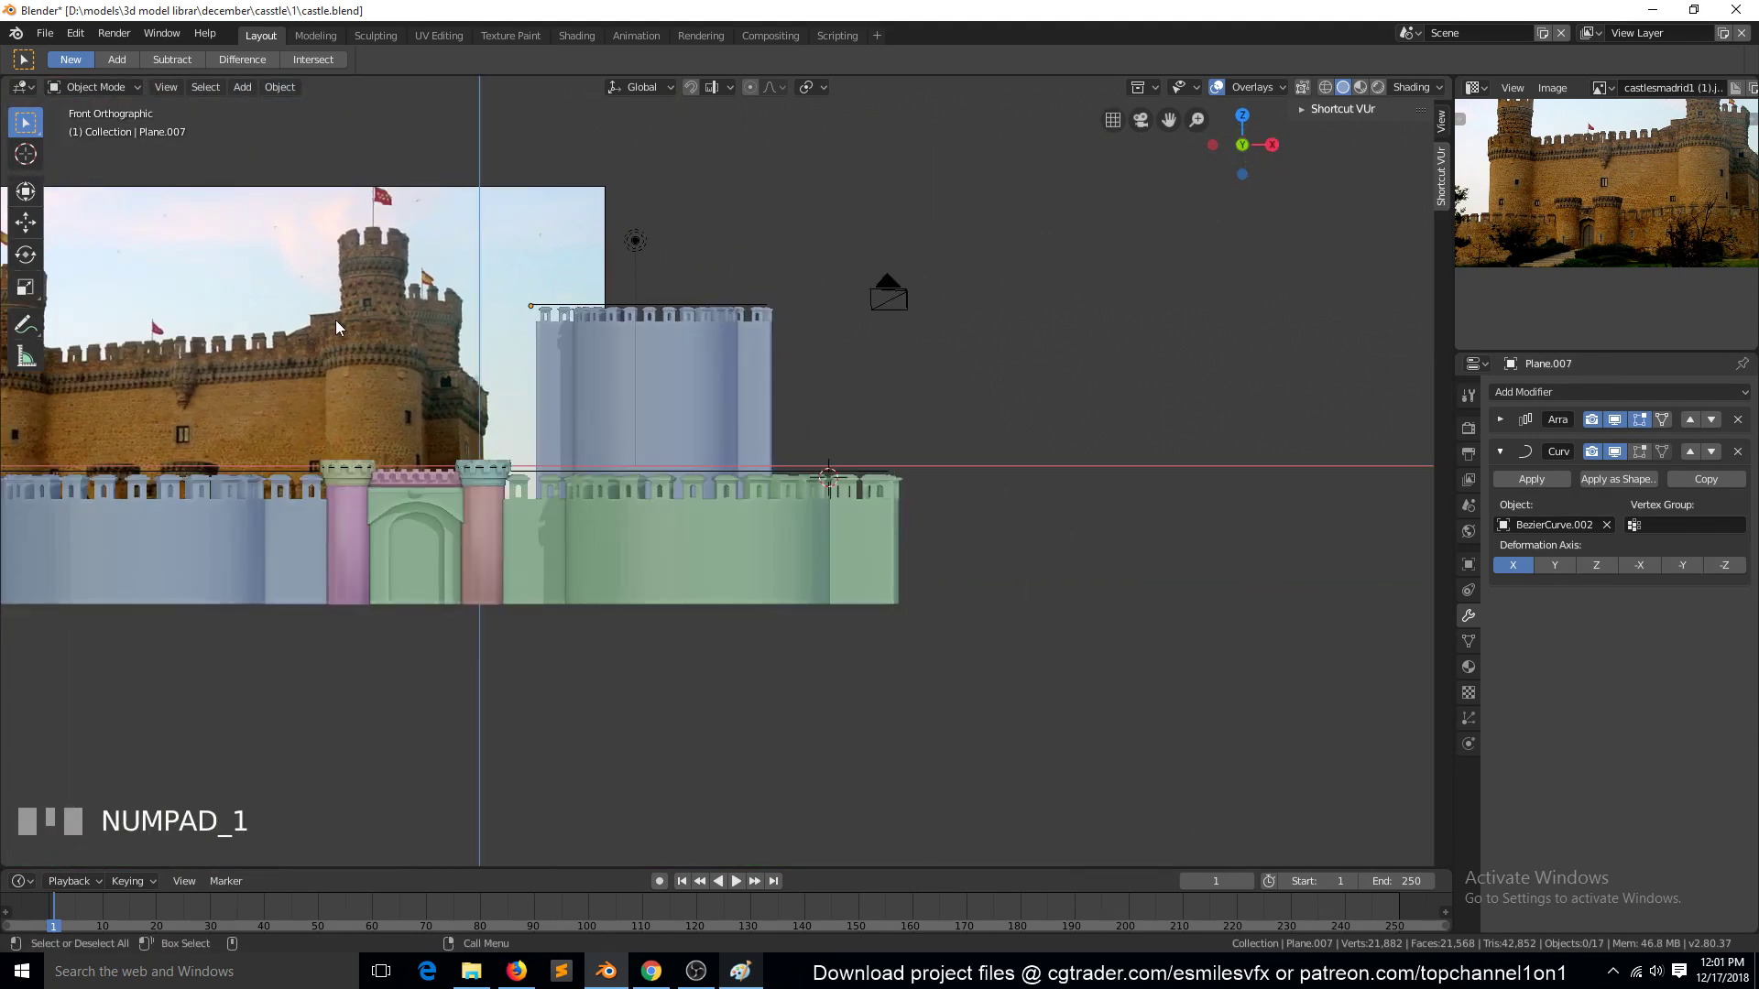
key("KP_0")
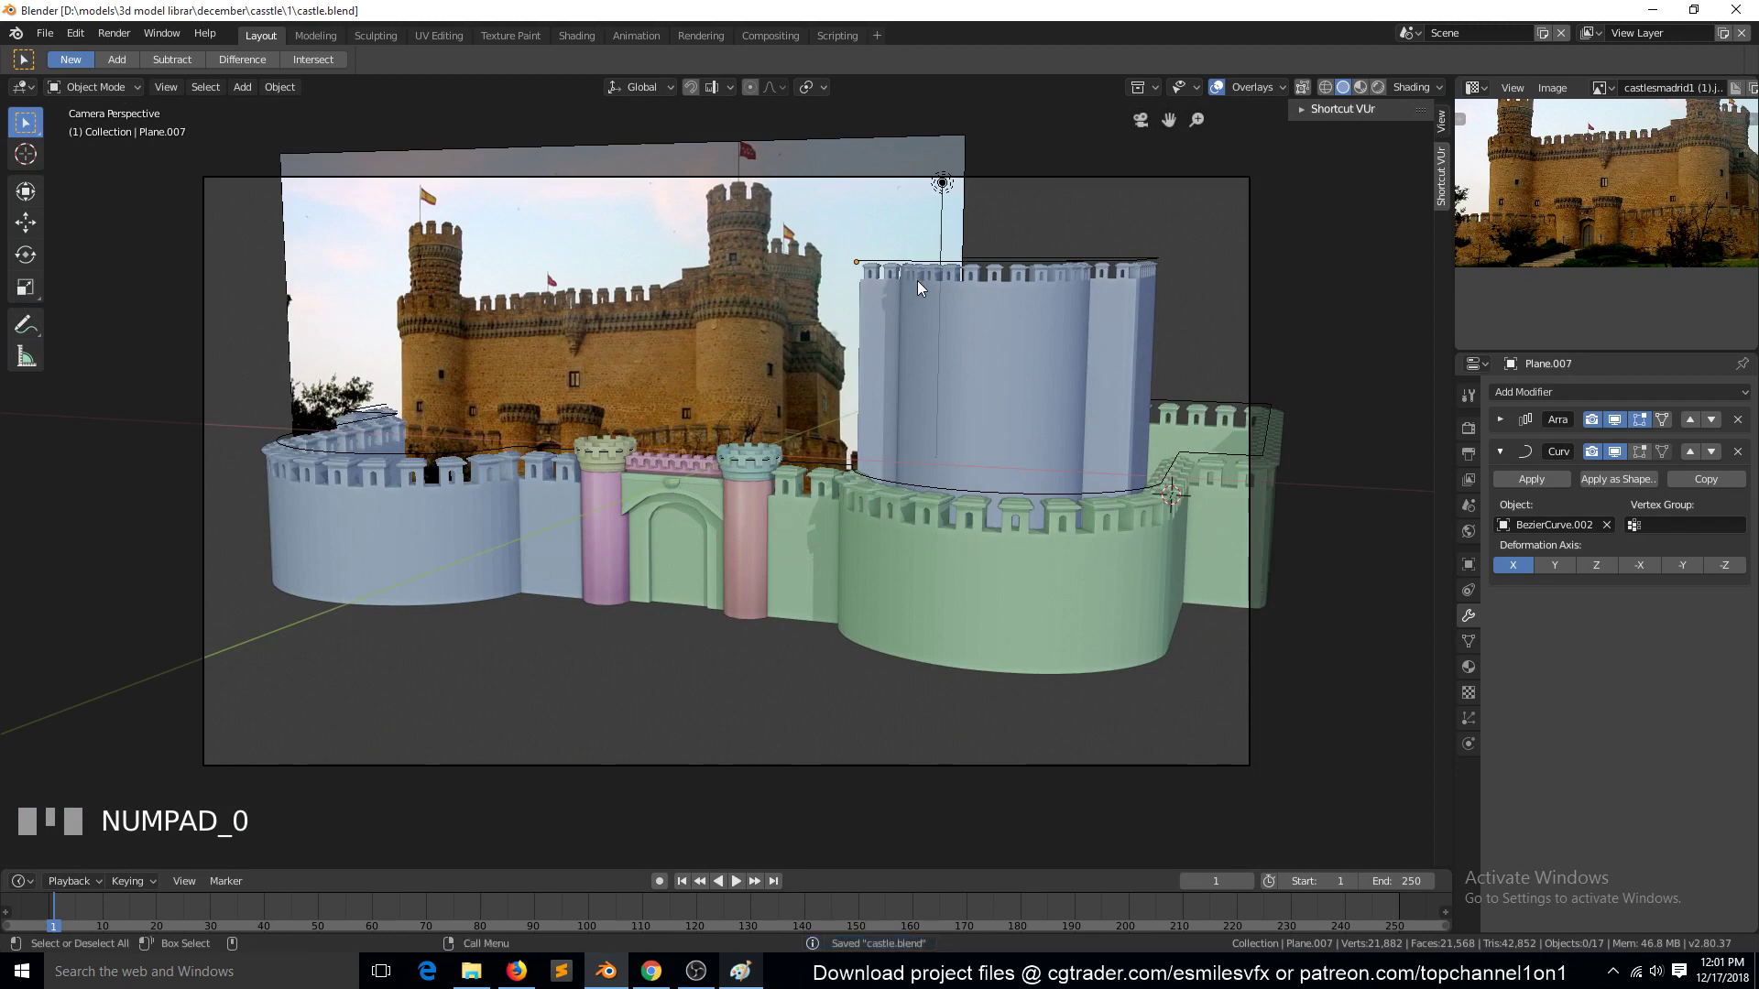
left_click(993, 308)
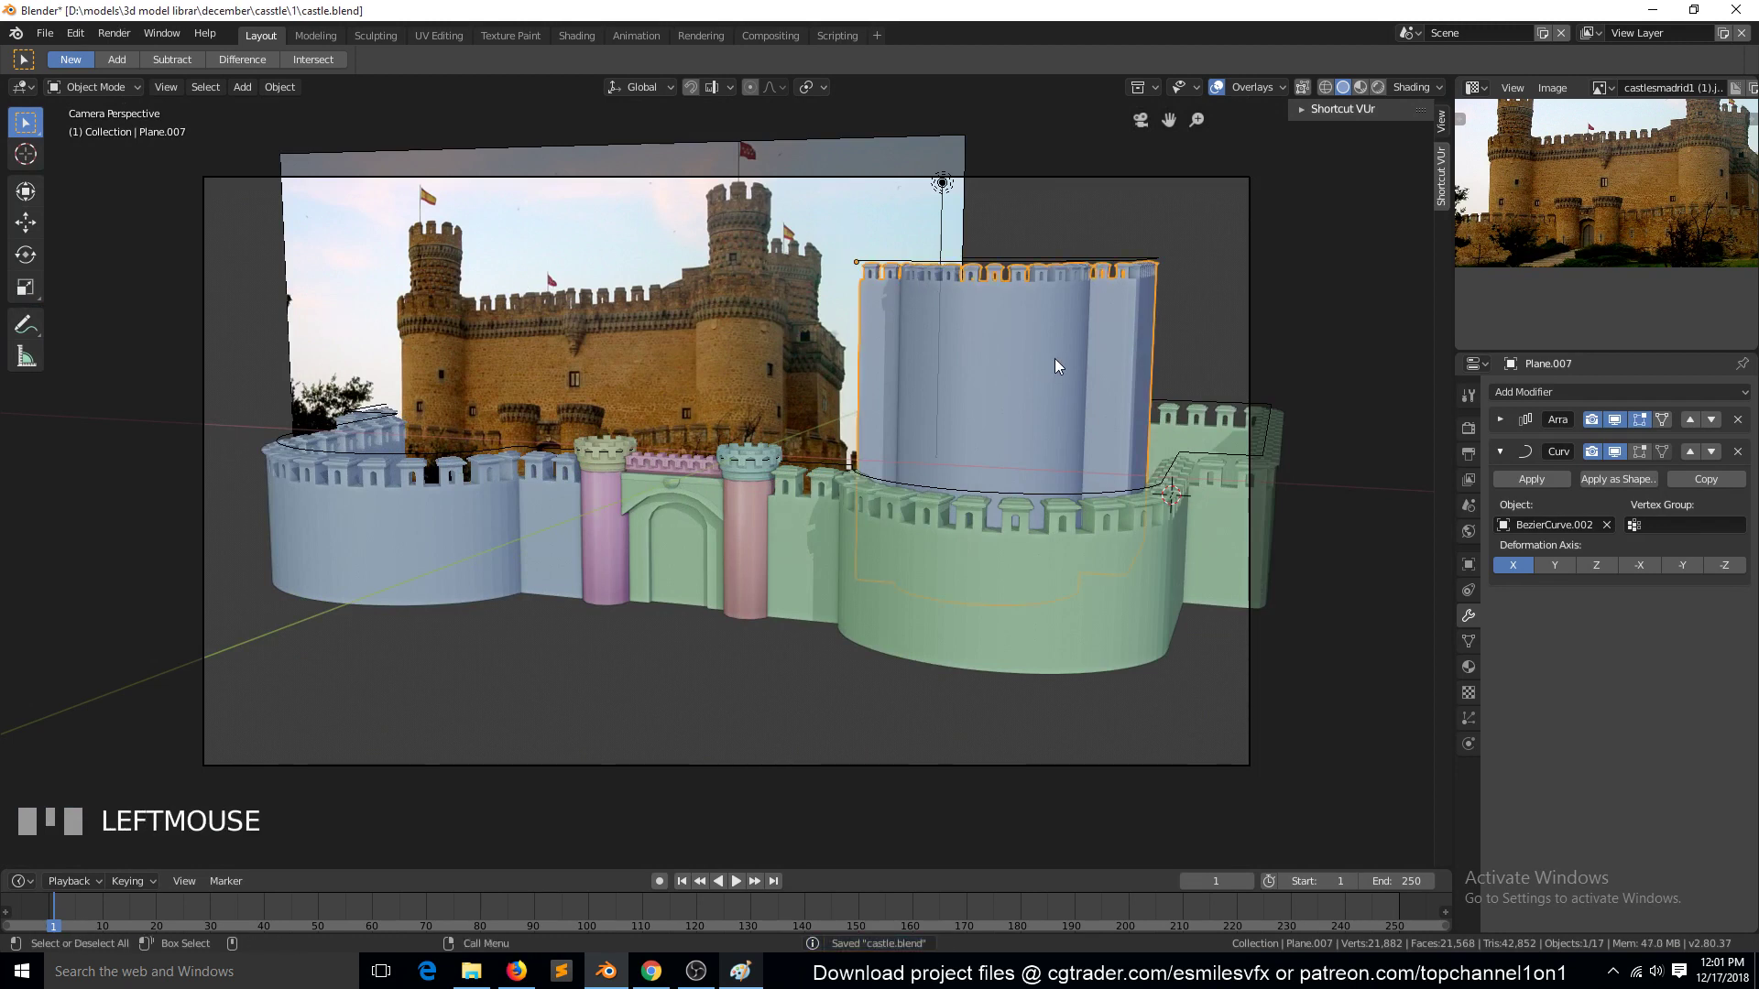
key("s")
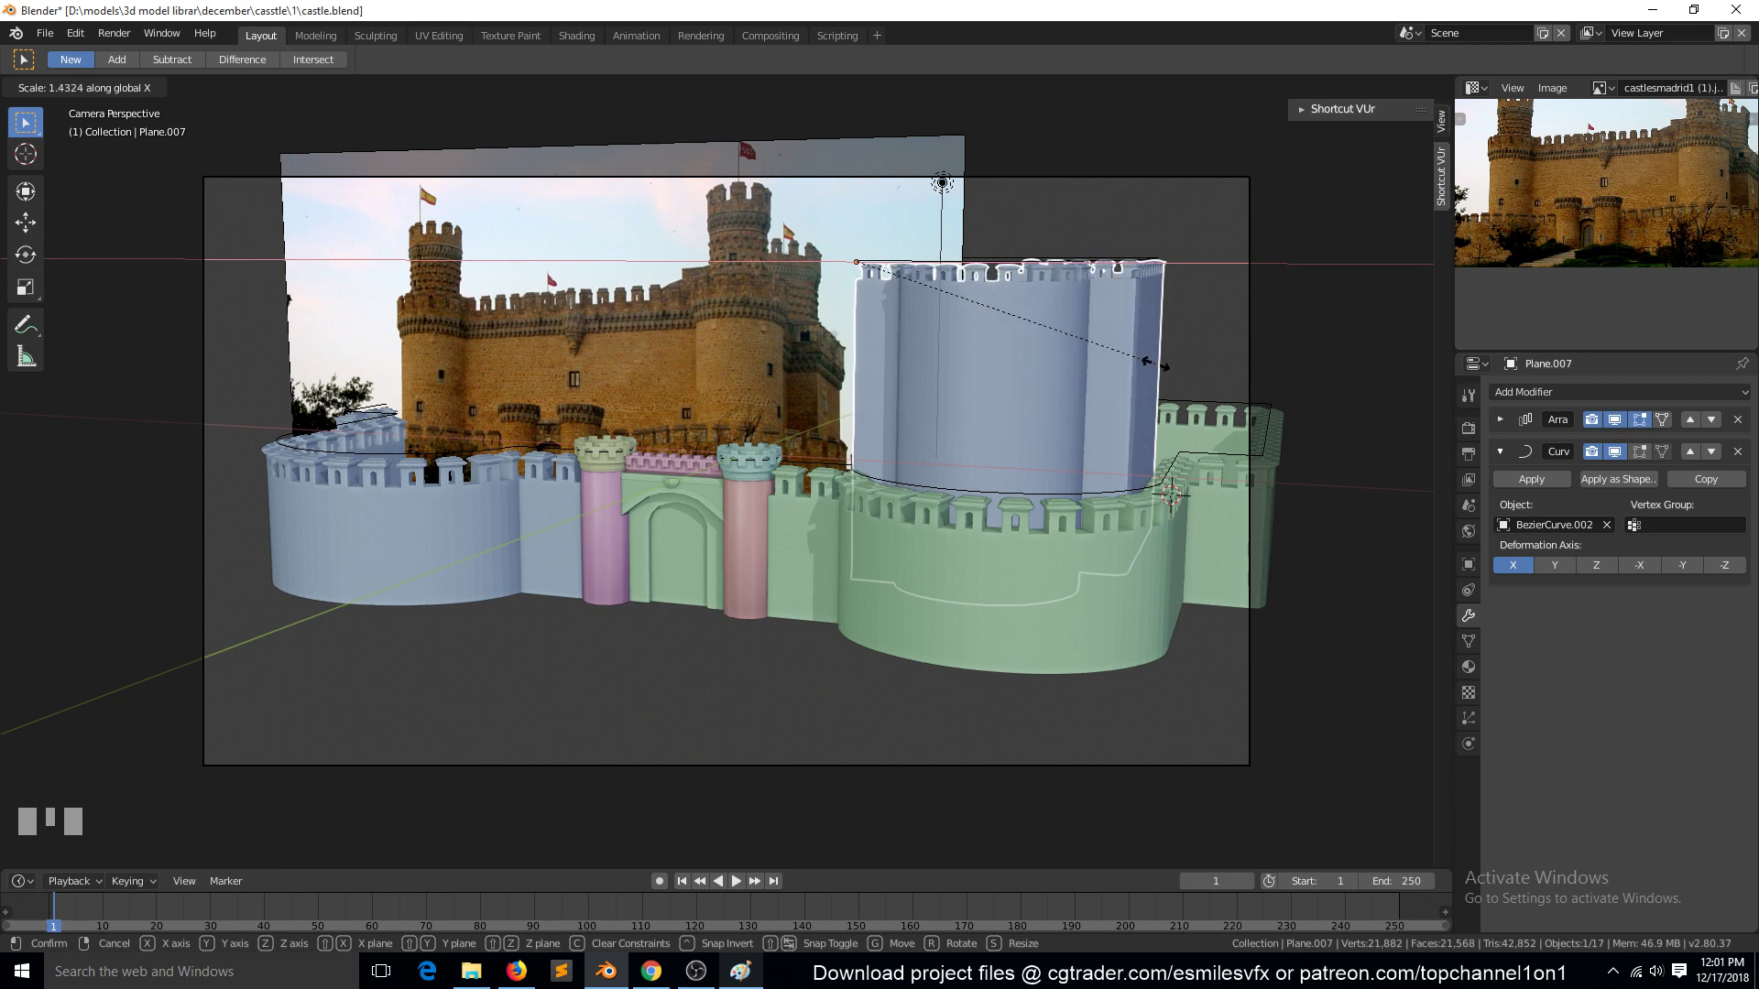
left_click(1139, 372)
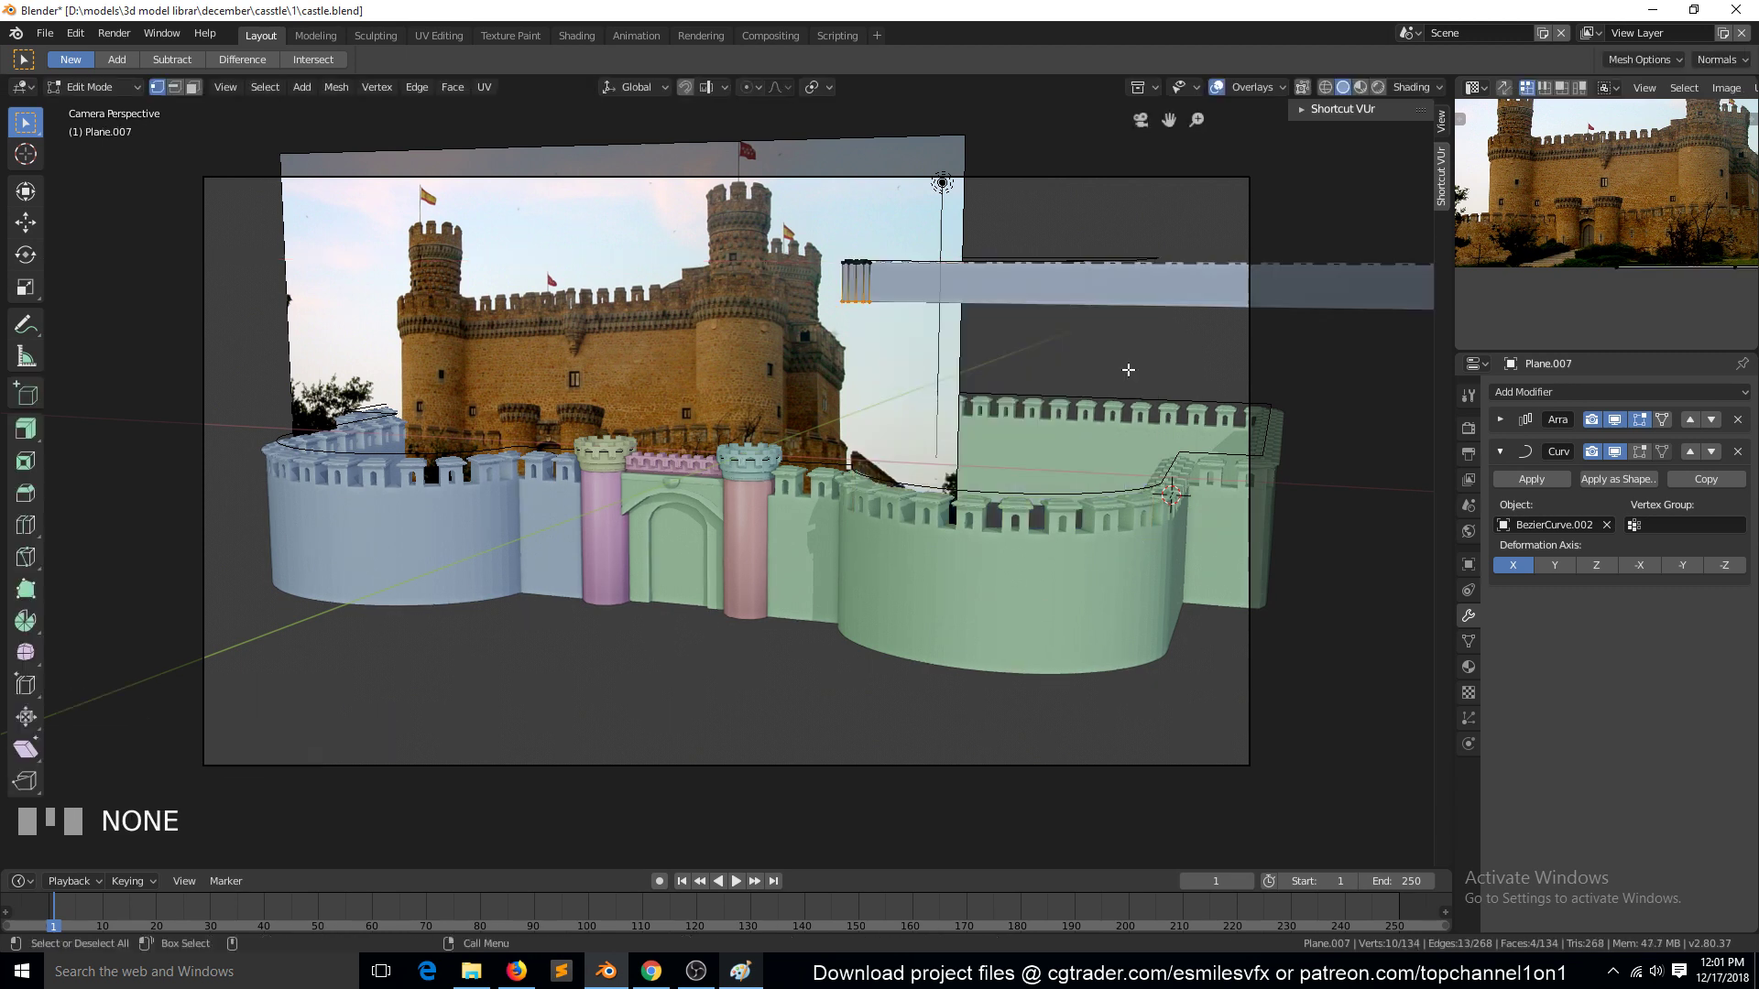
key("Tab")
key("alt+a")
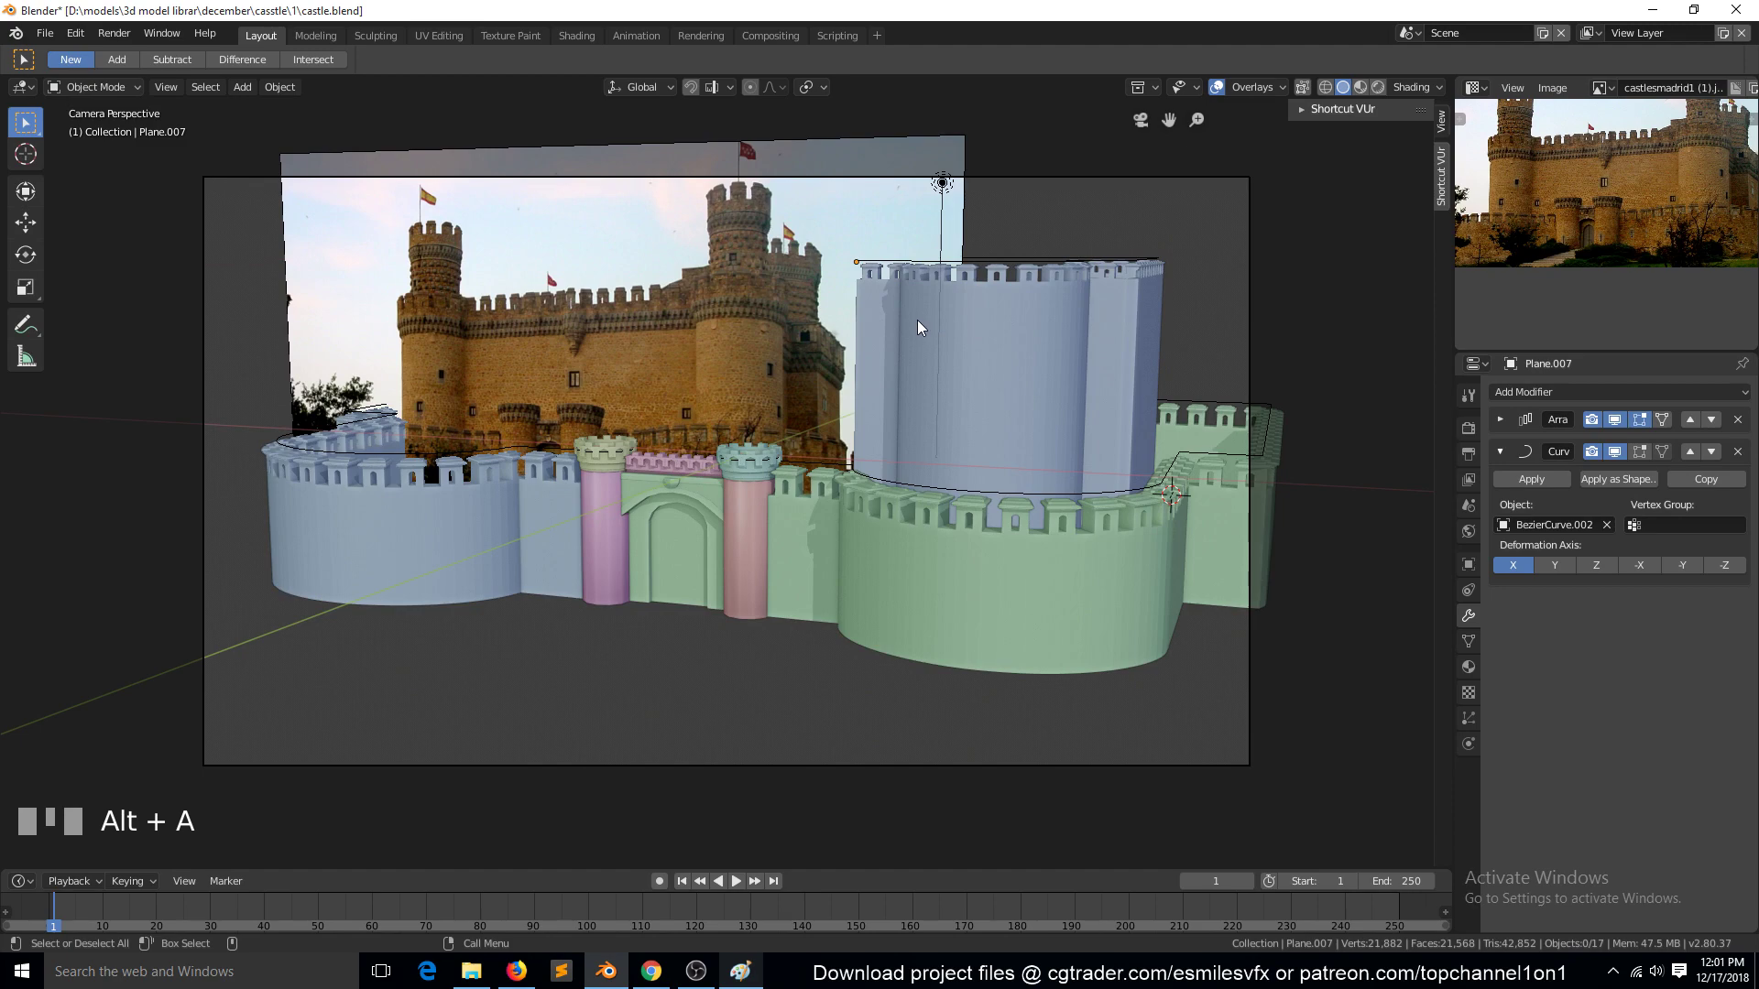
key("`")
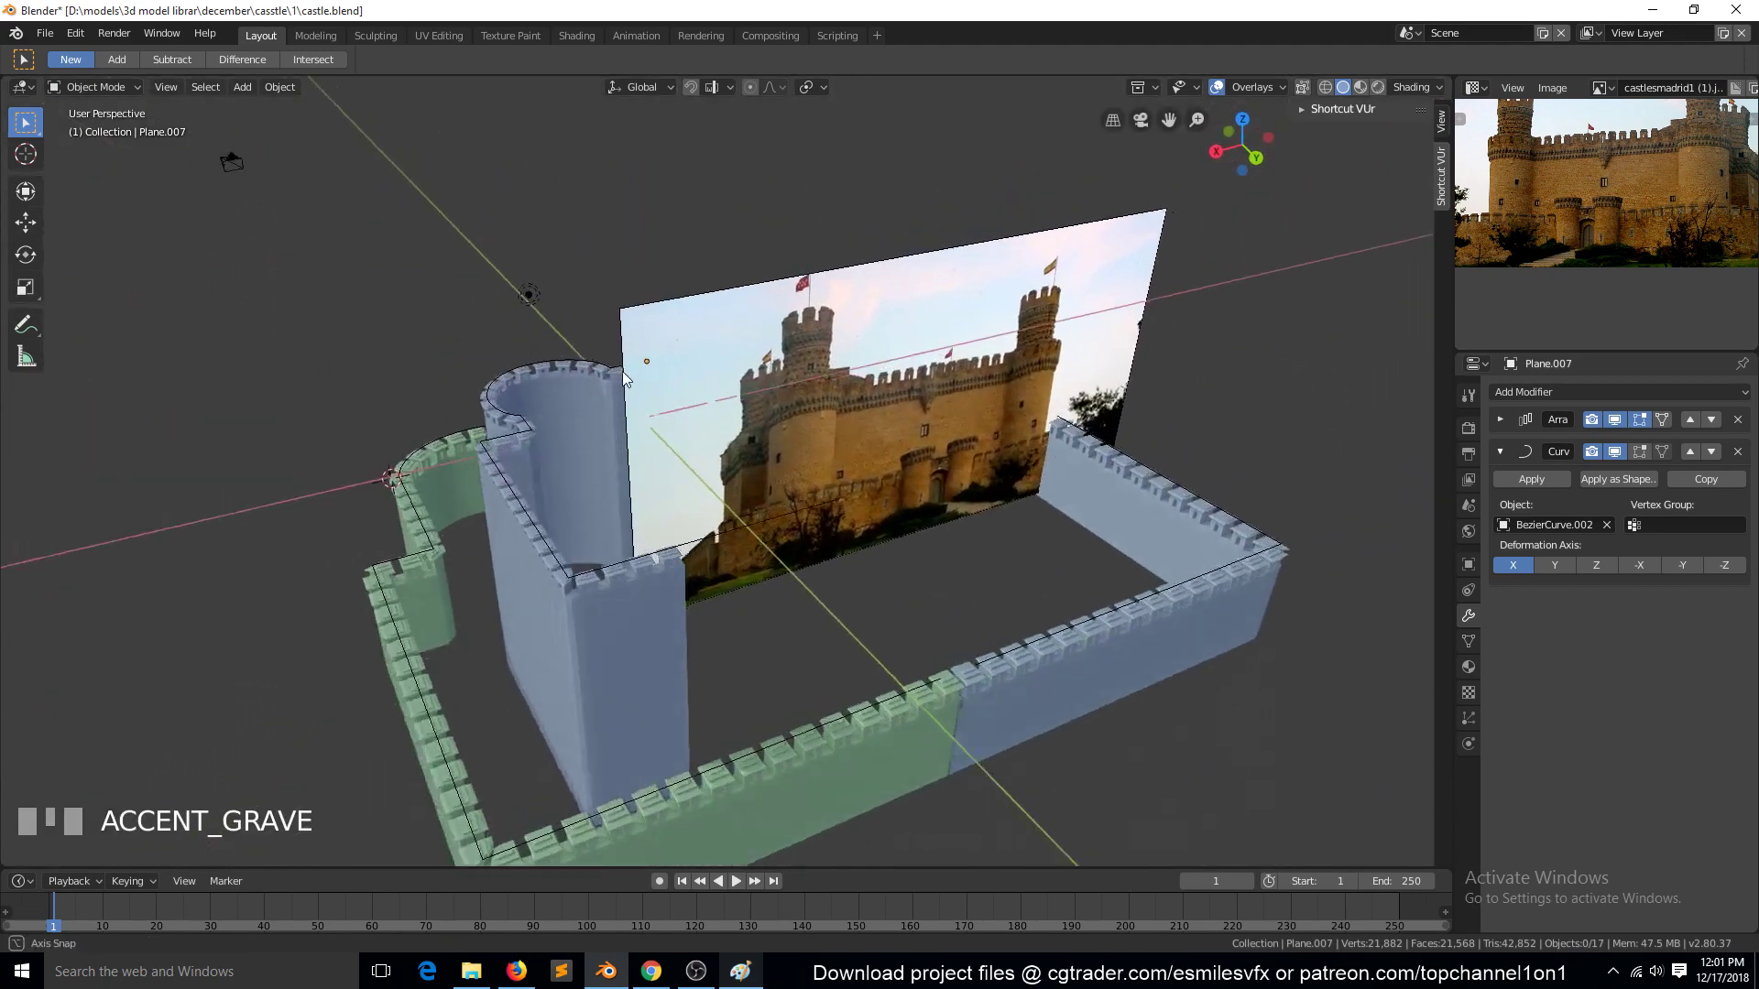
scroll("up", 3)
scroll("down", 3)
From top view, move the guide curve's straight end sideways and scale the inner wall up 10 percent
key("KP_7")
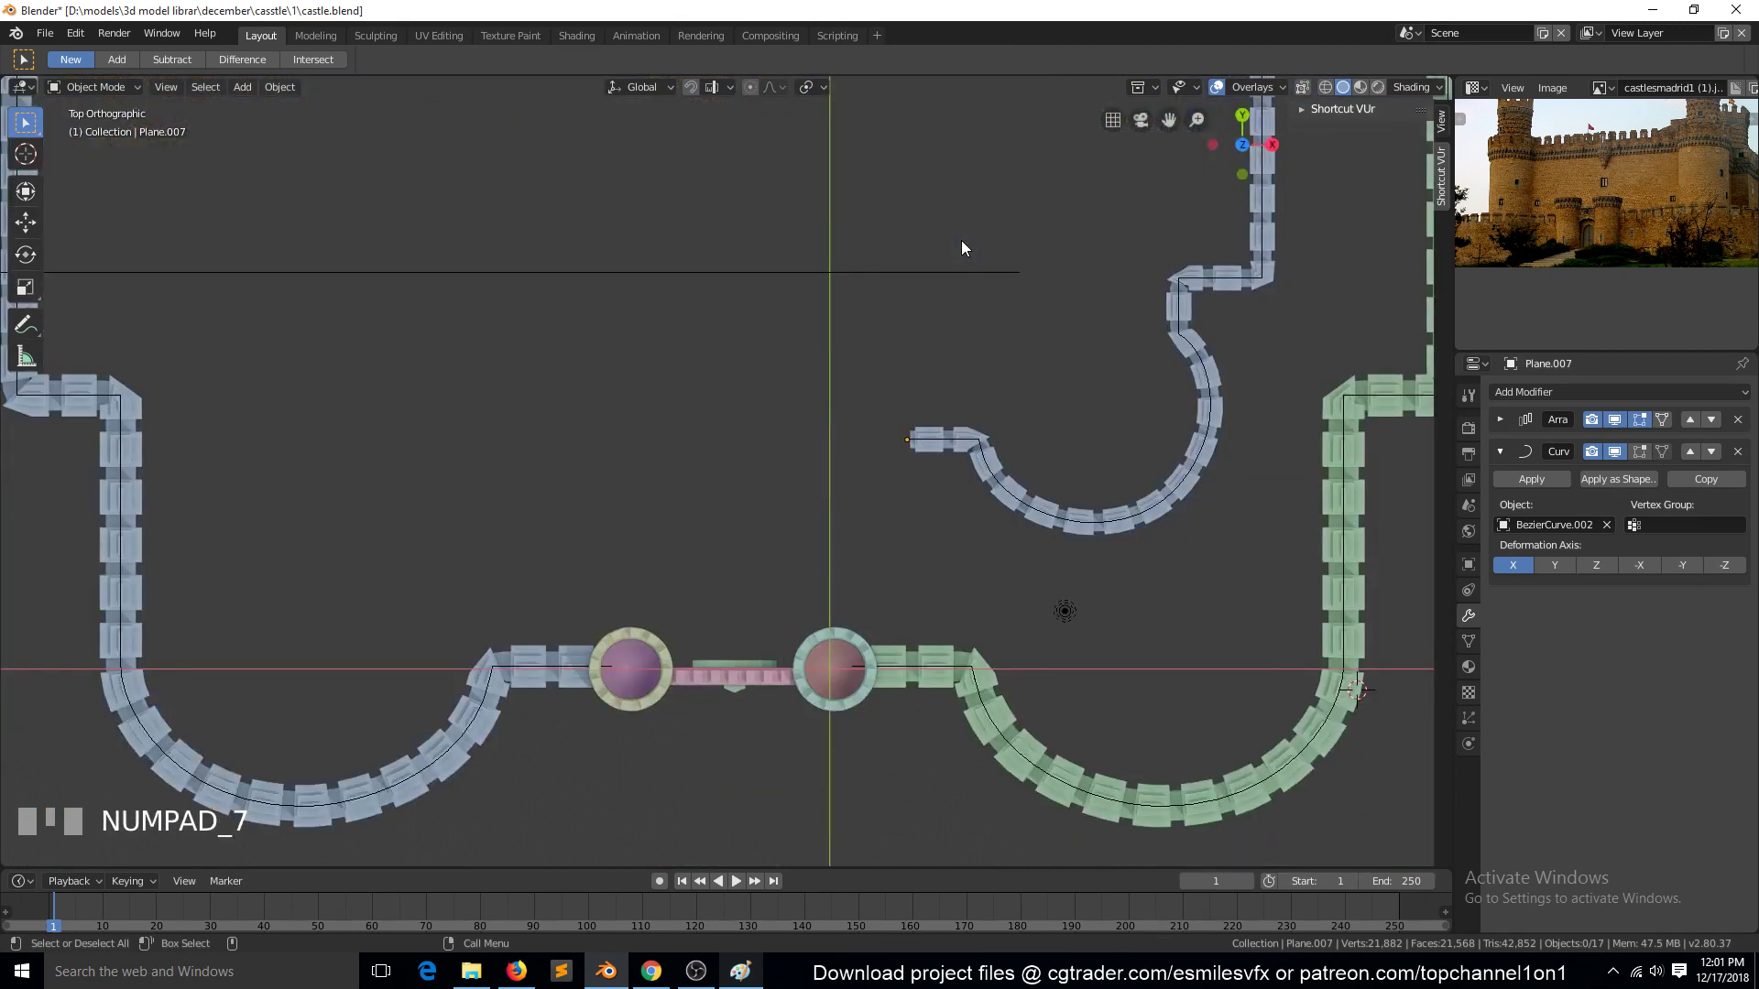
left_click(958, 447)
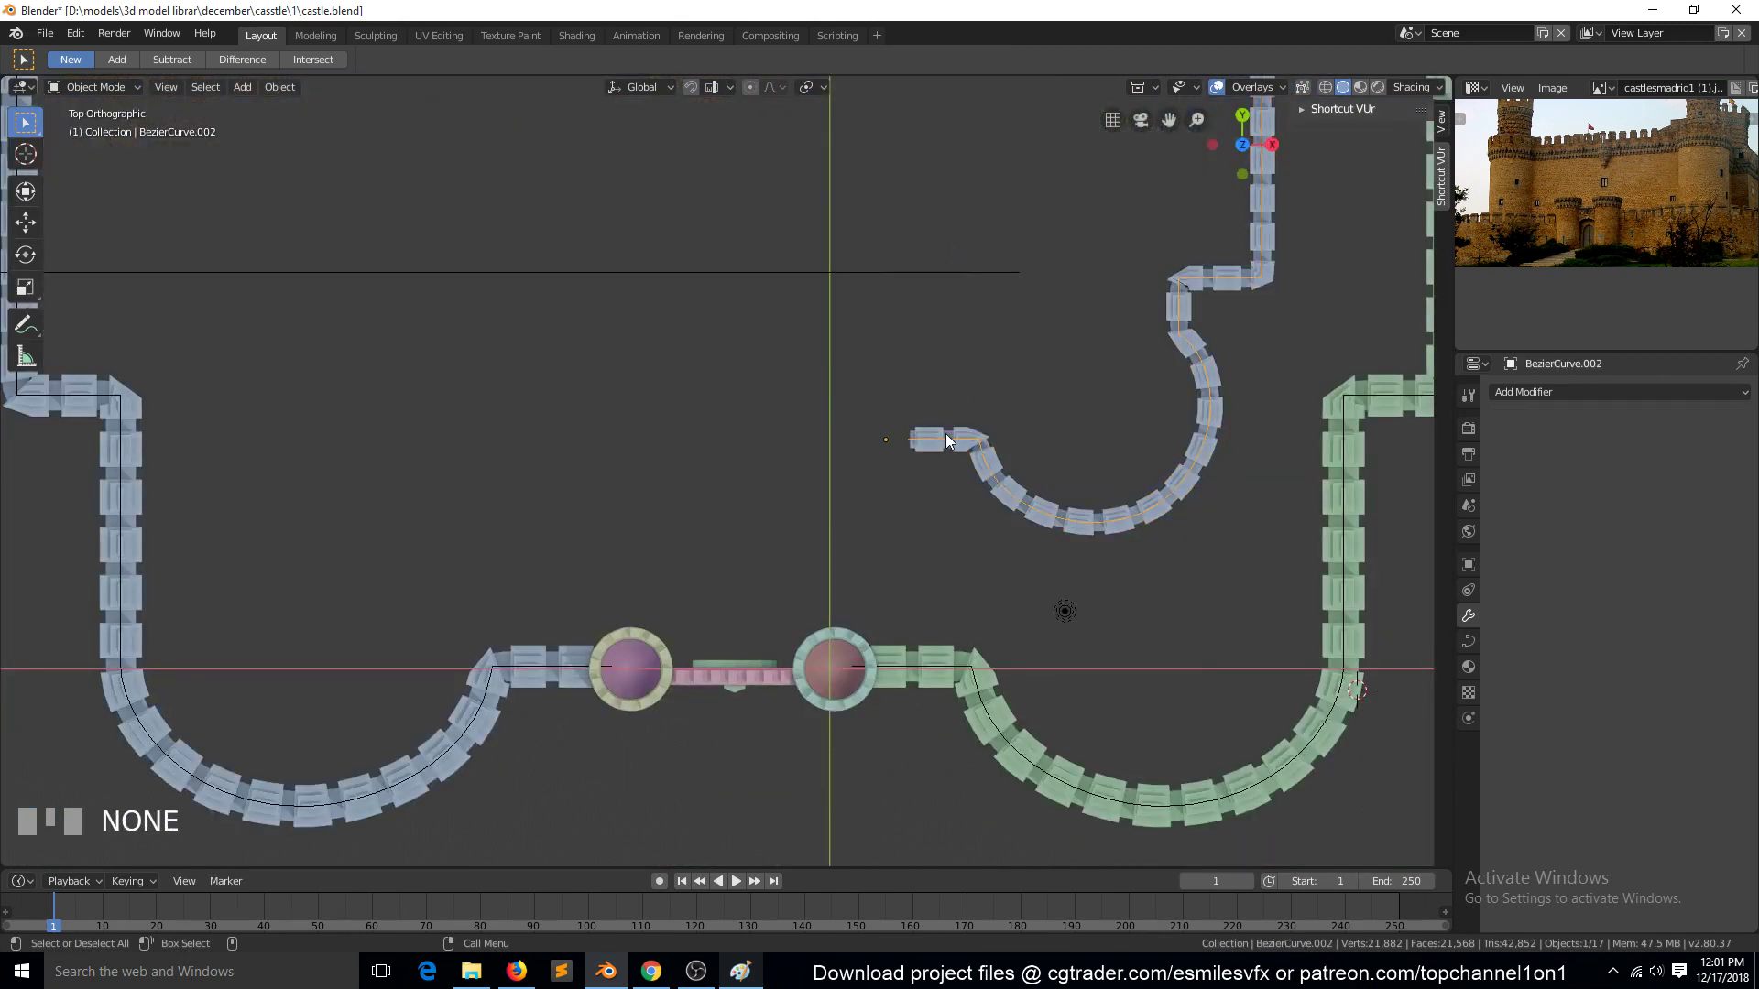
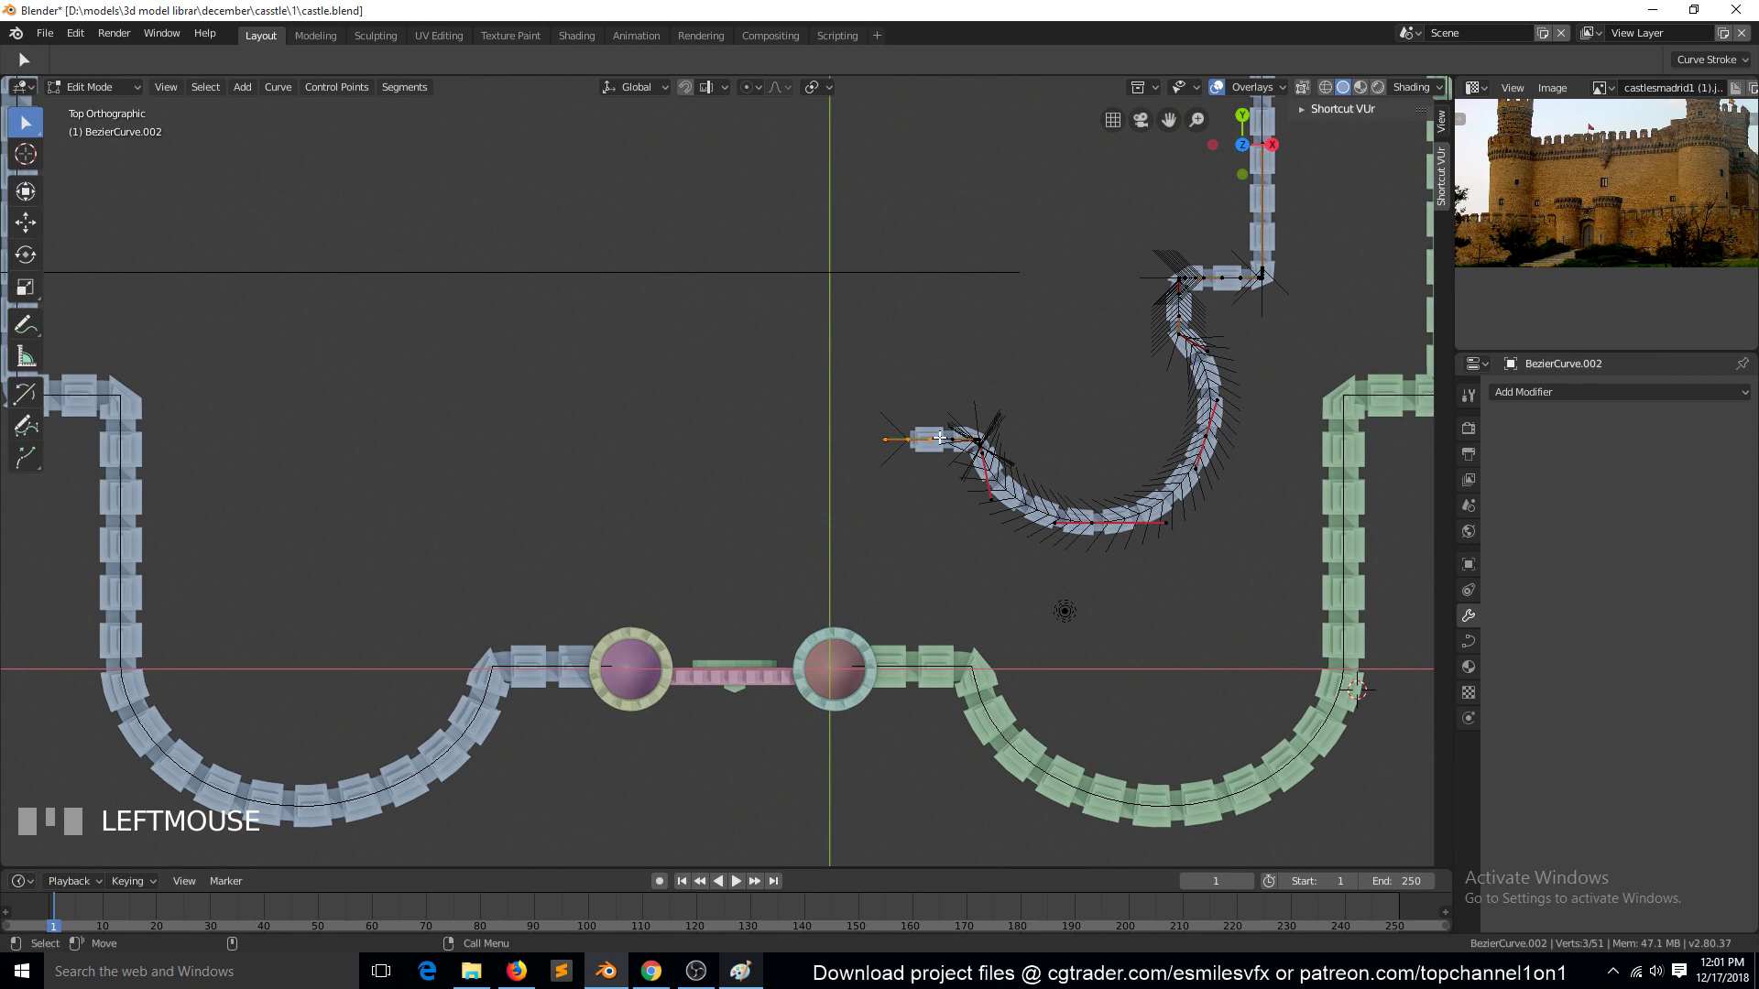
key("g")
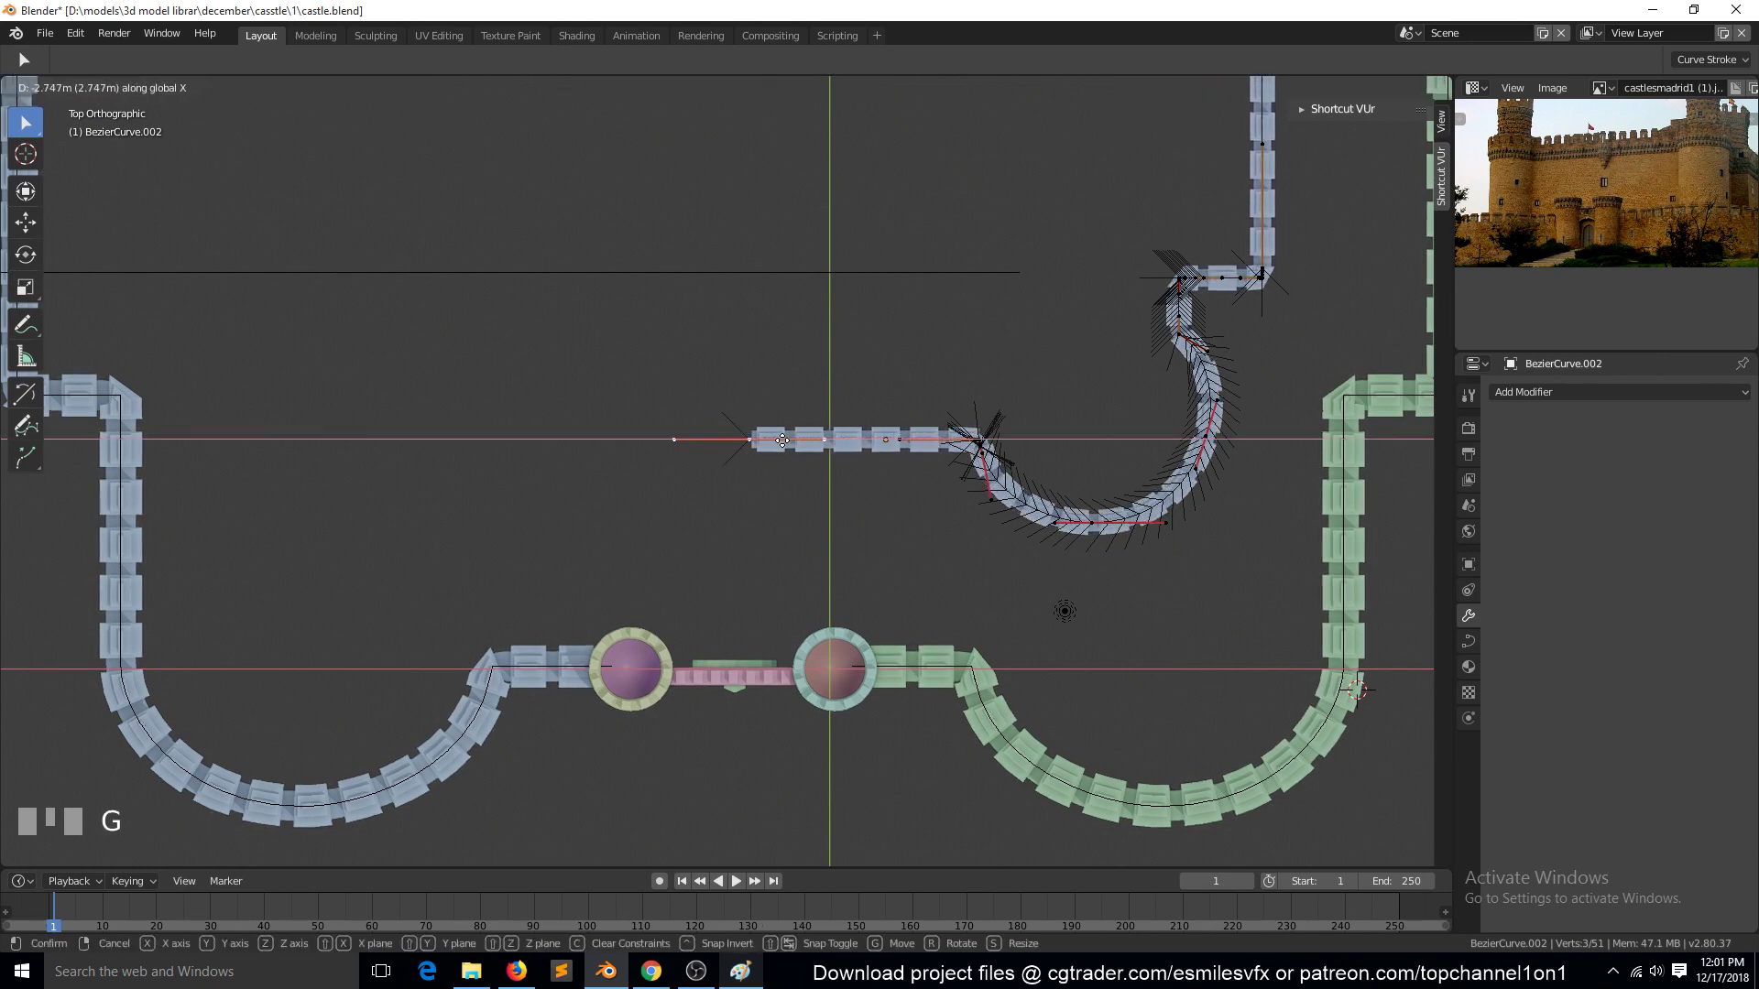
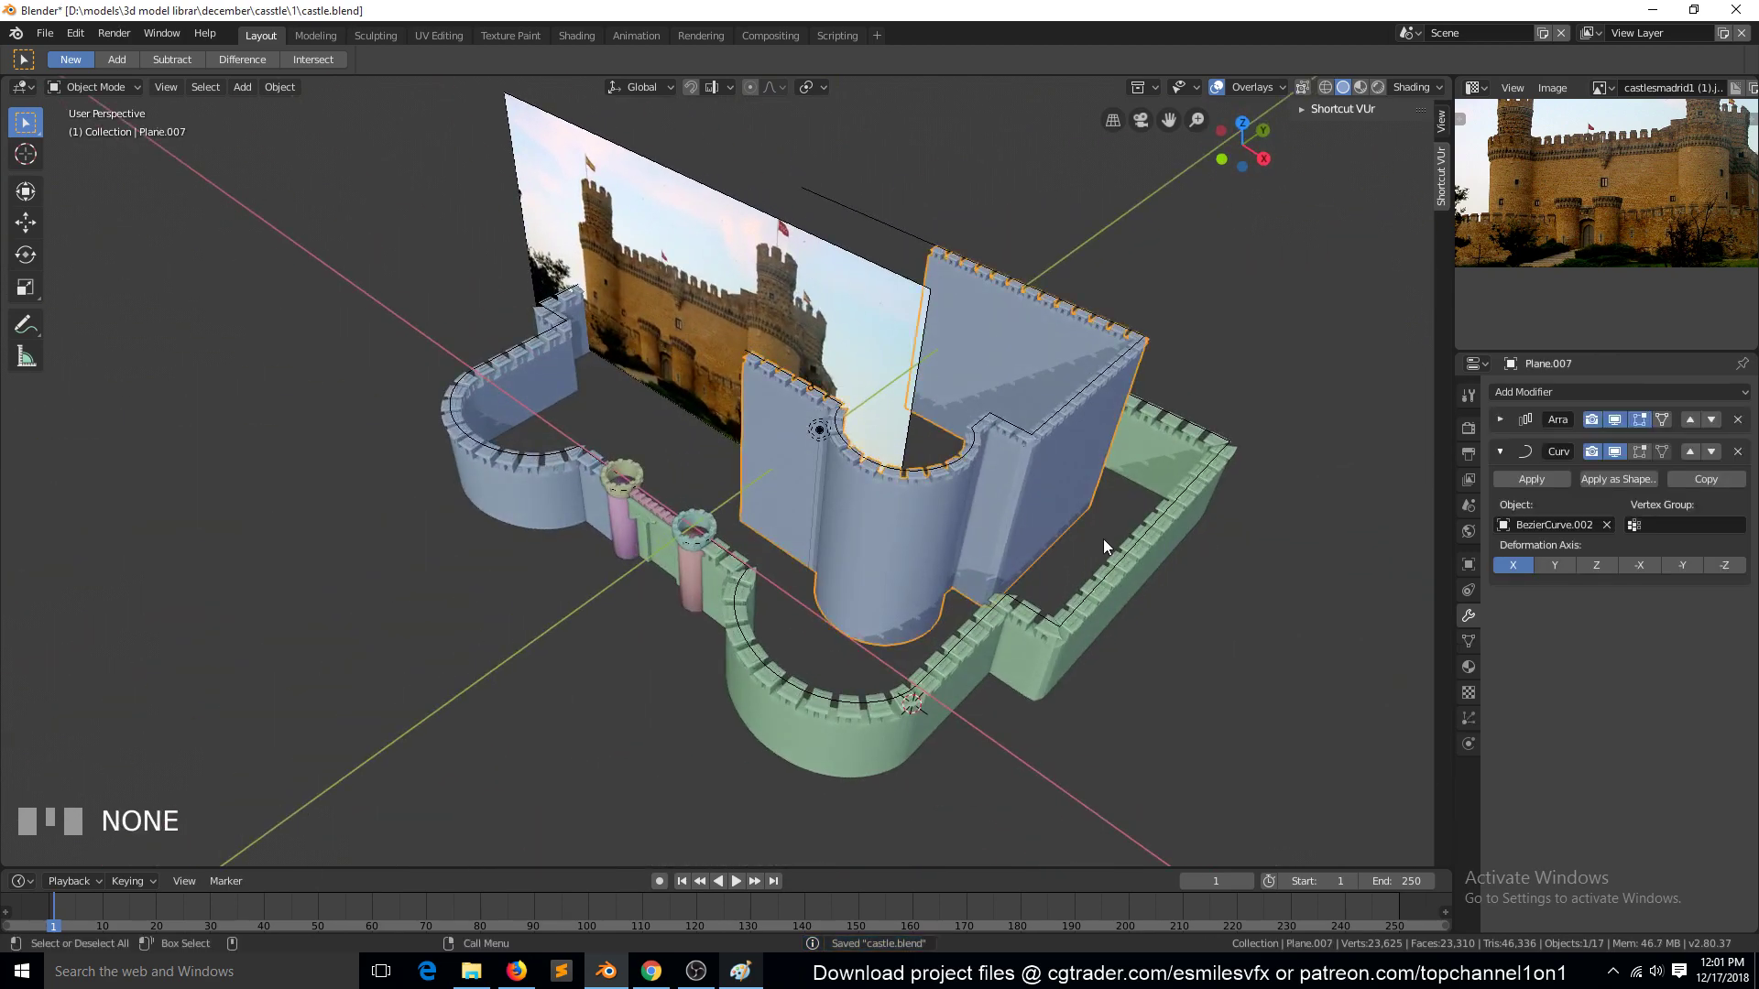
key("s")
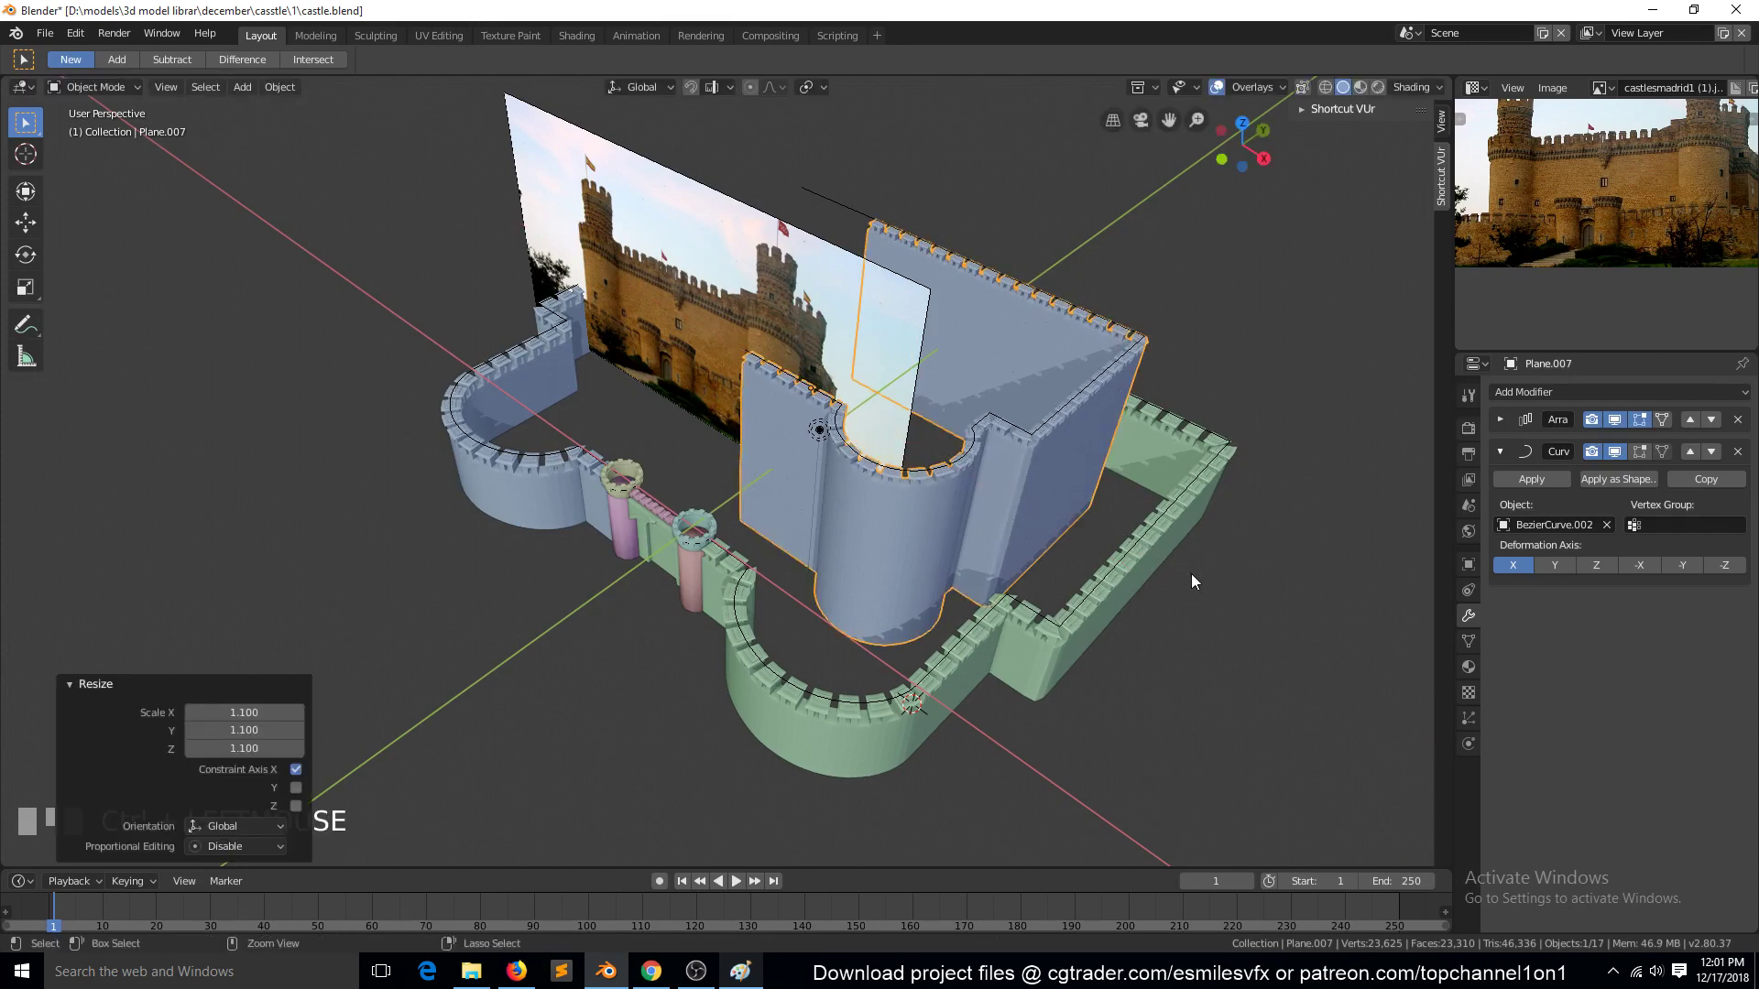
key("alt+a")
Re-select the inner wall's guide curve and extend its top run end point along X
key("`")
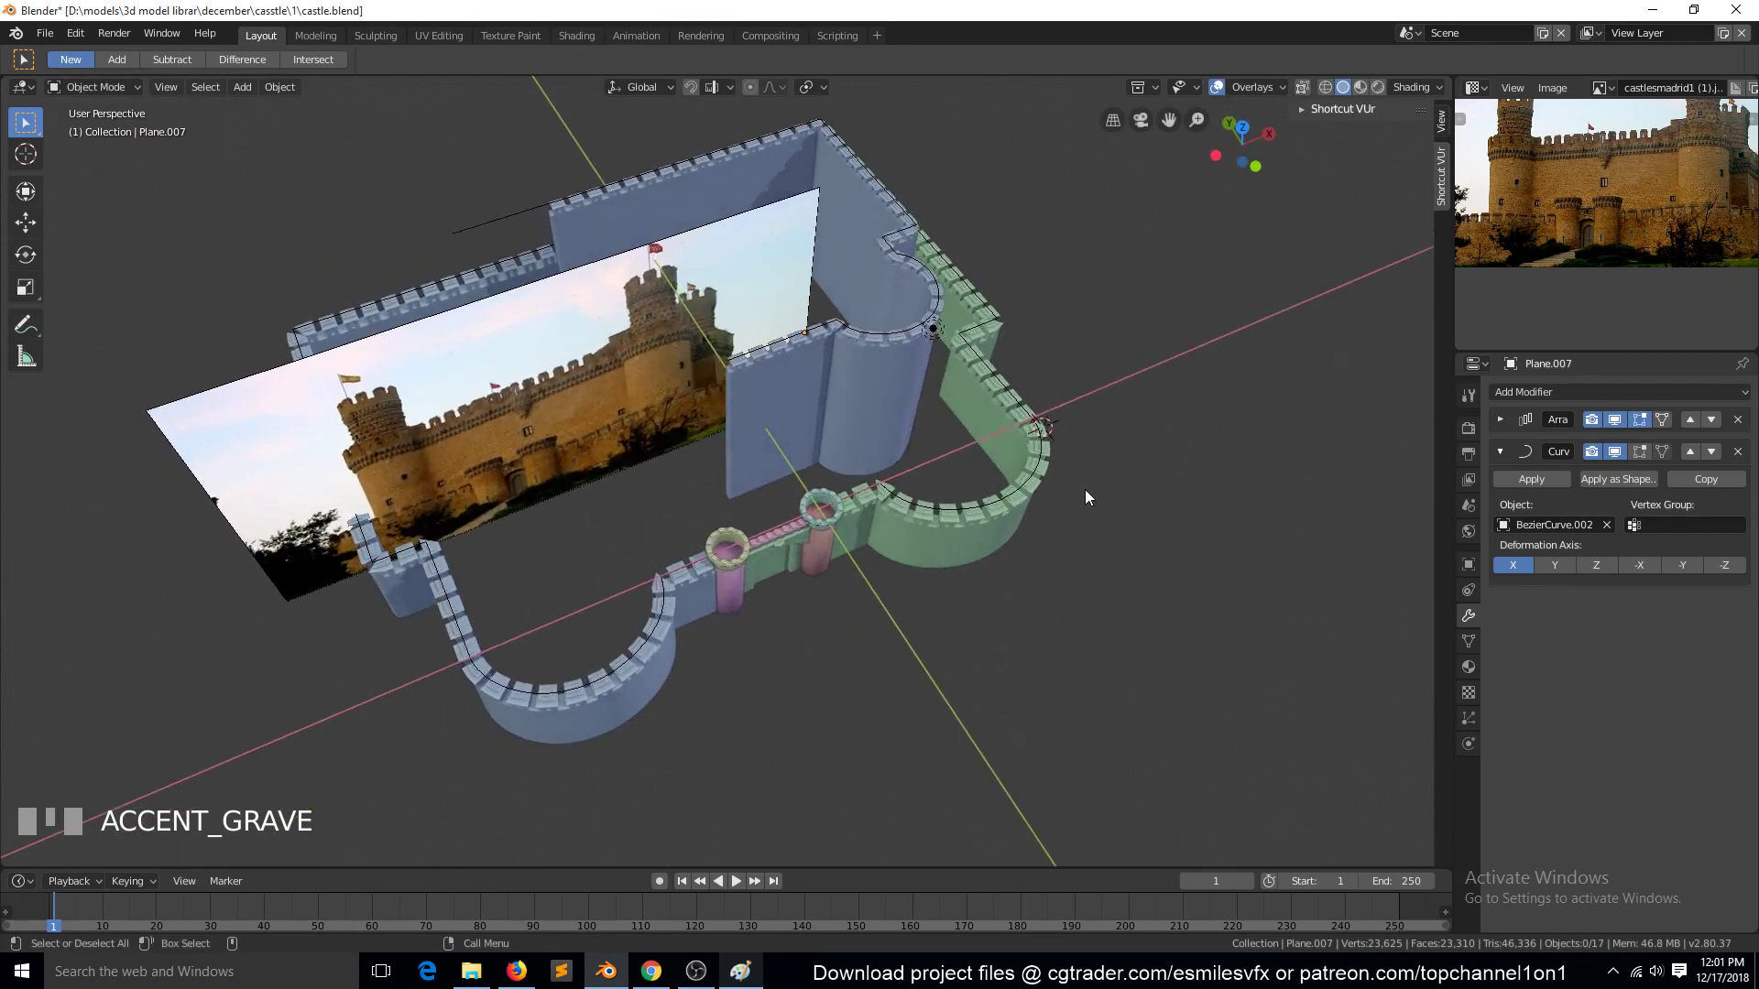
key("KP_7")
left_click(948, 451)
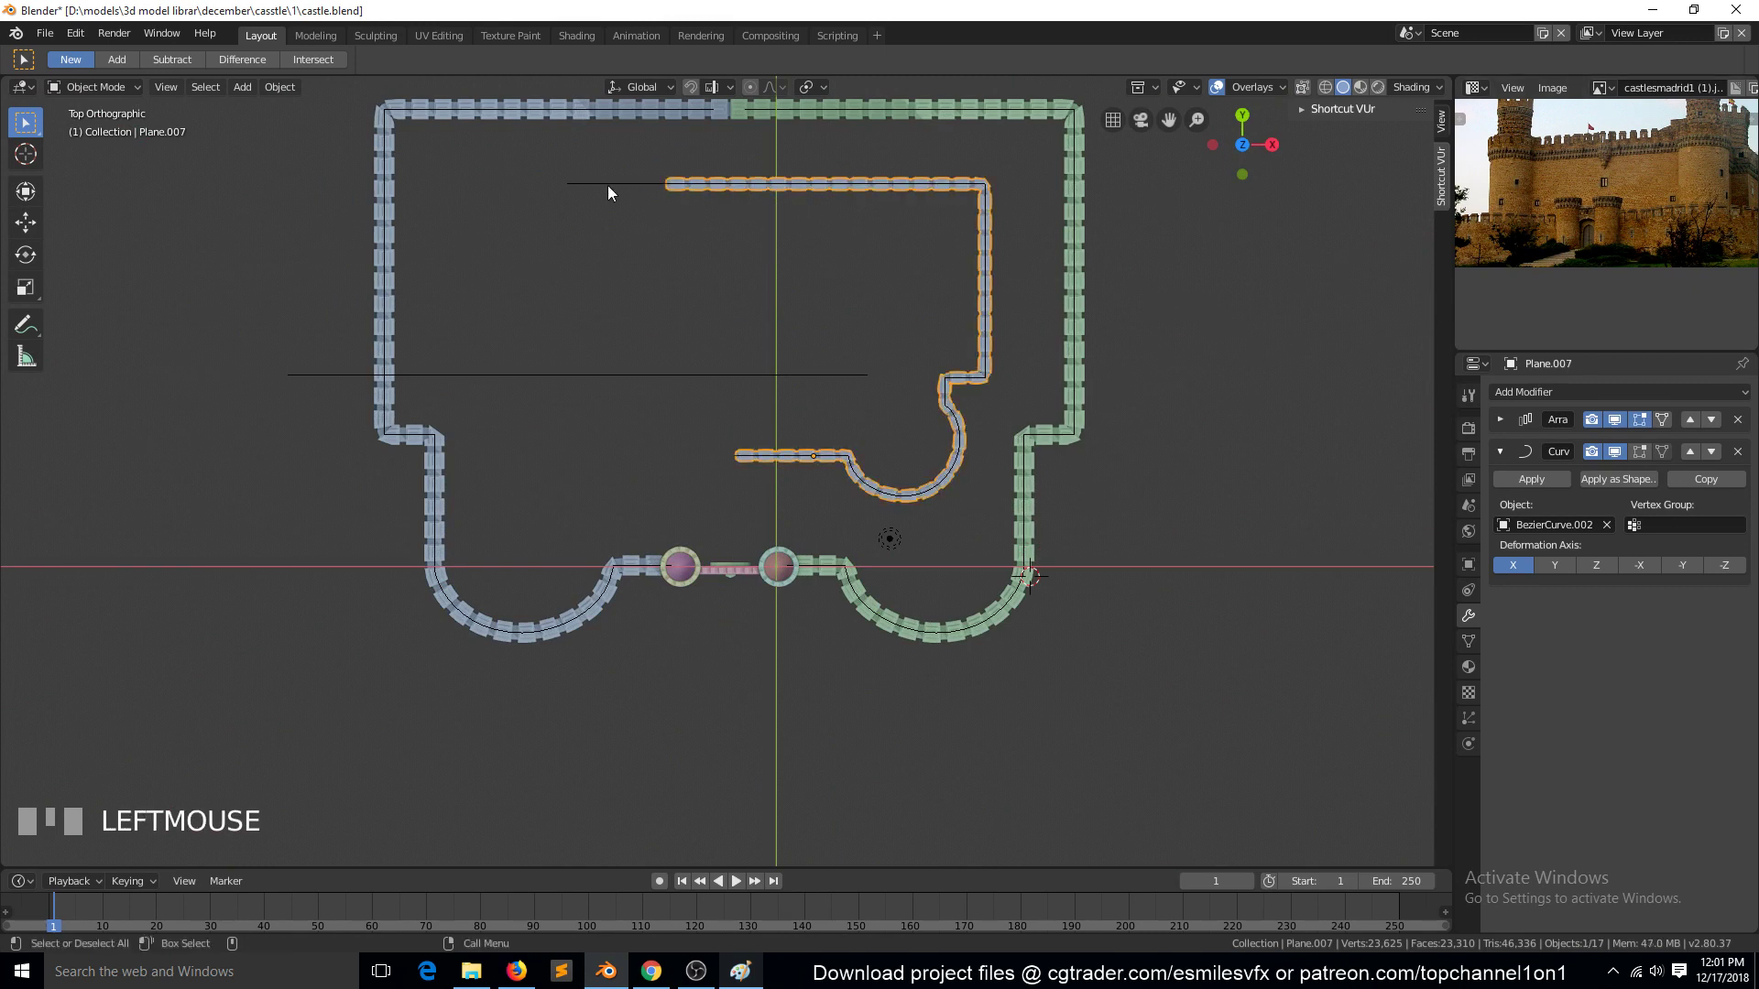
key("Tab")
key("g")
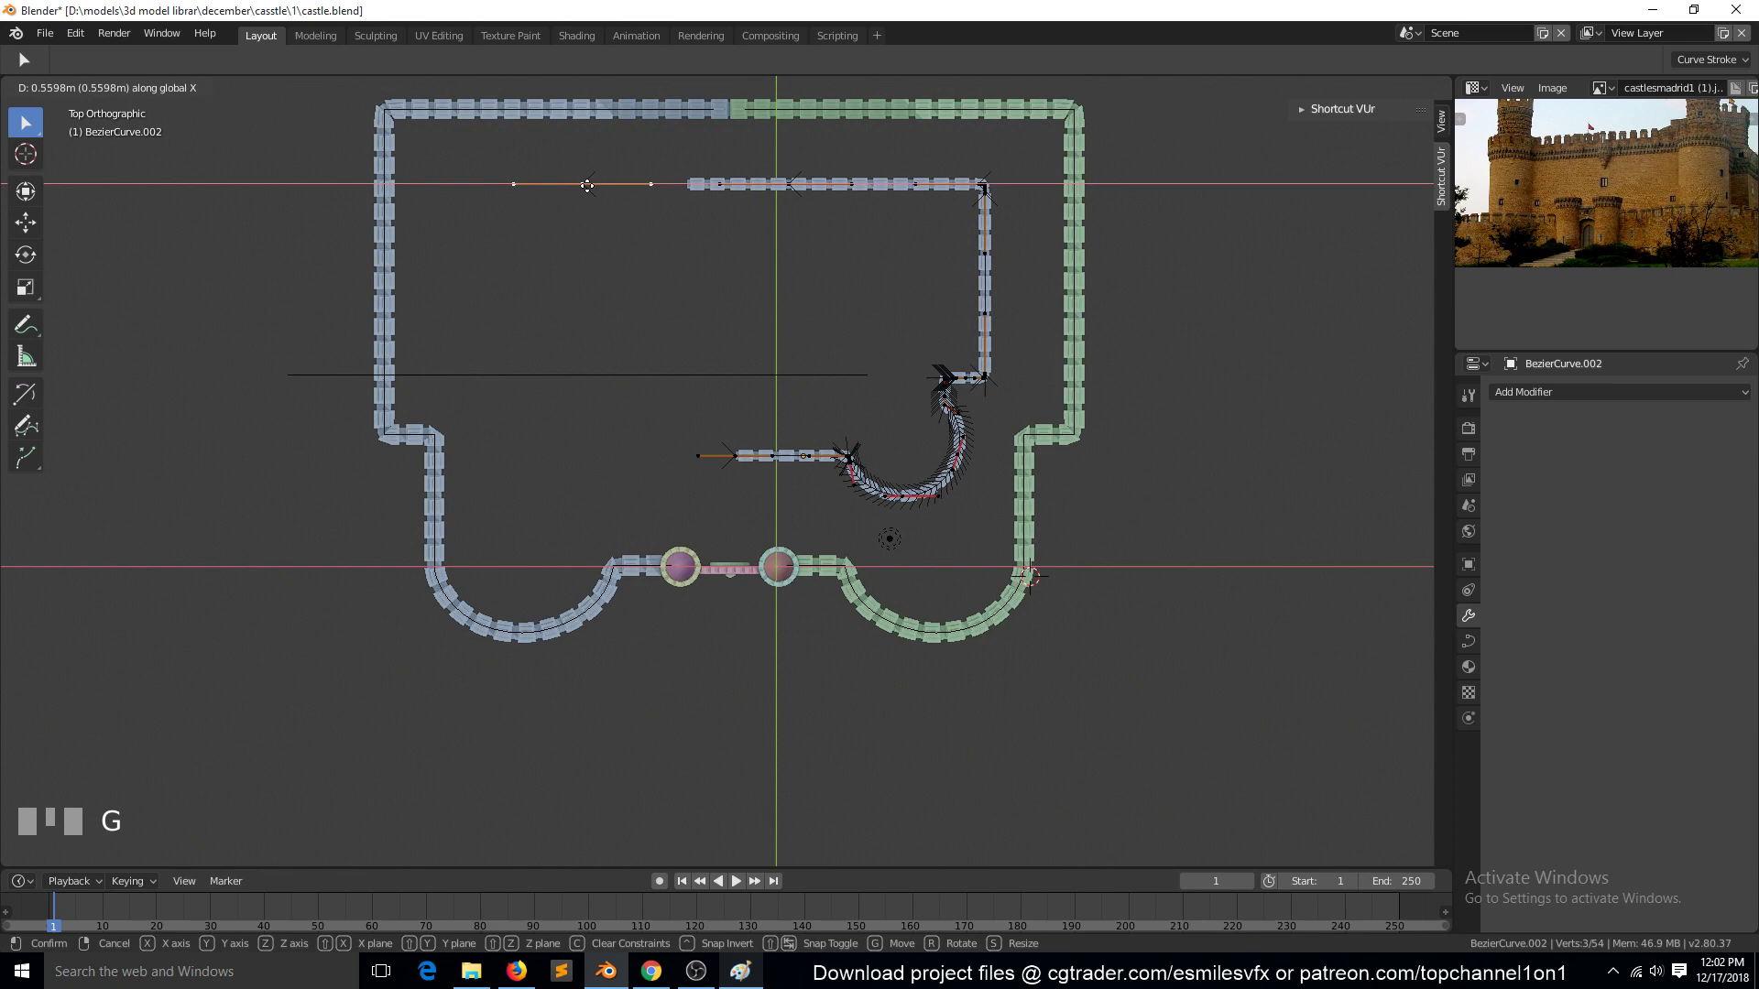
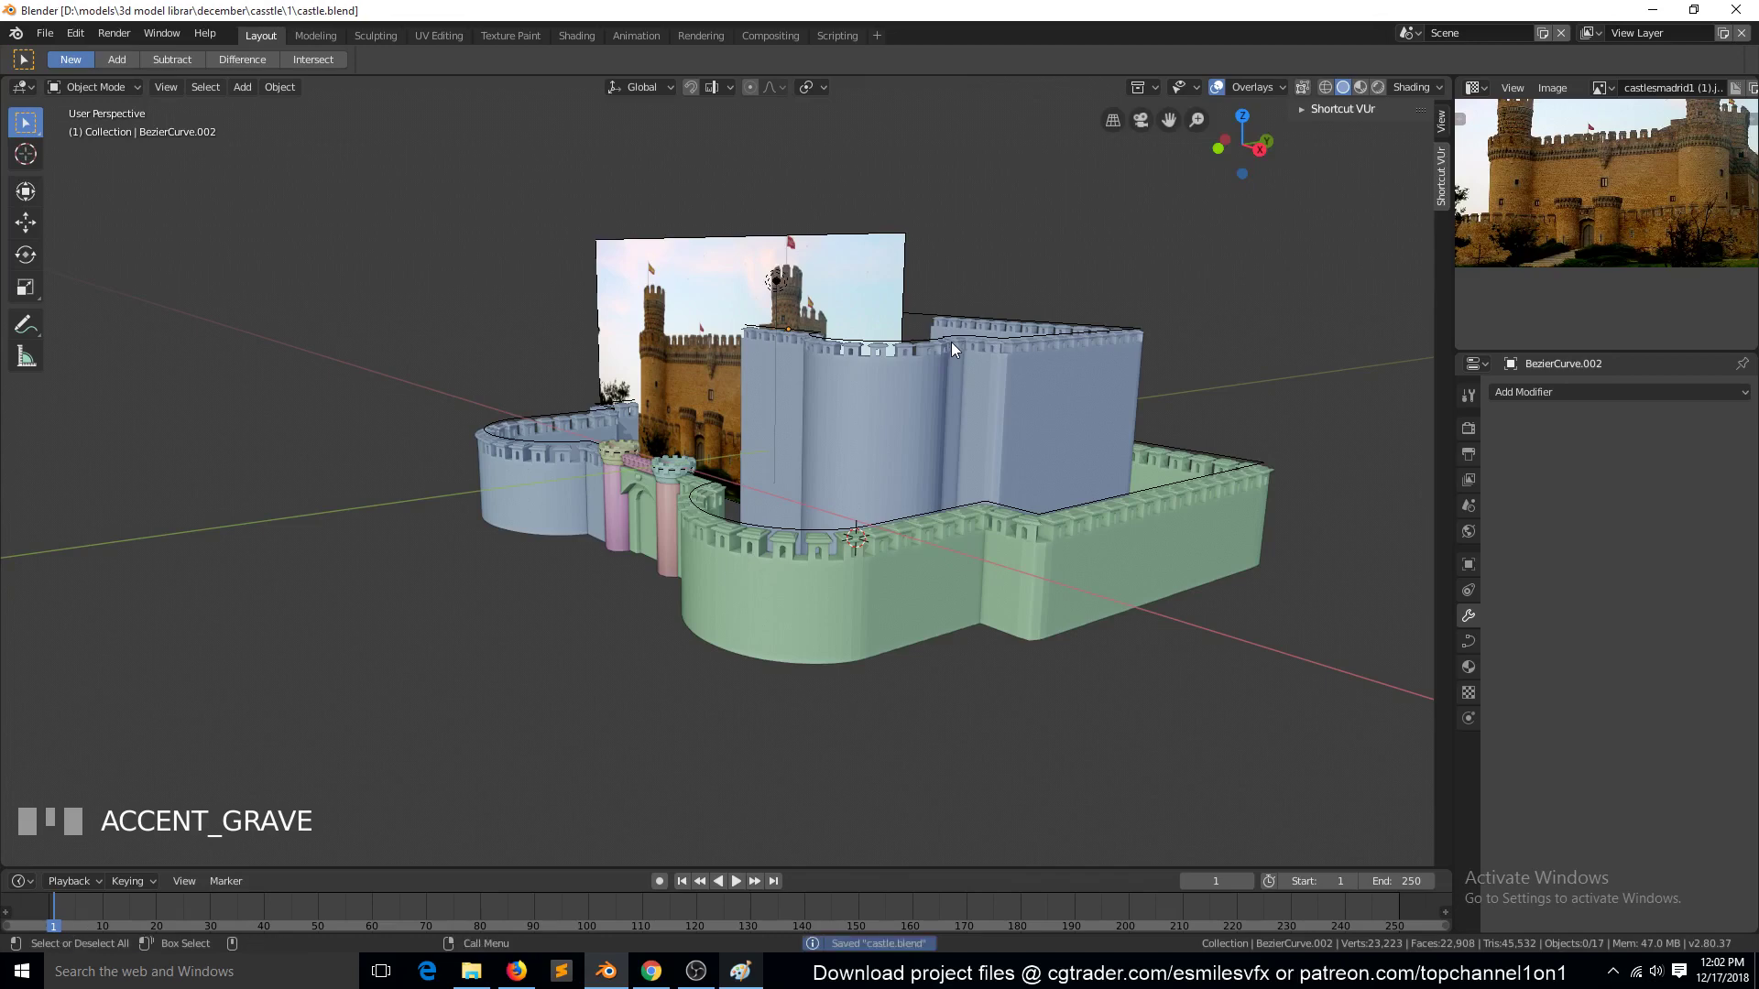
Give the inner wall an X-axis Mirror modifier and place a plain-axes empty inside its enclosure as mirror centre
left_click(965, 378)
key("KP_7")
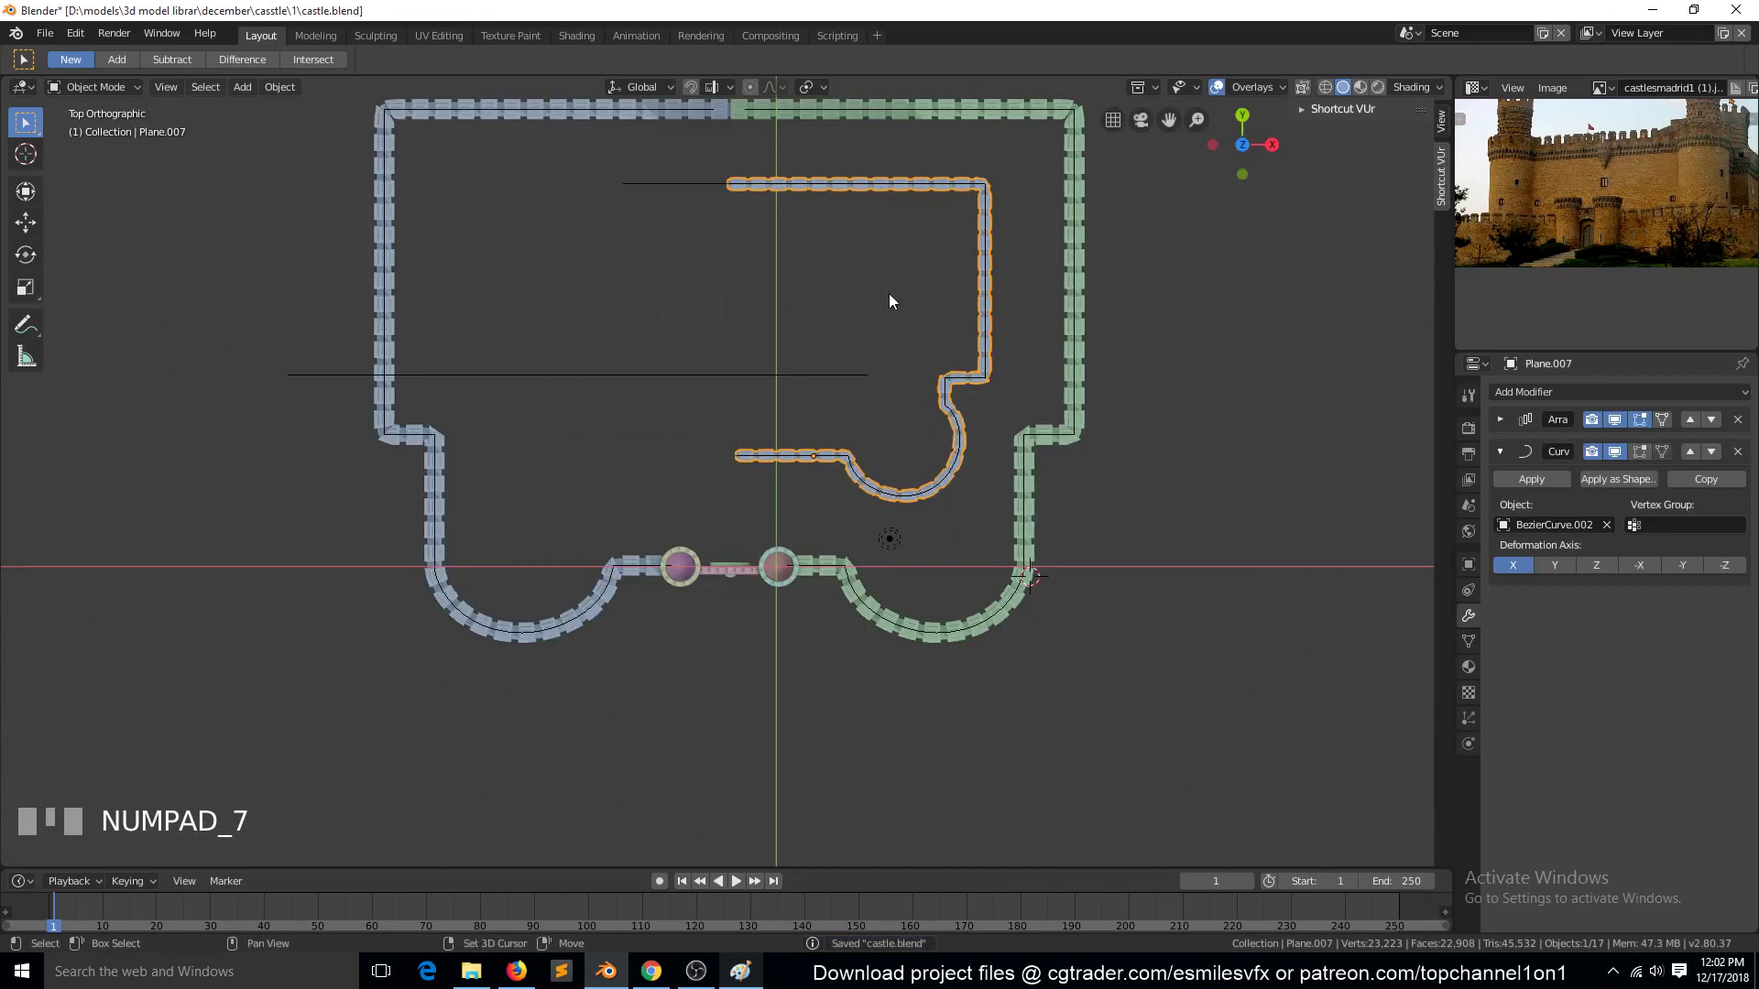
left_click(711, 188)
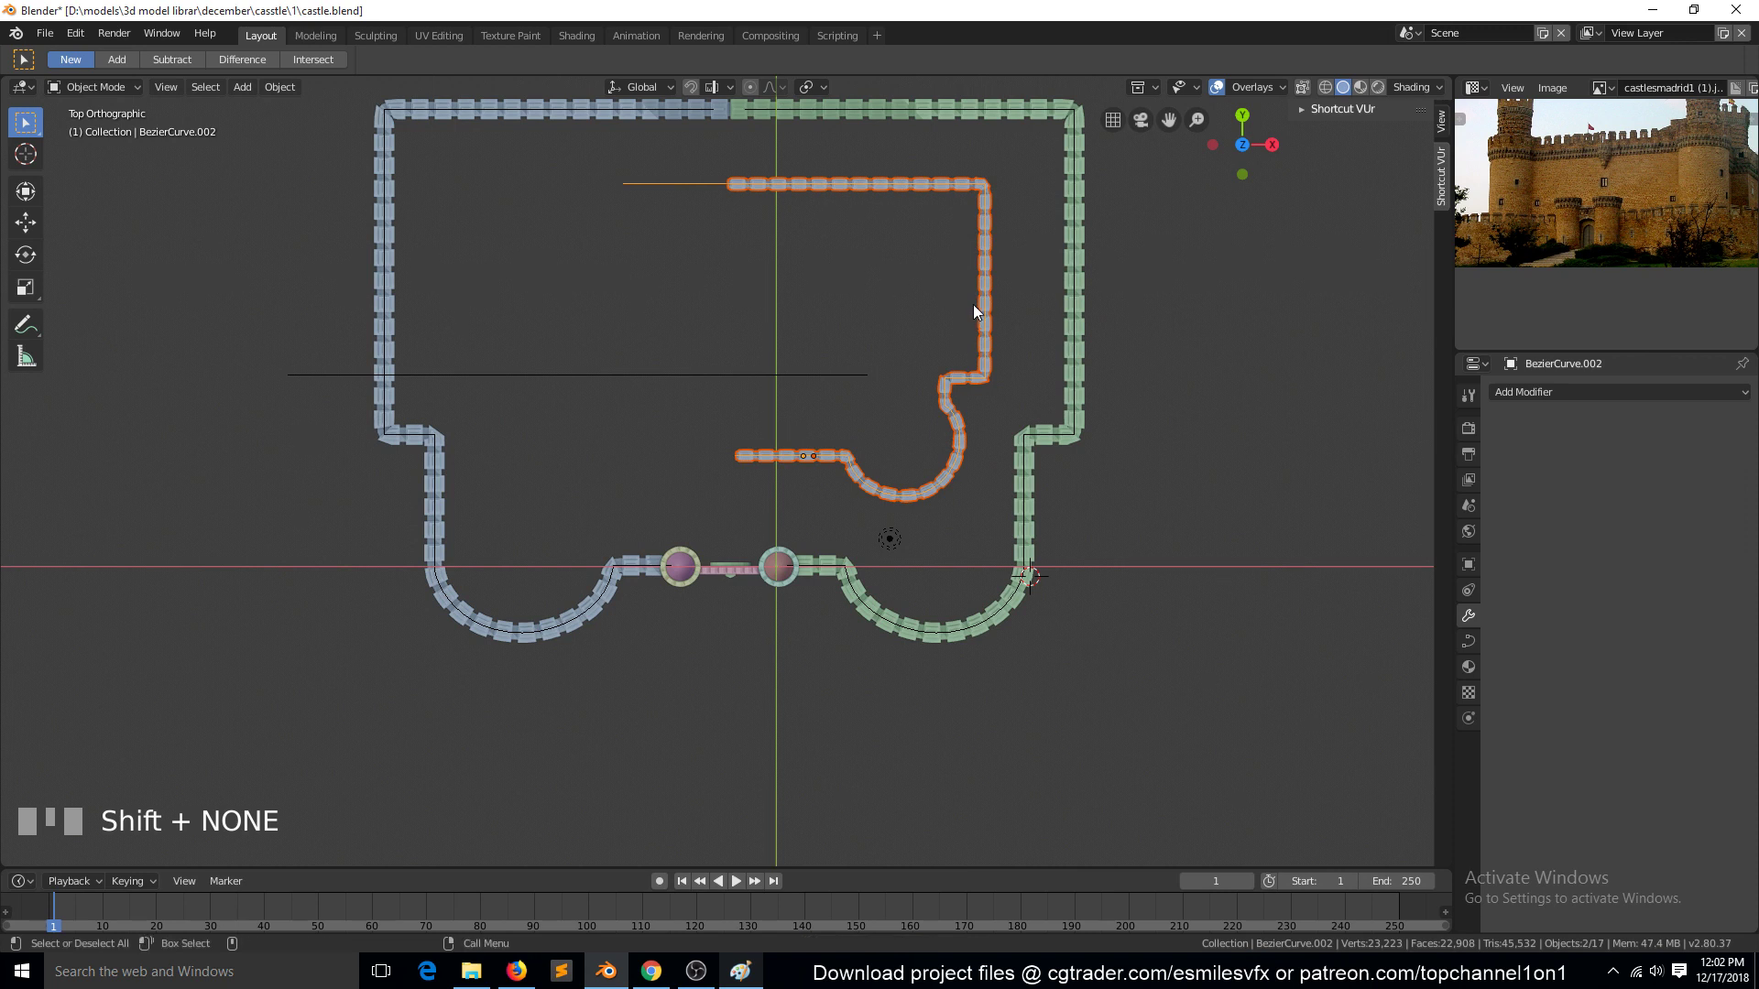
key("alt+a")
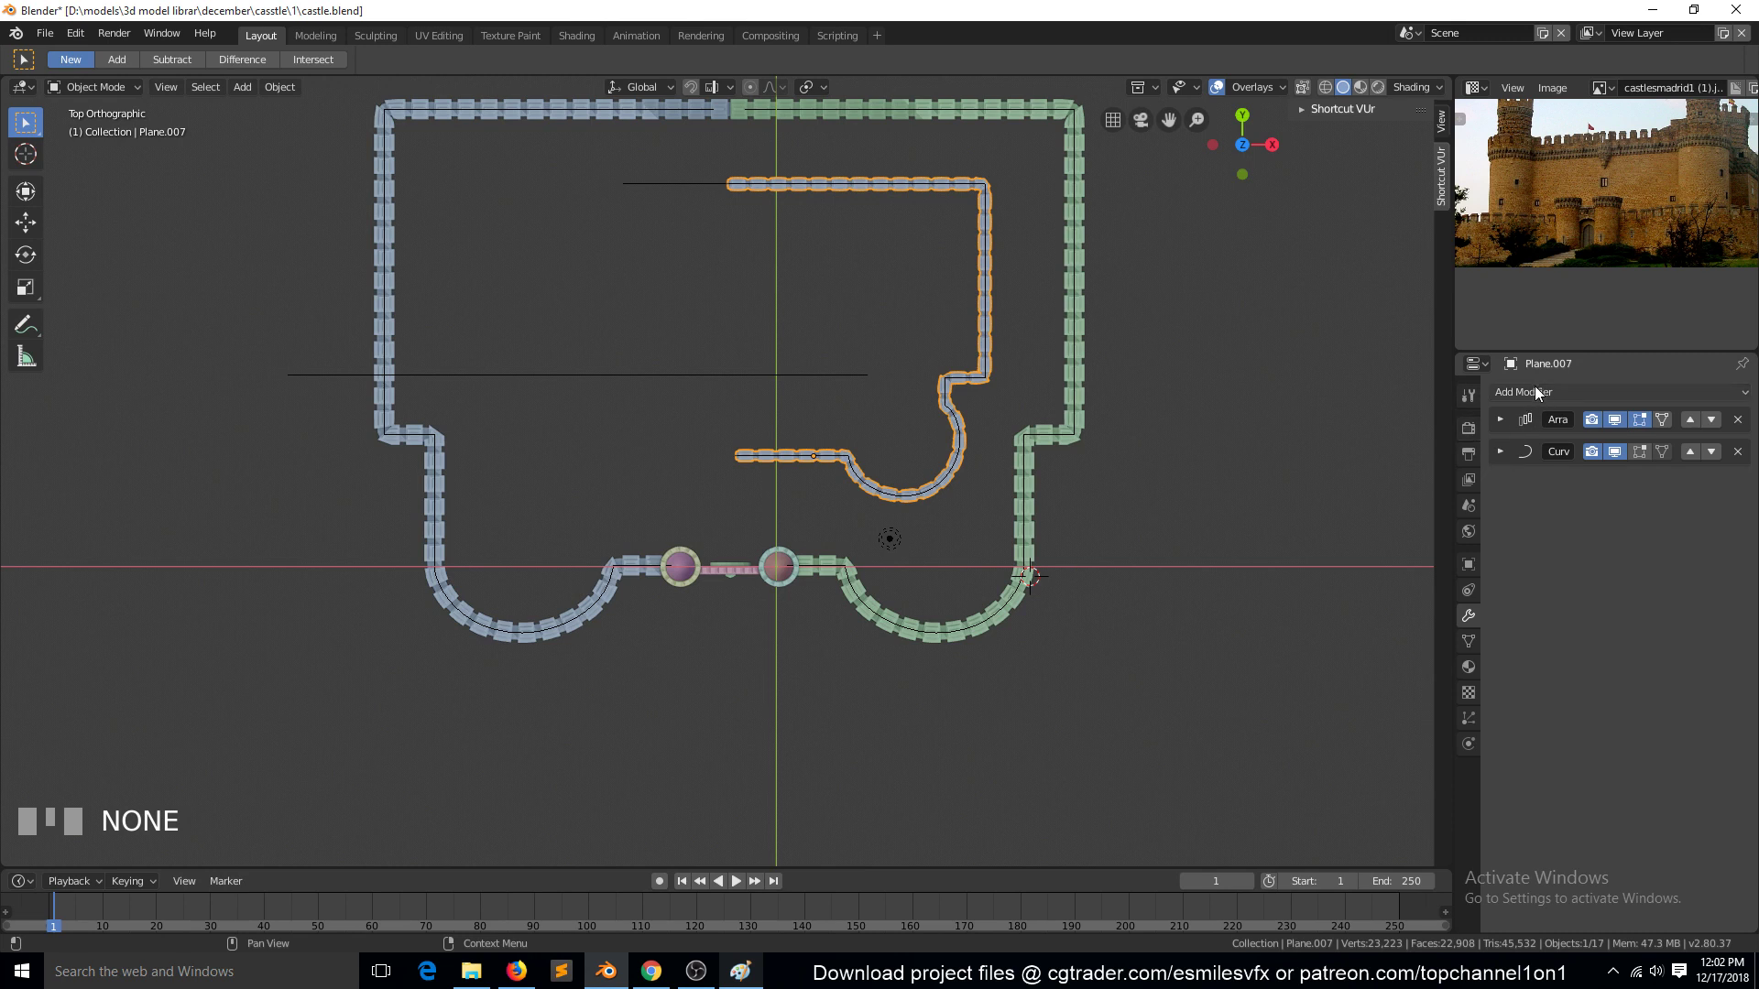
left_click_drag(1444, 583, 729, 204)
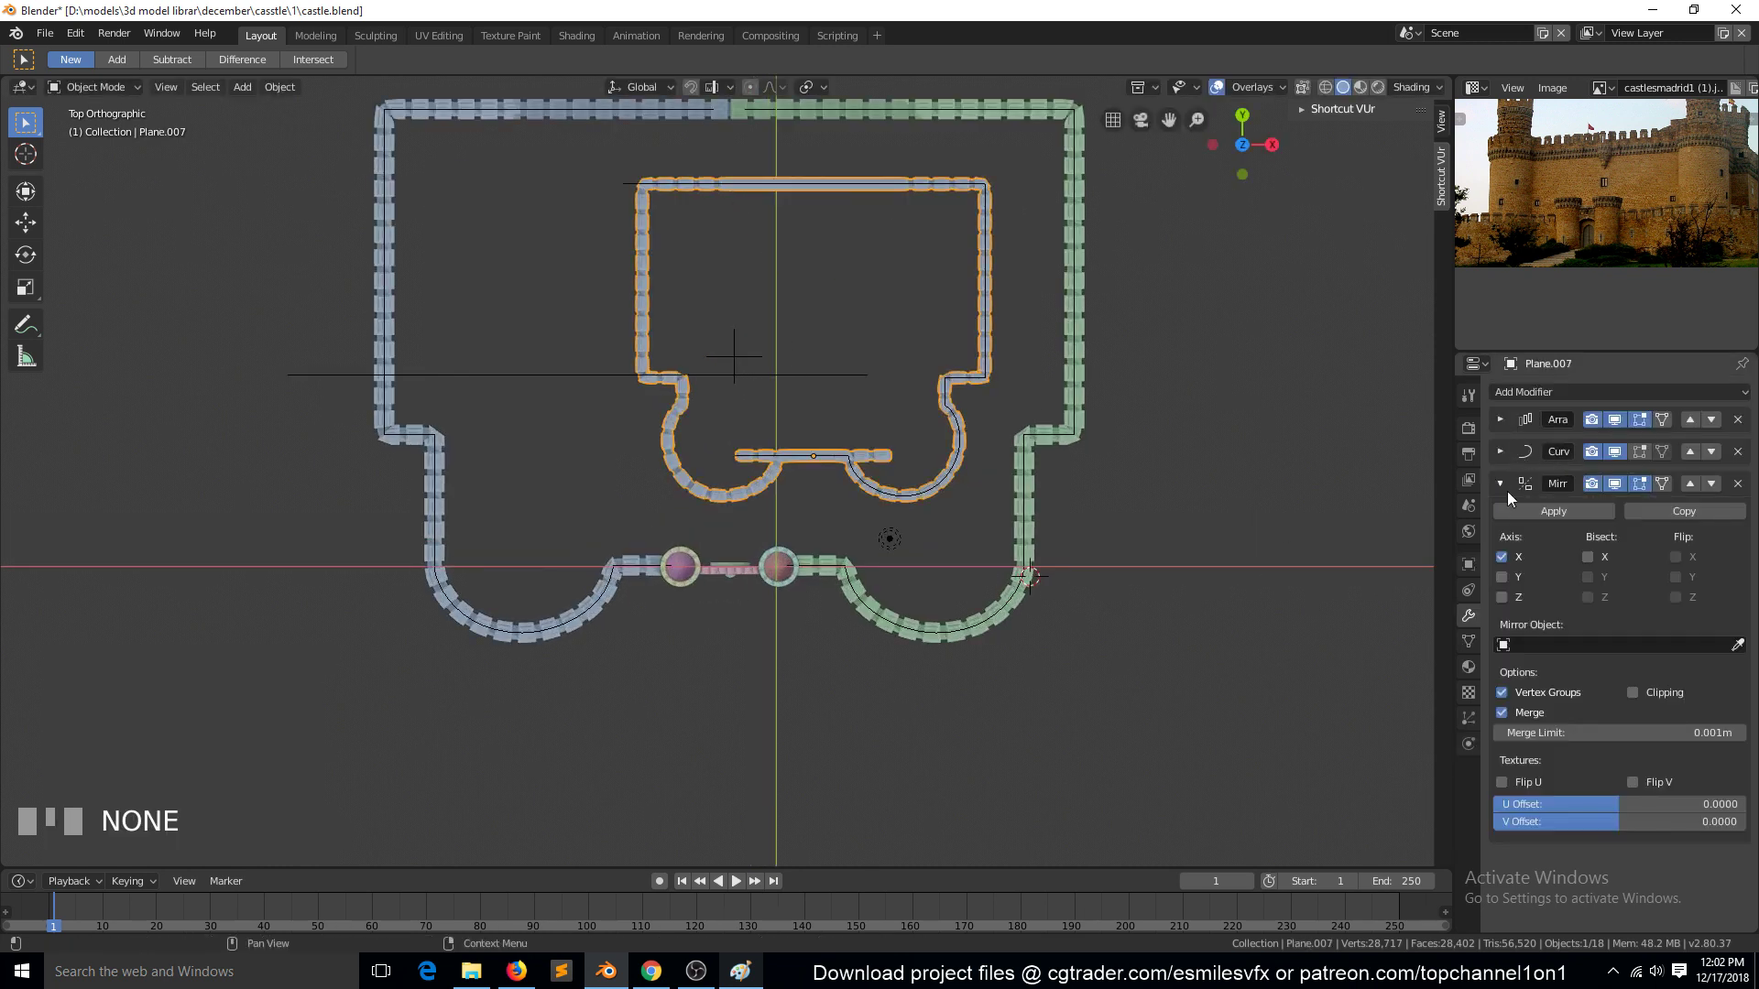
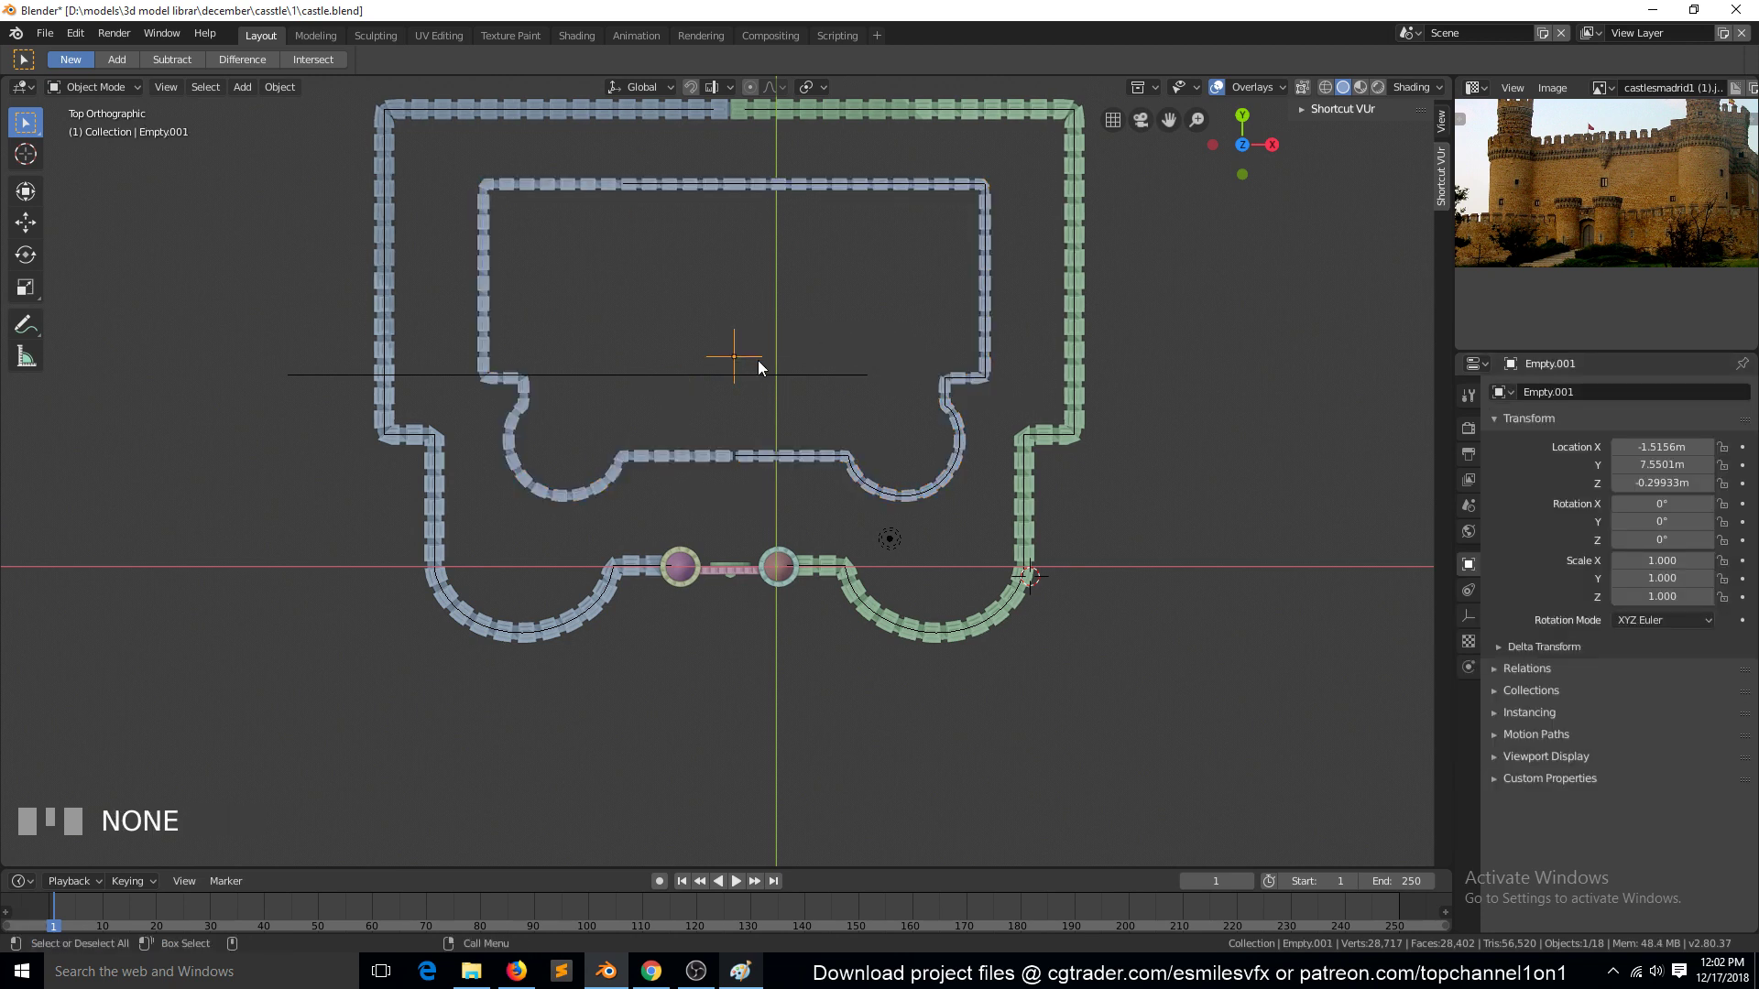
Shift the centre empty along X and add a Mirror modifier to the outer wall using Empty.001
key("g")
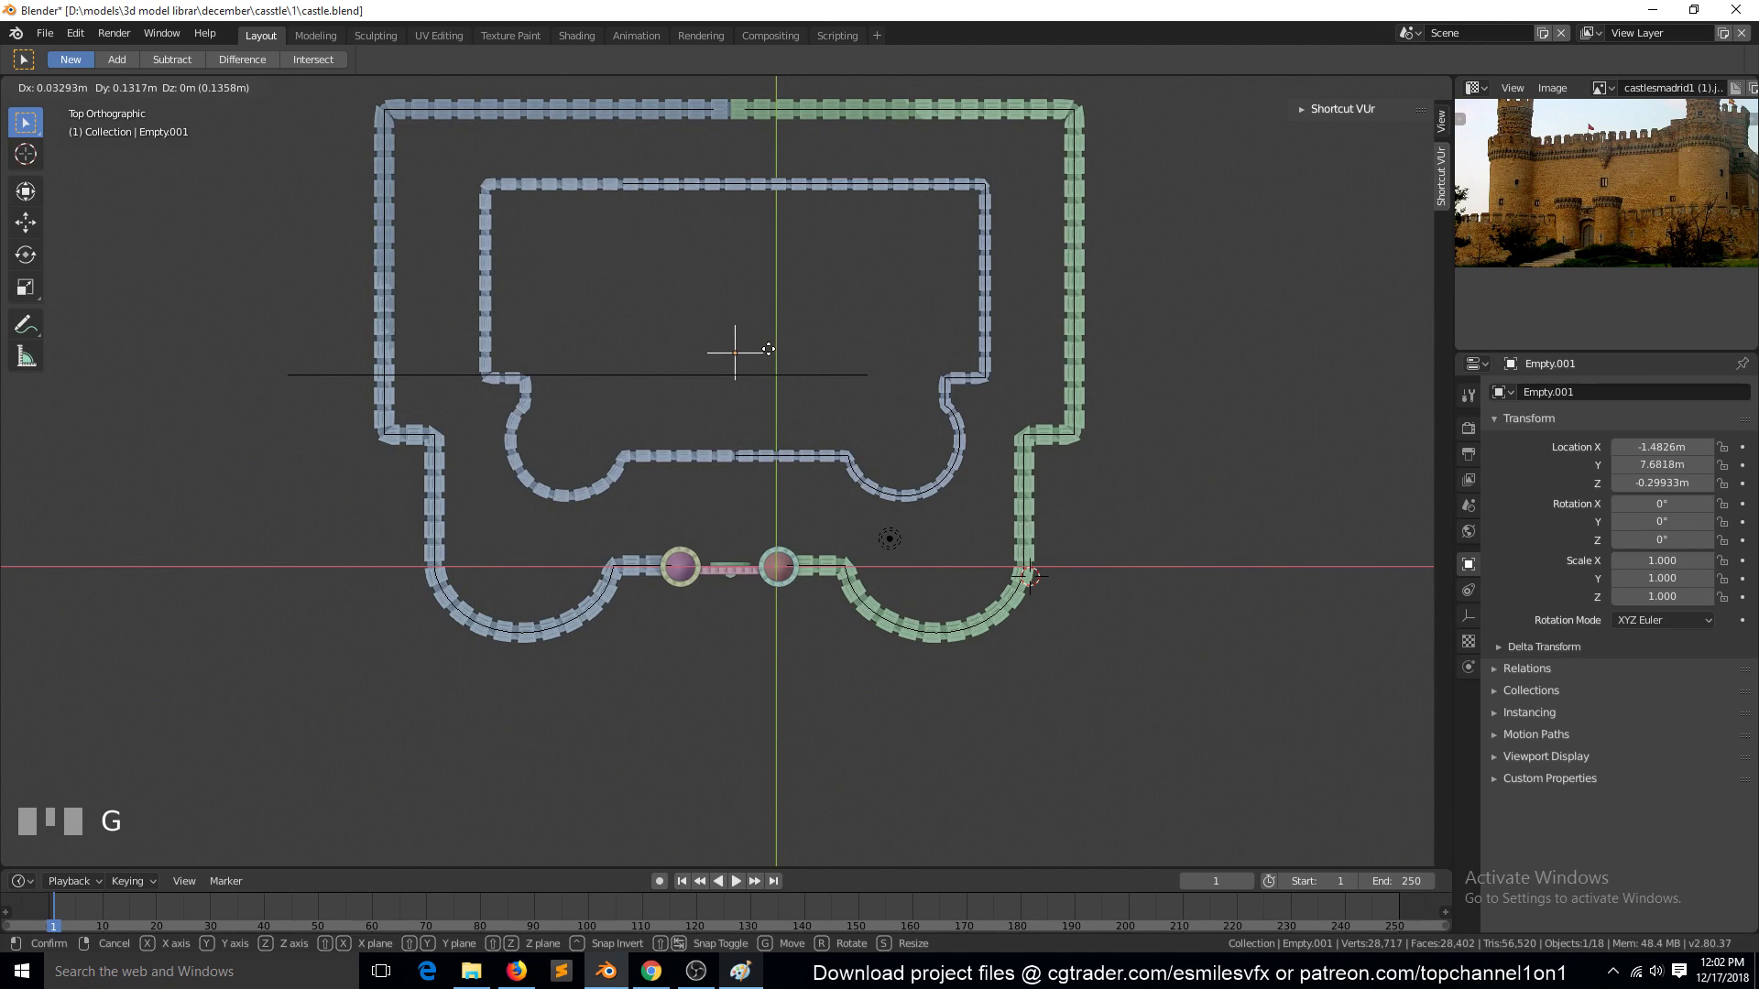
left_click_drag(774, 355, 618, 601)
key("x")
left_click(605, 597)
key("x")
left_click(847, 586)
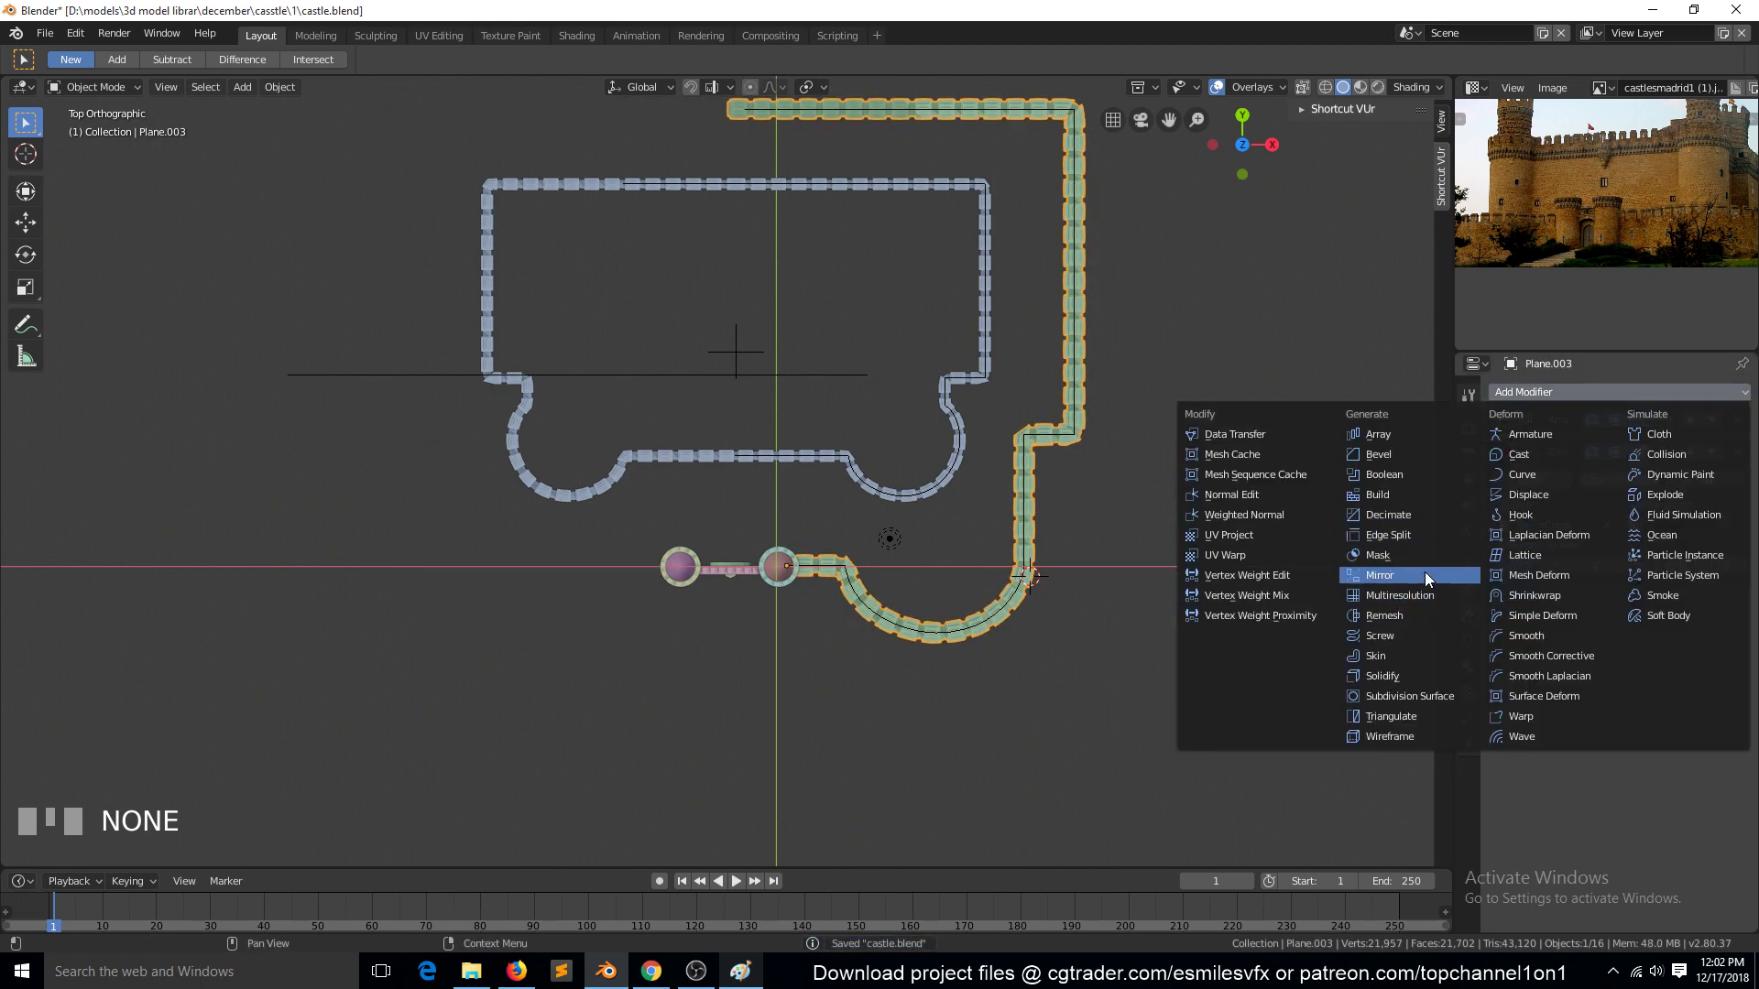
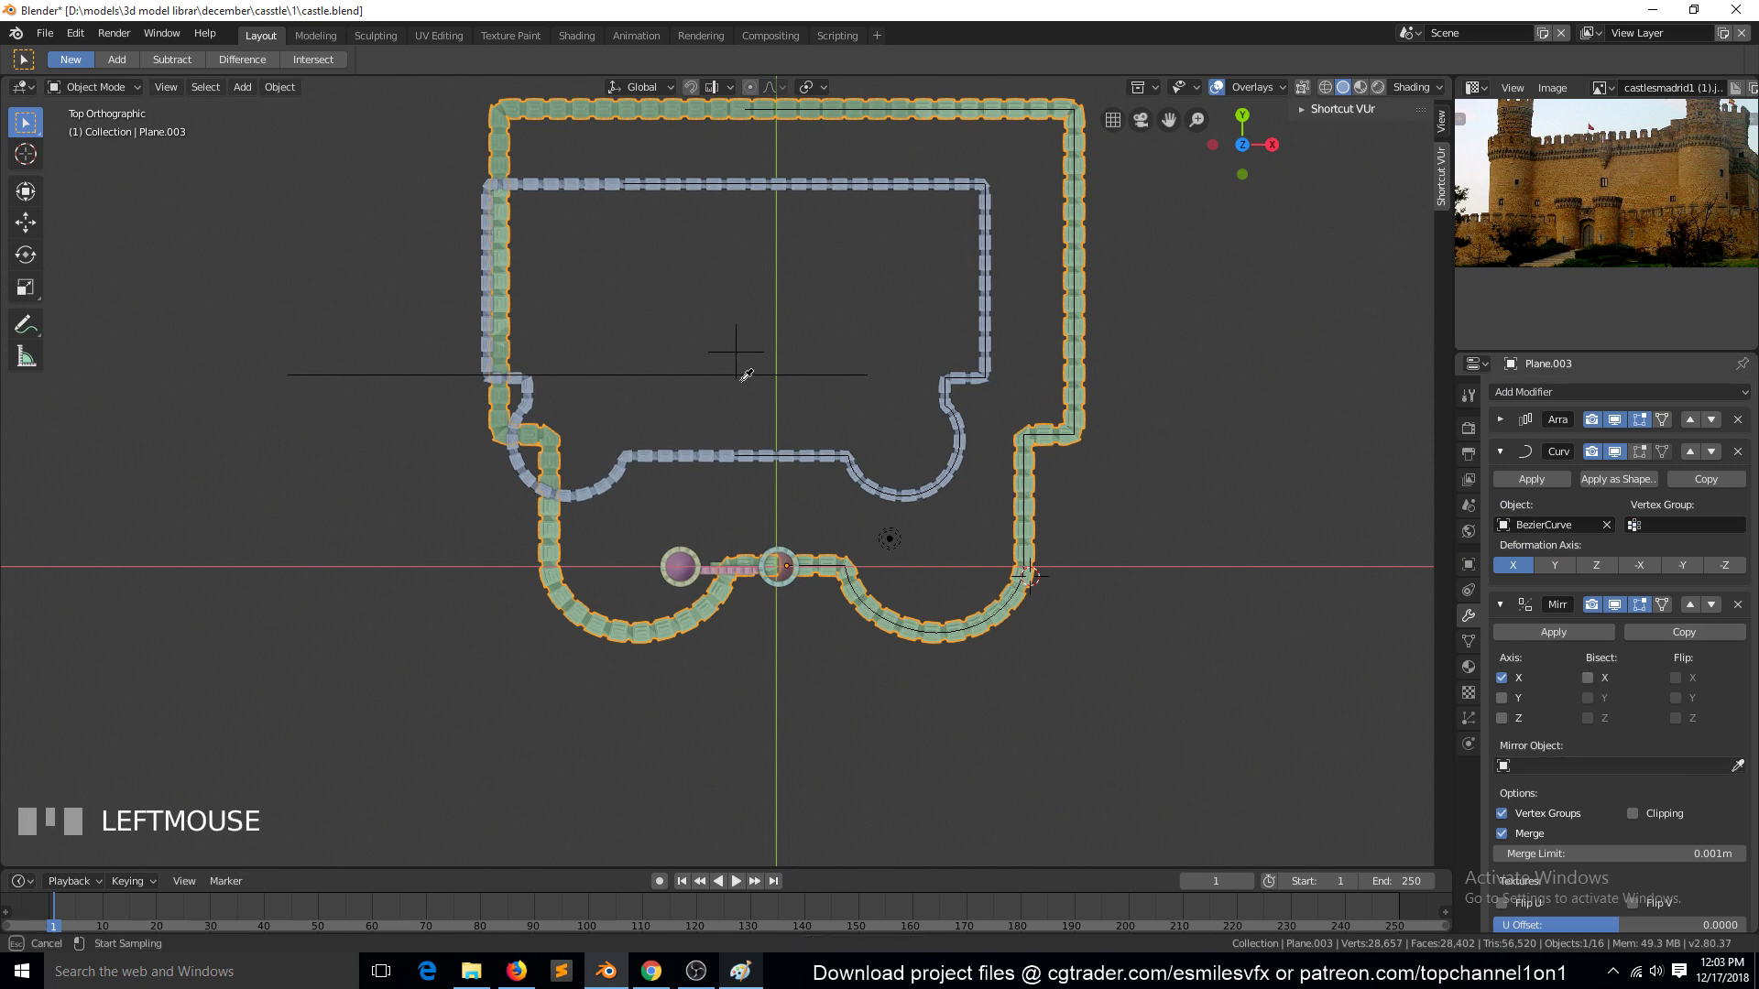
key("alt+a")
Hide the reference photo's empty and frame the mirrored castle walls in perspective
key("`")
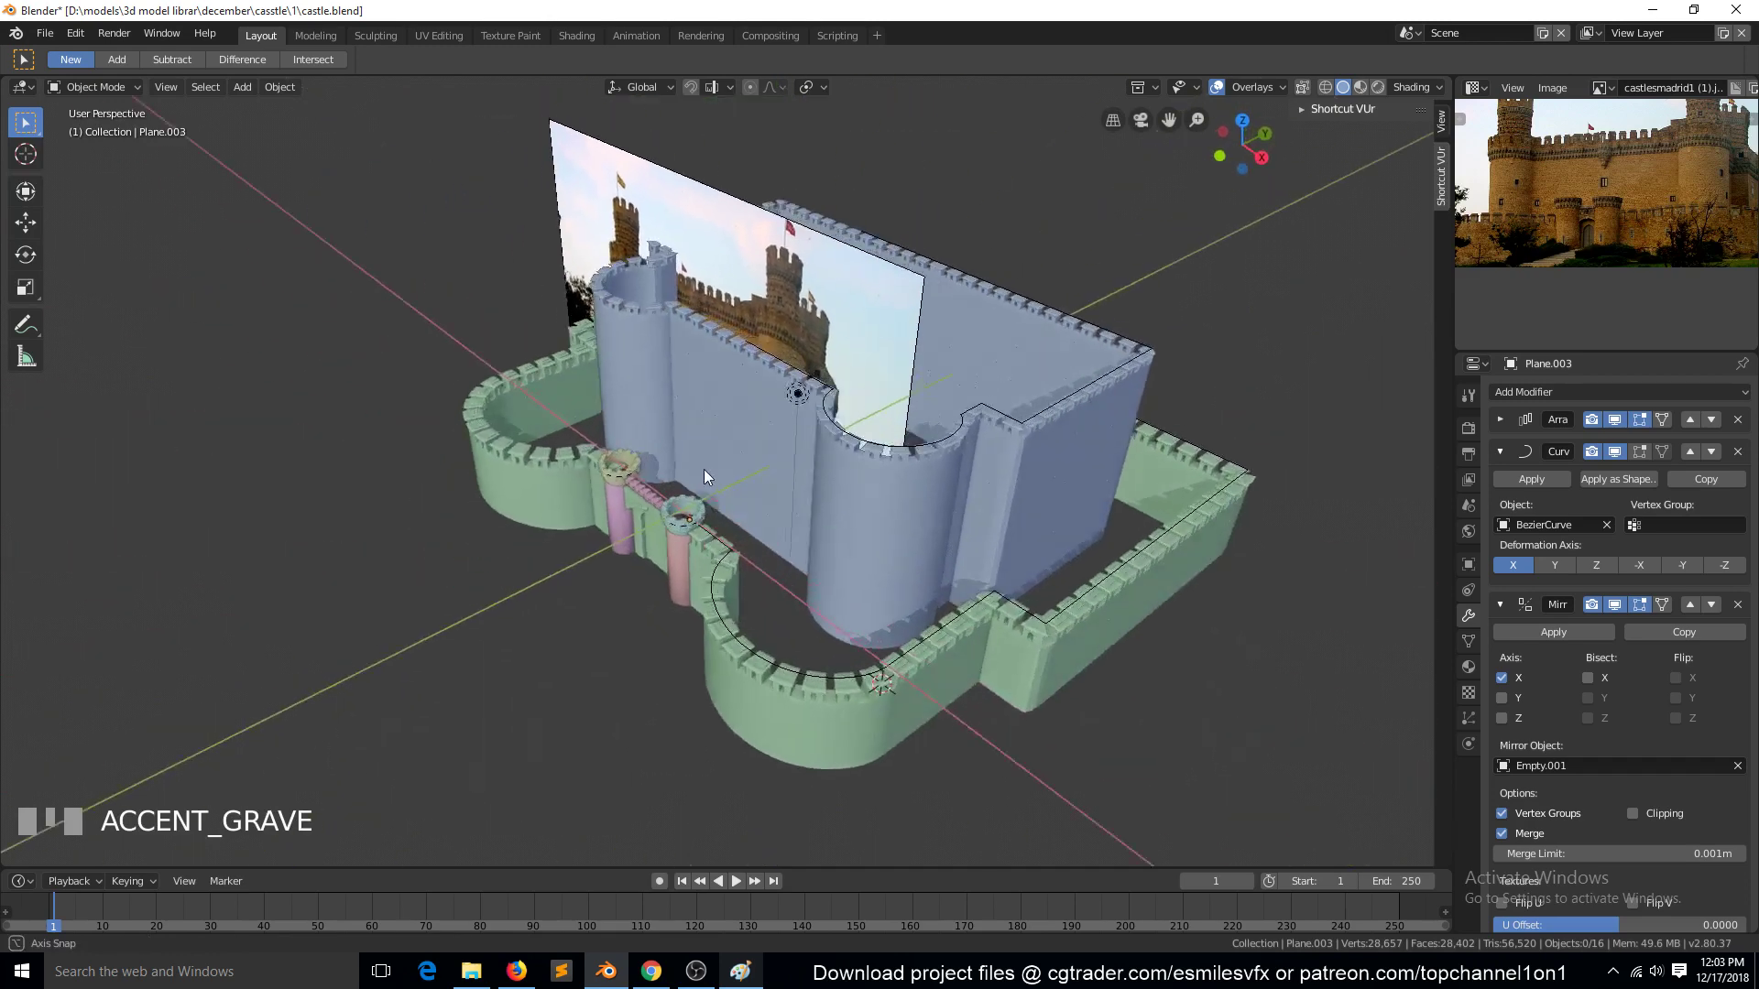
left_click(805, 264)
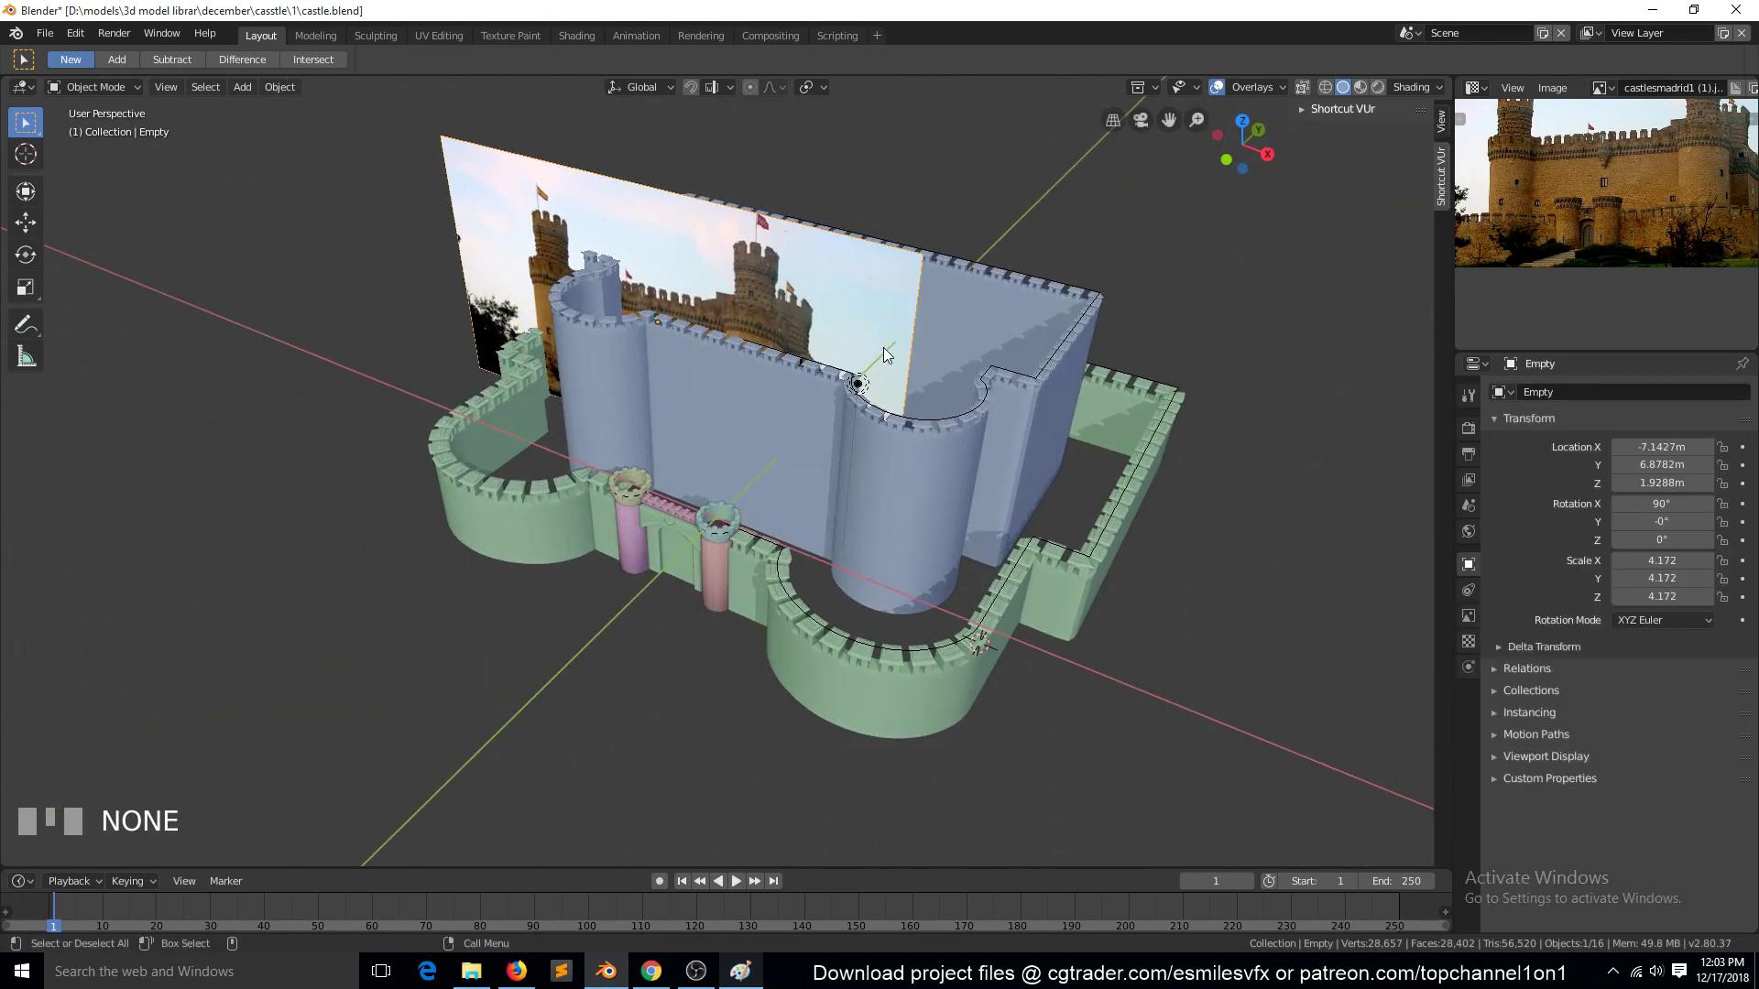
key("h")
key("`")
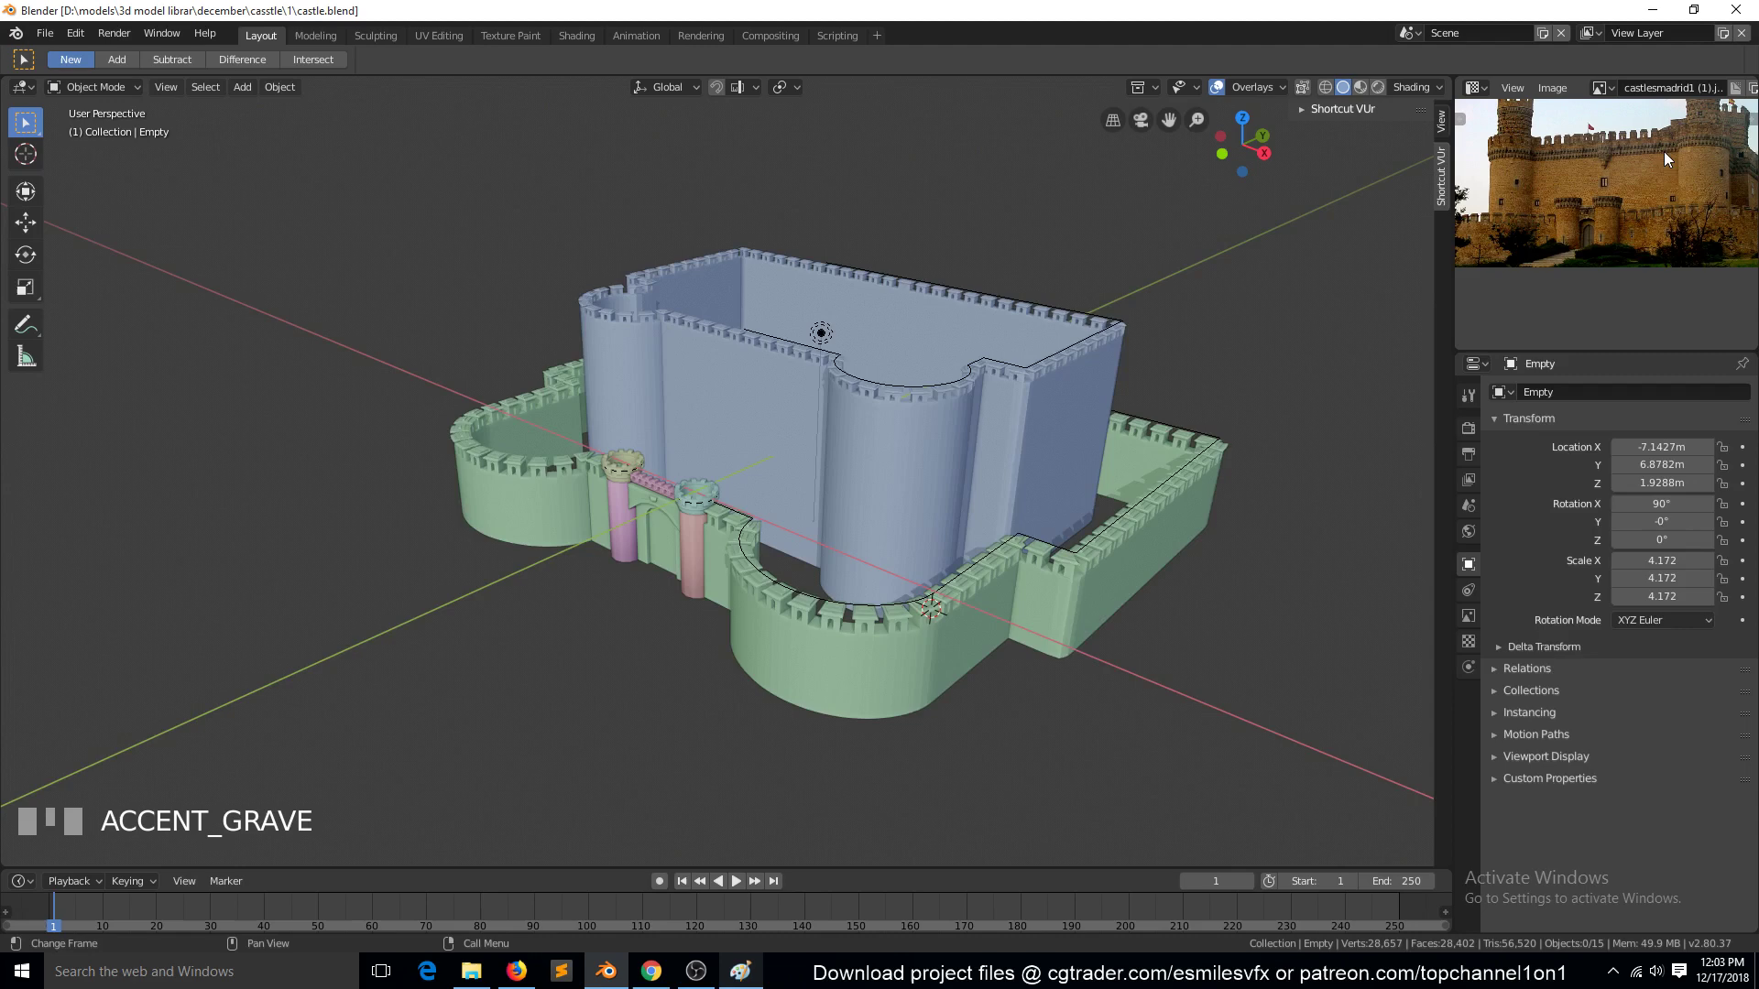
scroll("down", 3)
key("`")
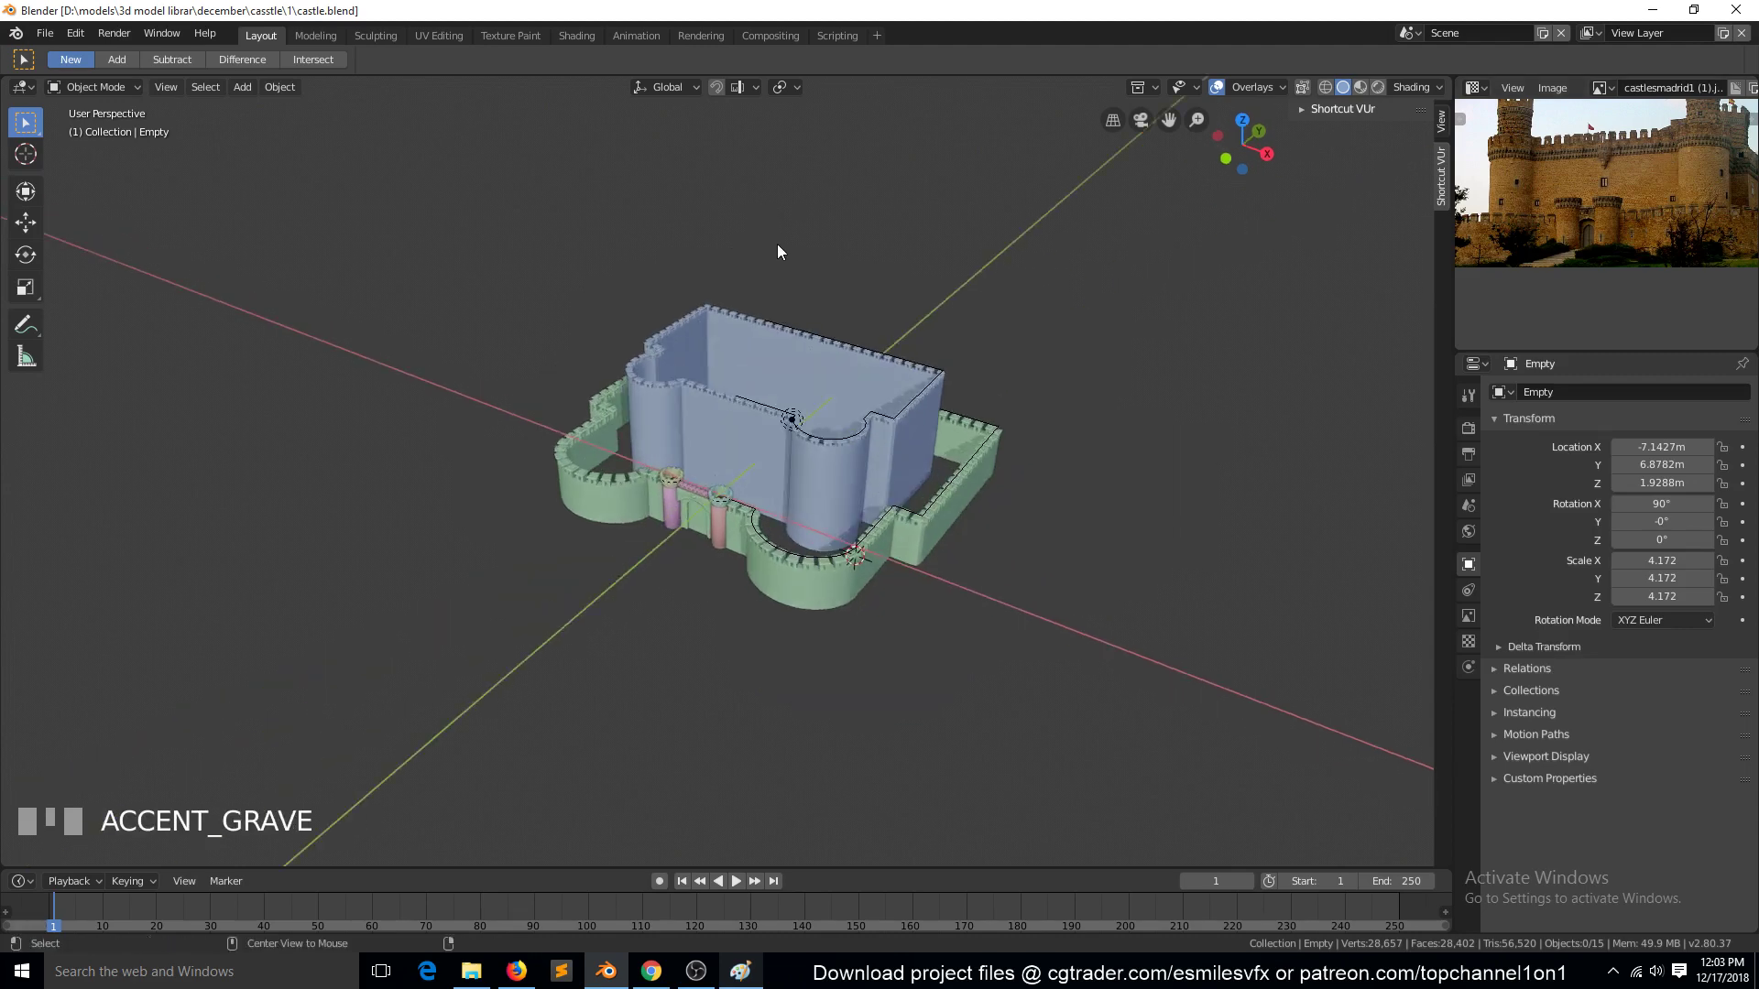
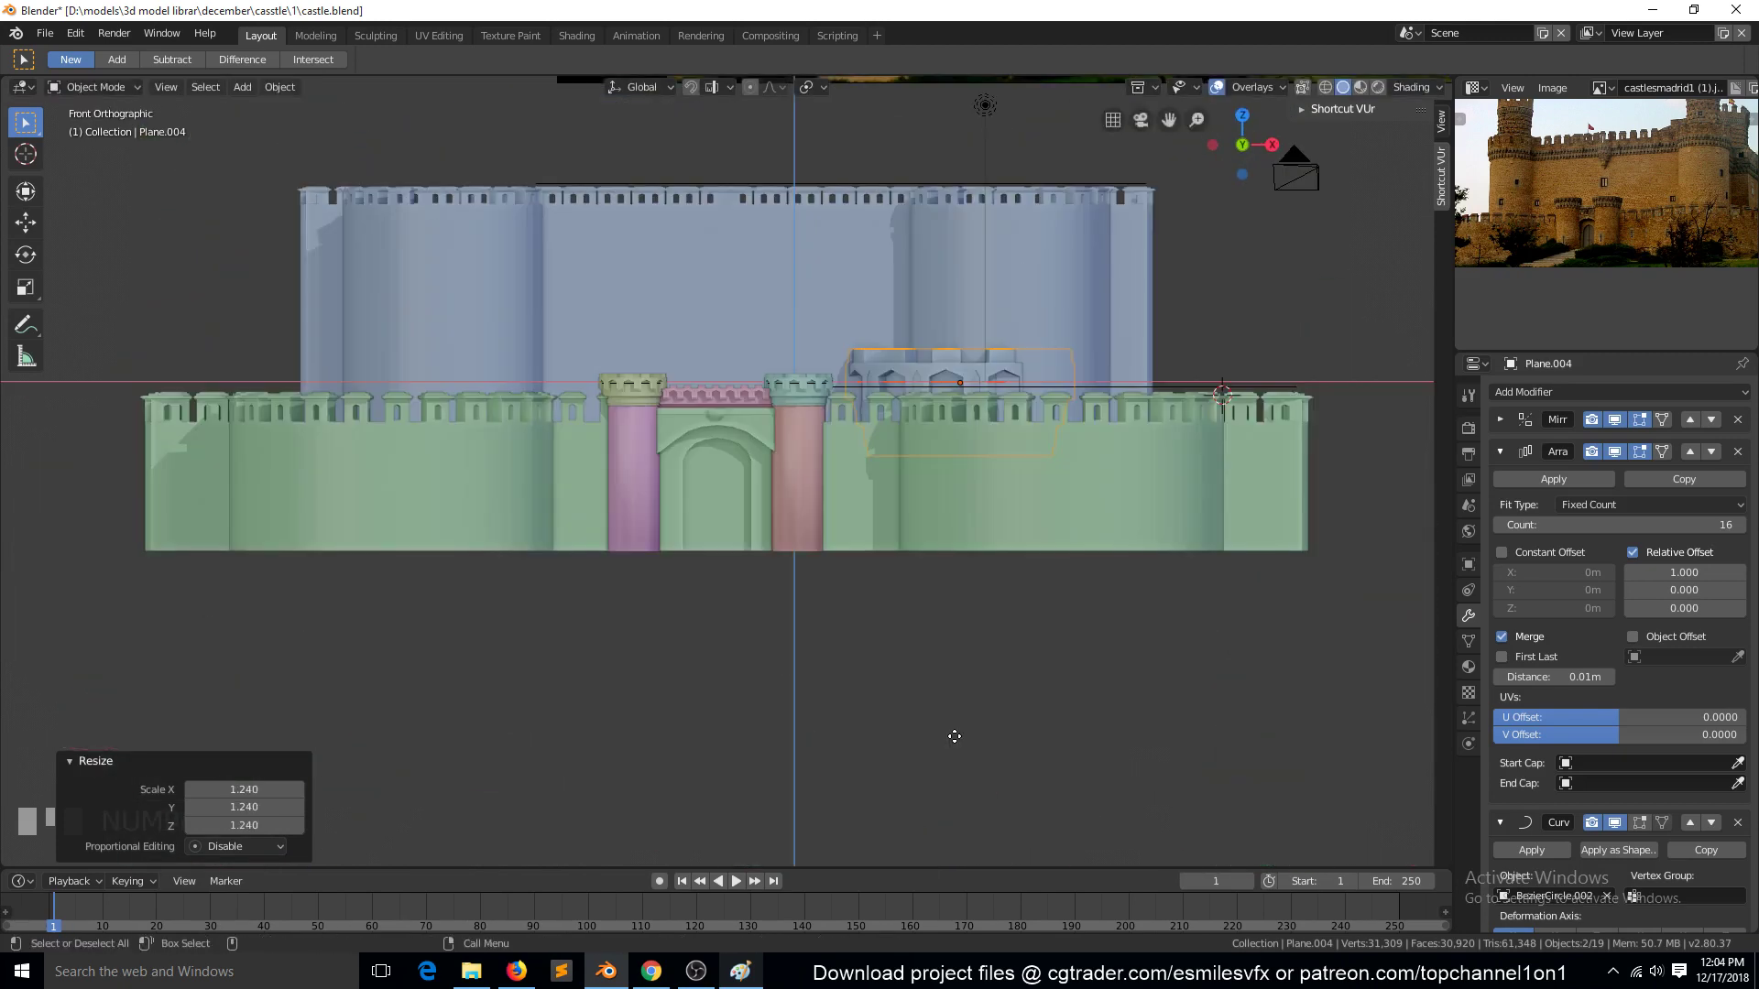
Move the battlement ring Plane.004 up onto the top of the inner tower
key("g")
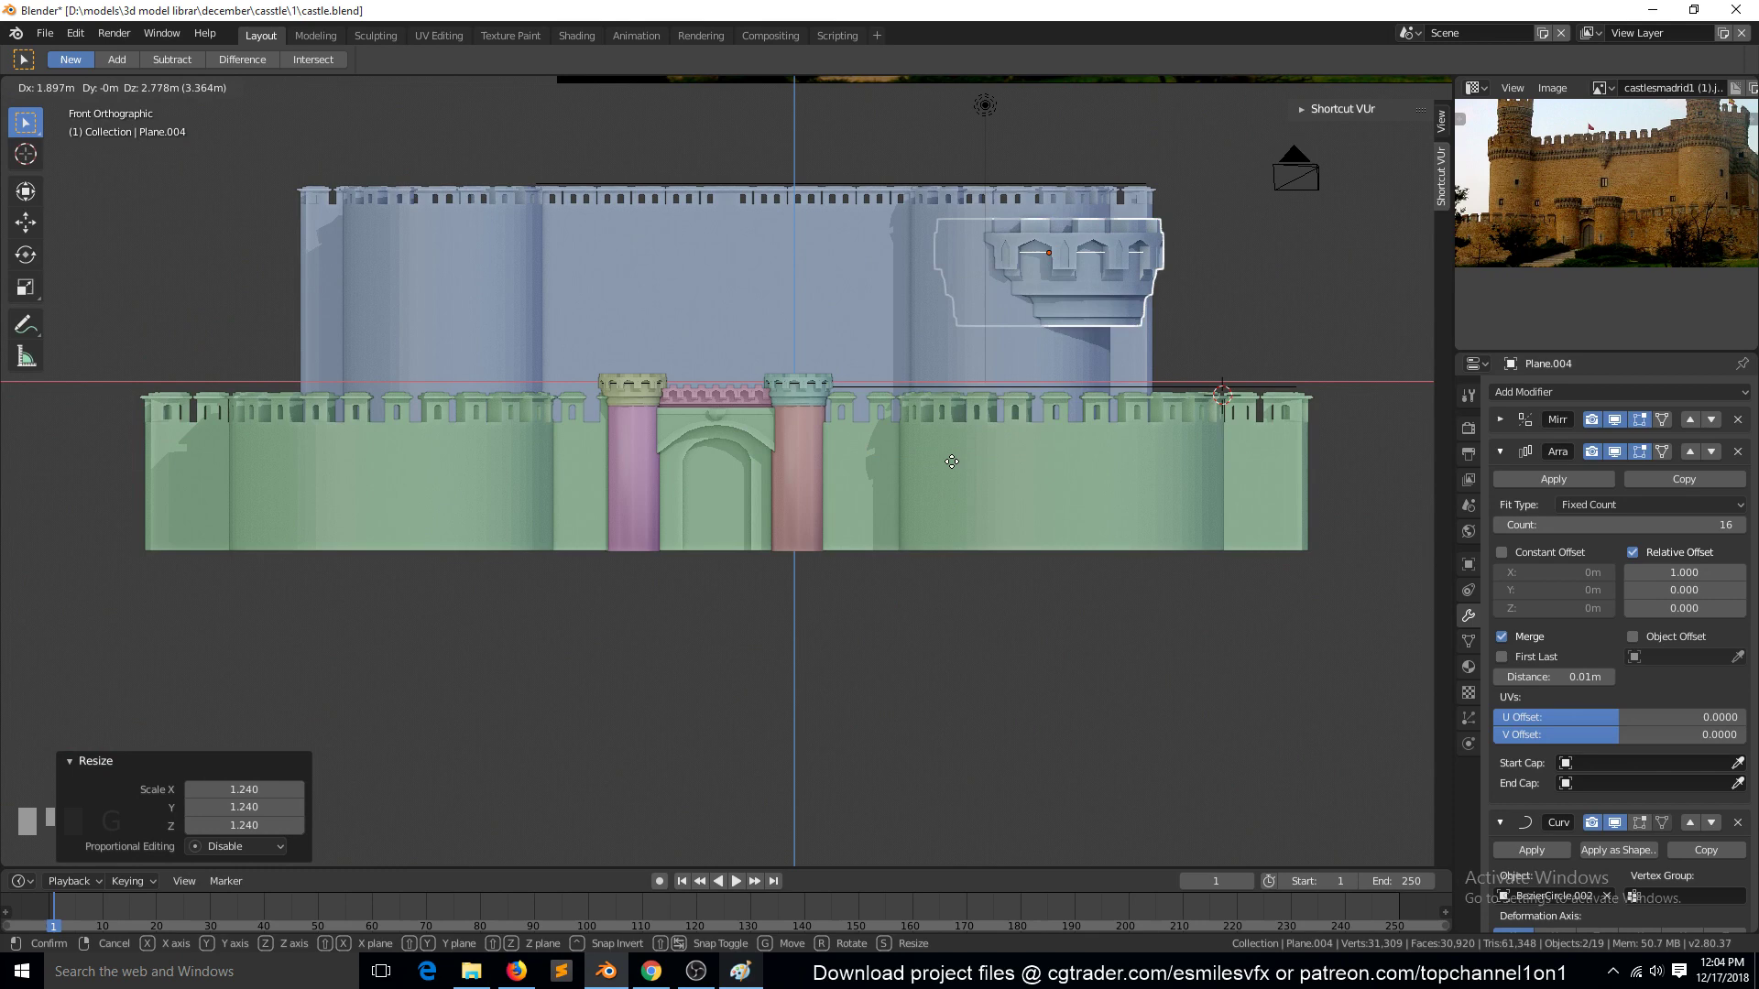
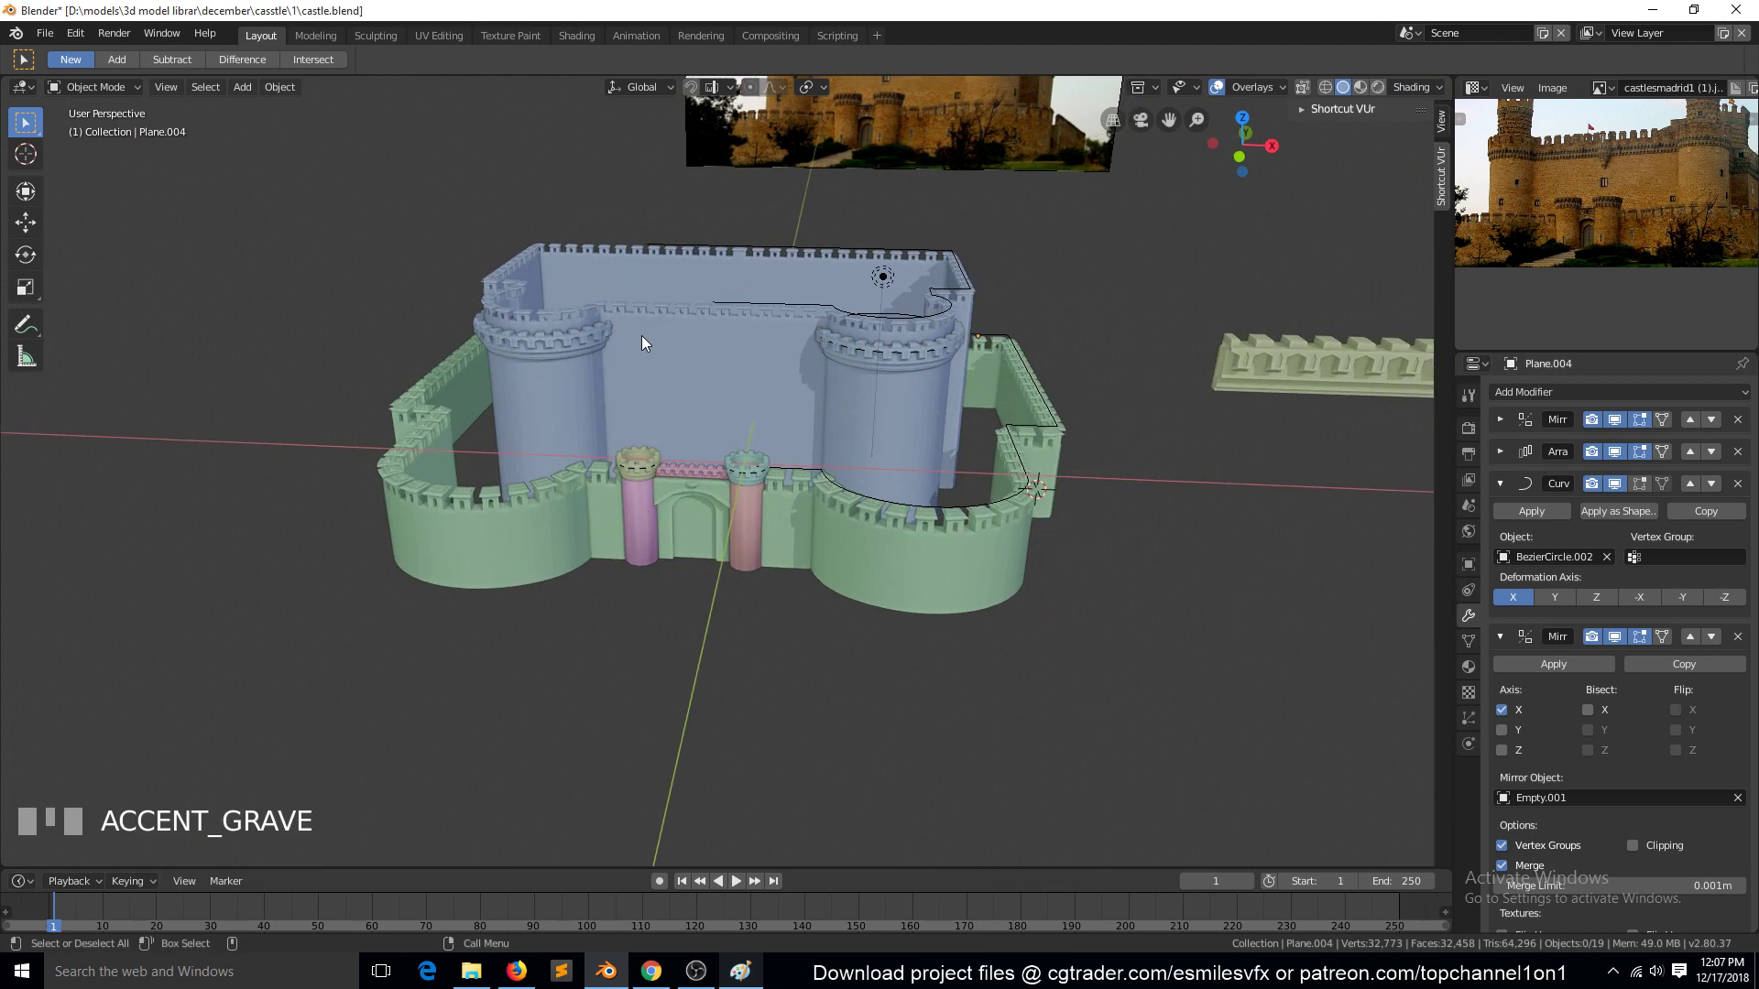
Check the castle through the camera, select the tower battlement rings and switch to top view
key("KP_0")
scroll("up", 3)
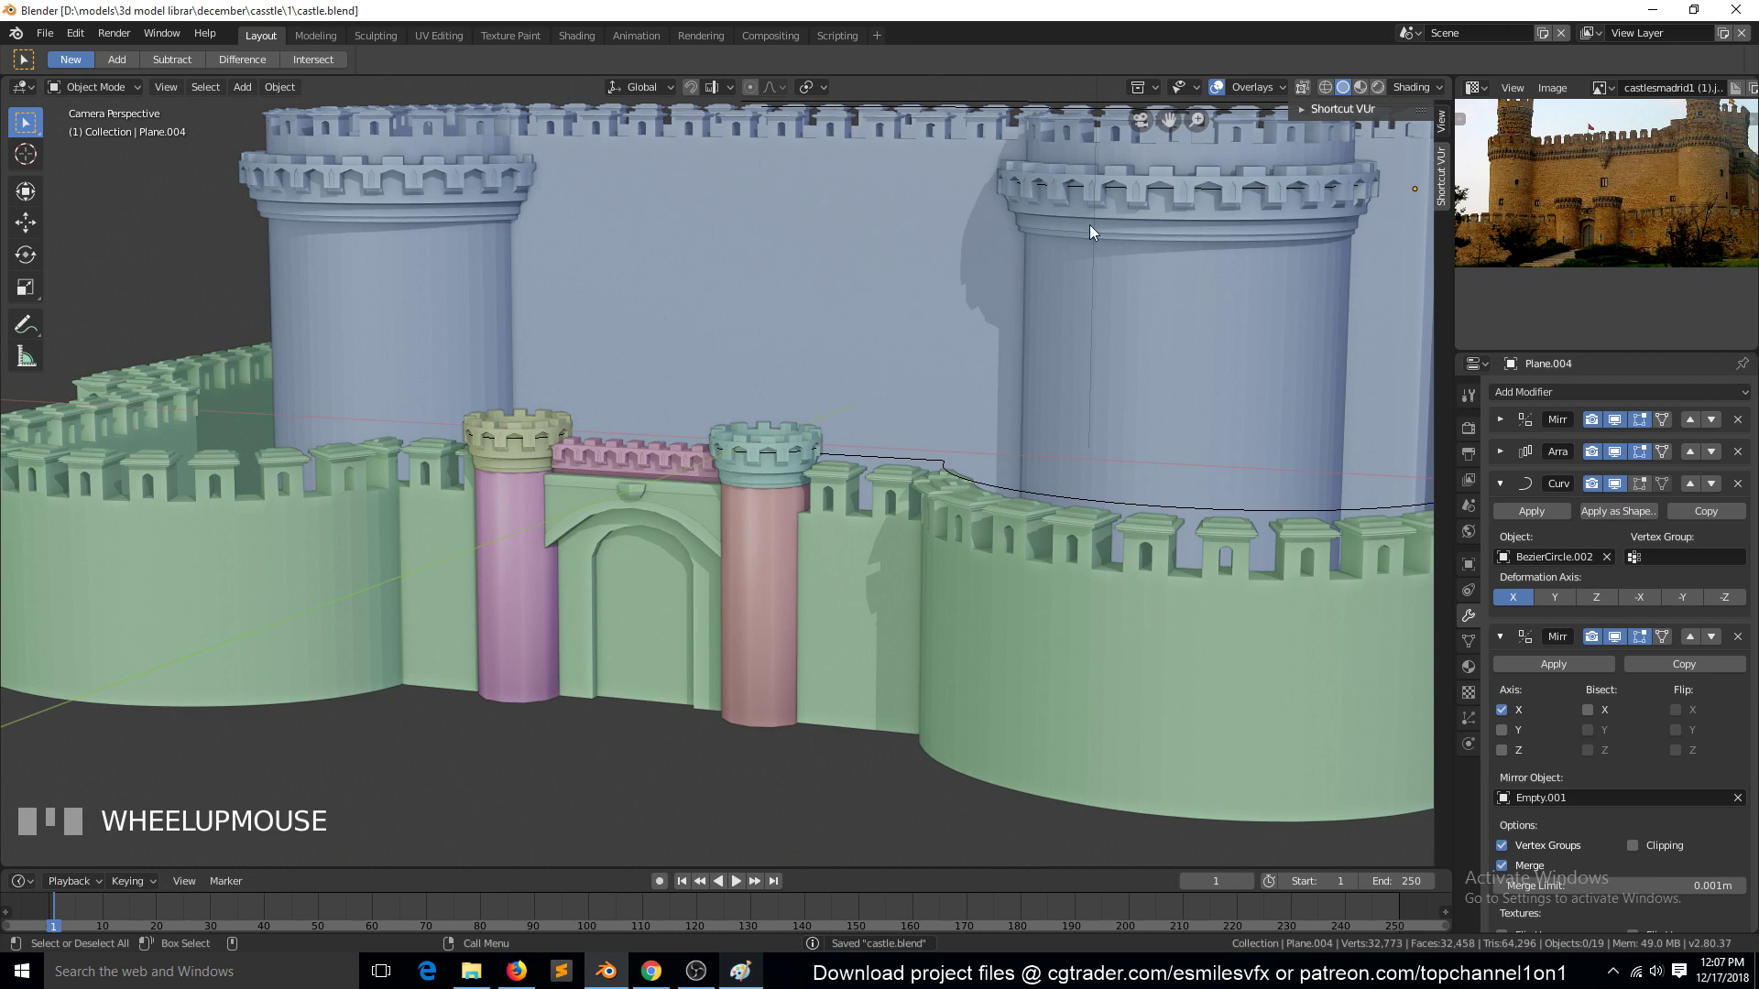
left_click(1147, 214)
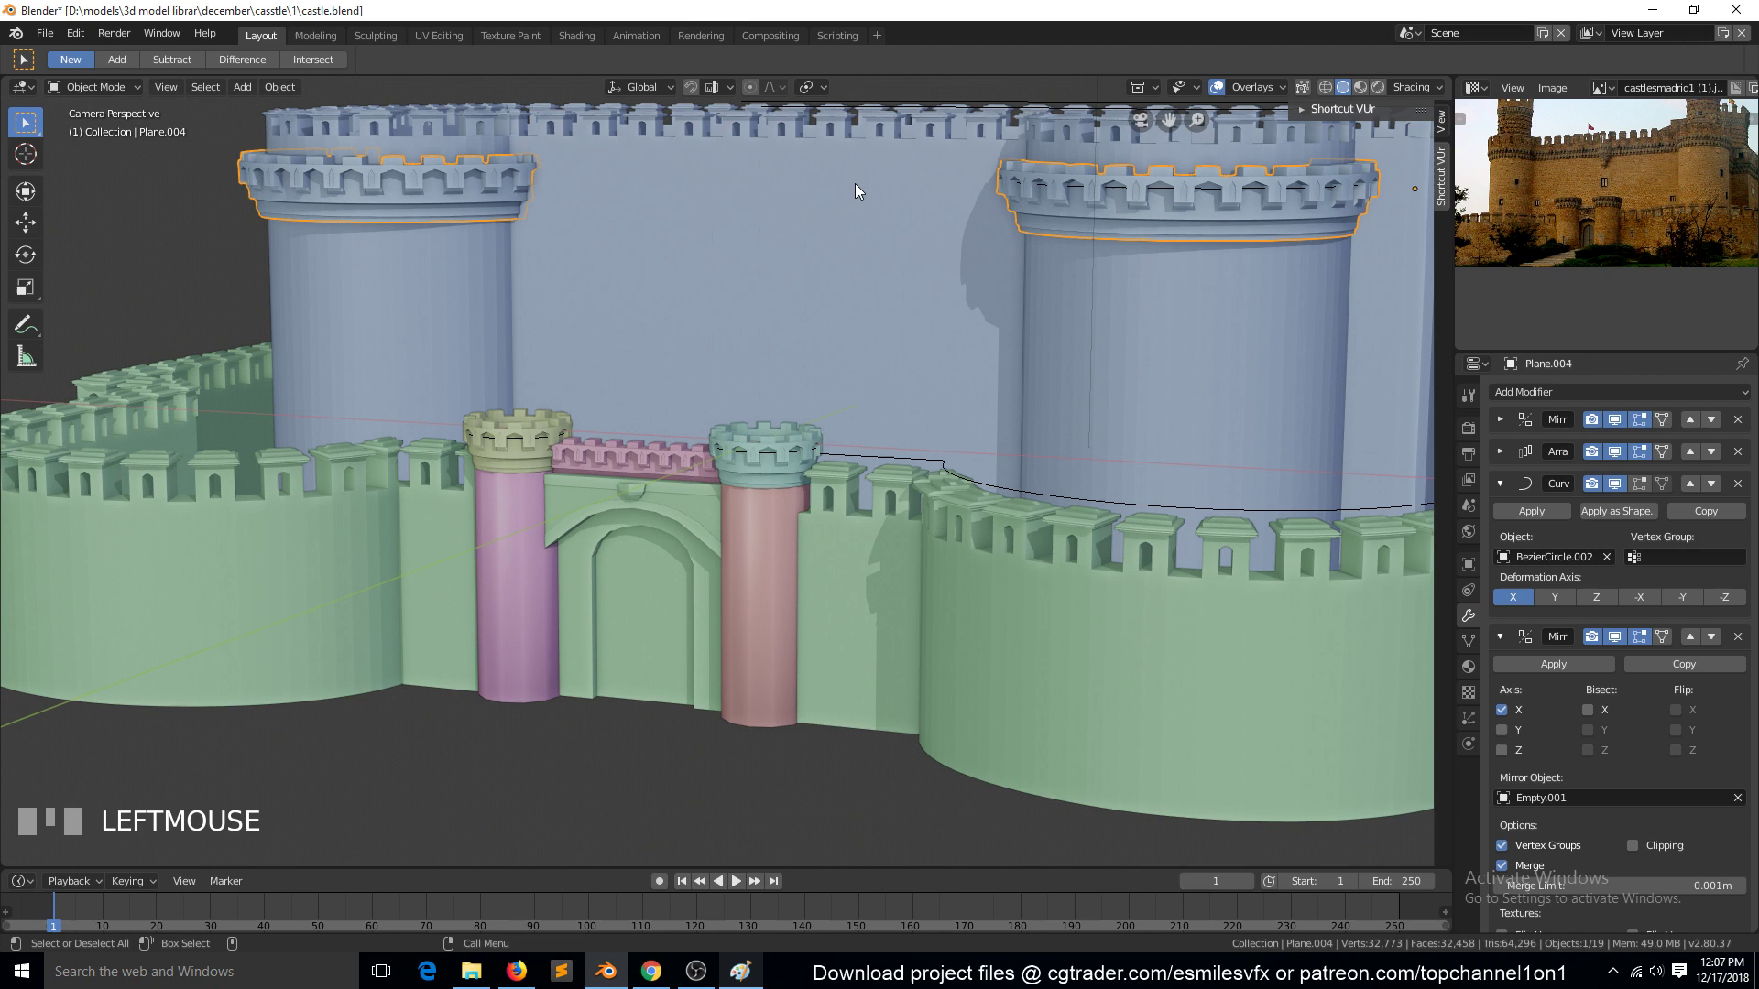
key("KP_7")
scroll("up", 3)
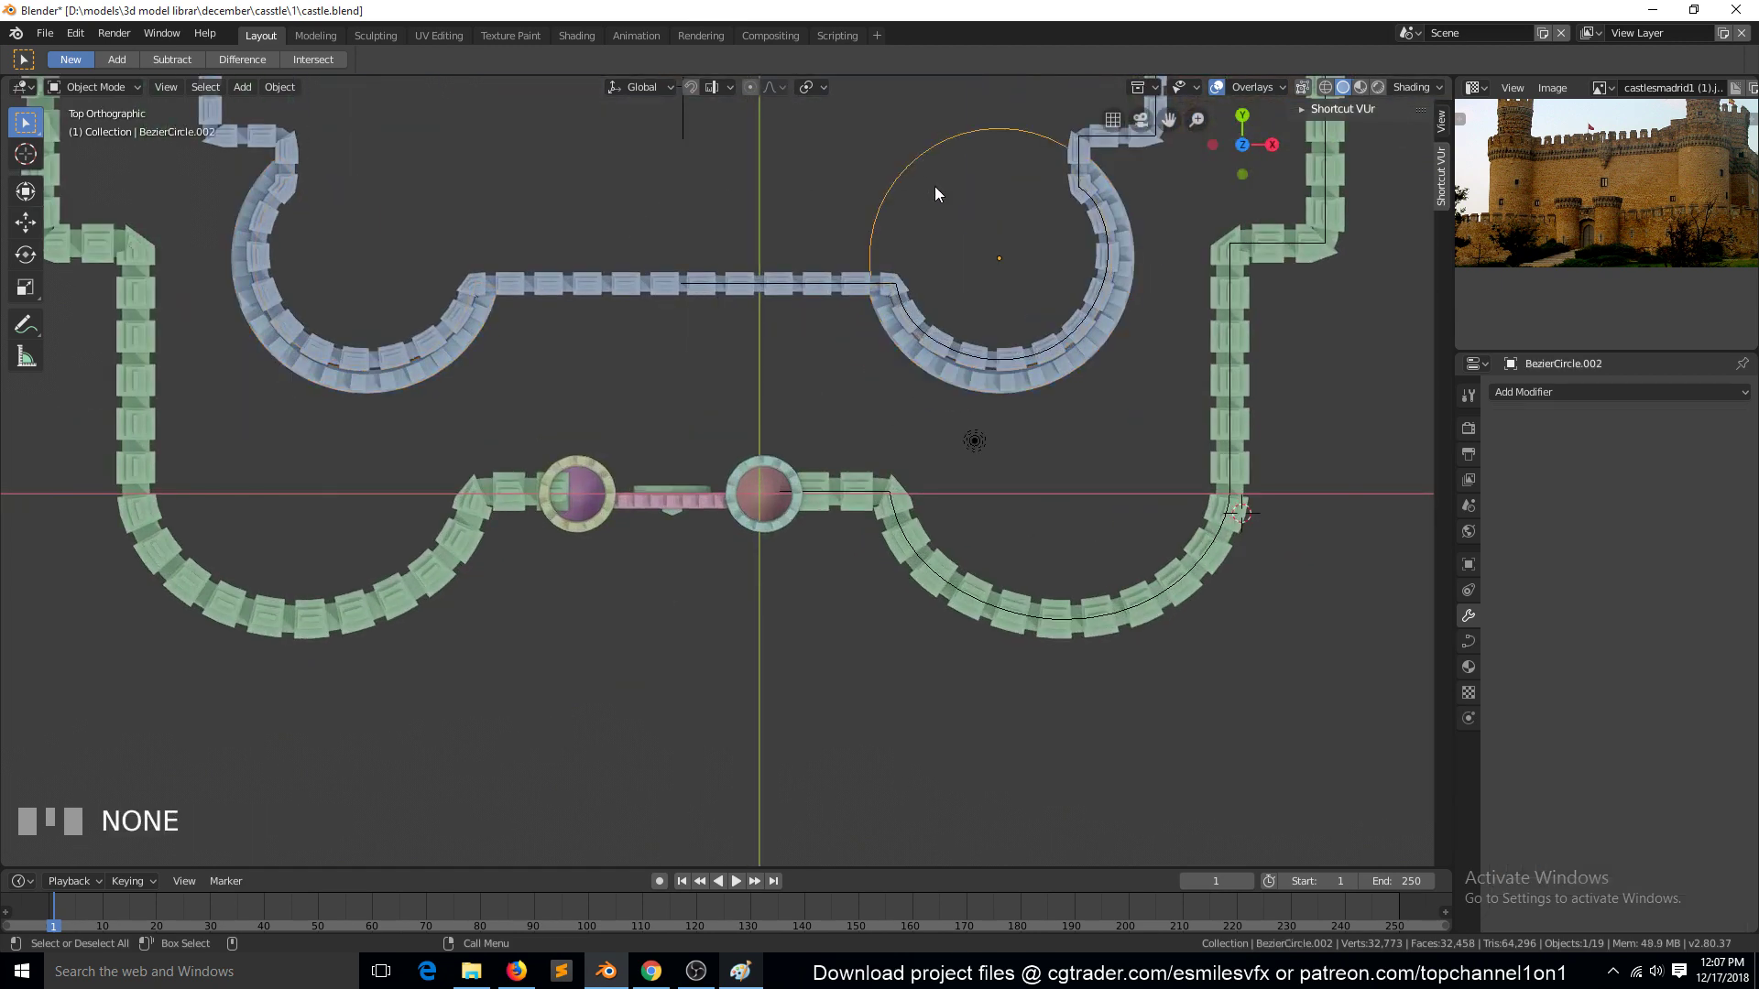
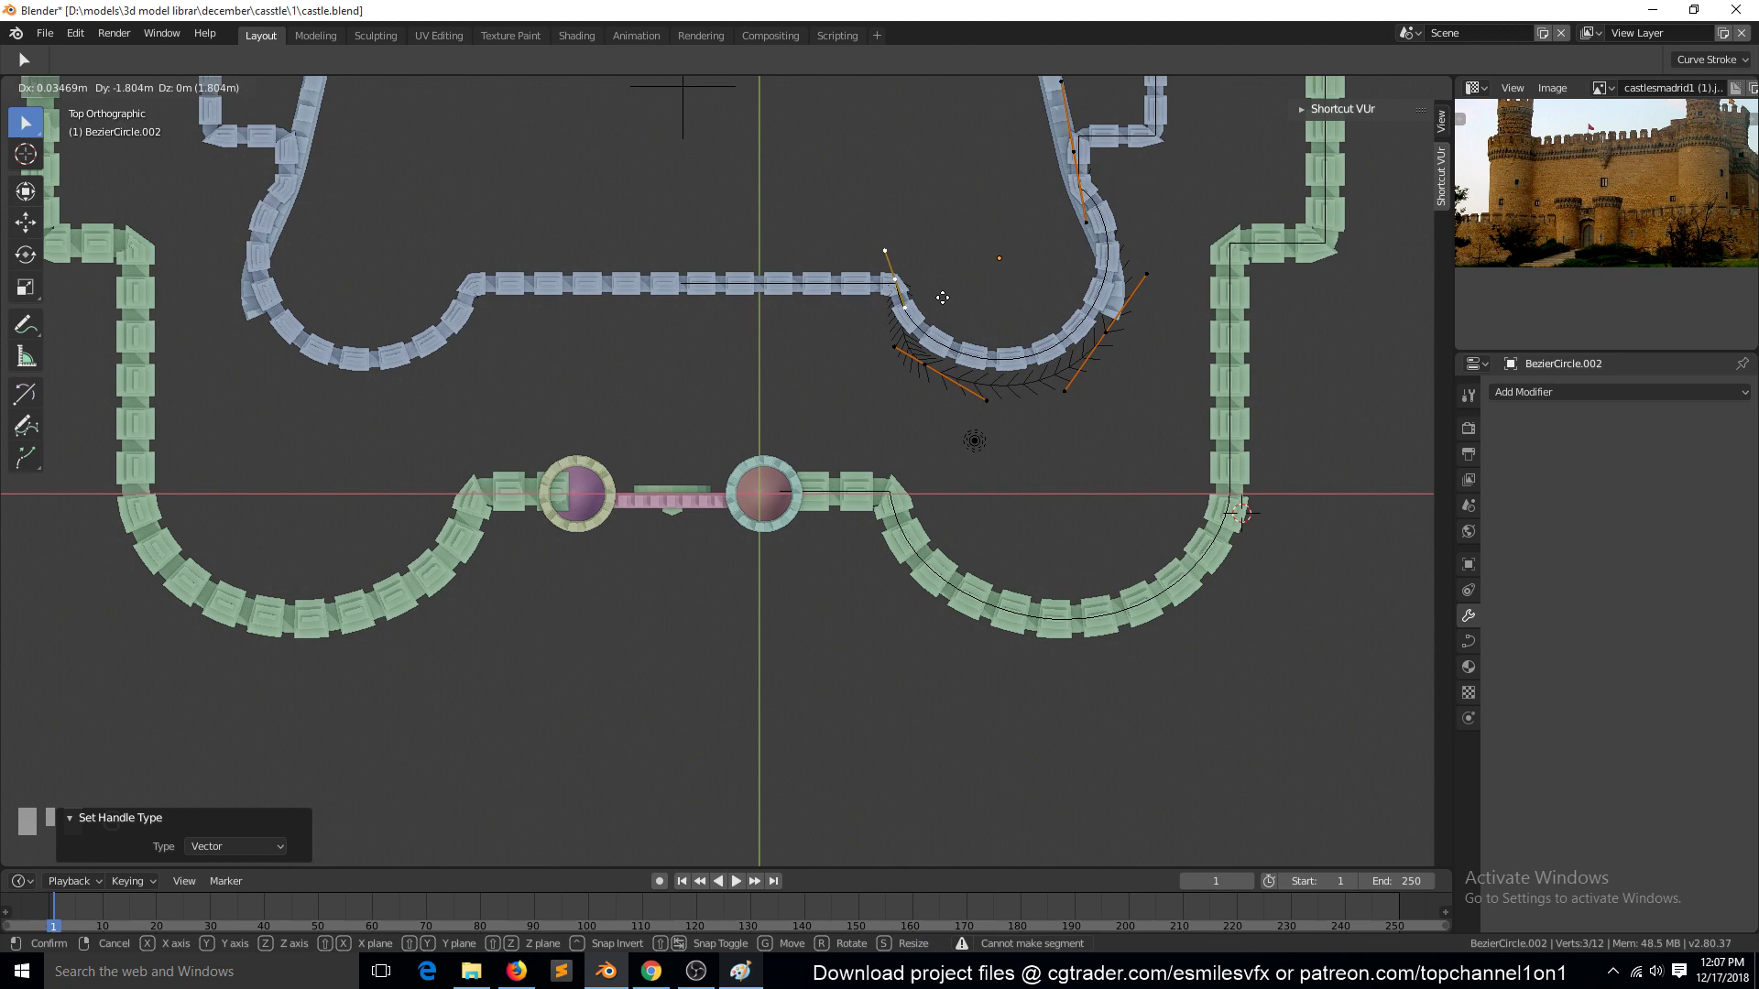
Move the corner curve's points constrained to X along the inner wall, then return to Object Mode
key("g")
key("e")
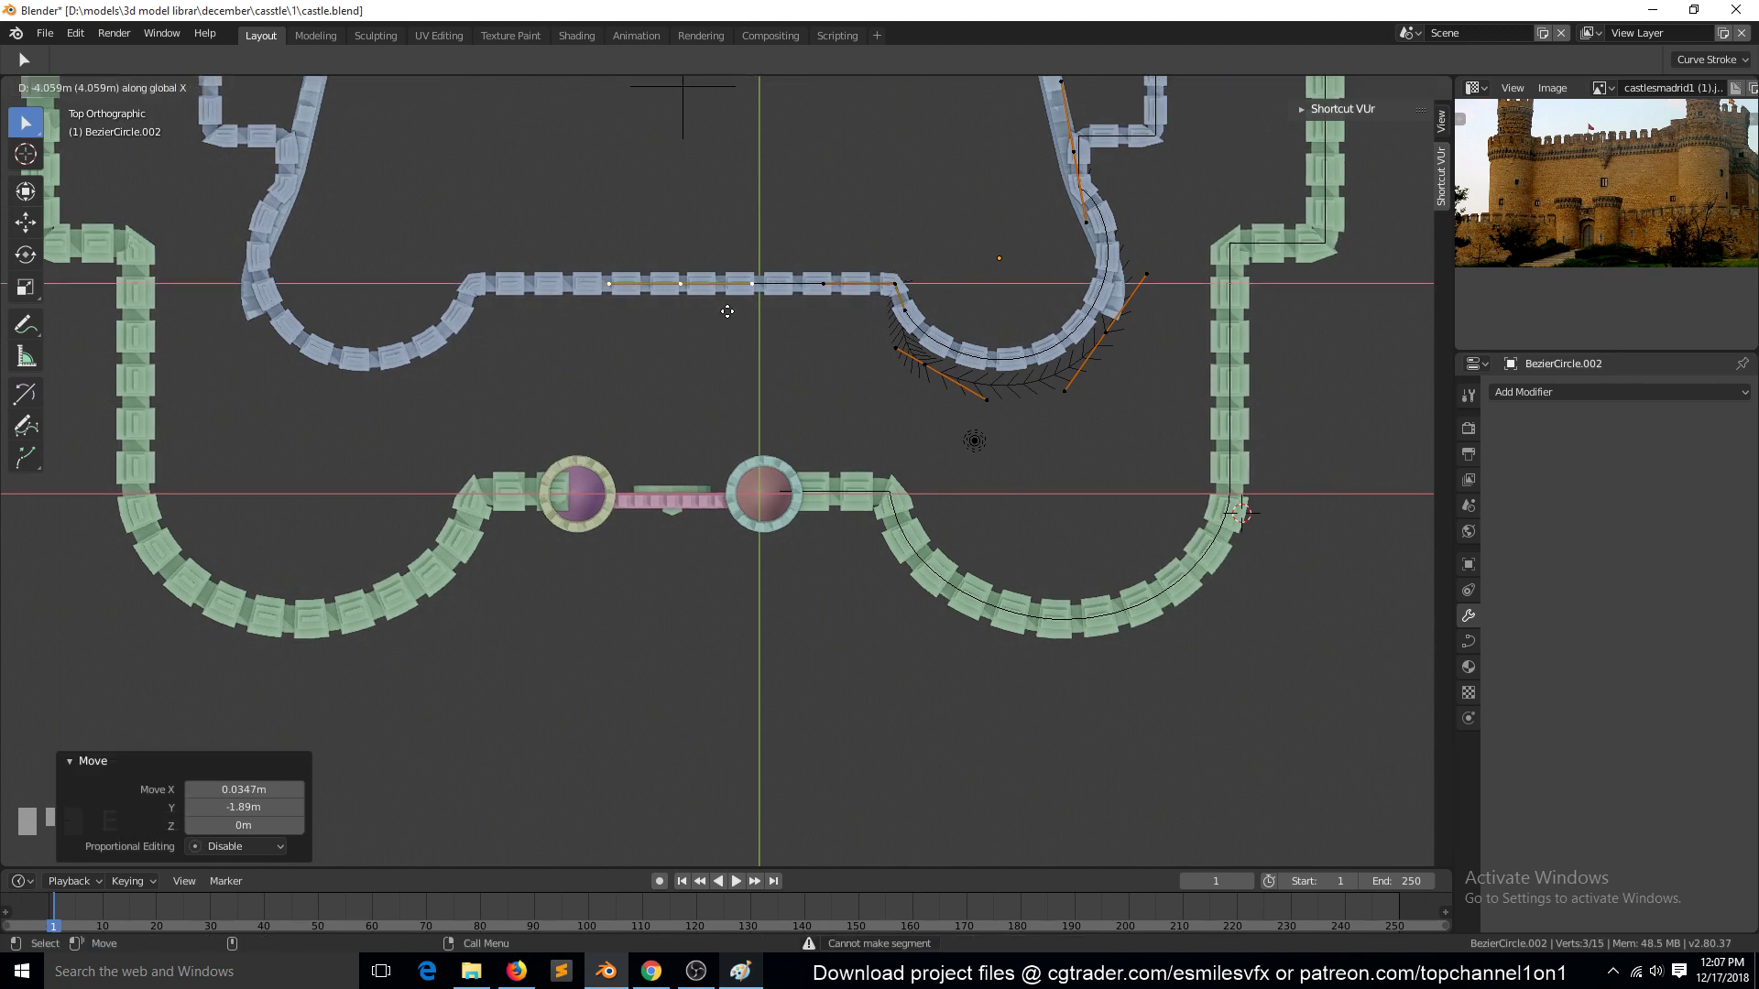
key("`")
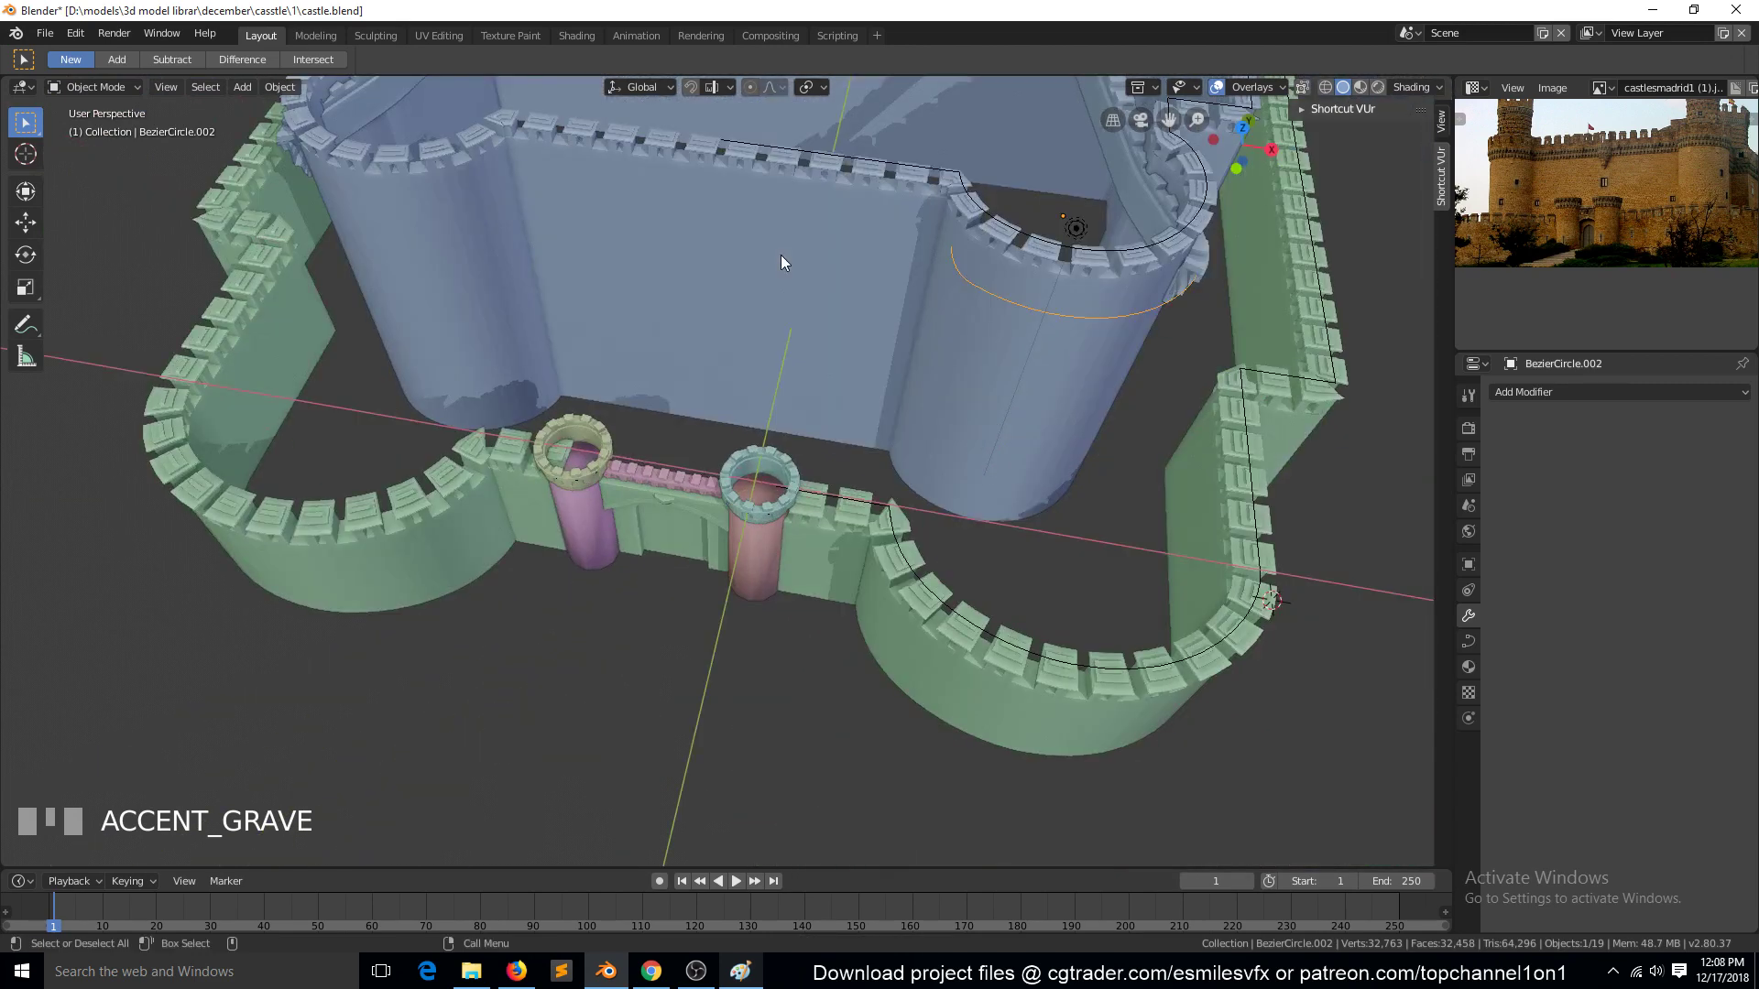
From top view, select a curve object in the castle layout to check which one bends the inner wall
key("KP_7")
scroll("up", 3)
scroll("down", 3)
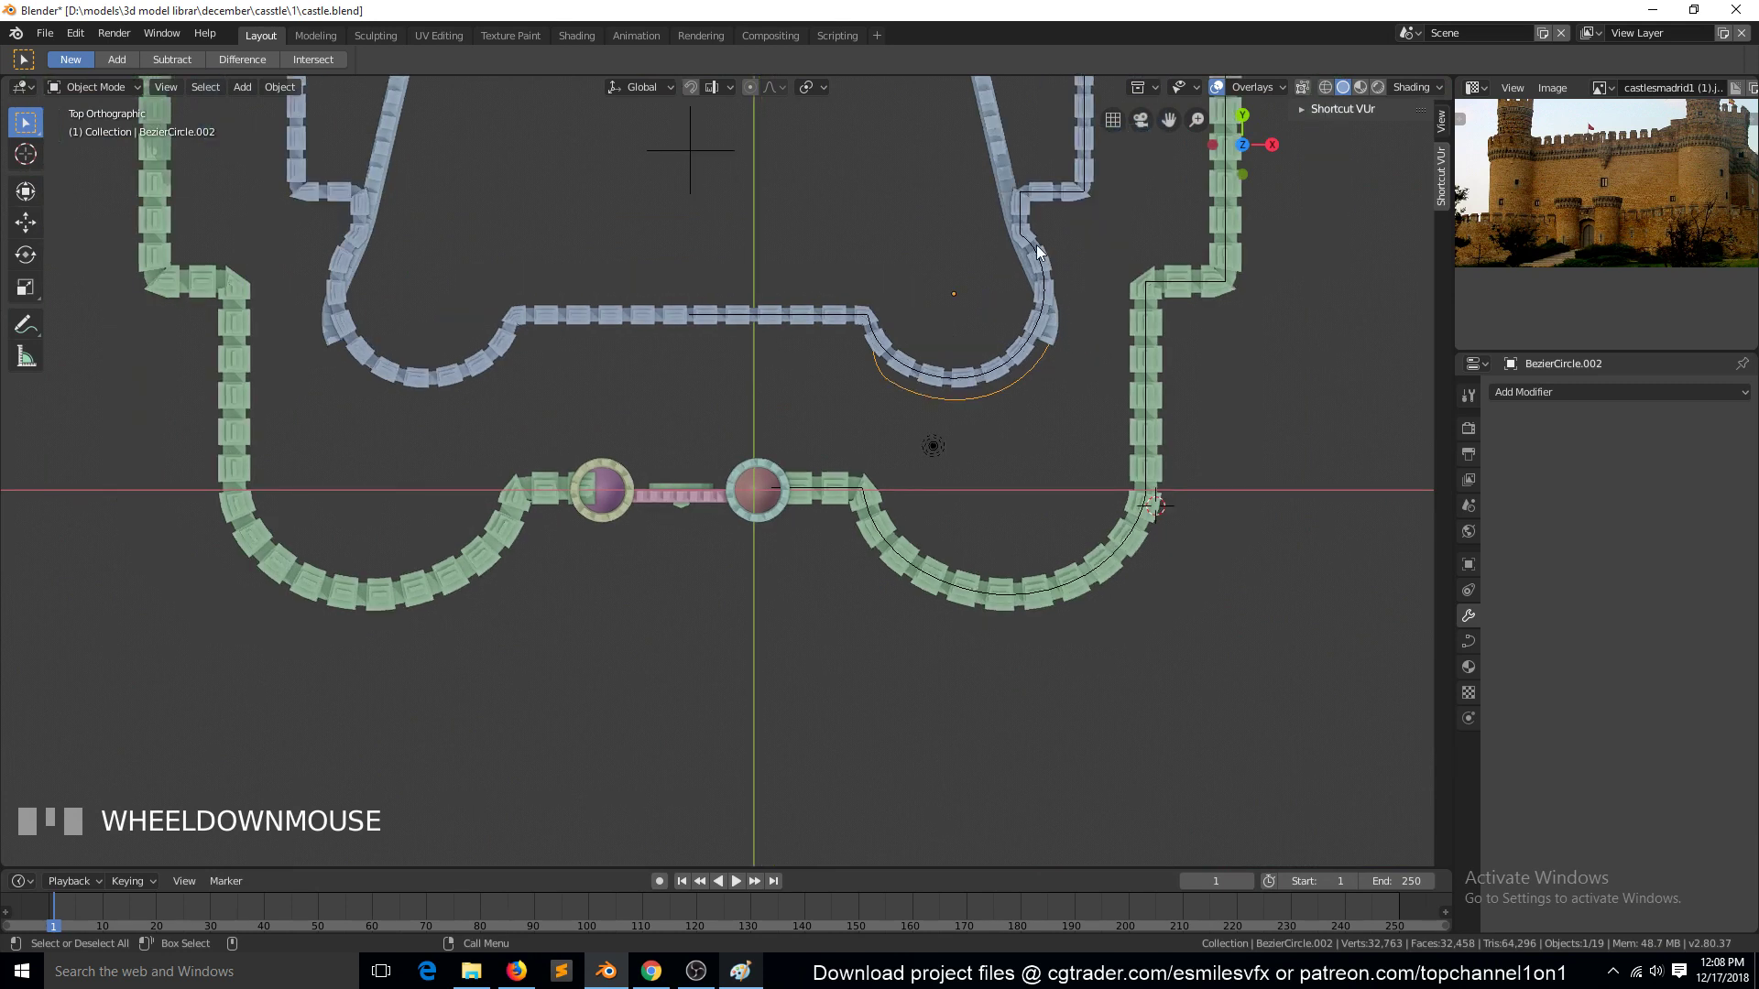
left_click(1069, 192)
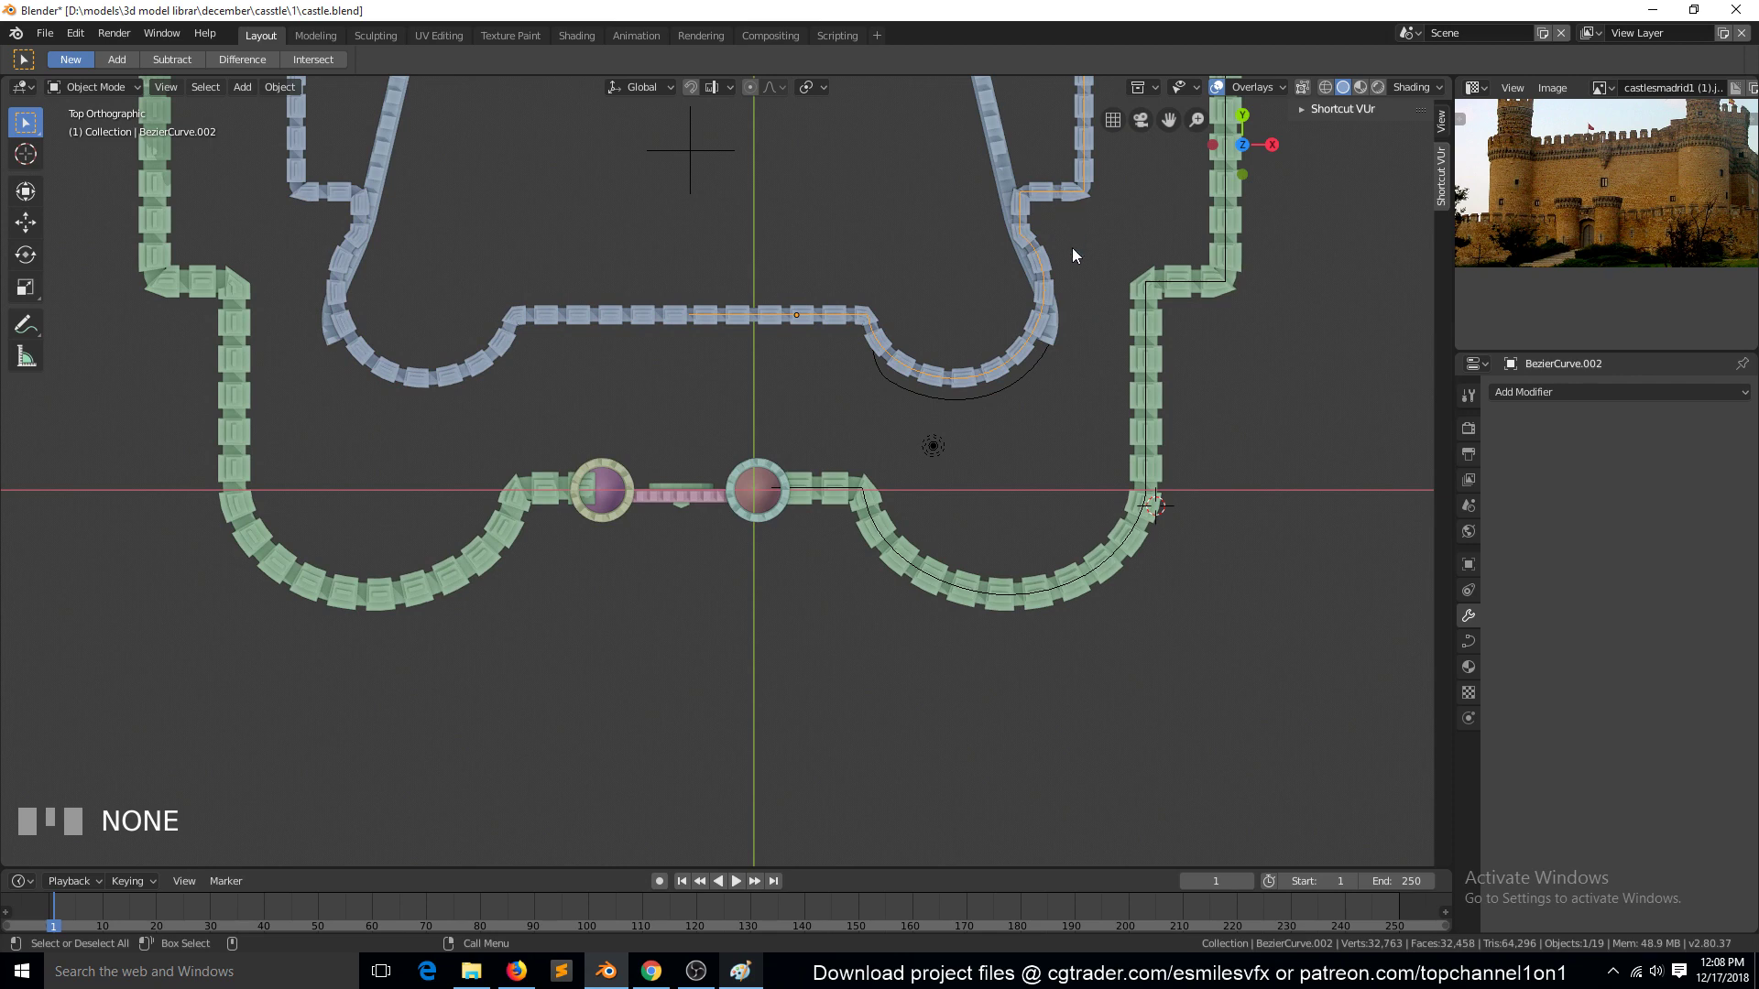
key("`")
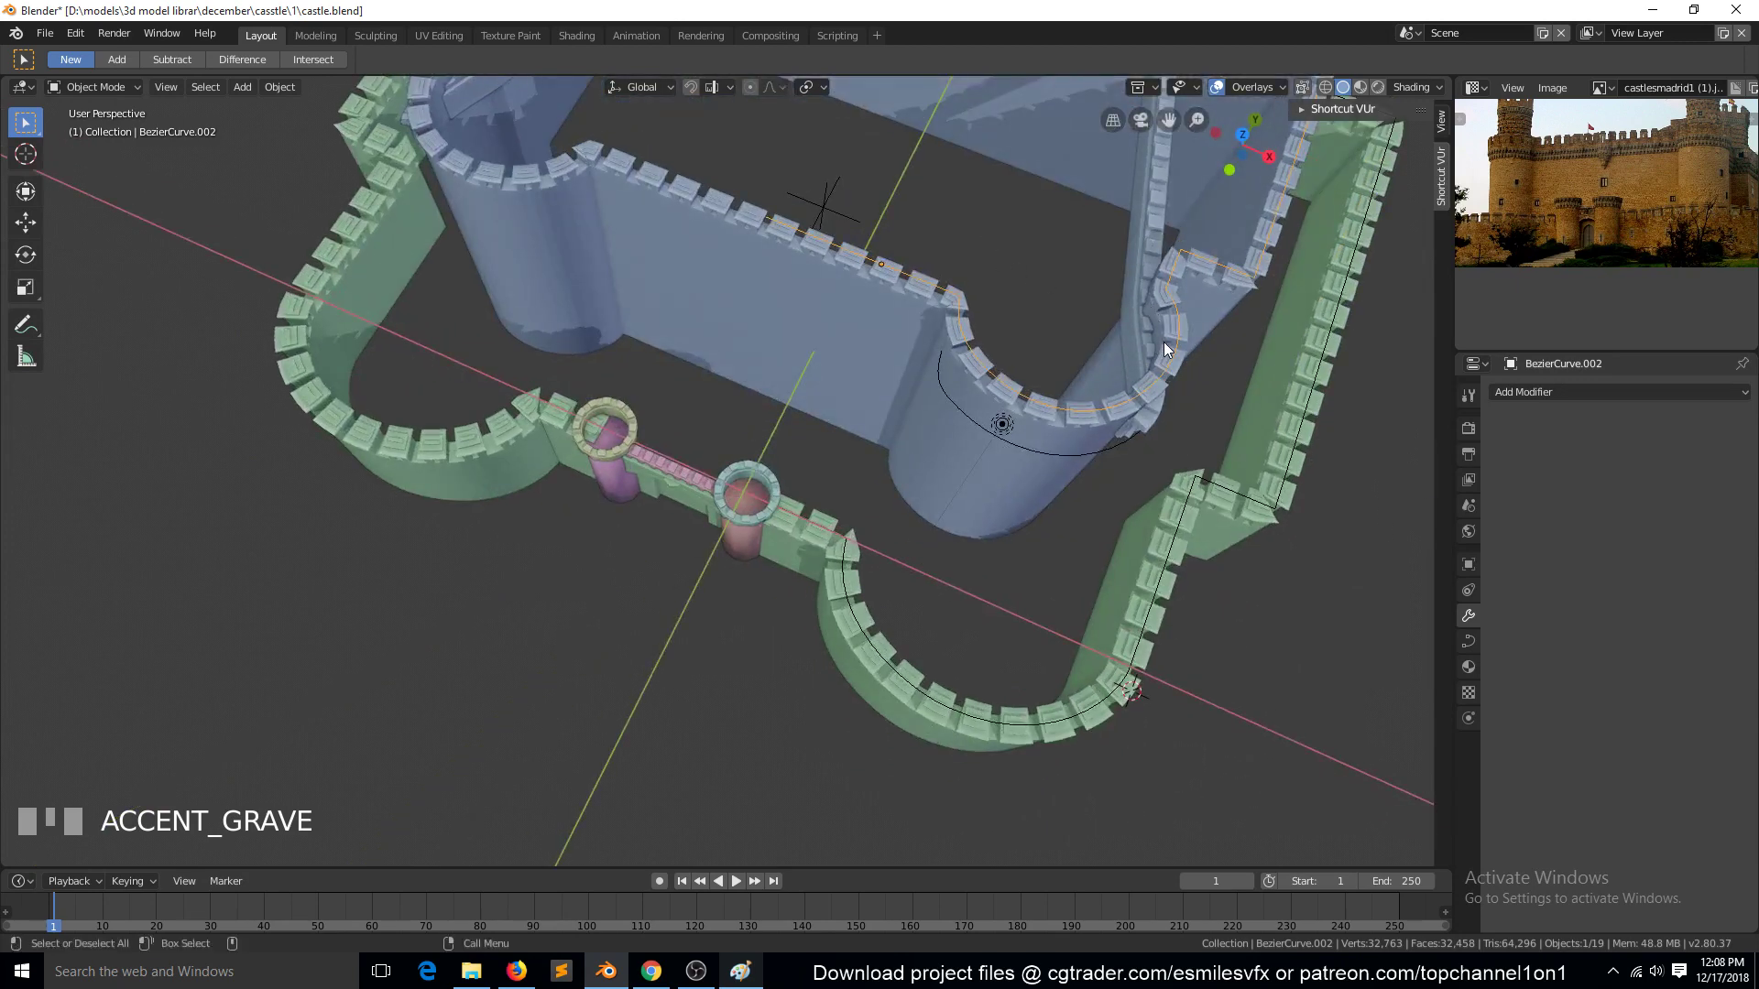
Select the Bezier curve shaping the inner front wall and delete it, leaving the wall straight
key("KP_7")
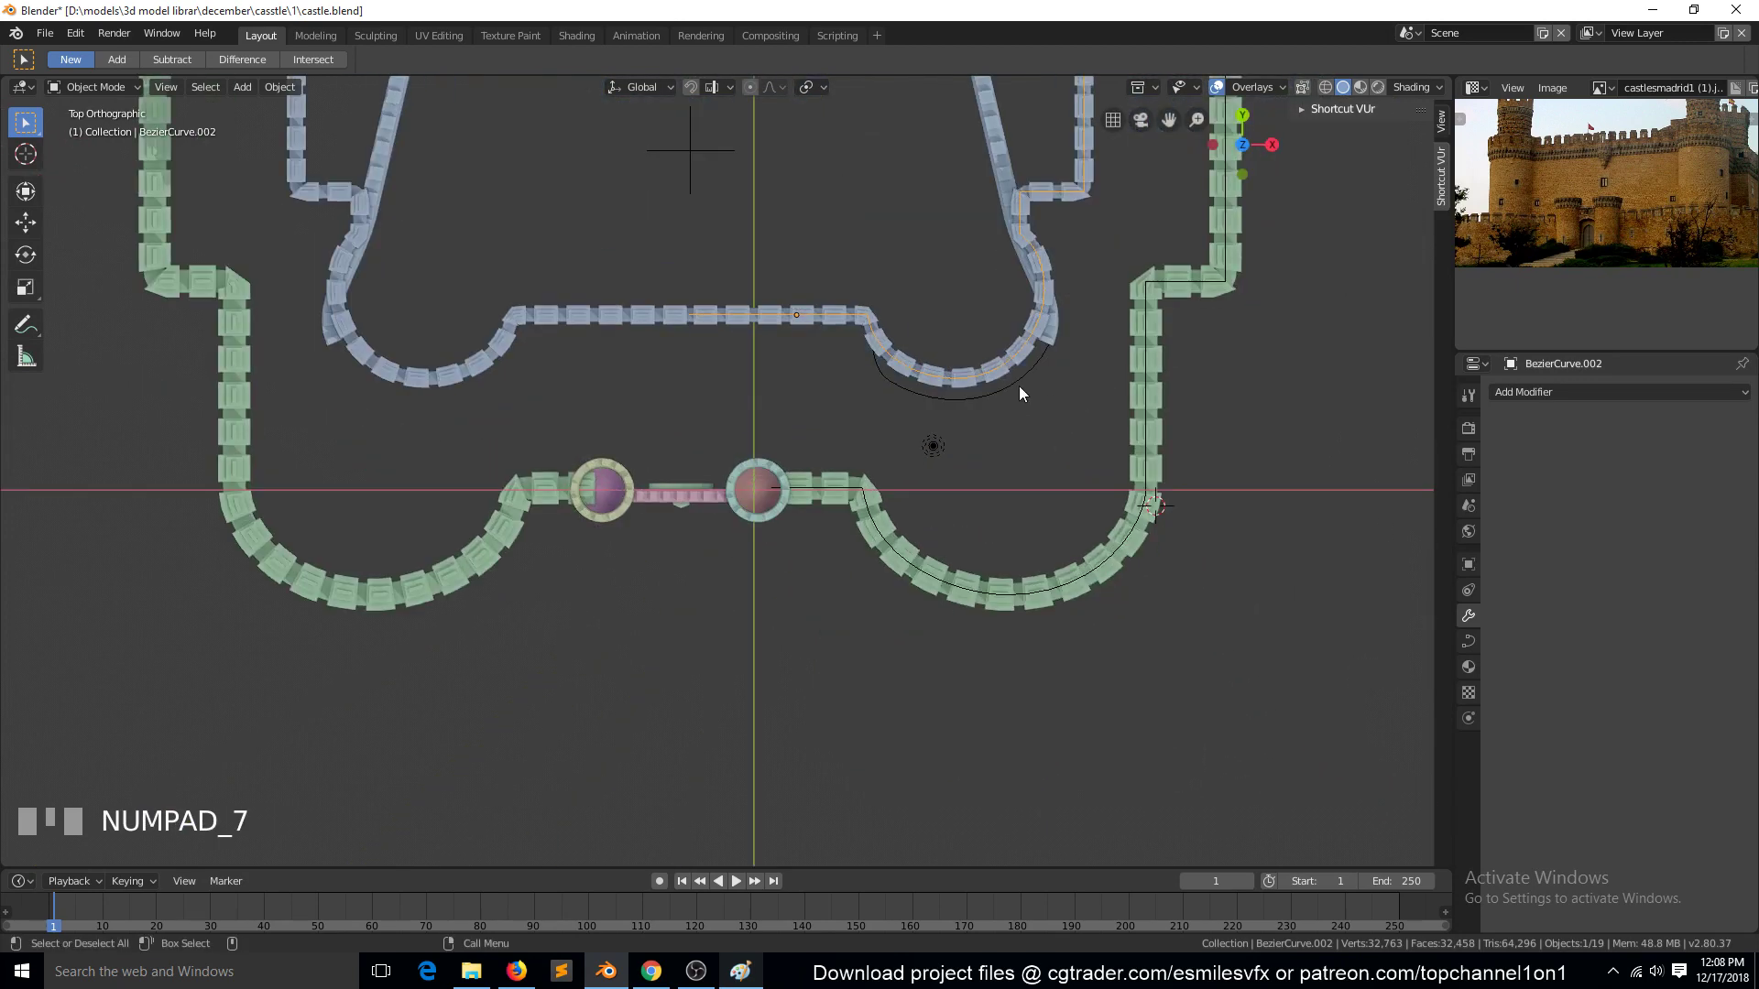
left_click(1019, 388)
left_click(971, 318)
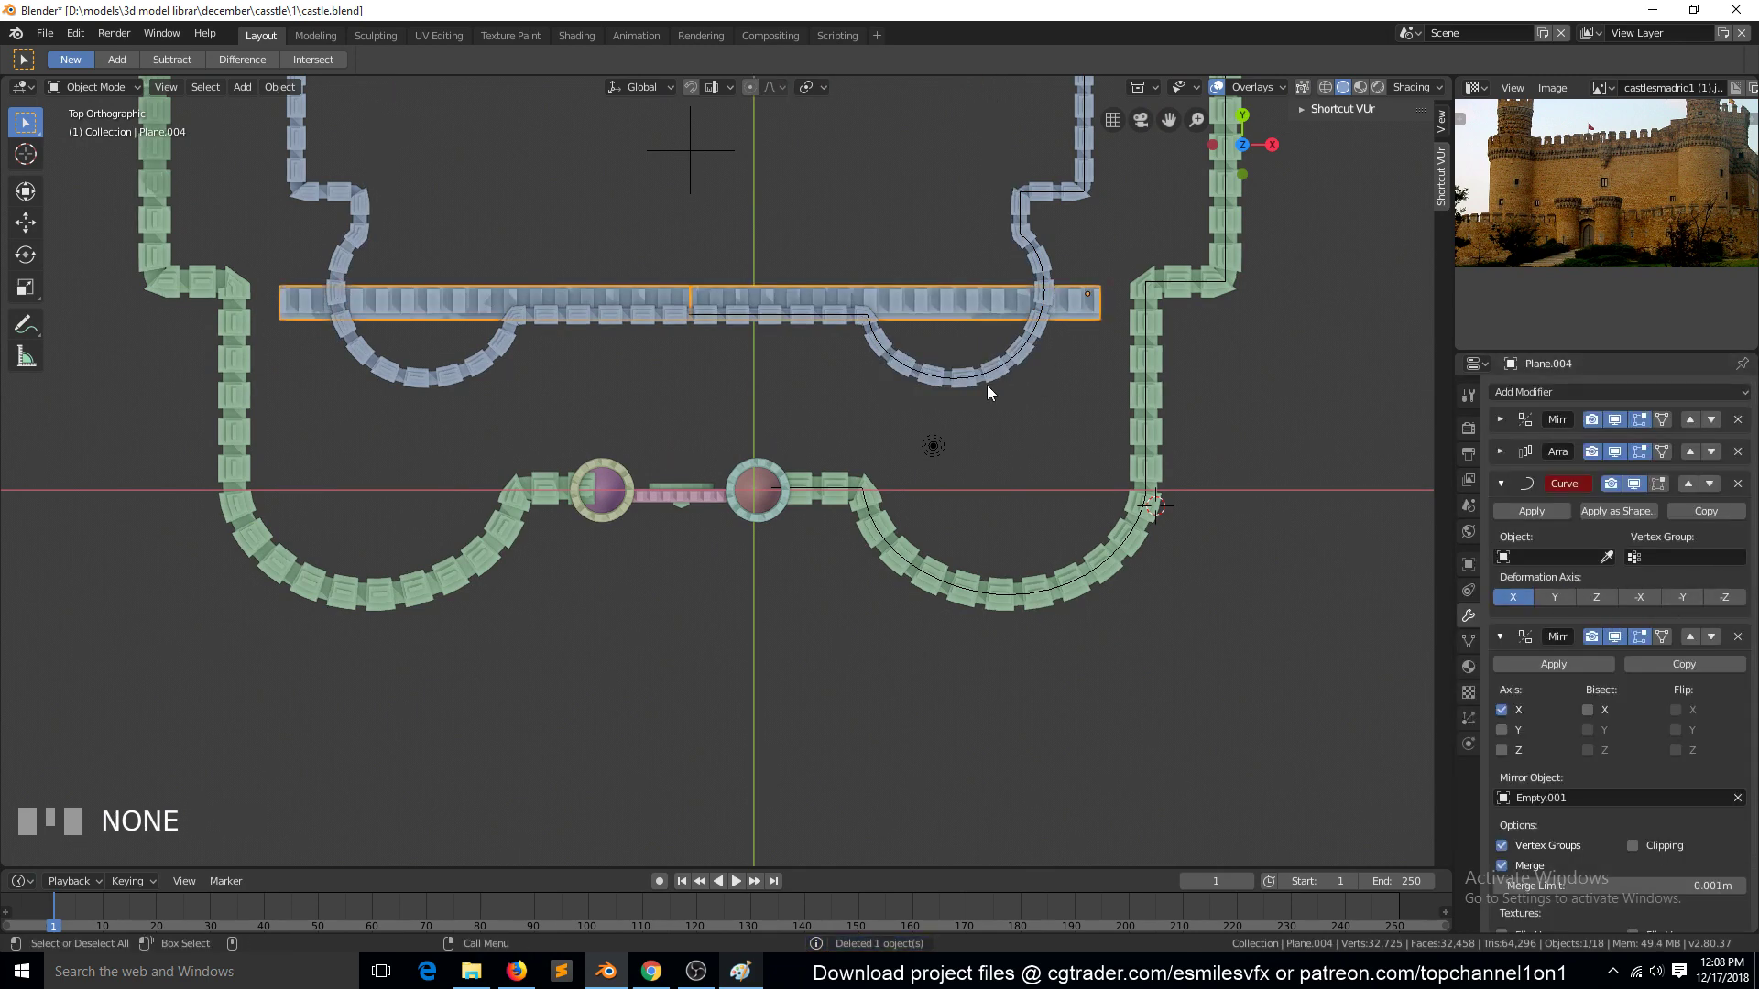
Snap via the curve, then clear the inner front wall's Curve modifier target and reselect the curve
left_click(936, 378)
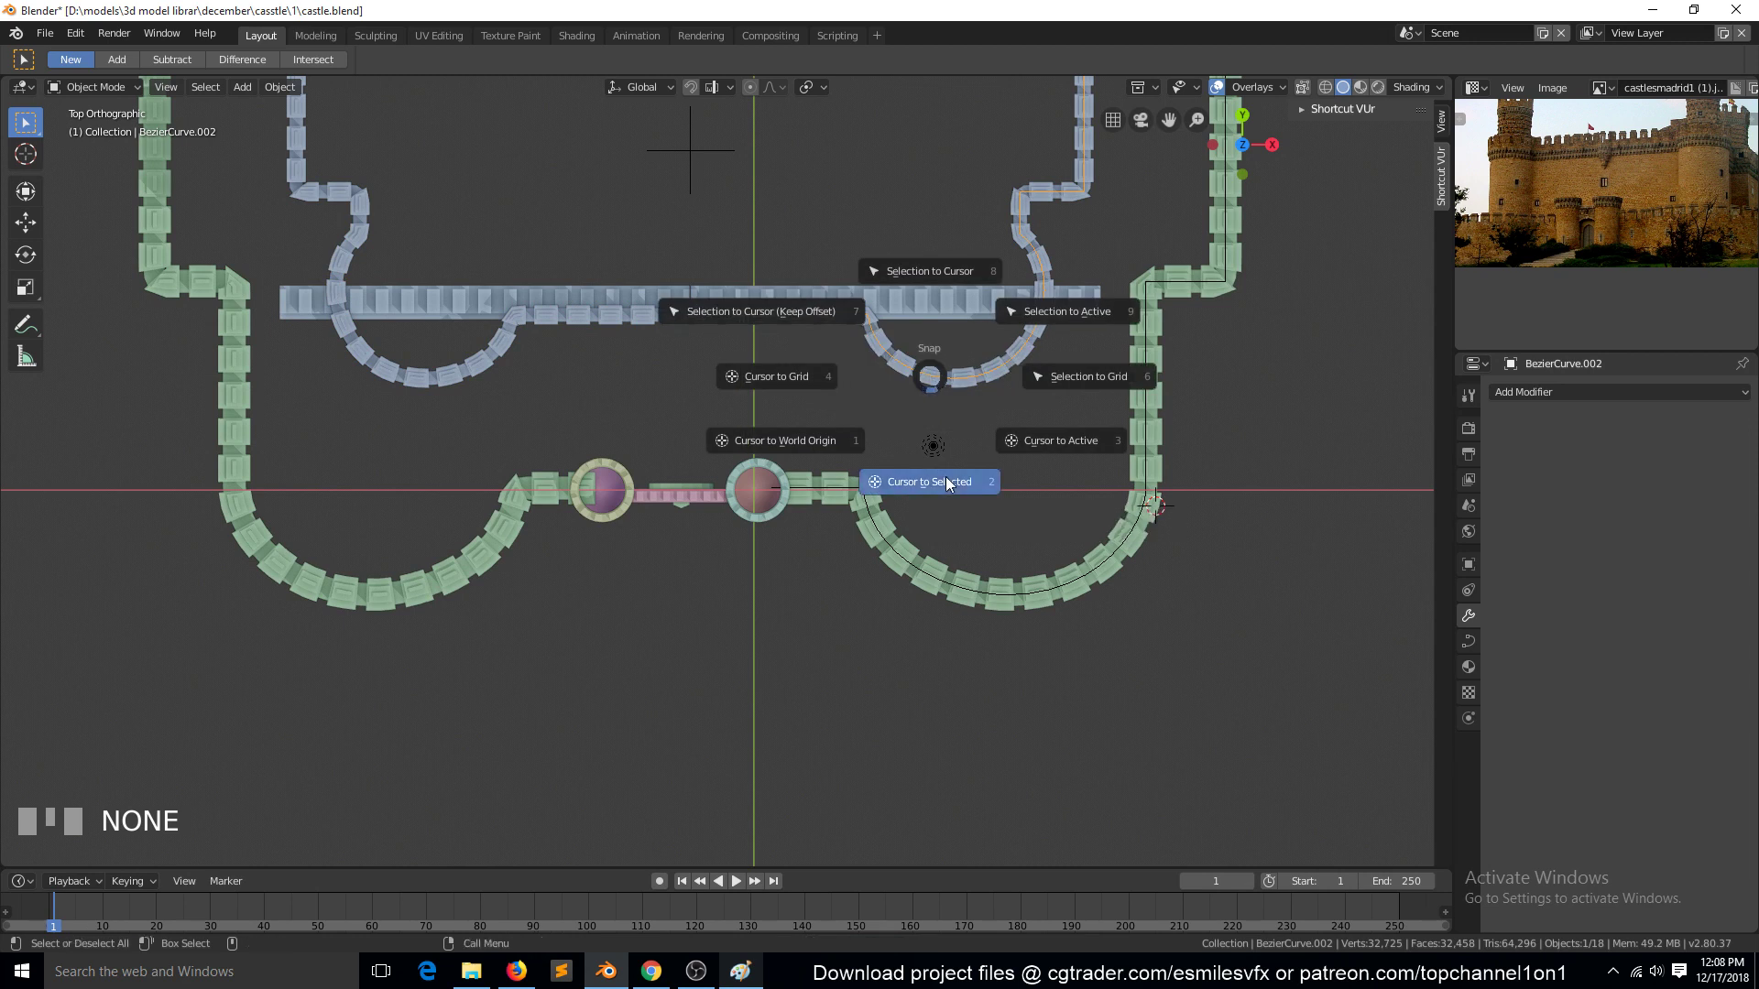
key("shift+s")
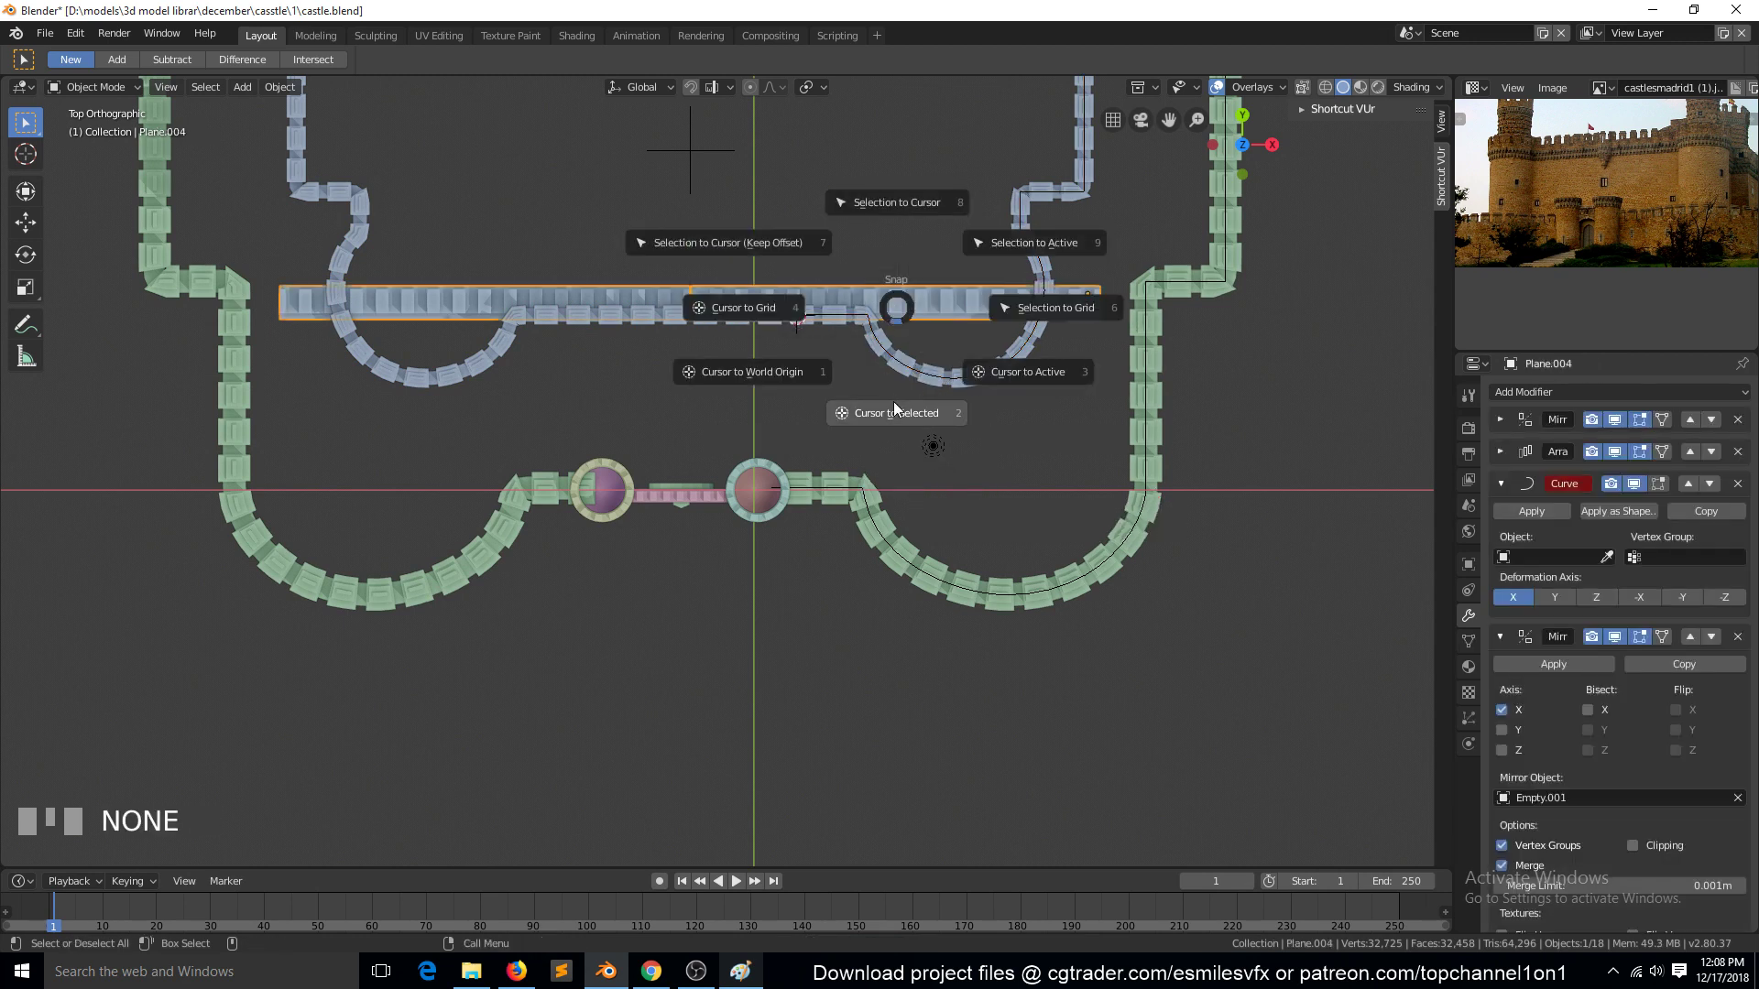
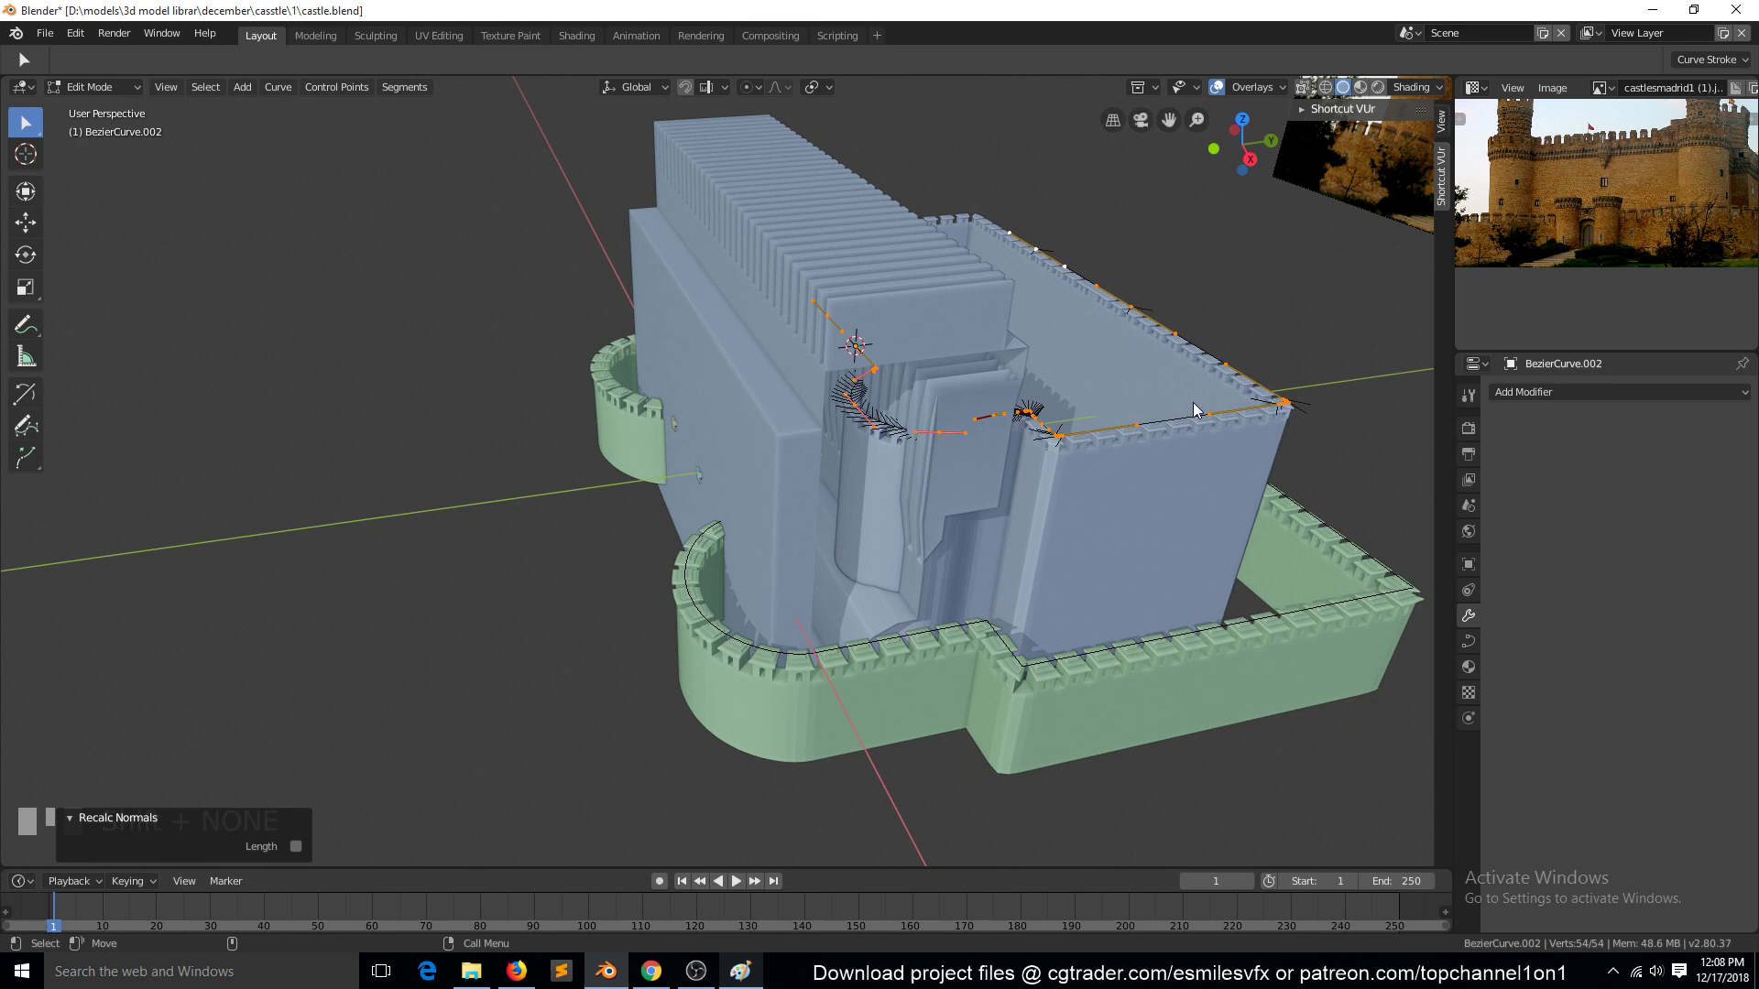
key("`")
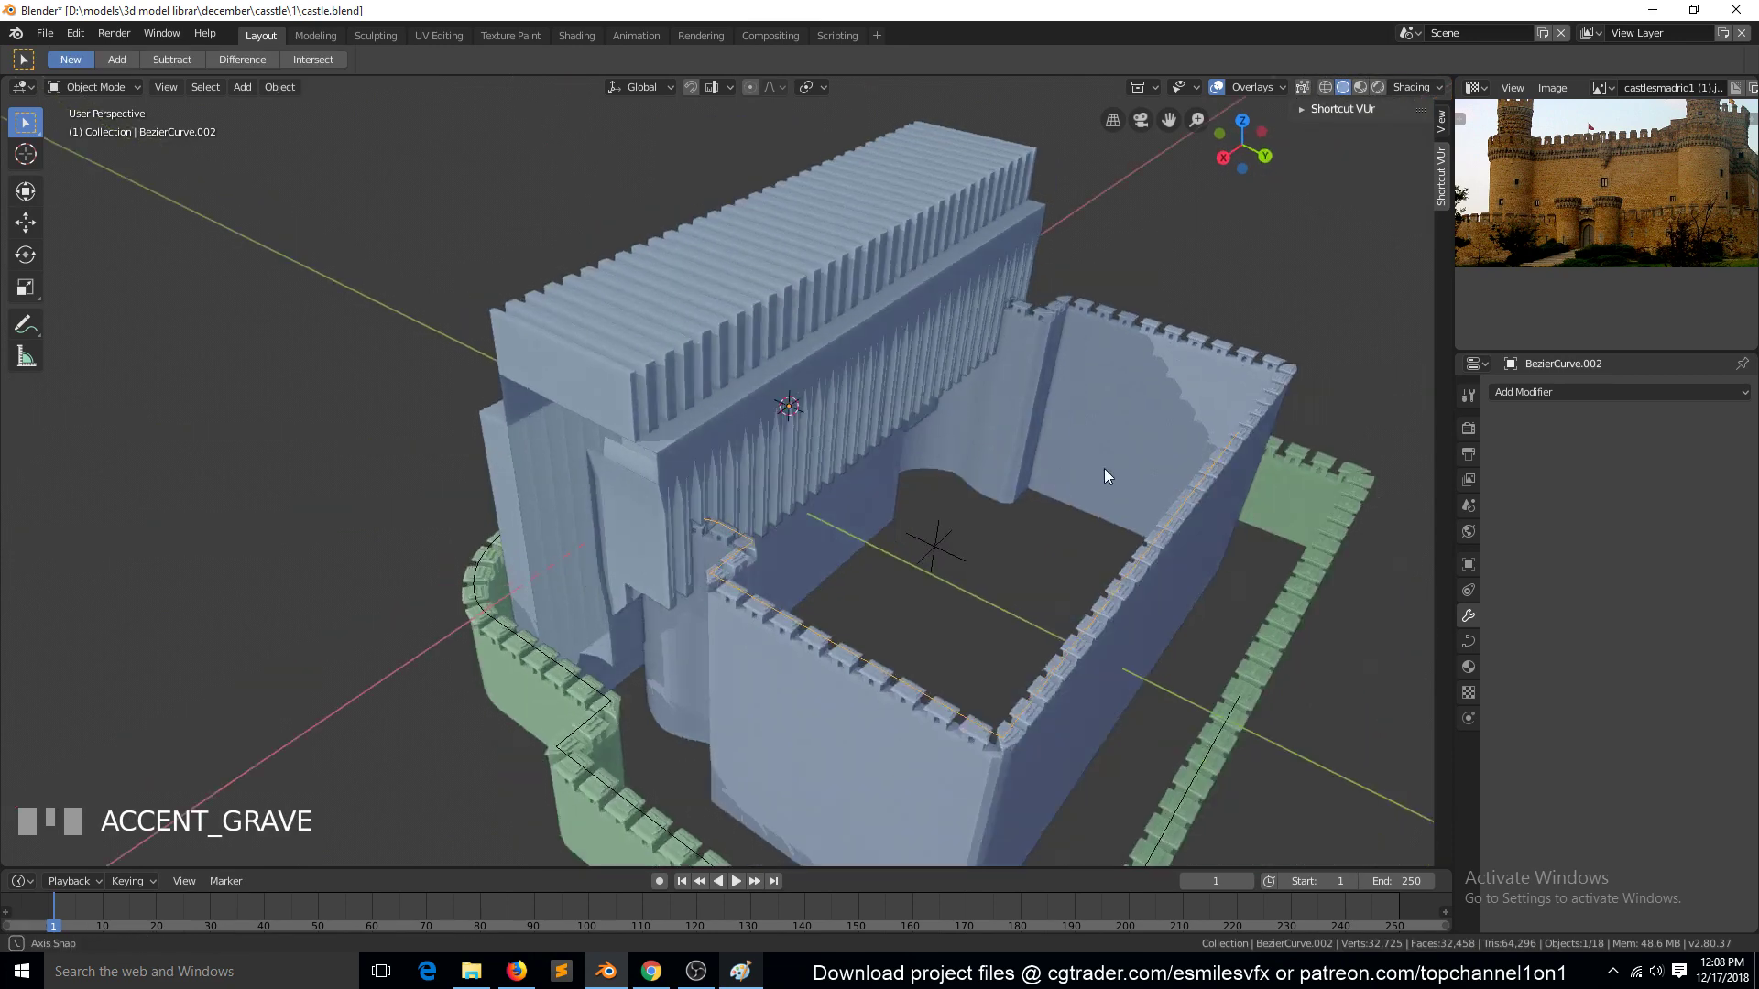
left_click(885, 436)
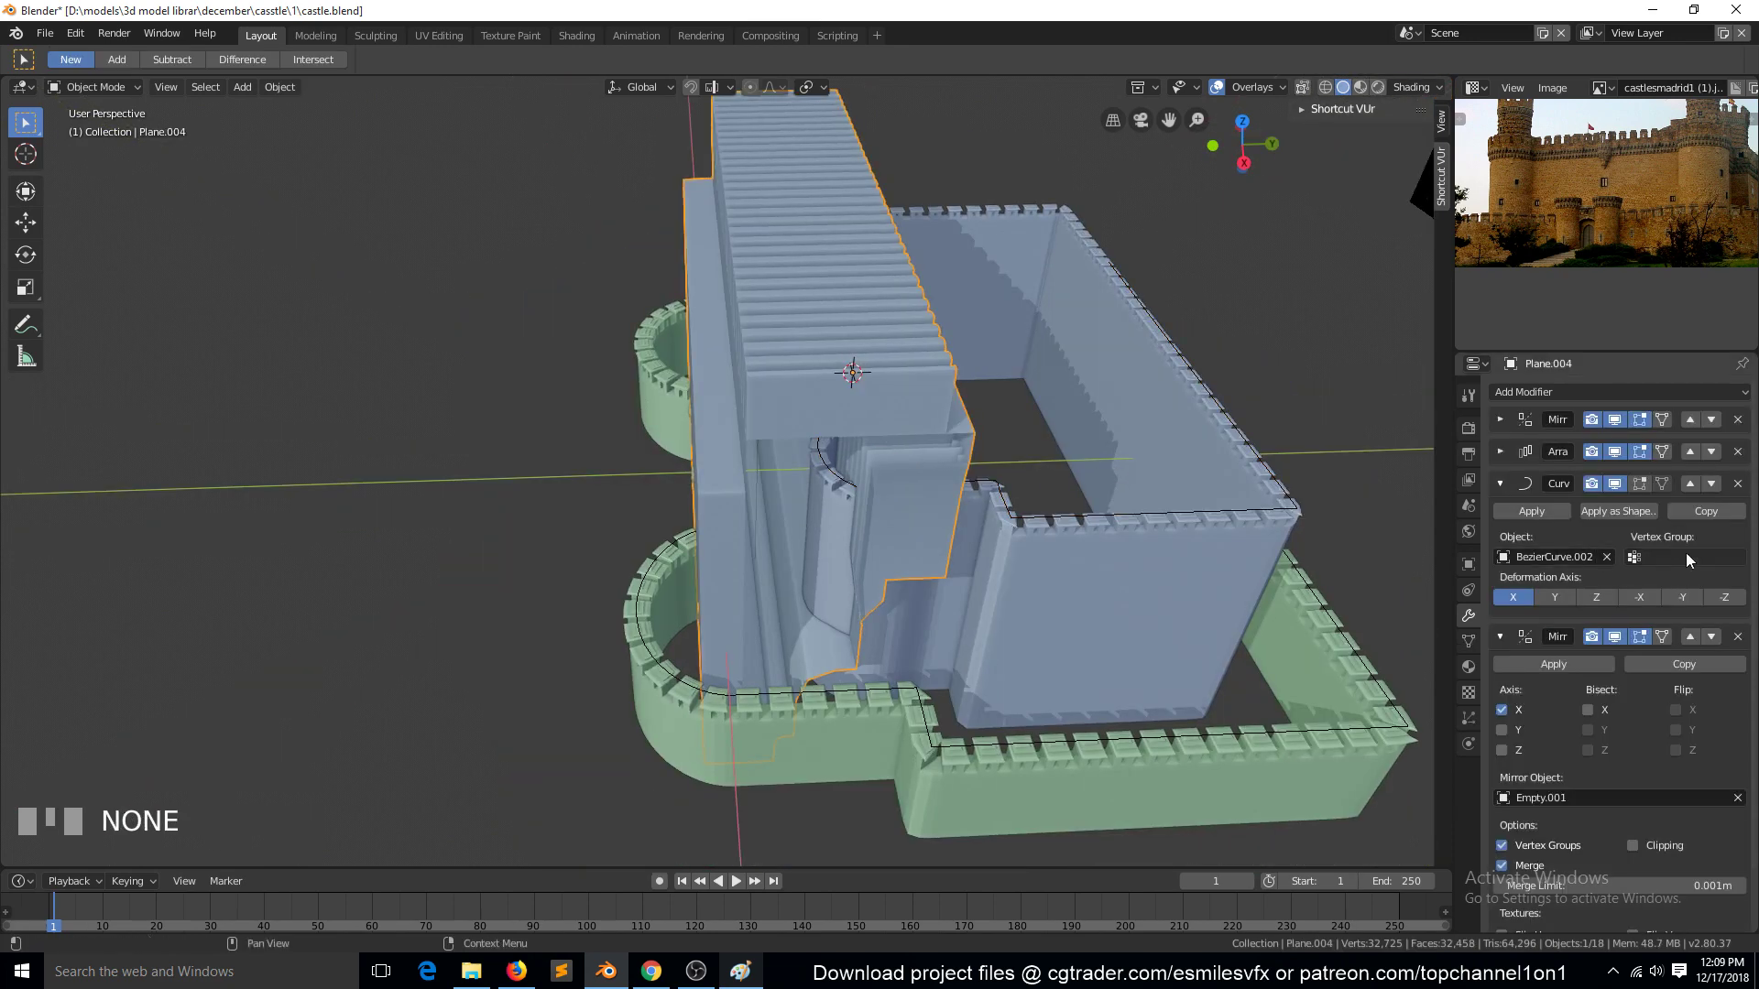
left_click(1737, 493)
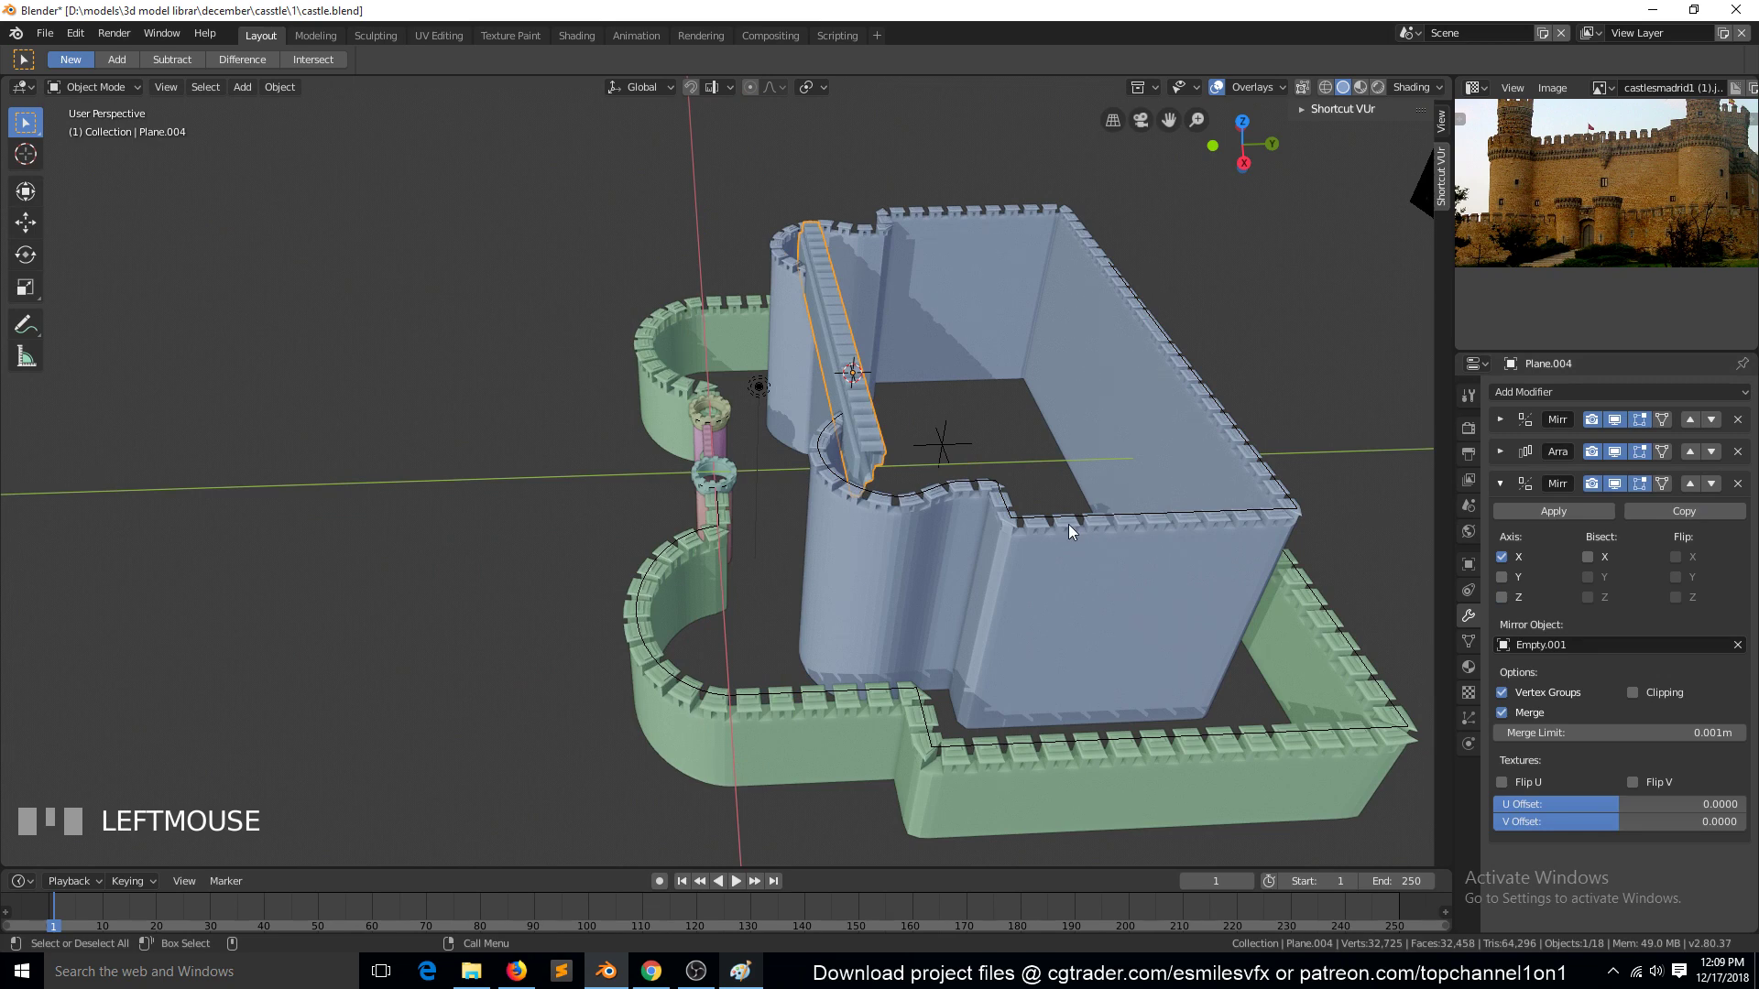
key("KP_7")
scroll("up", 3)
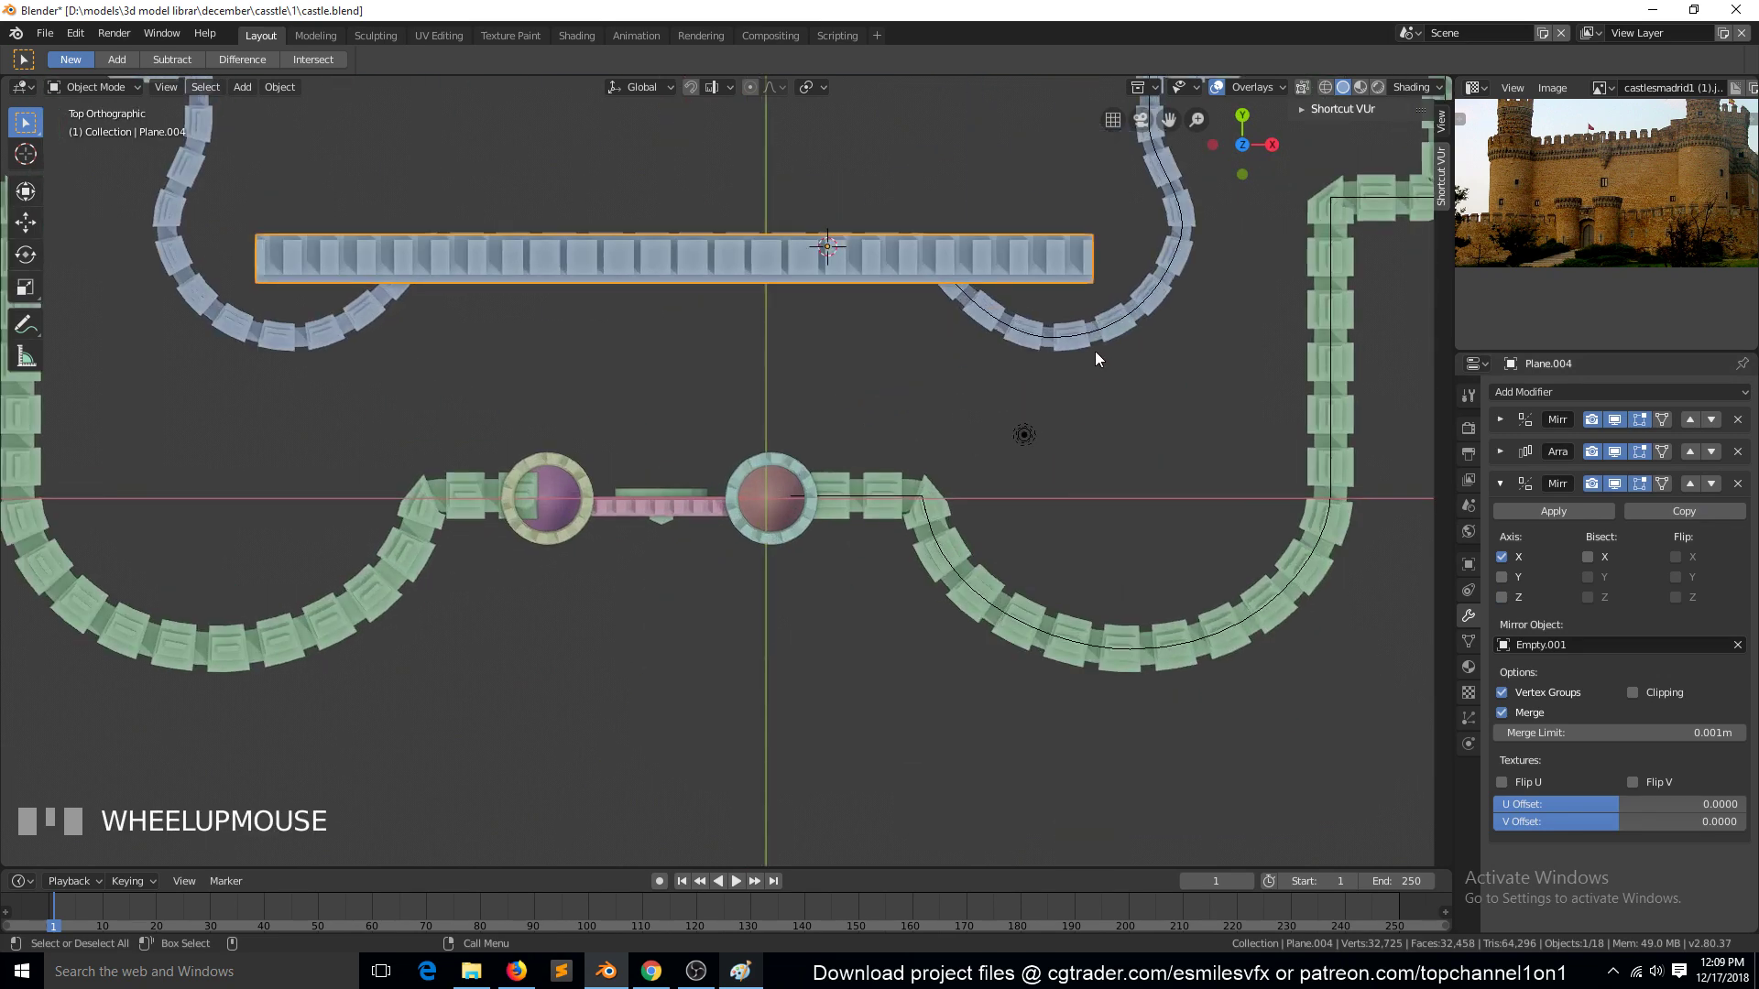
left_click(1099, 339)
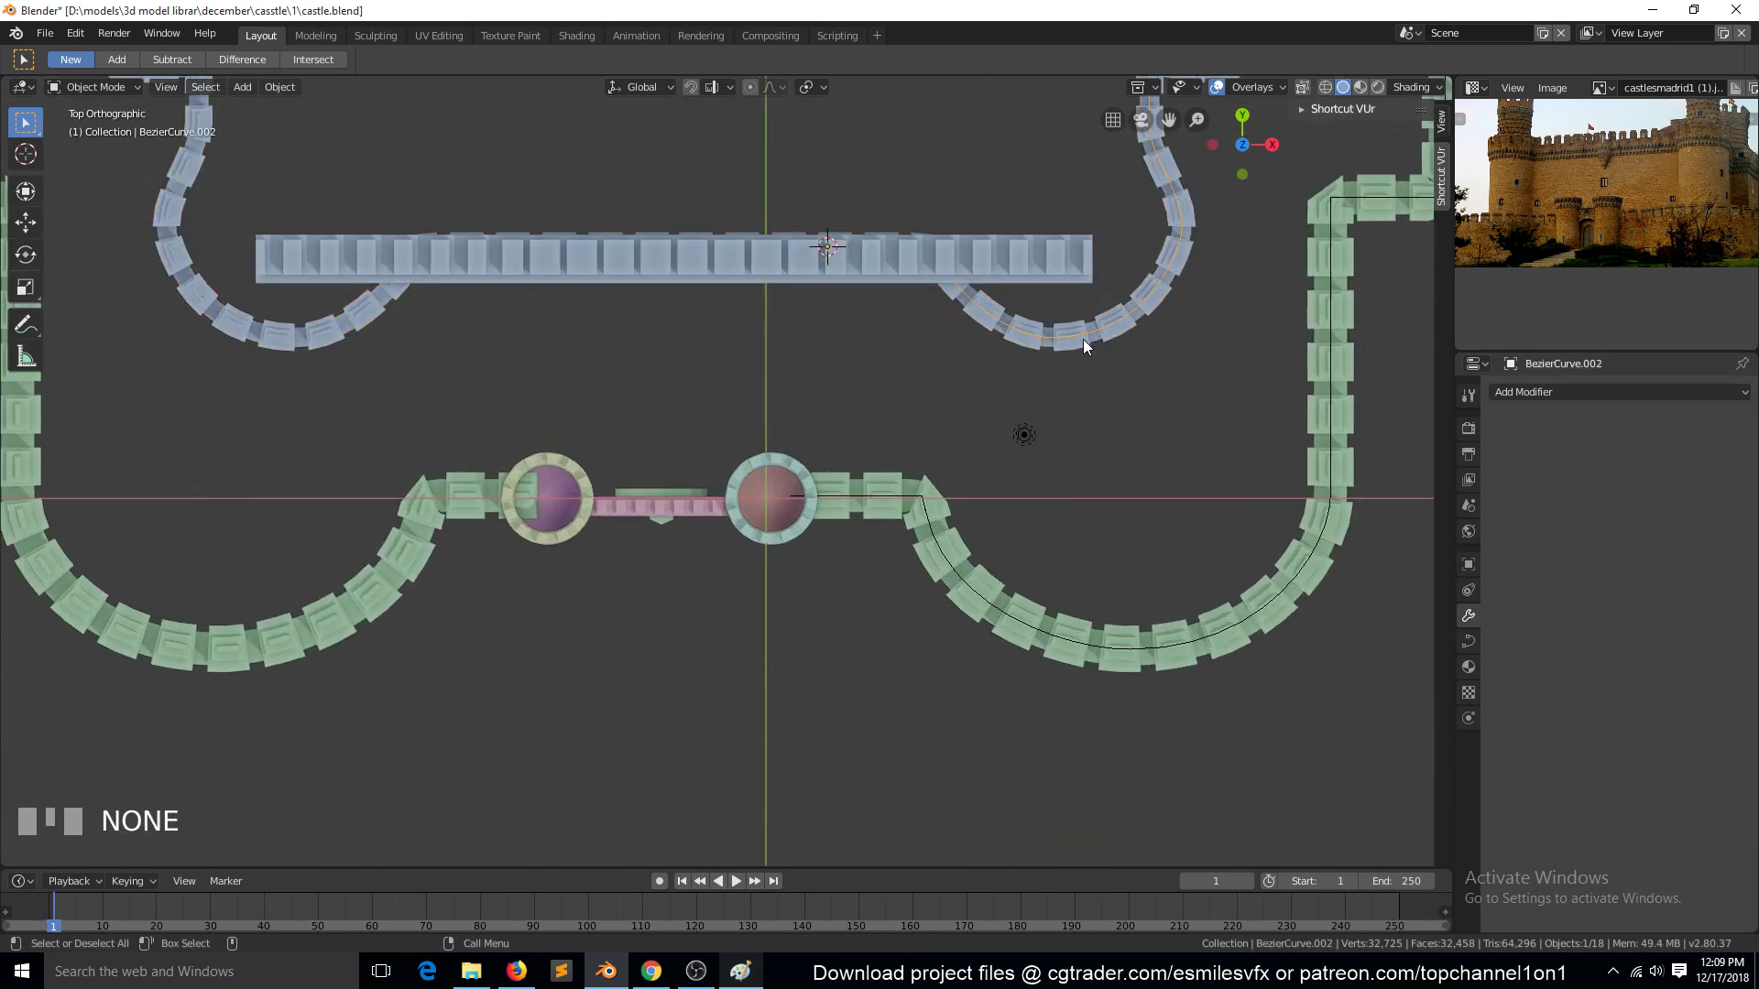
Undo repeatedly until the inner front wall bends along its rounded curve outline again
key("ctrl+z")
key("ctrl+z")
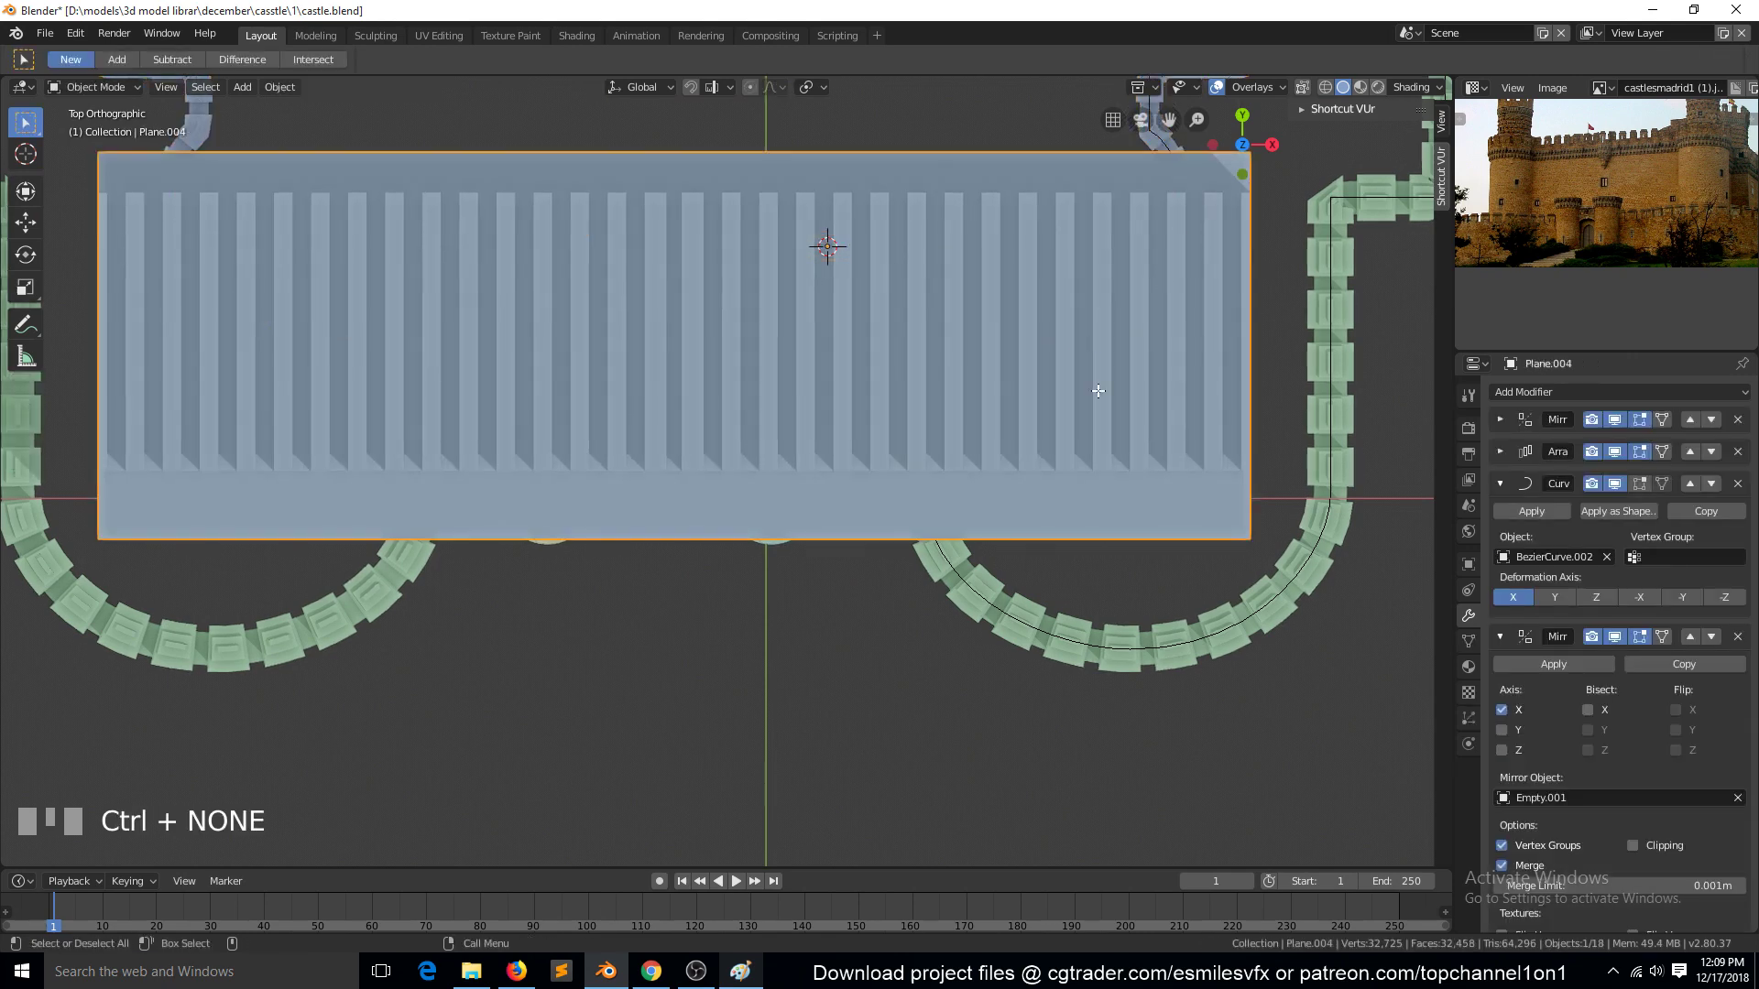
key("ctrl+z")
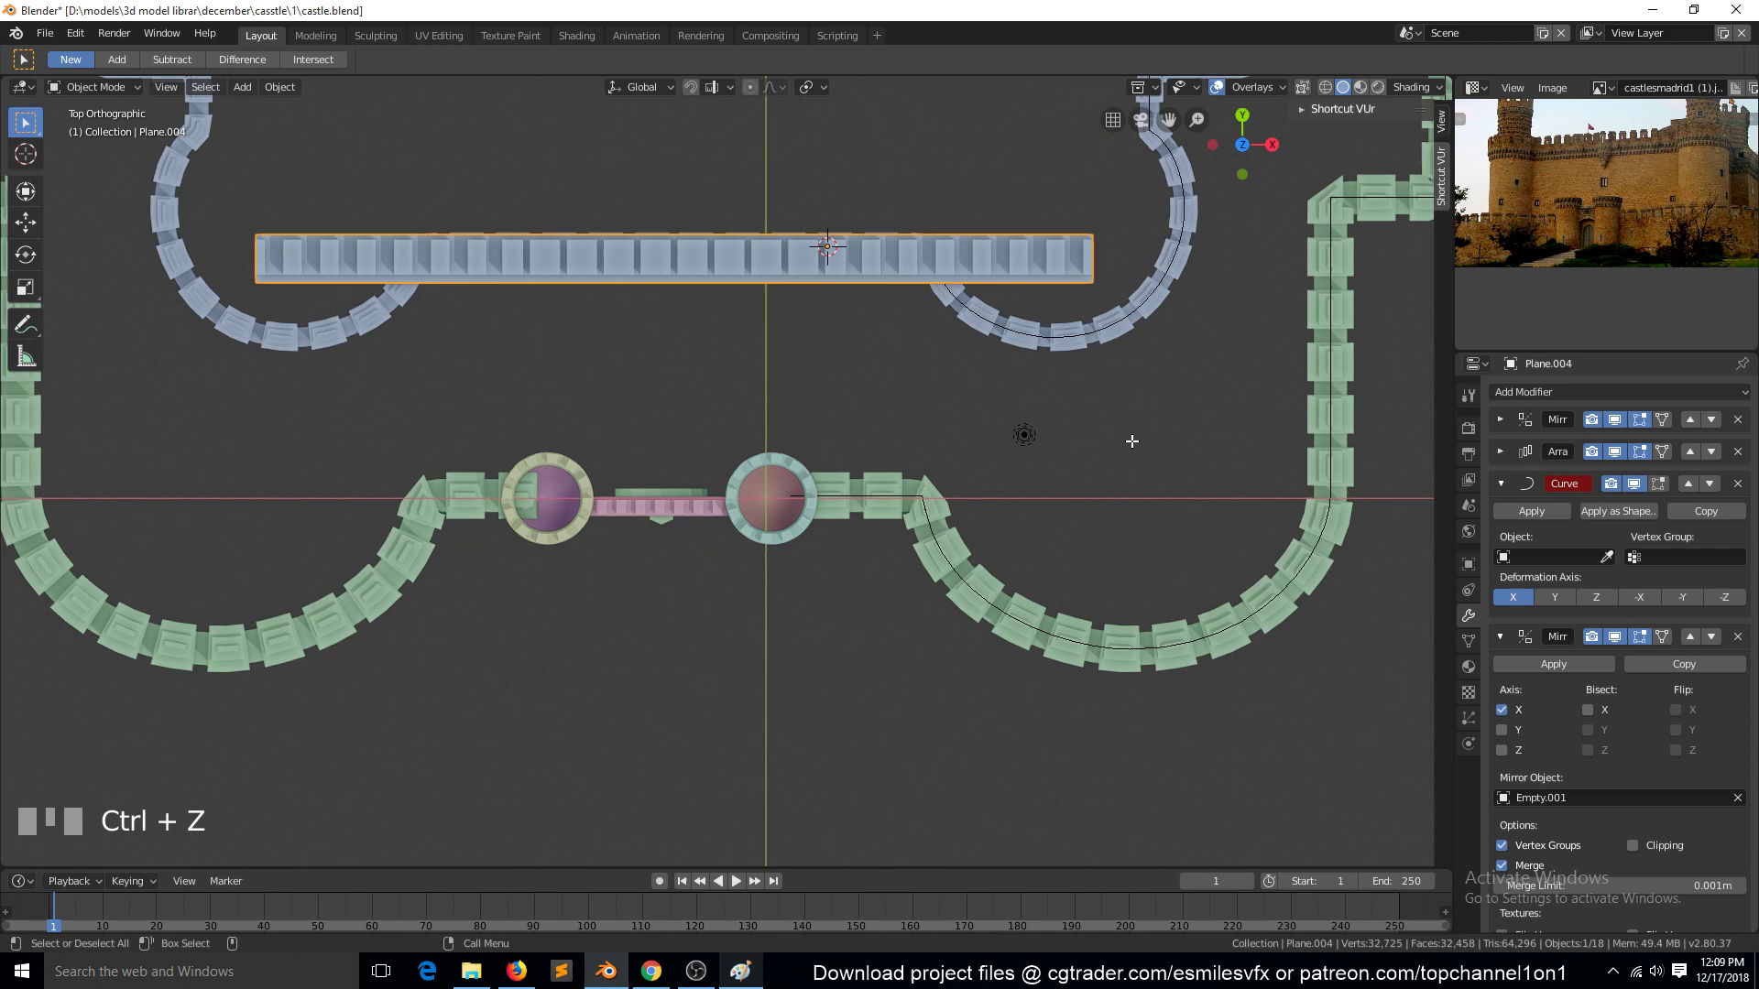
key("ctrl+z")
key("ctrl+z")
key("ctrl+z")
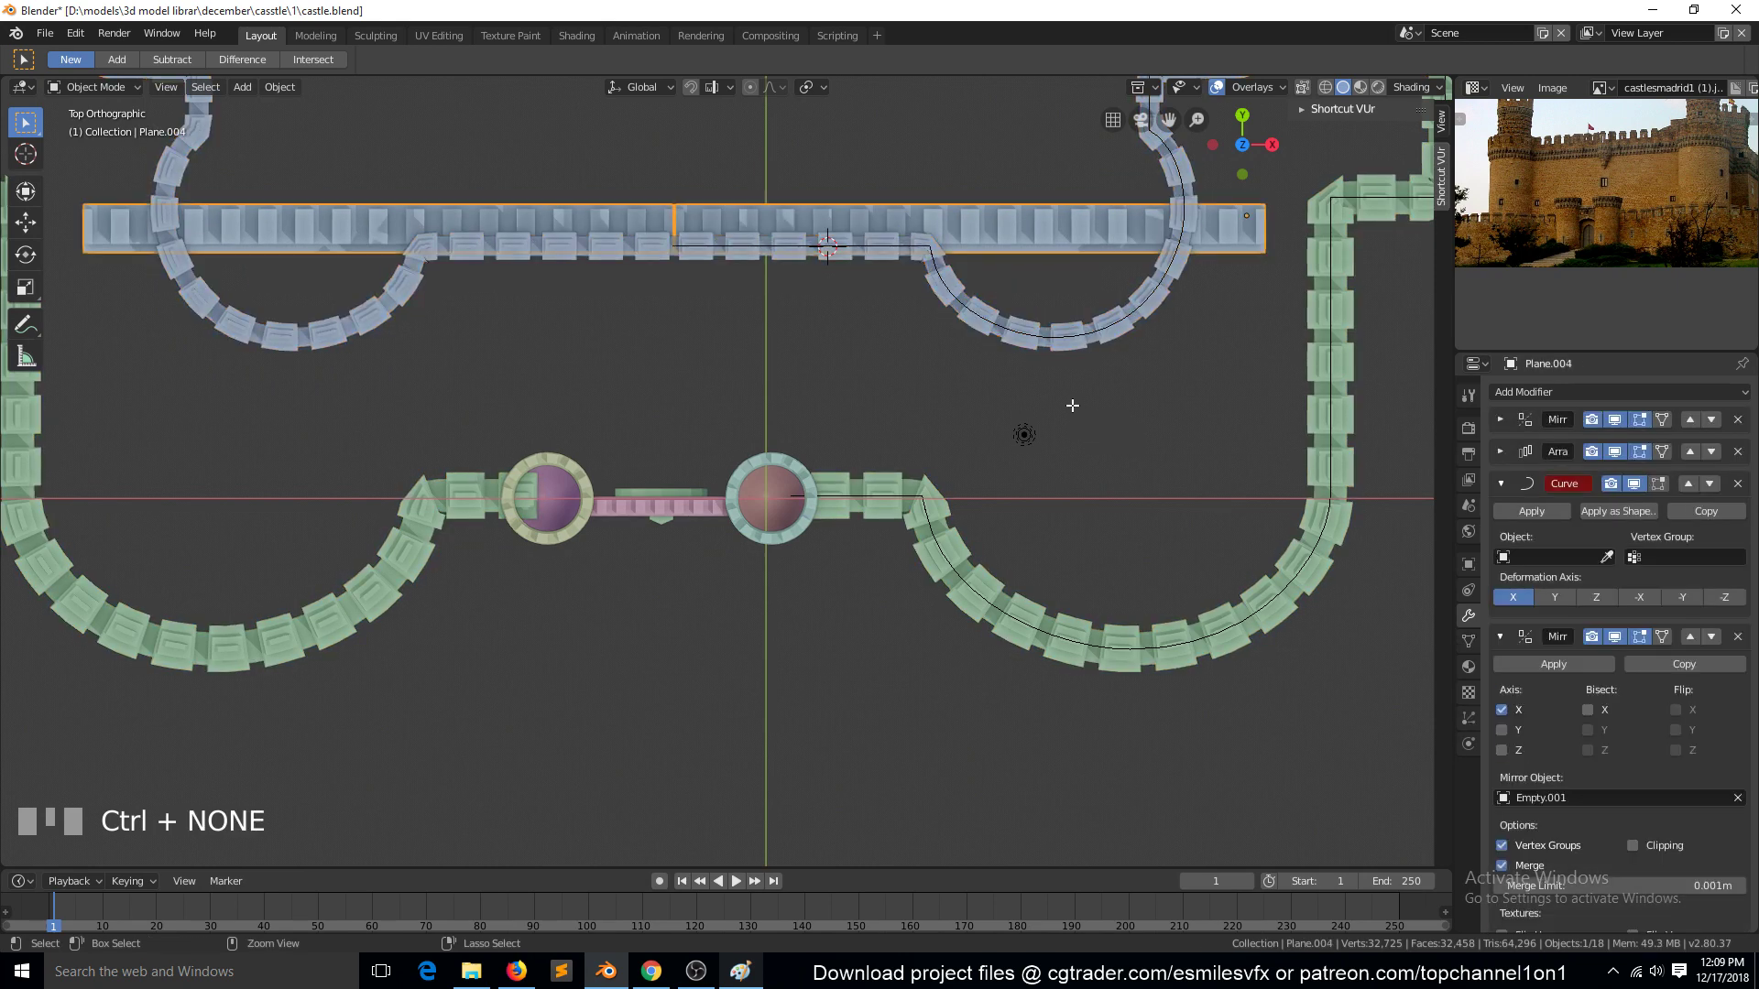
key("ctrl+z")
Add a Bezier circle, scale and move it onto the inner wall's rounded corner so the wall wraps into circles
scroll("down", 3)
key("`")
key("KP_7")
key("Tab")
key("ctrl+z")
key("ctrl+z")
key("ctrl+z")
key("ctrl+z")
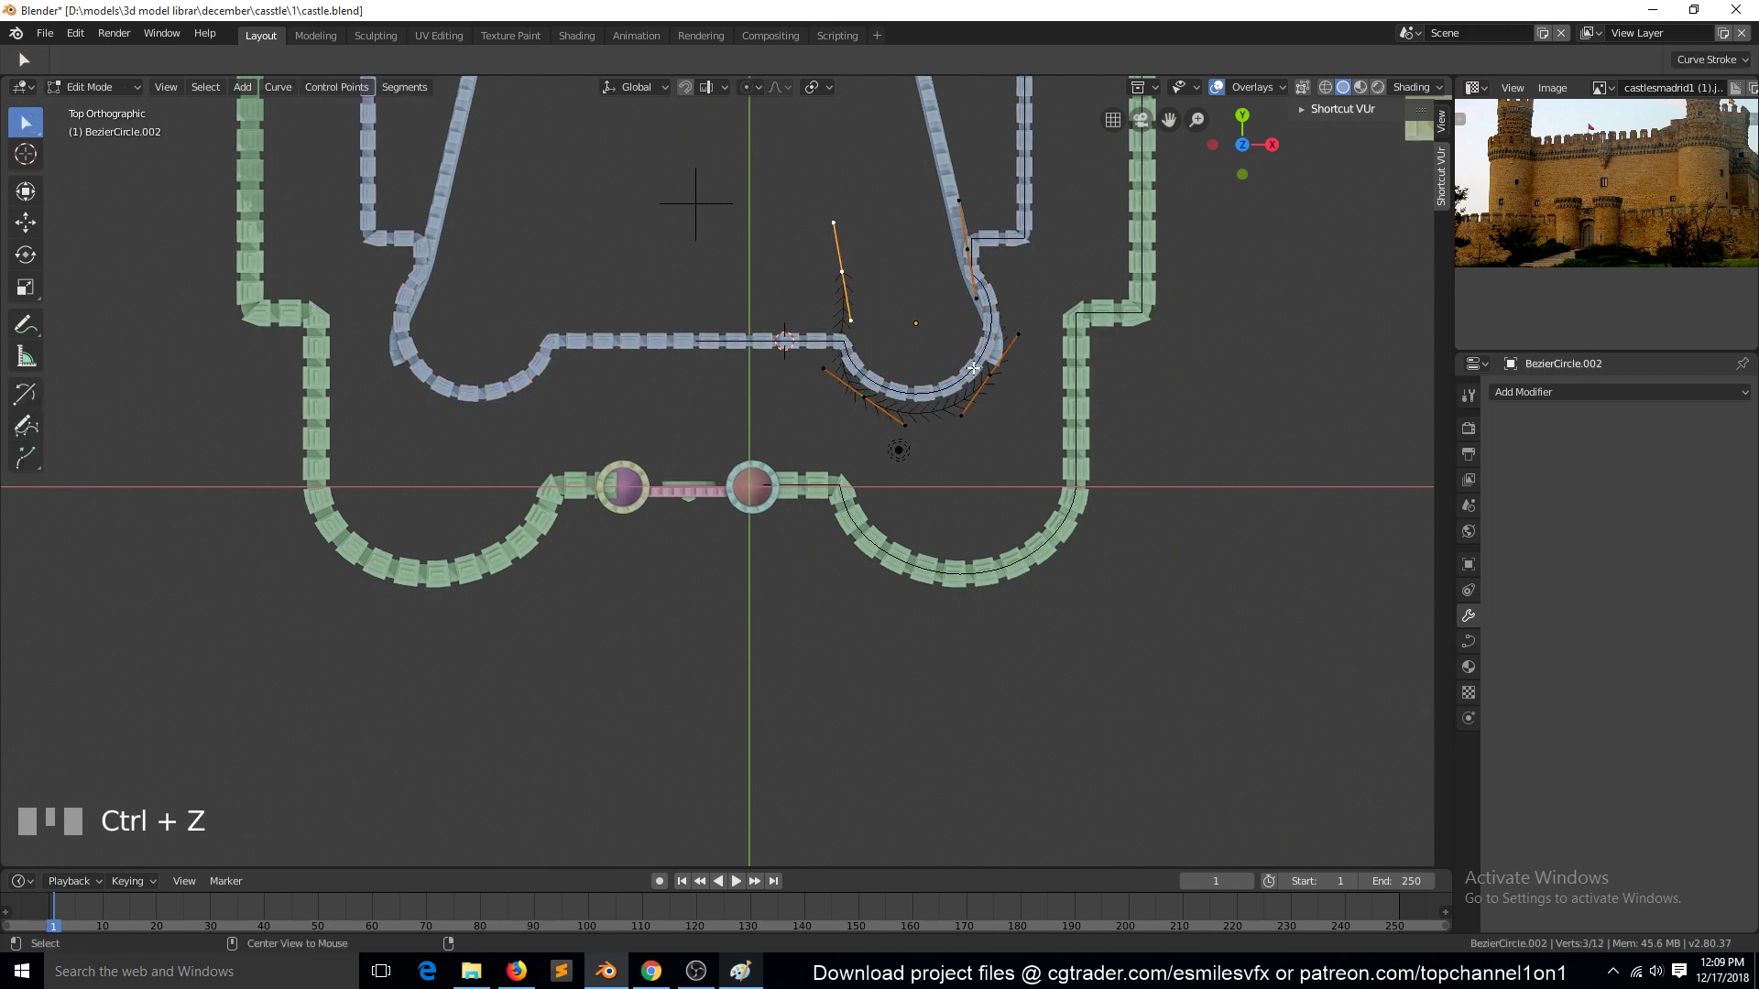
key("alt+c")
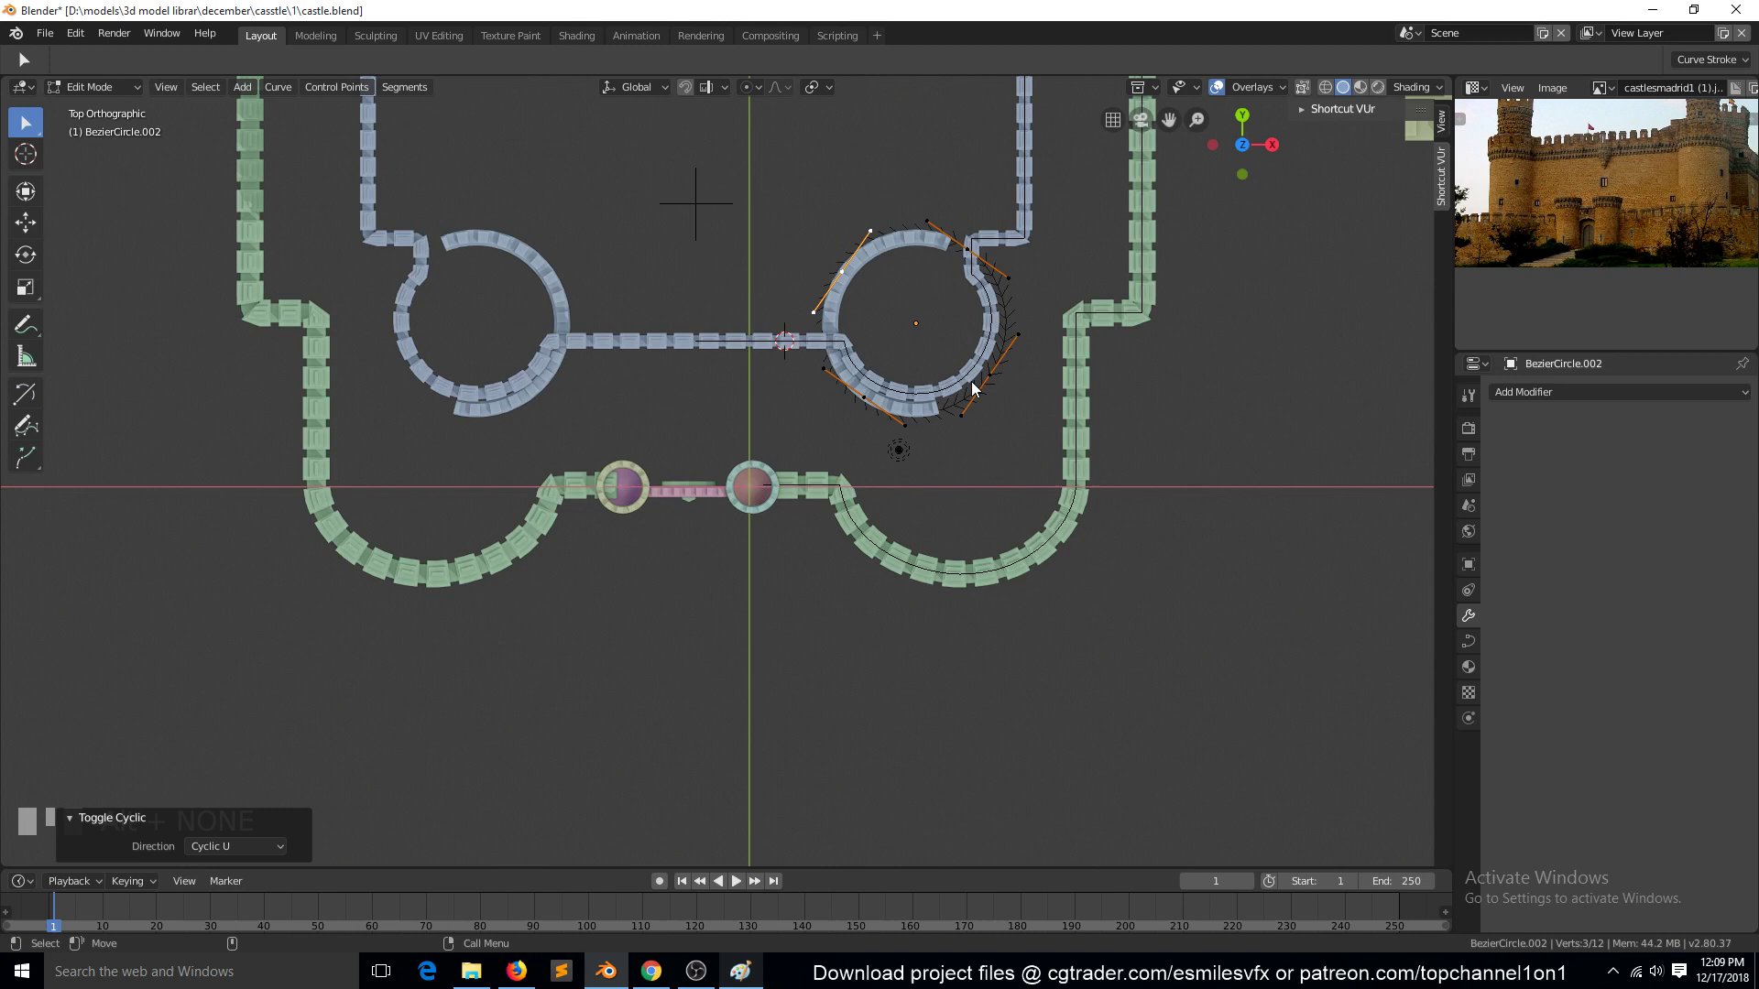
key("Tab")
scroll("up", 3)
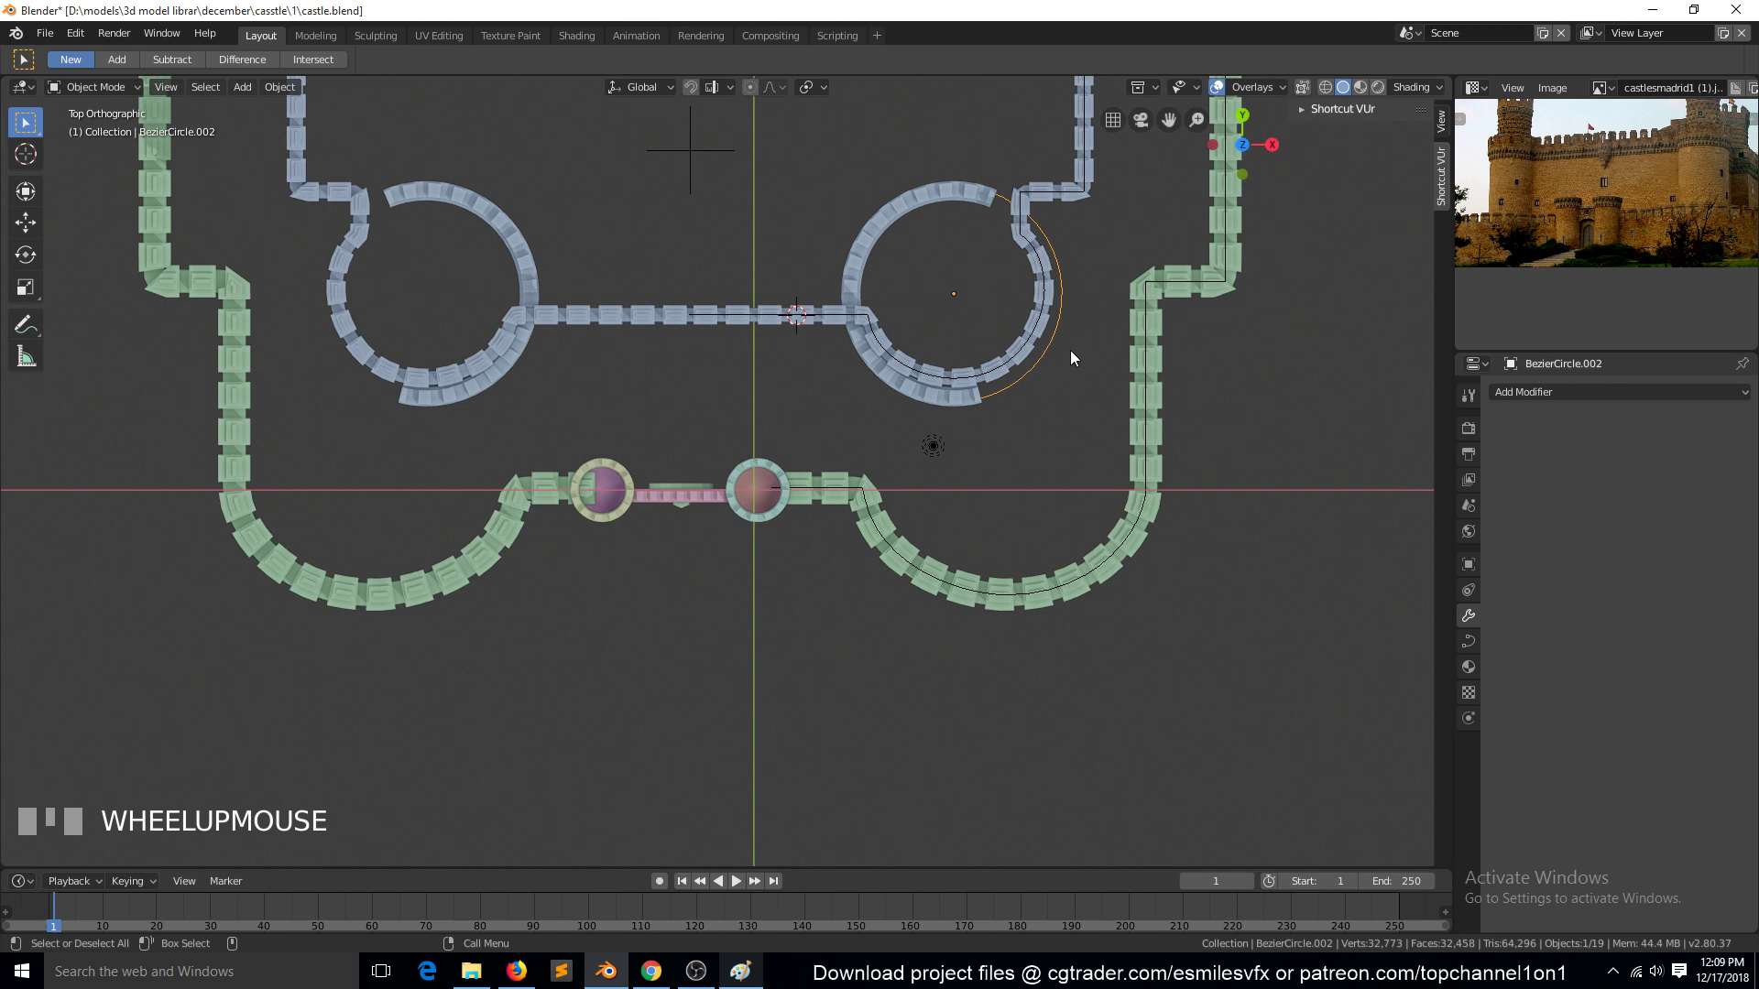
Extrude a point from the circle and slide it along the wall line to start a straight run
key("r")
right_click(1098, 287)
key("Tab")
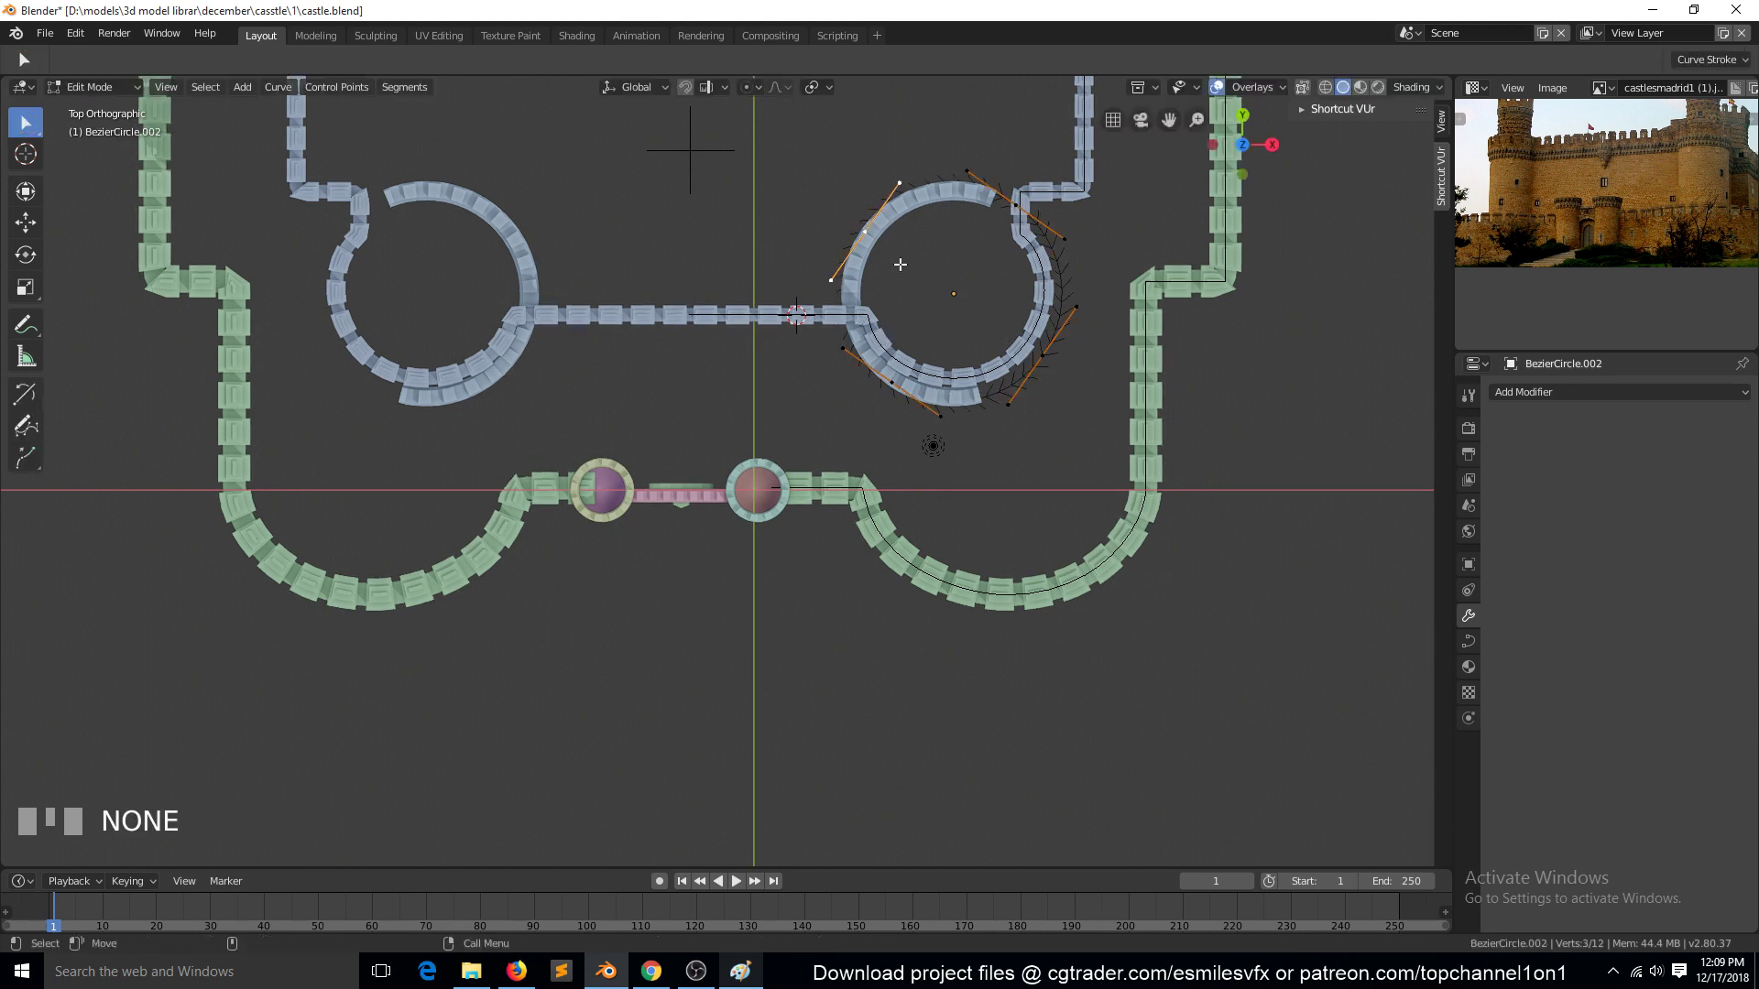
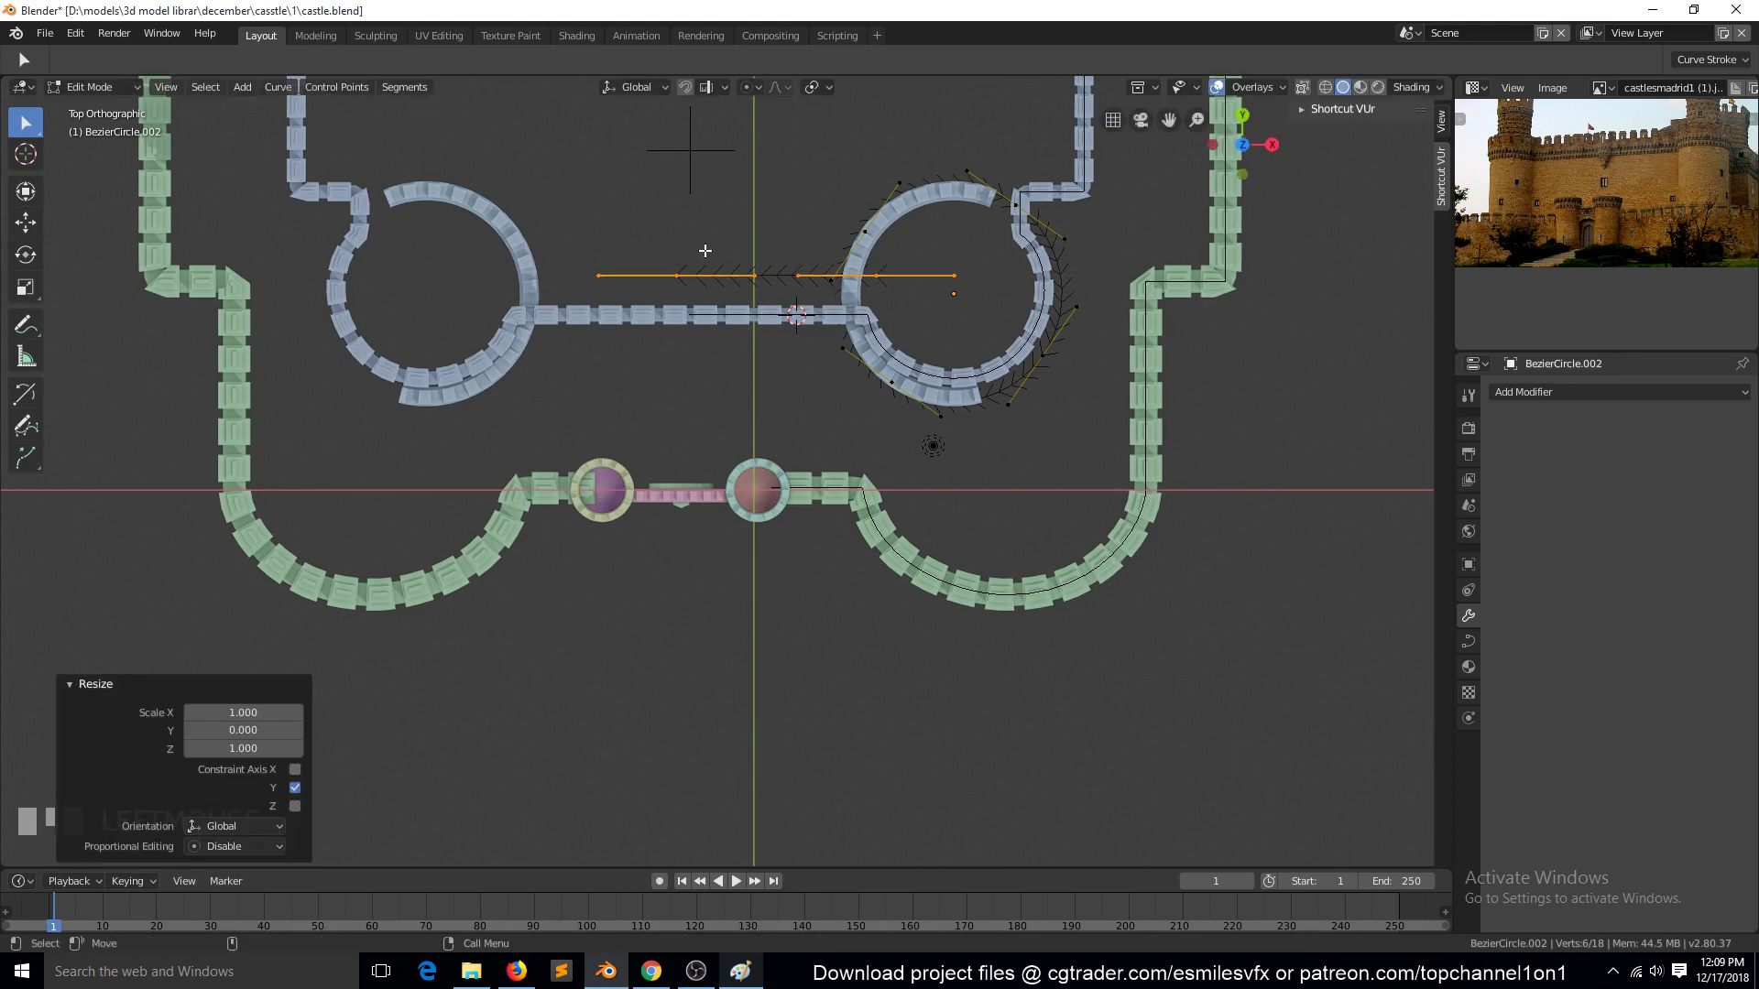
key("g")
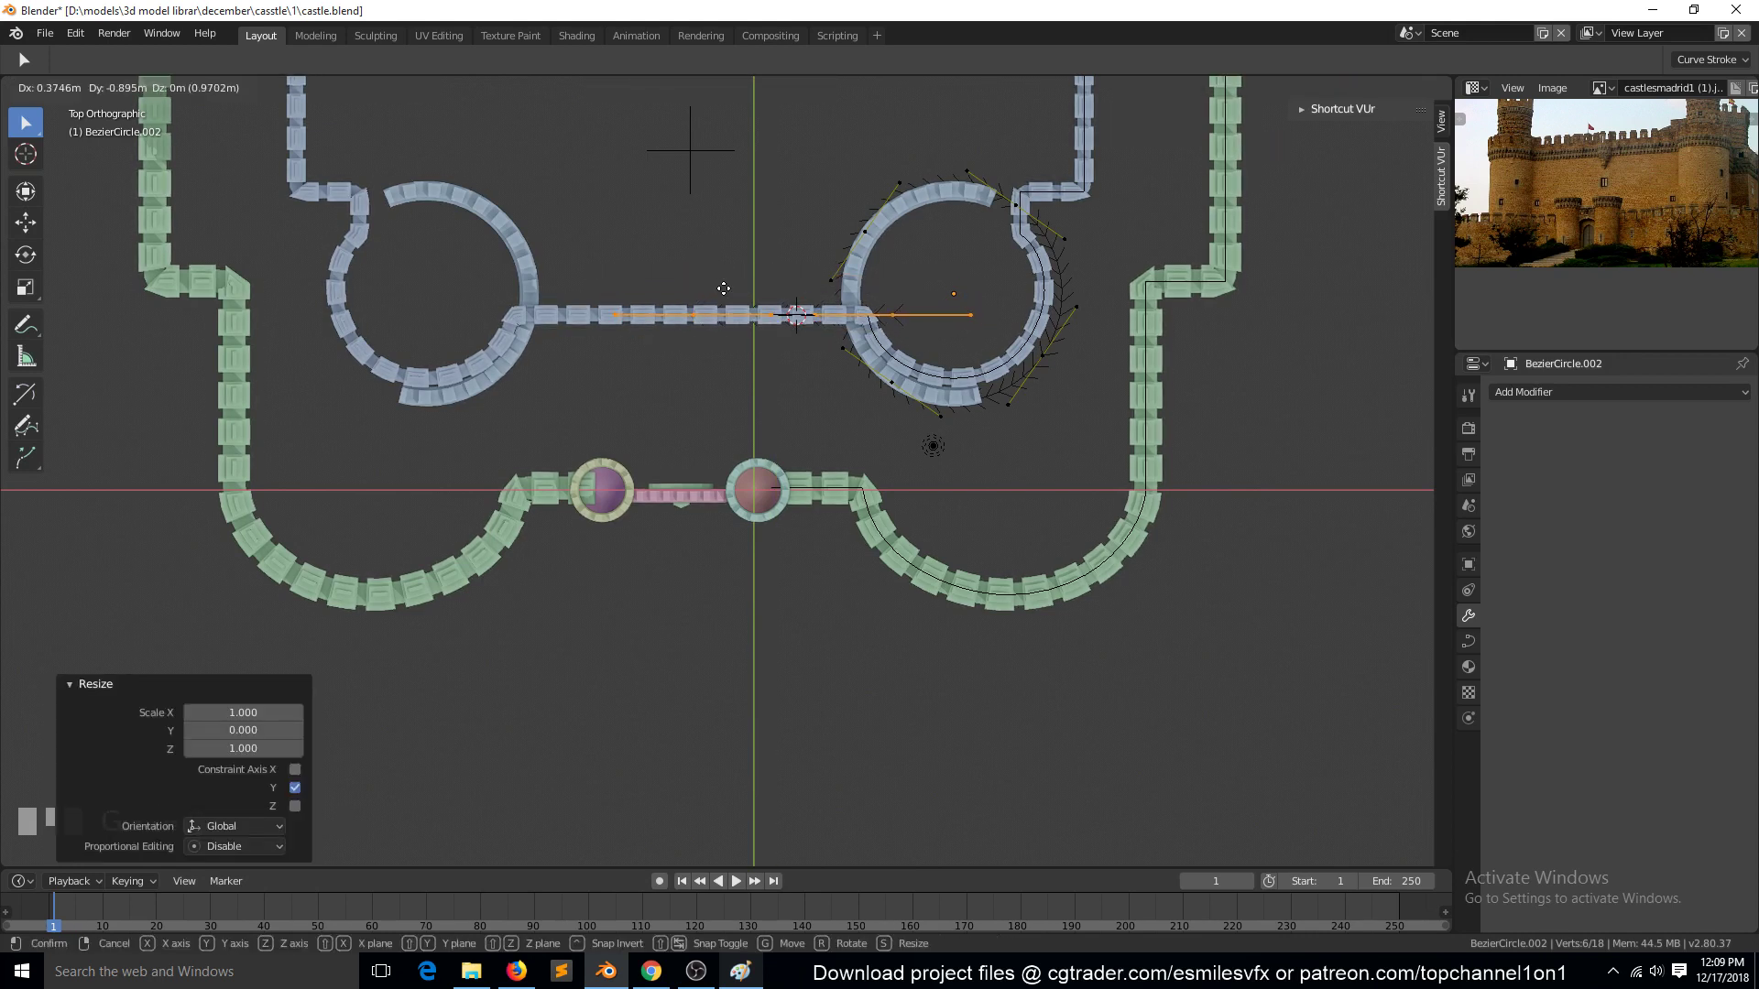
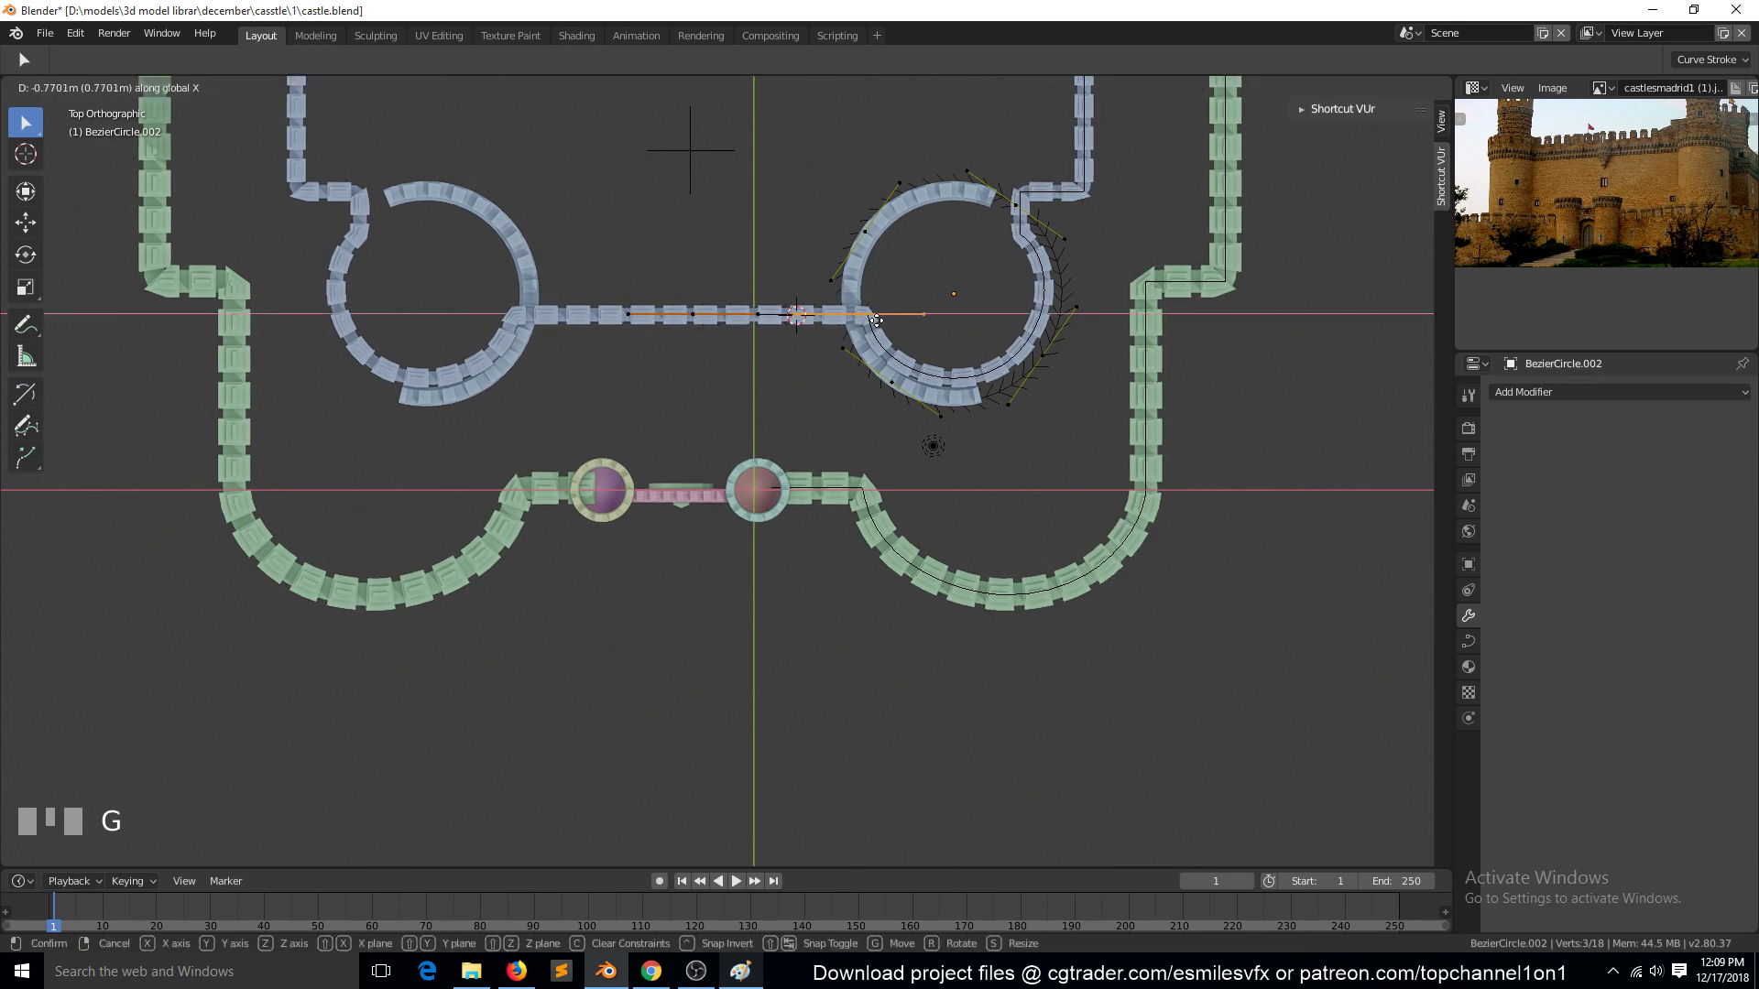
left_click(878, 331)
key("`")
Isolate the circle, save the file, then delete points to open it into a straight-to-arc hook curve
key("Tab")
key("KP_Divide")
key("KP_7")
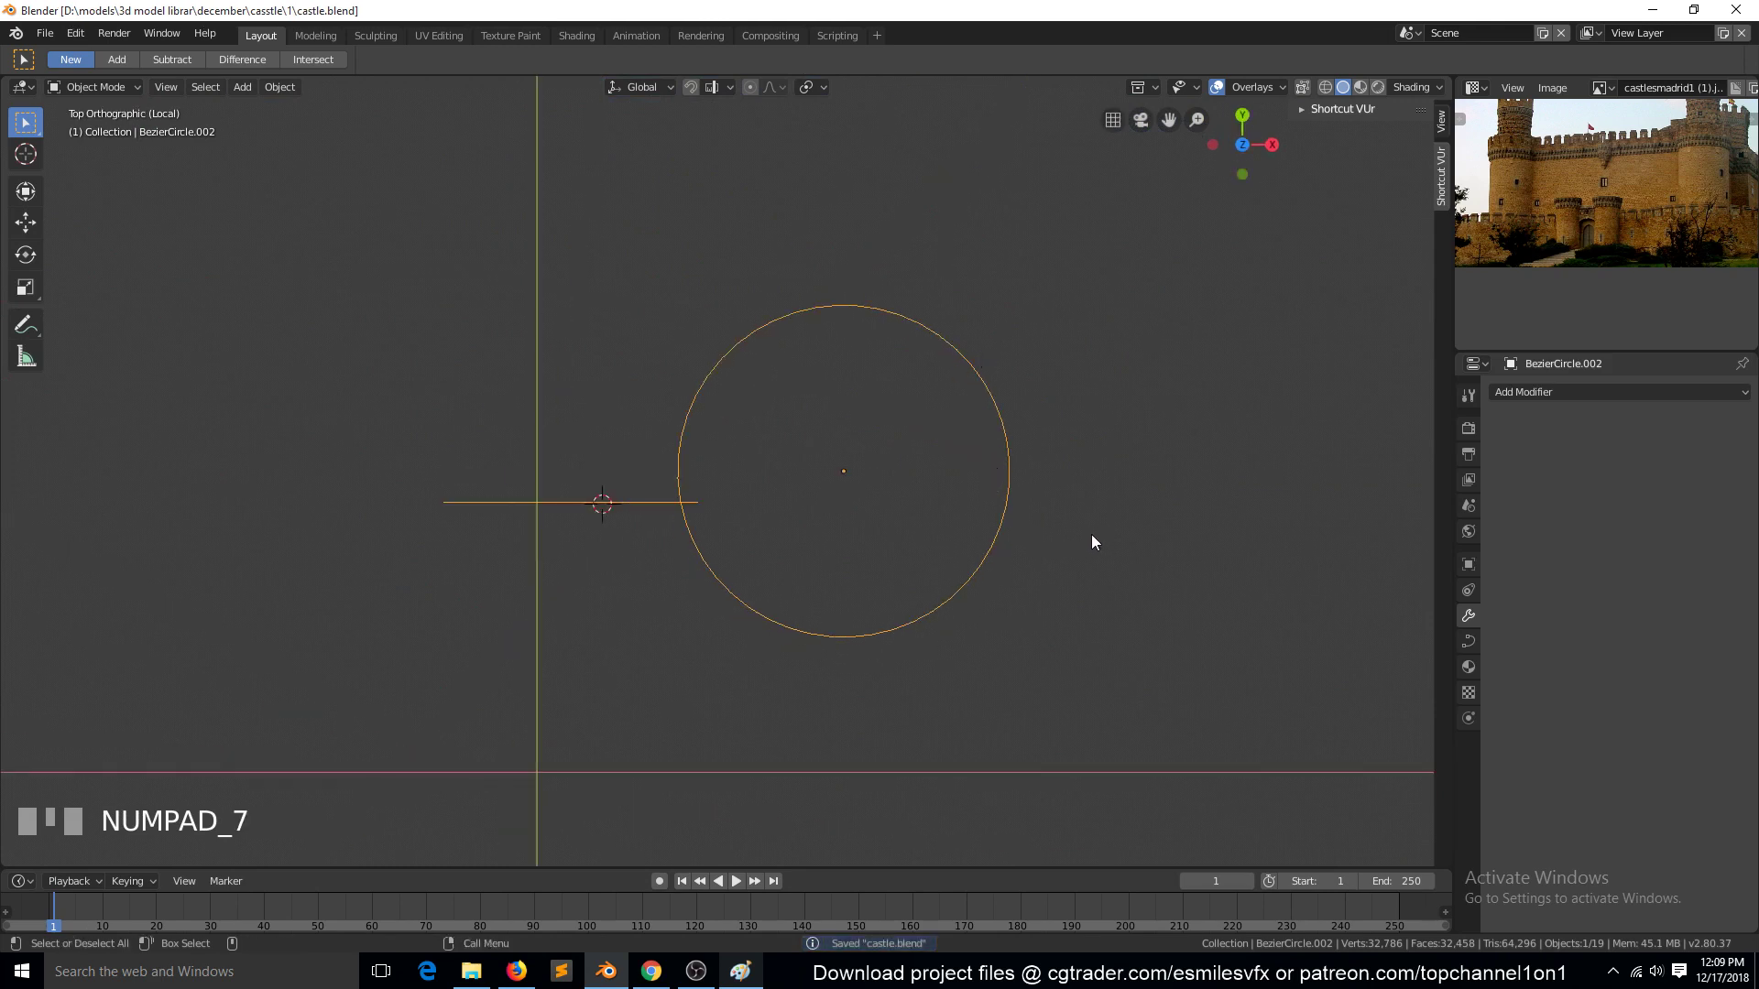
scroll("up", 3)
key("Tab")
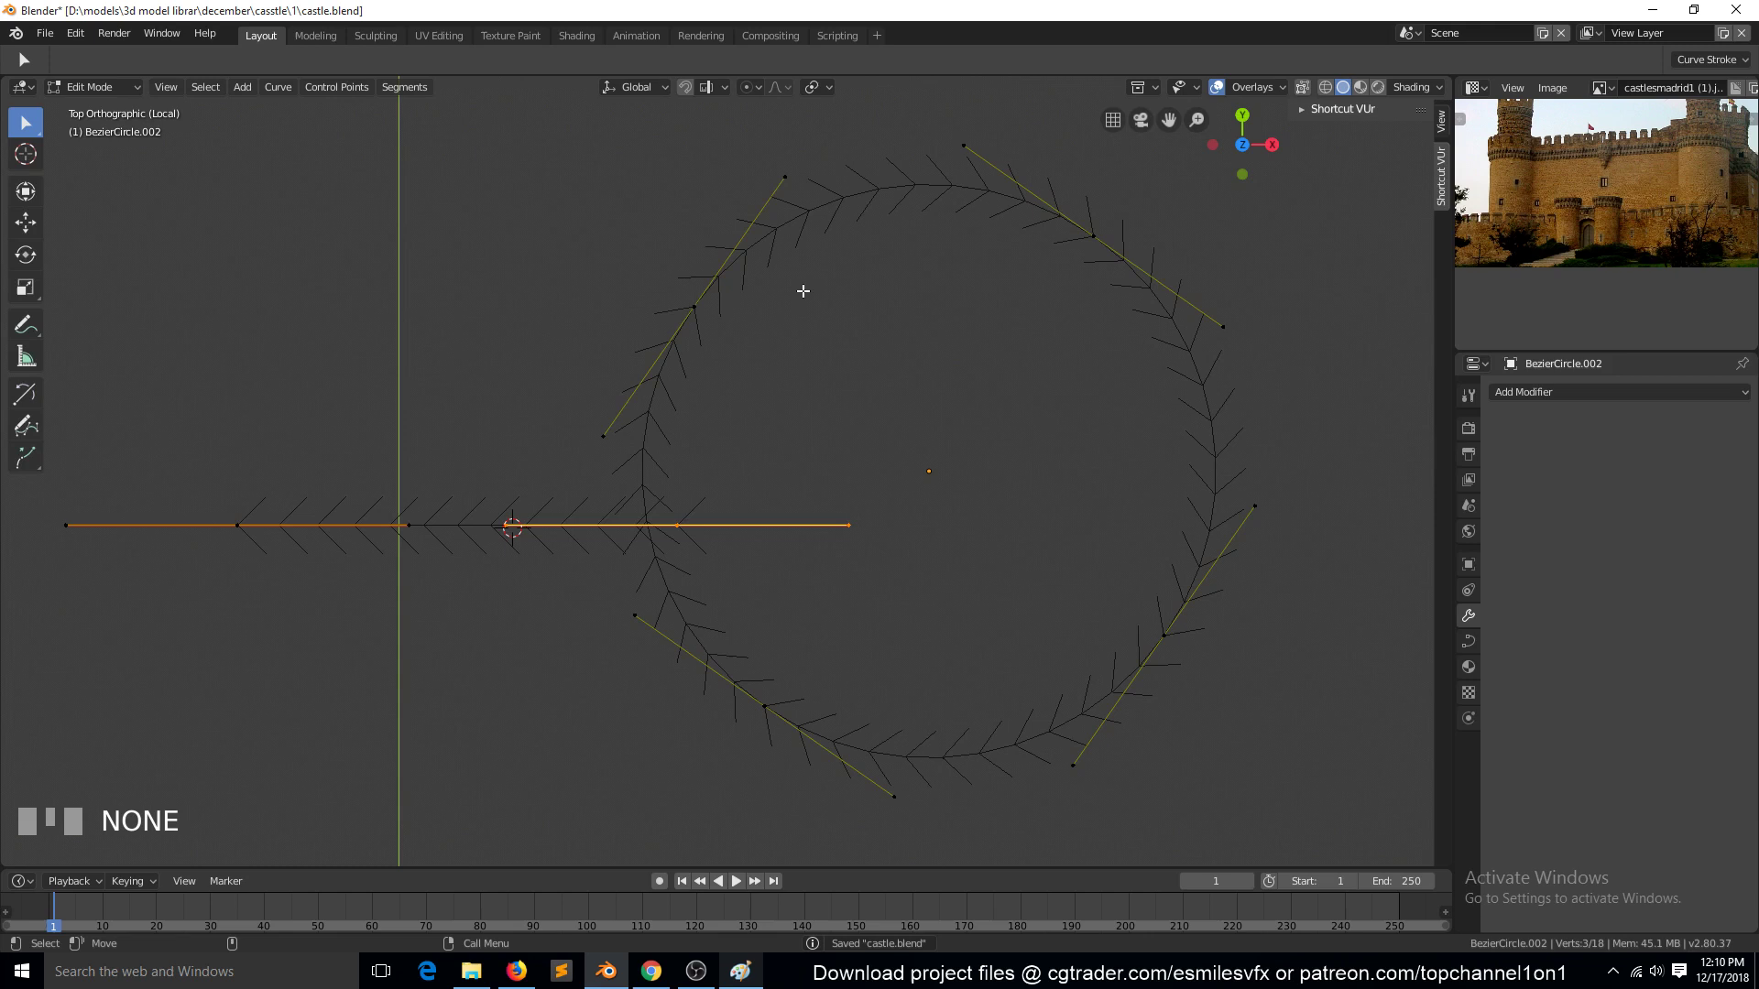
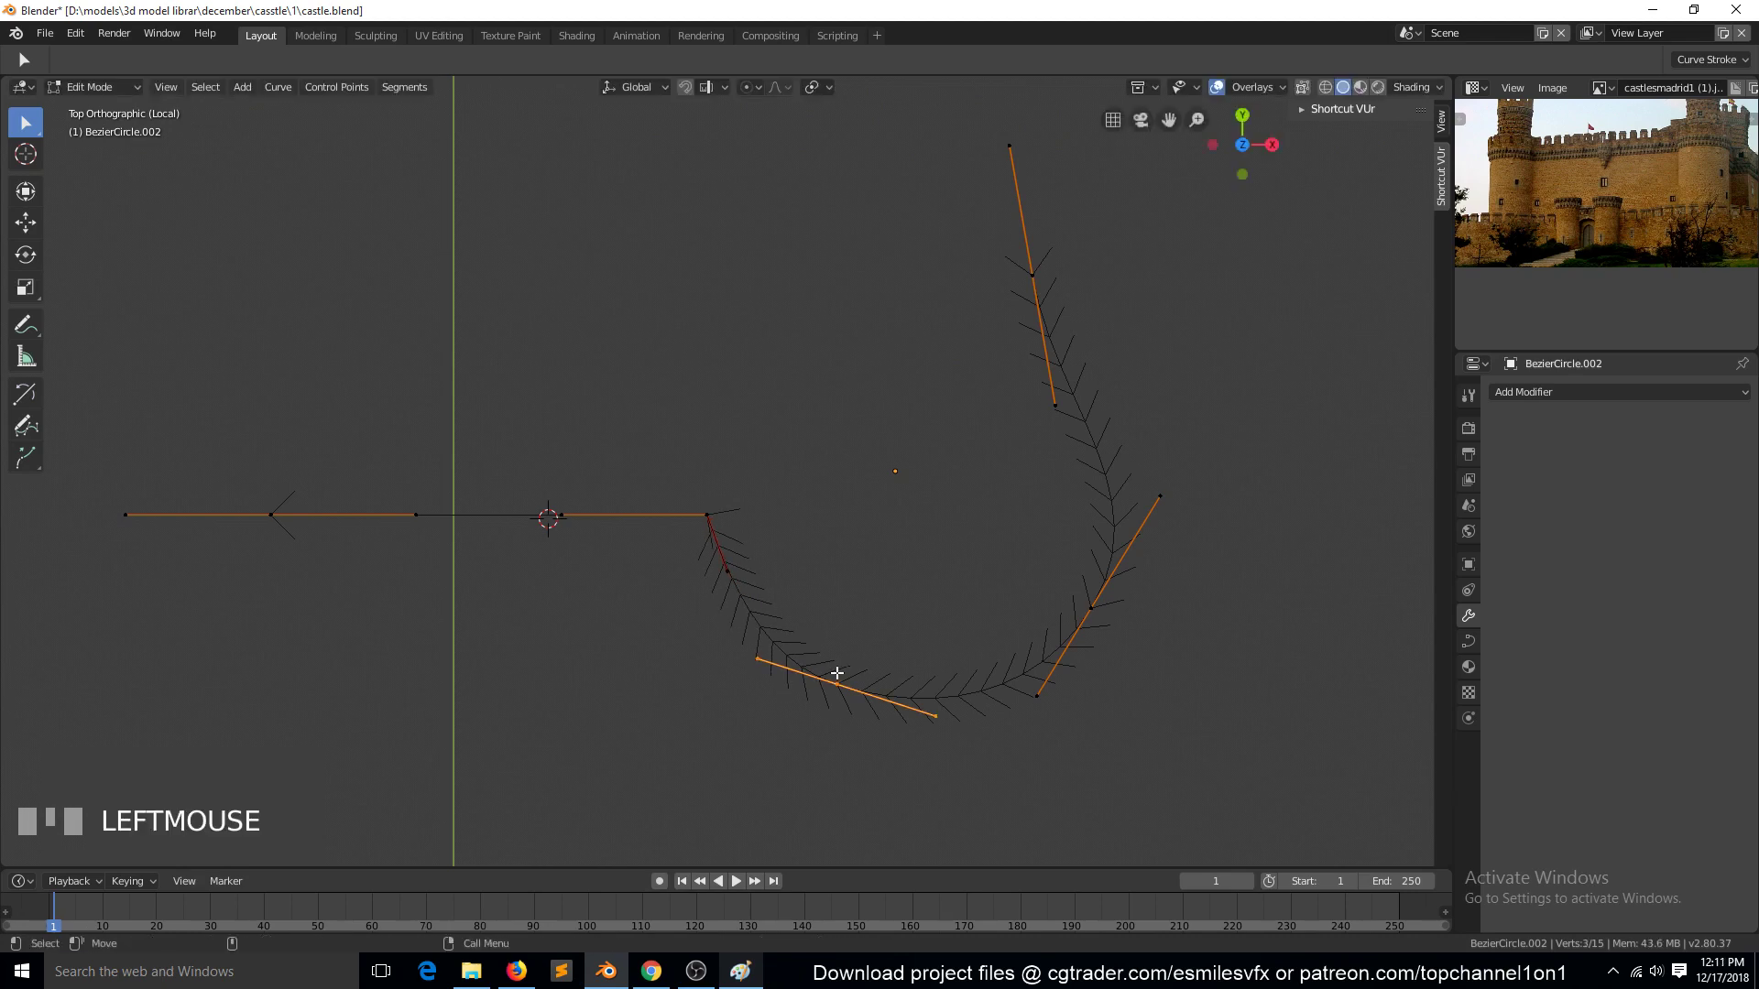
left_click(846, 667)
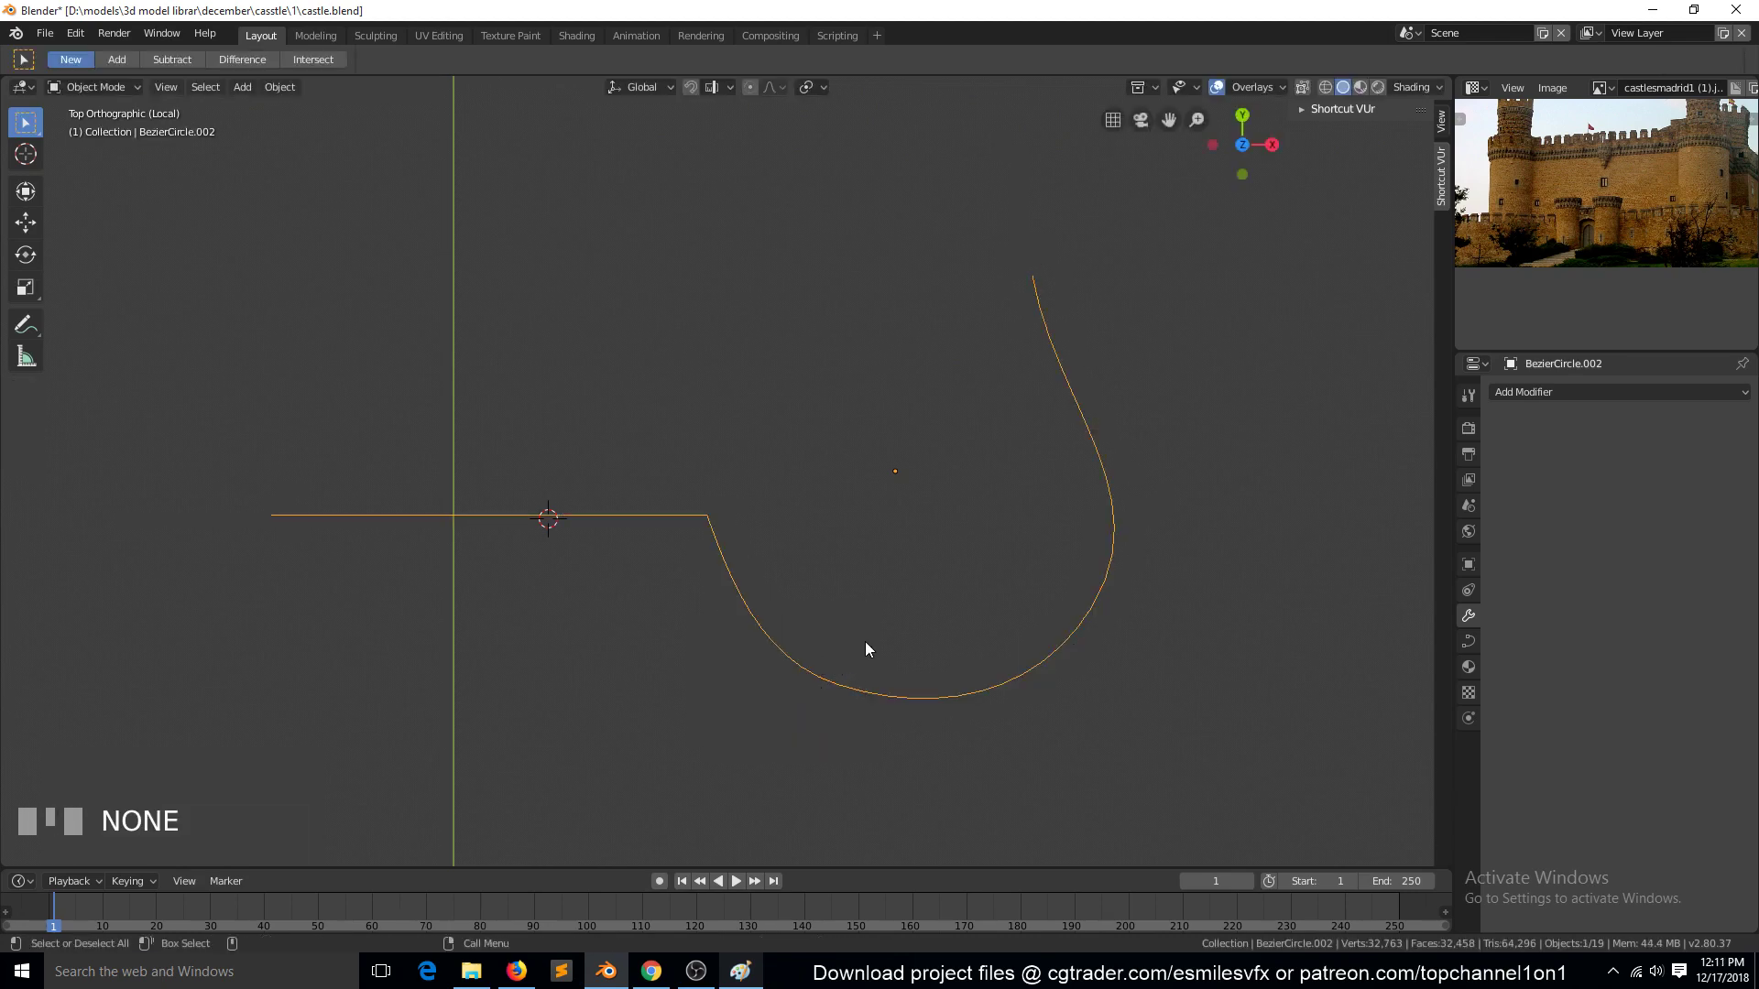
Show the whole castle and slide the hook-bent inner front wall about 9.4 m sideways along its curve
key("KP_Divide")
key("`")
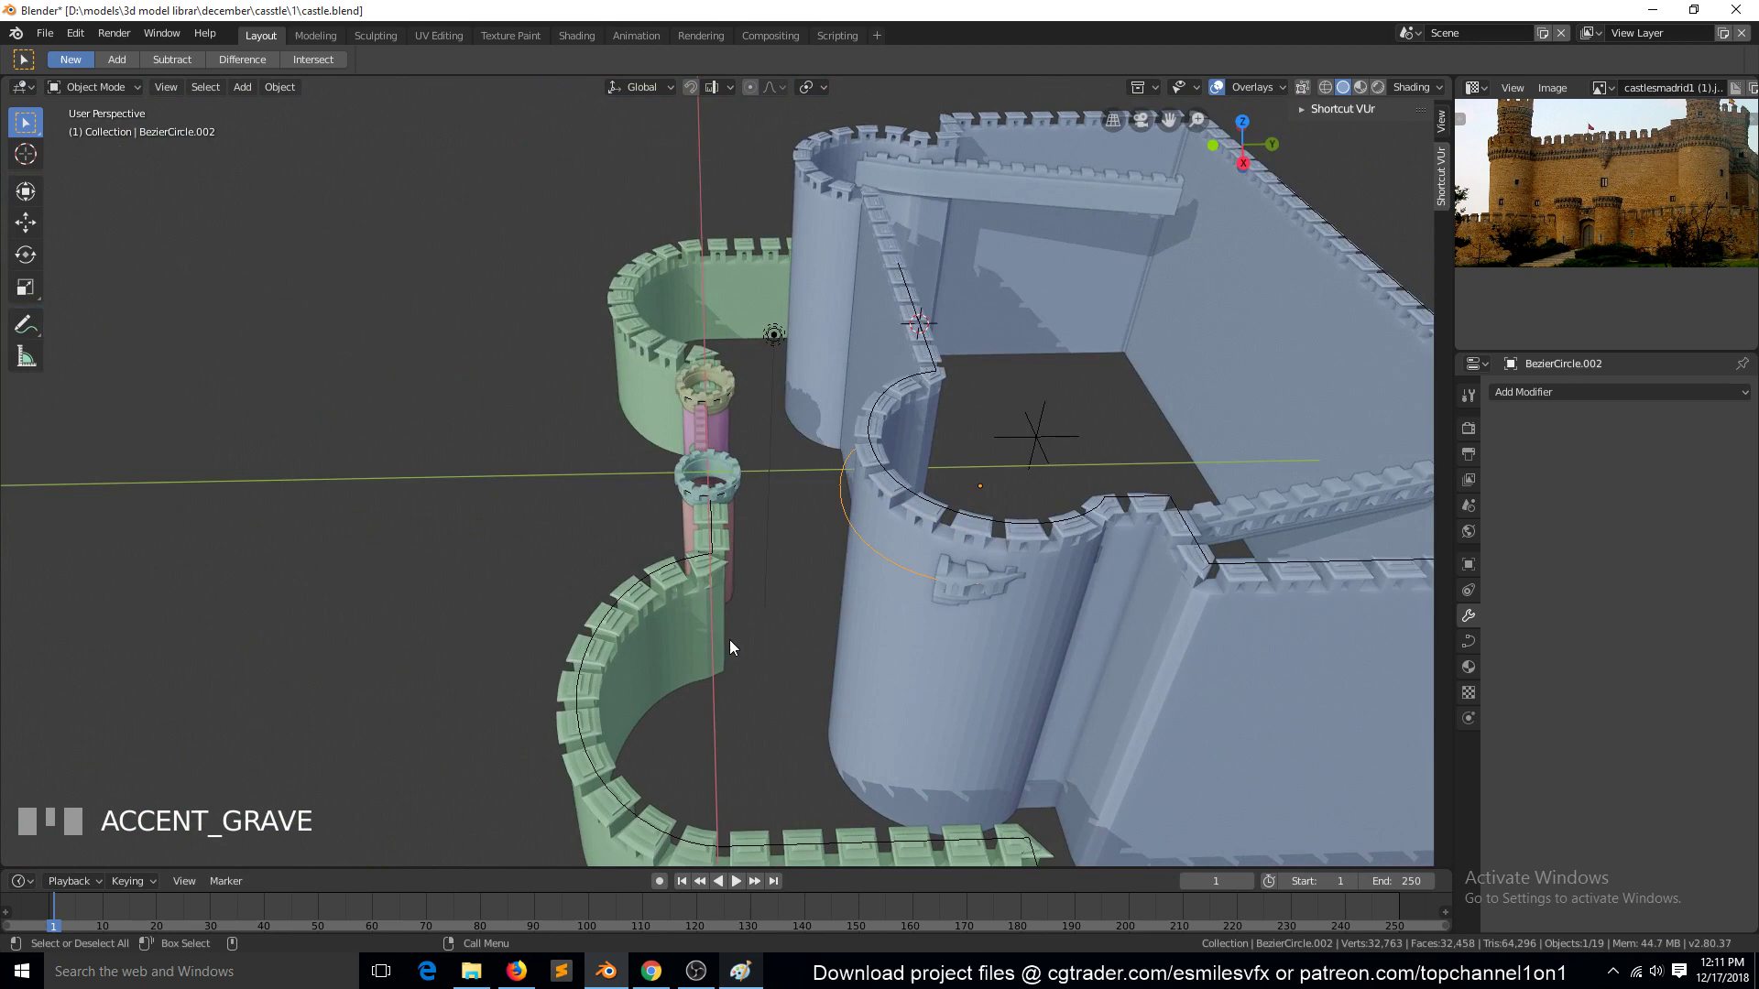
key("KP_7")
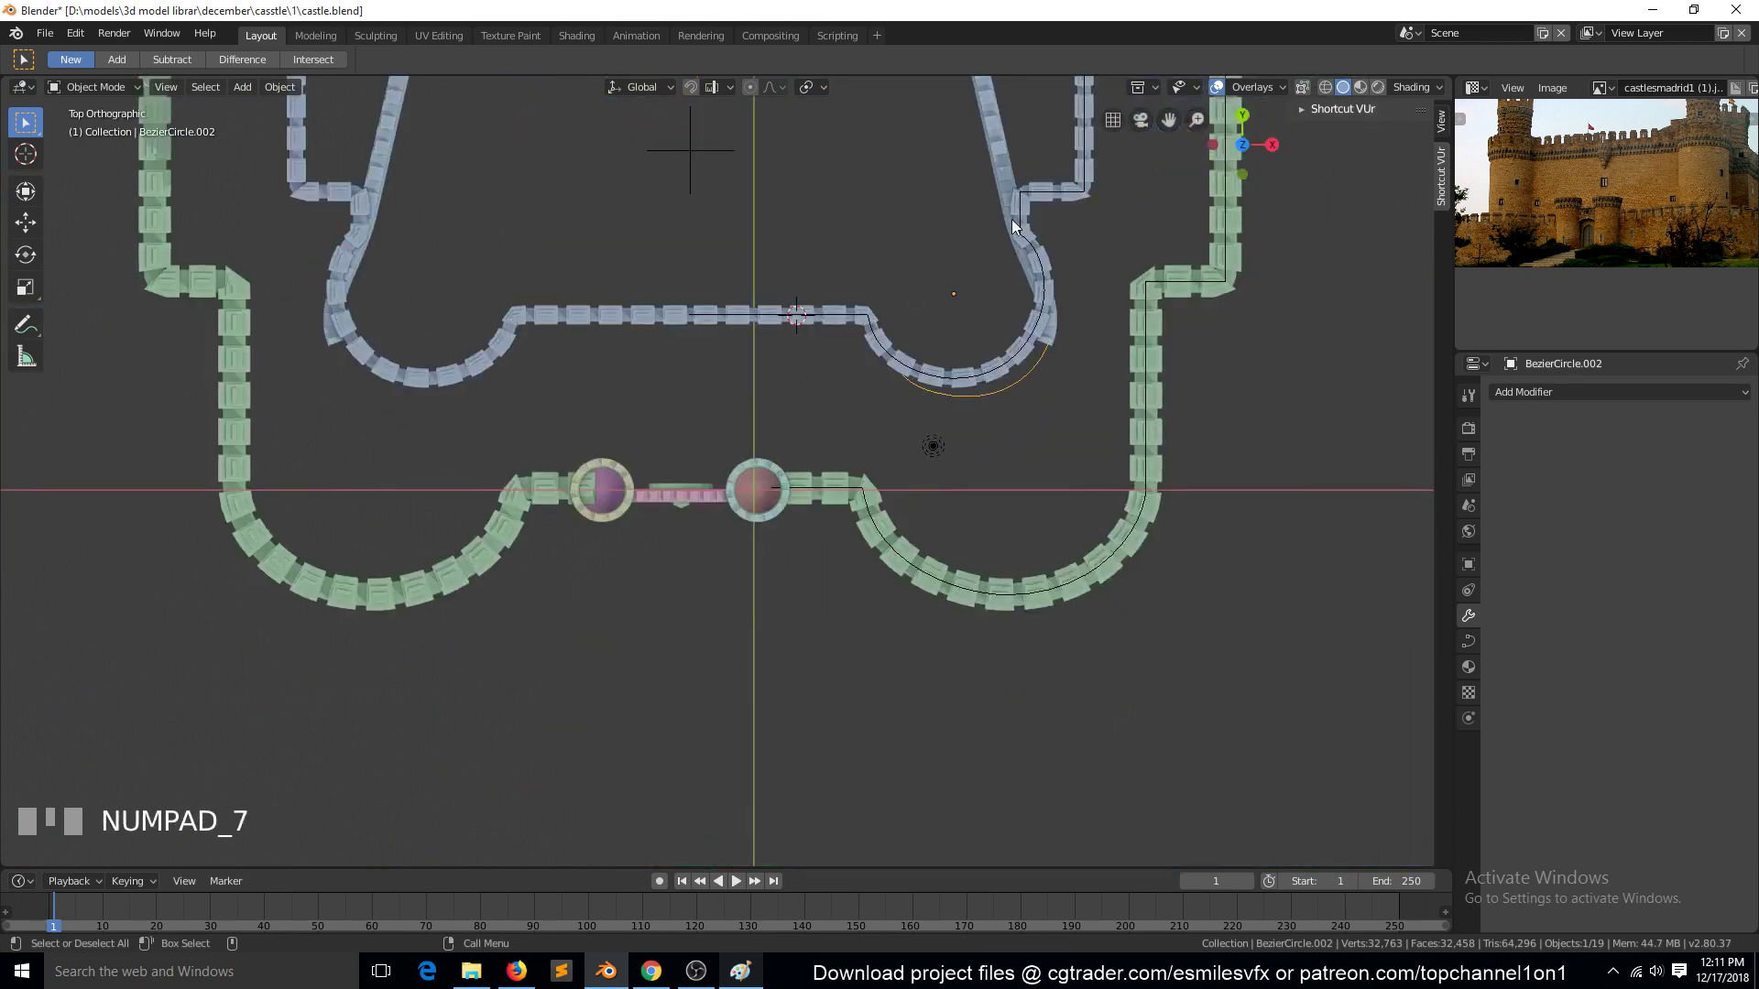
key("g")
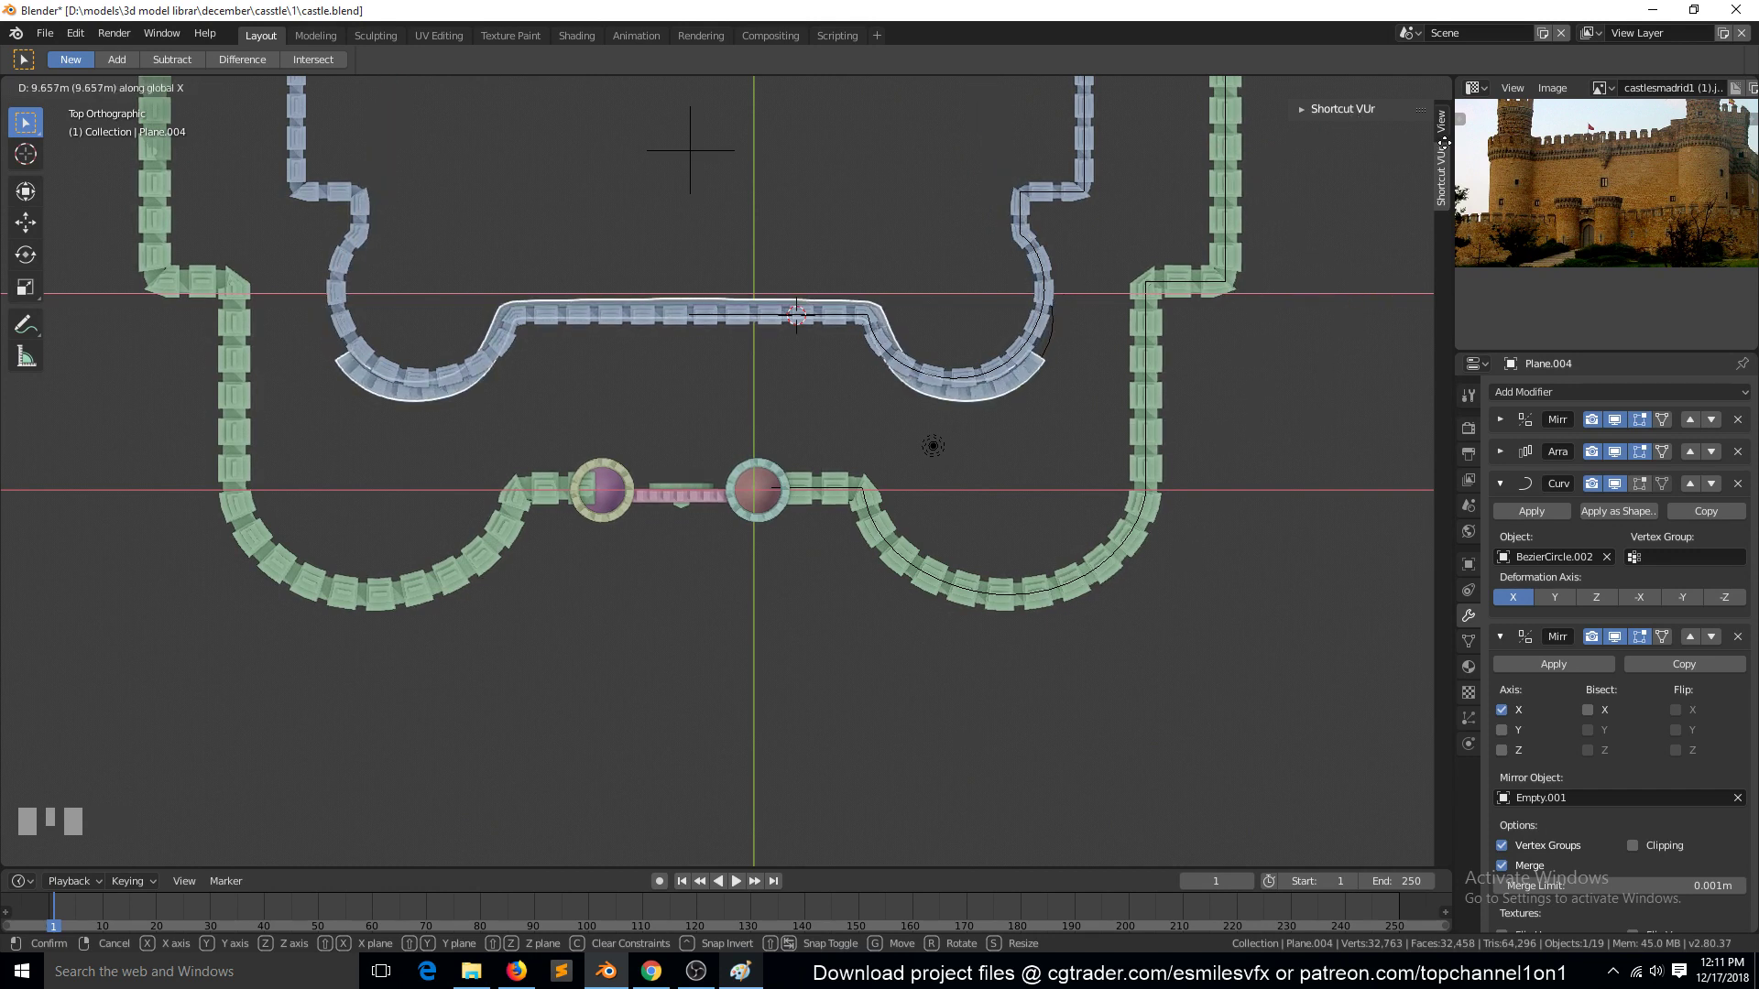
key("`")
key("alt+a")
left_click(1012, 519)
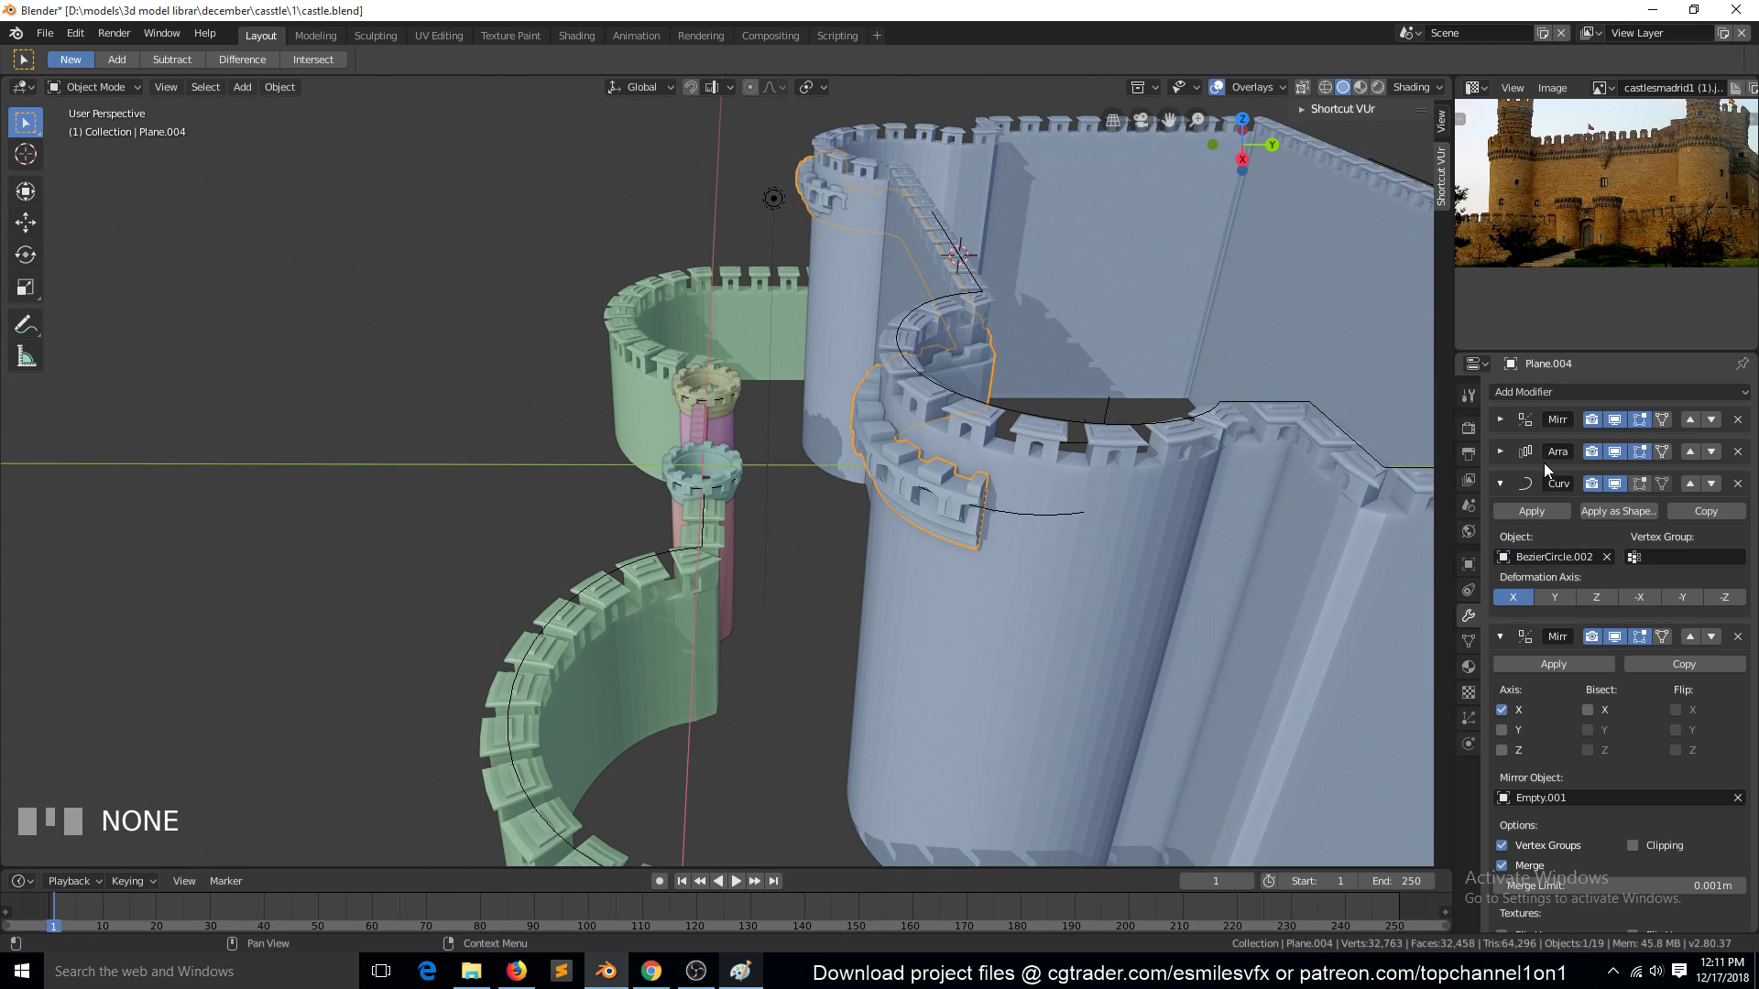
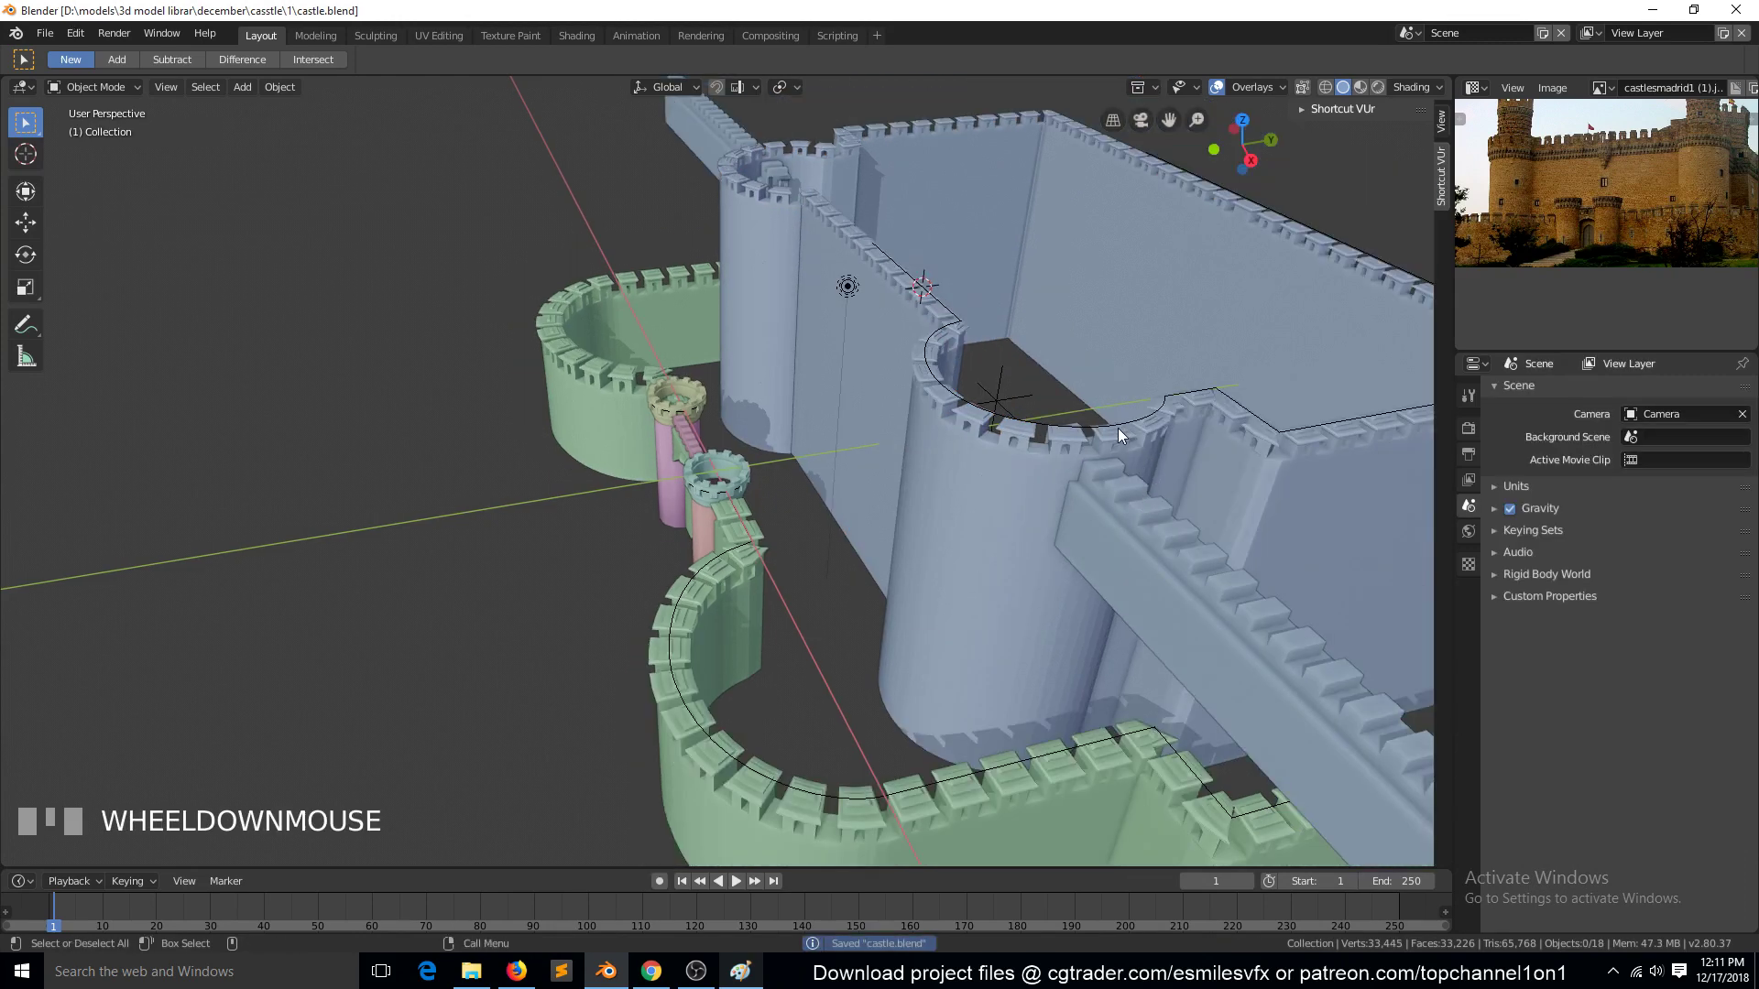
Set the inner parapet Plane.004's Array Fit Type to Fit Curve along BezierCurve.002
left_click(1109, 425)
left_click(1107, 429)
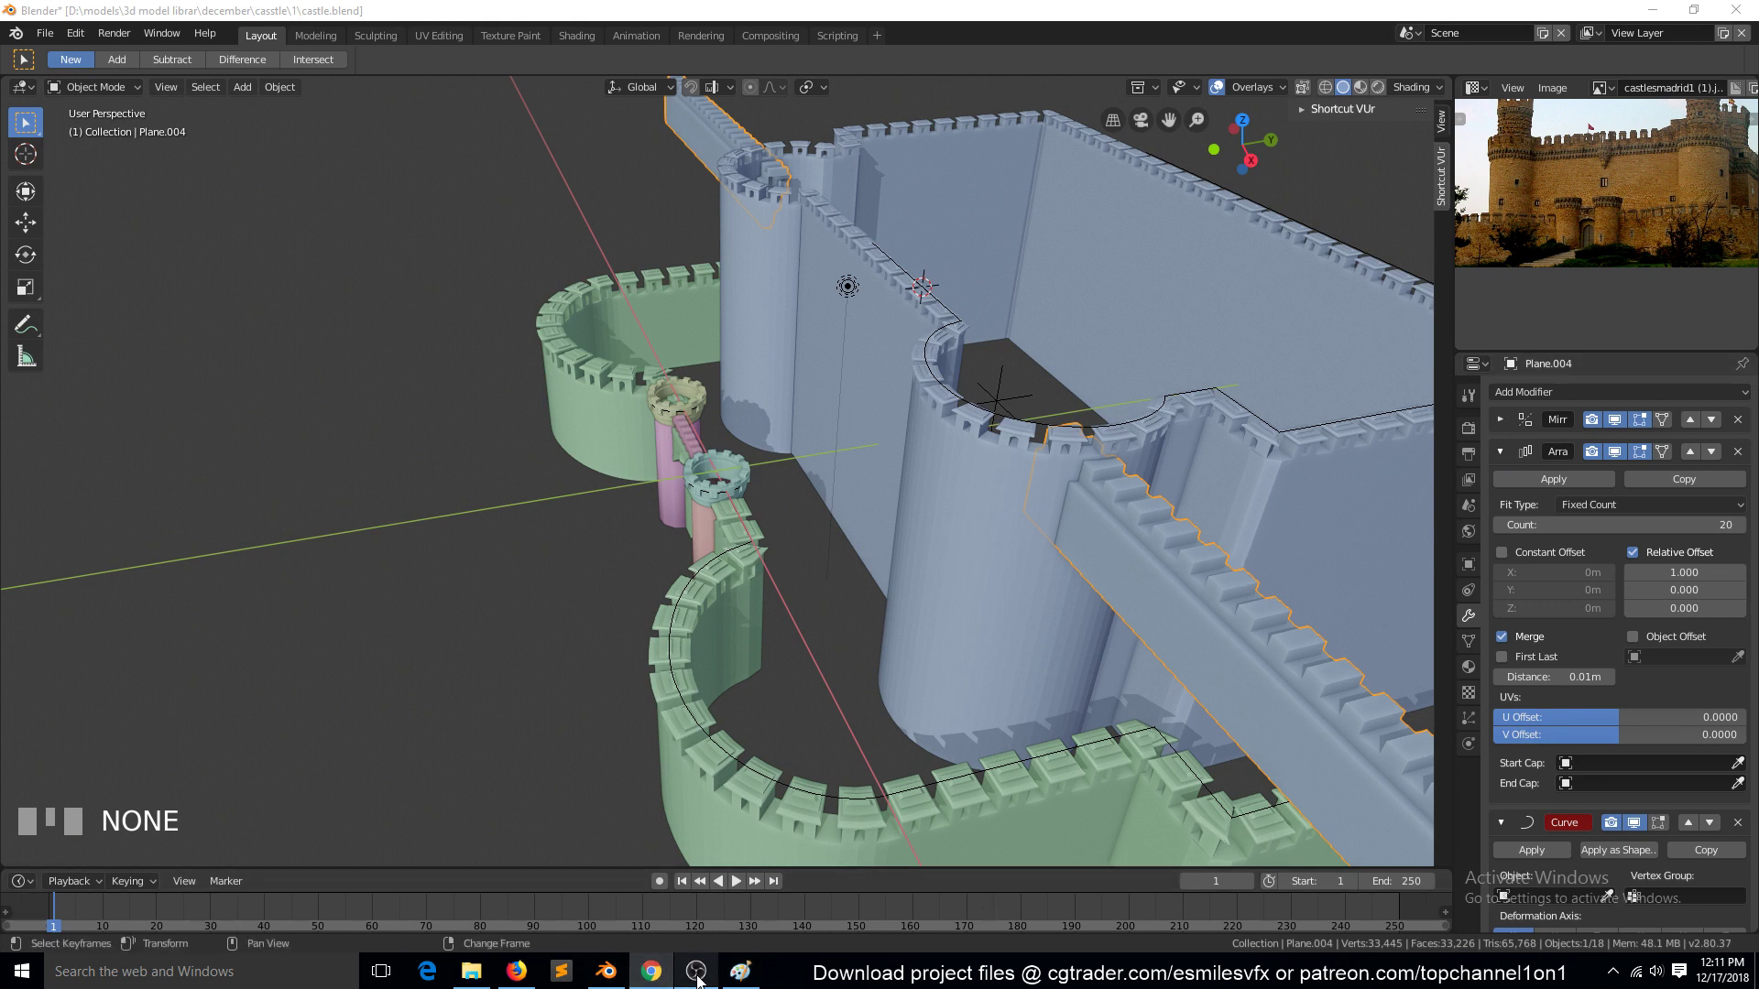
left_click(1251, 355)
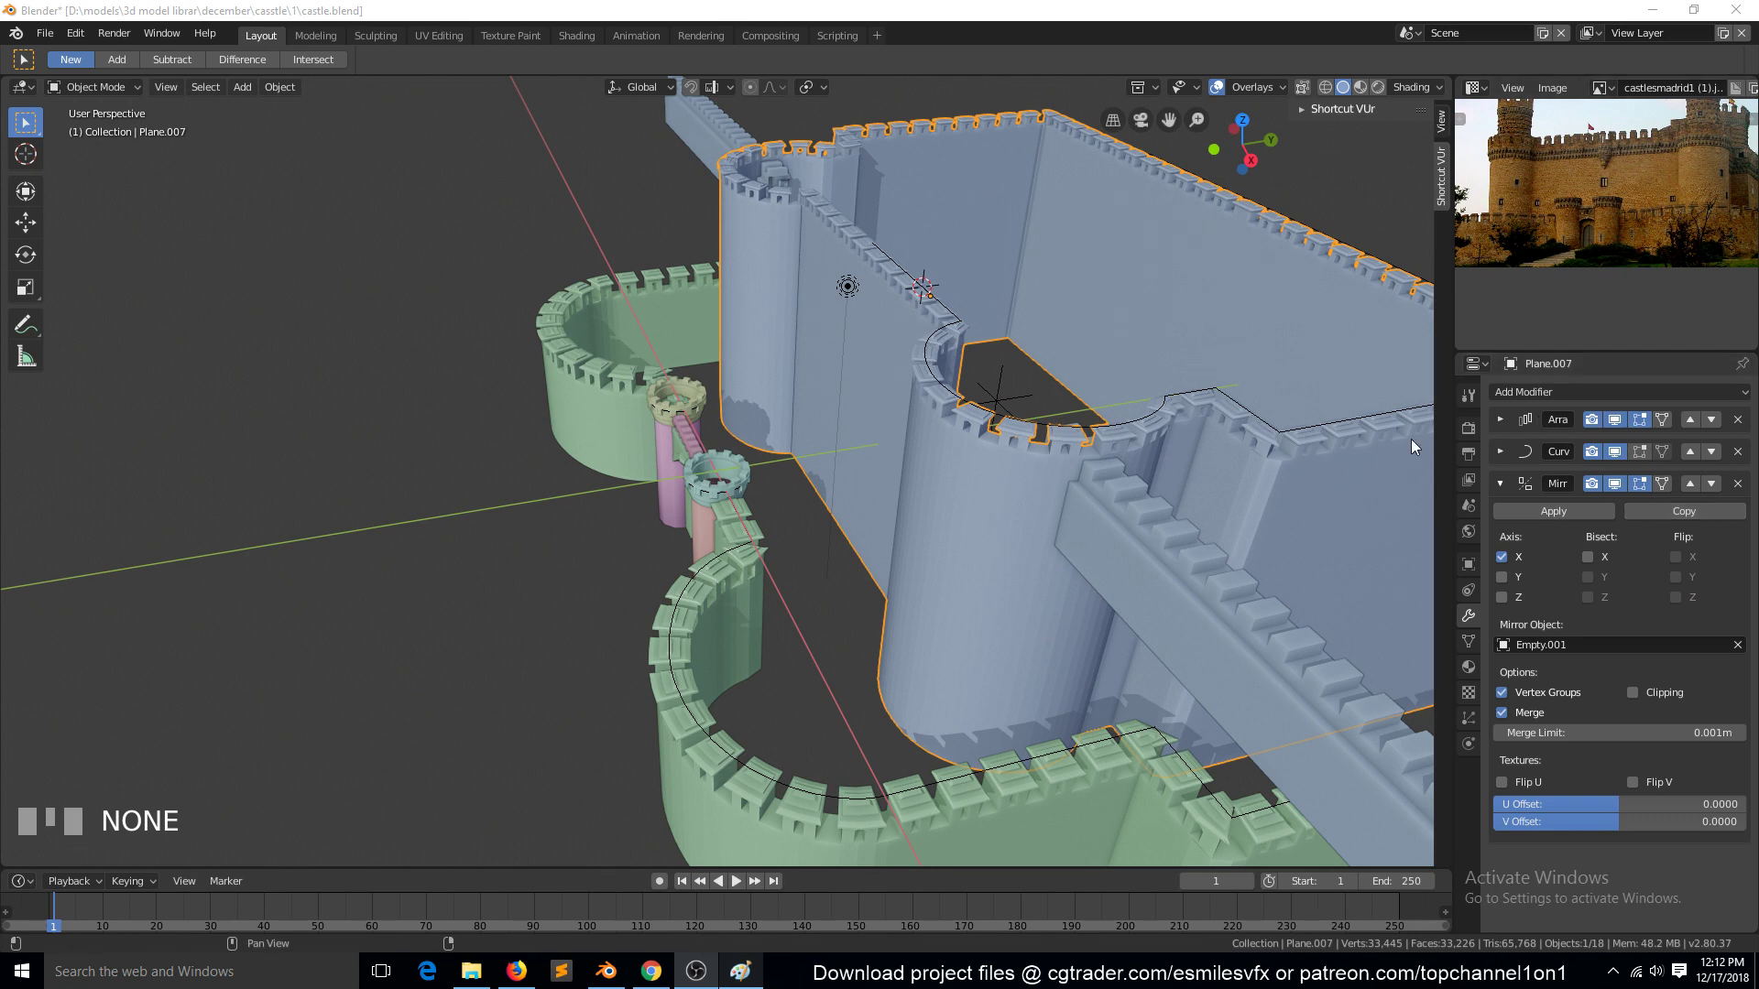
key("alt+a")
left_click(1058, 433)
left_click(1053, 433)
left_click(1129, 528)
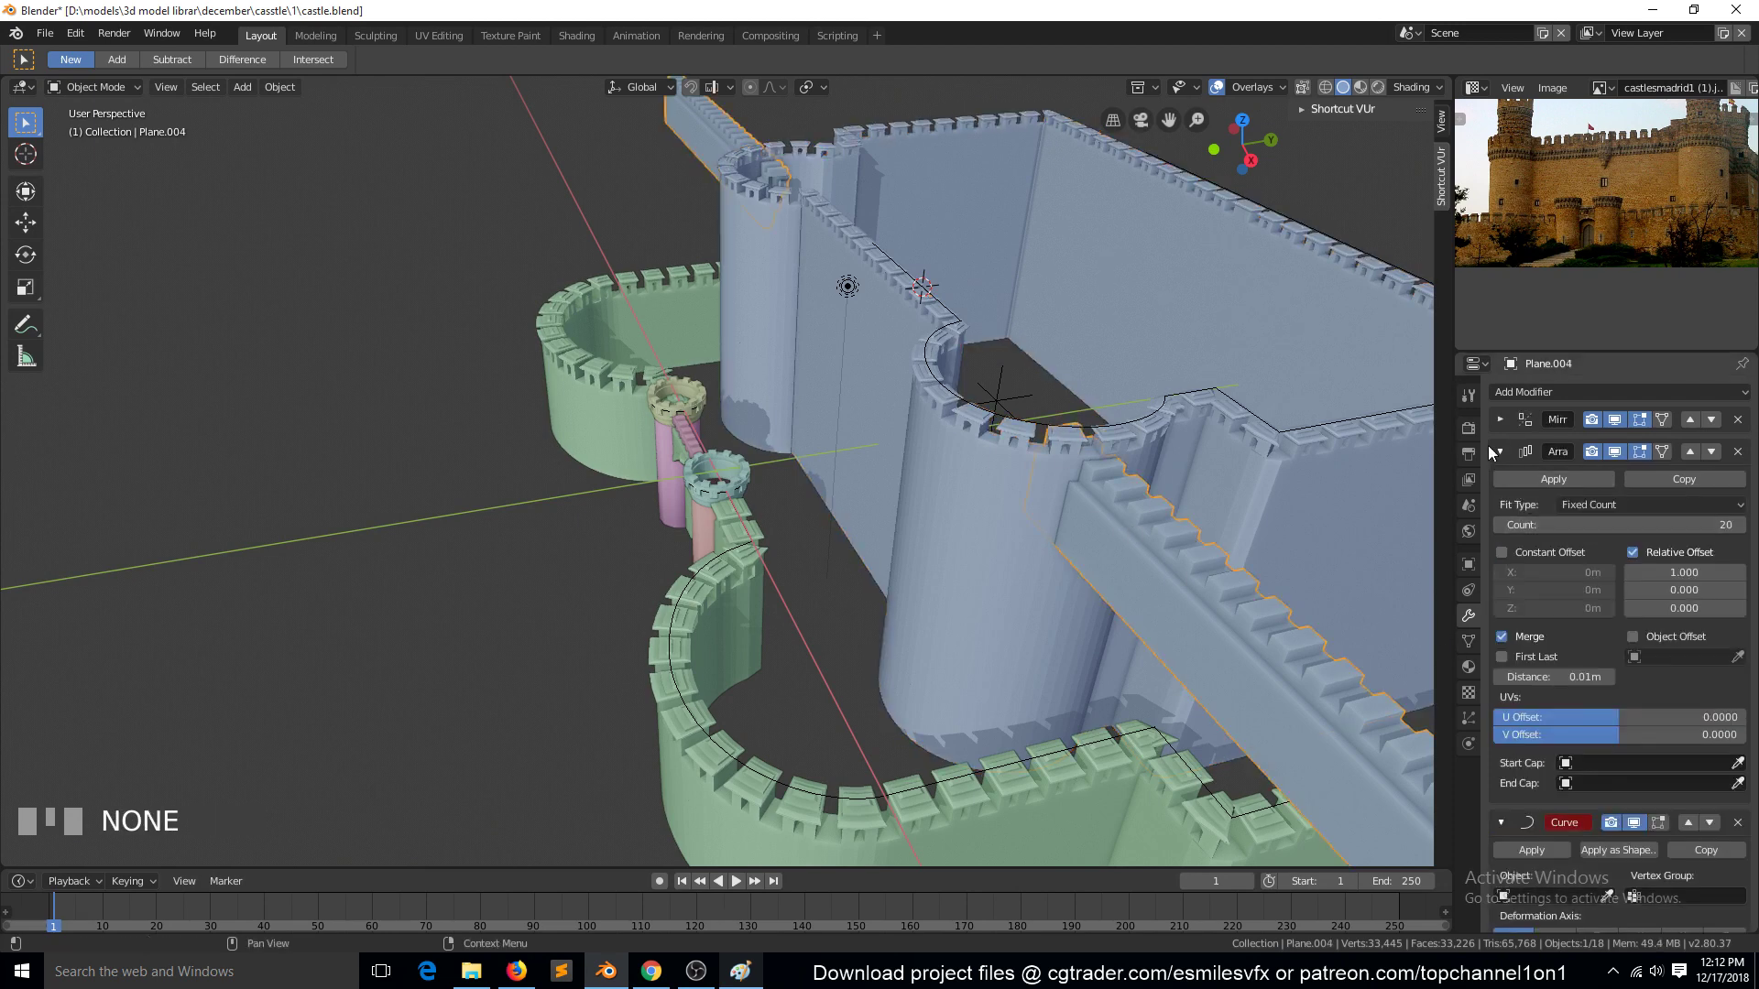
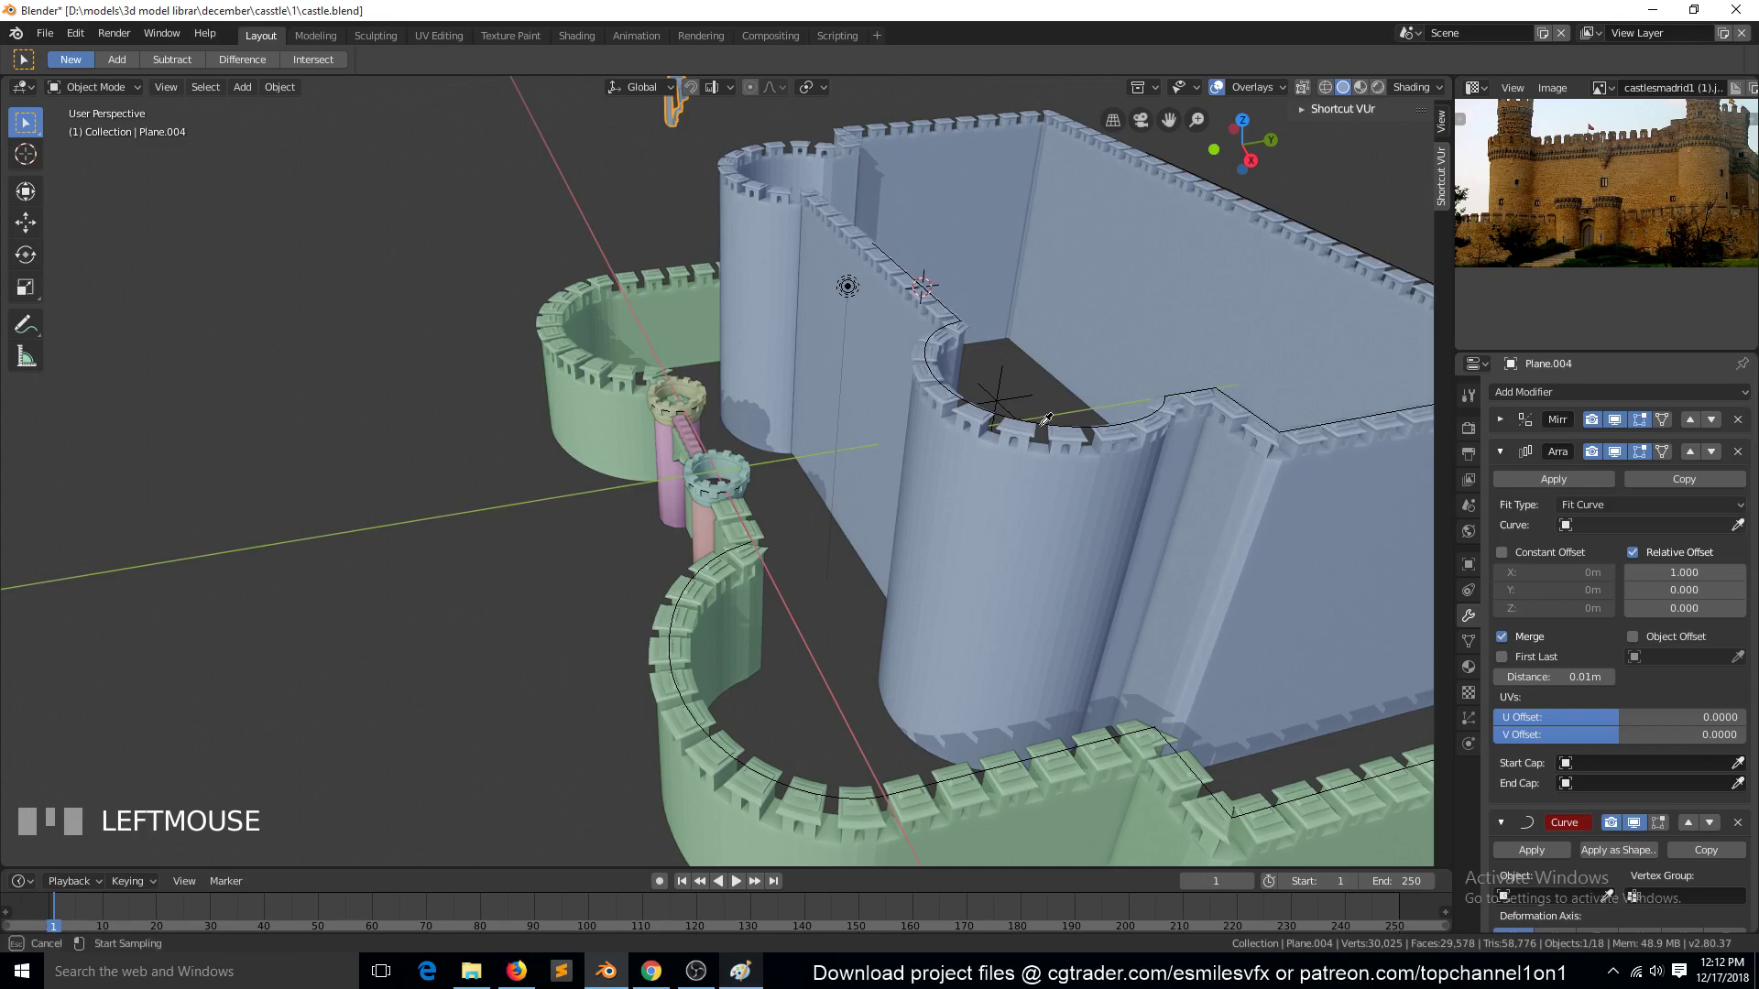
Zoom and orbit down into the castle to inspect the parapet bent inside the inner walls
scroll("down", 3)
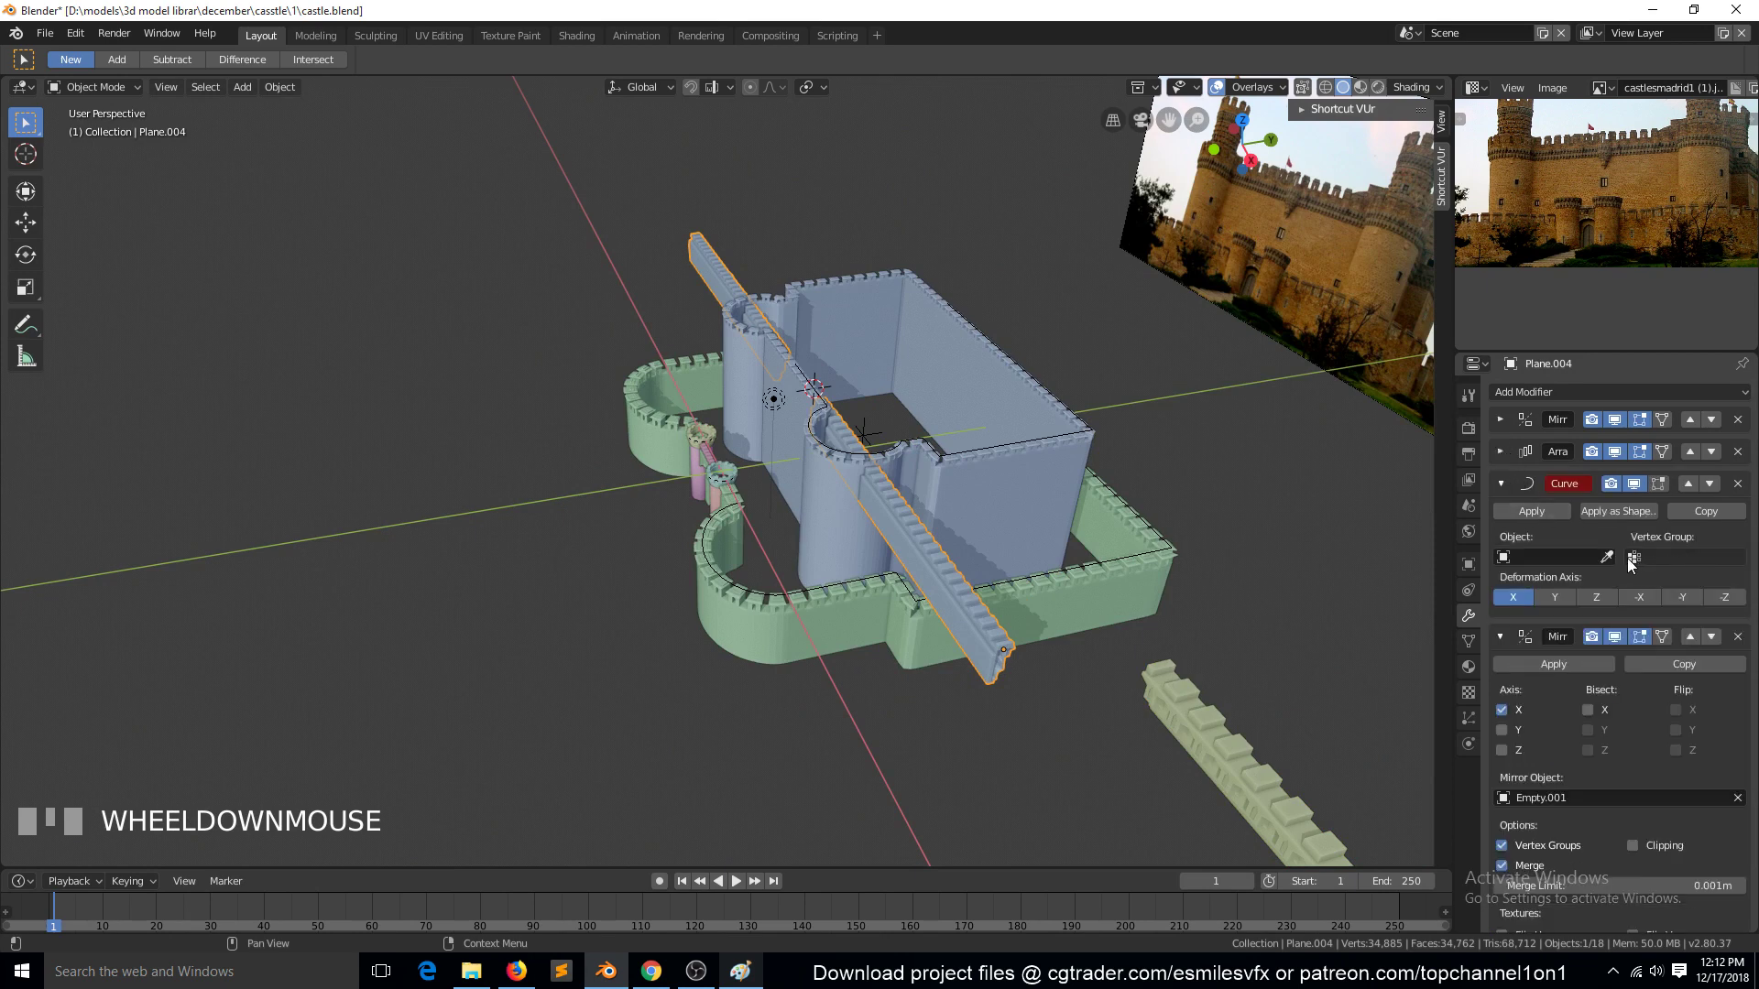
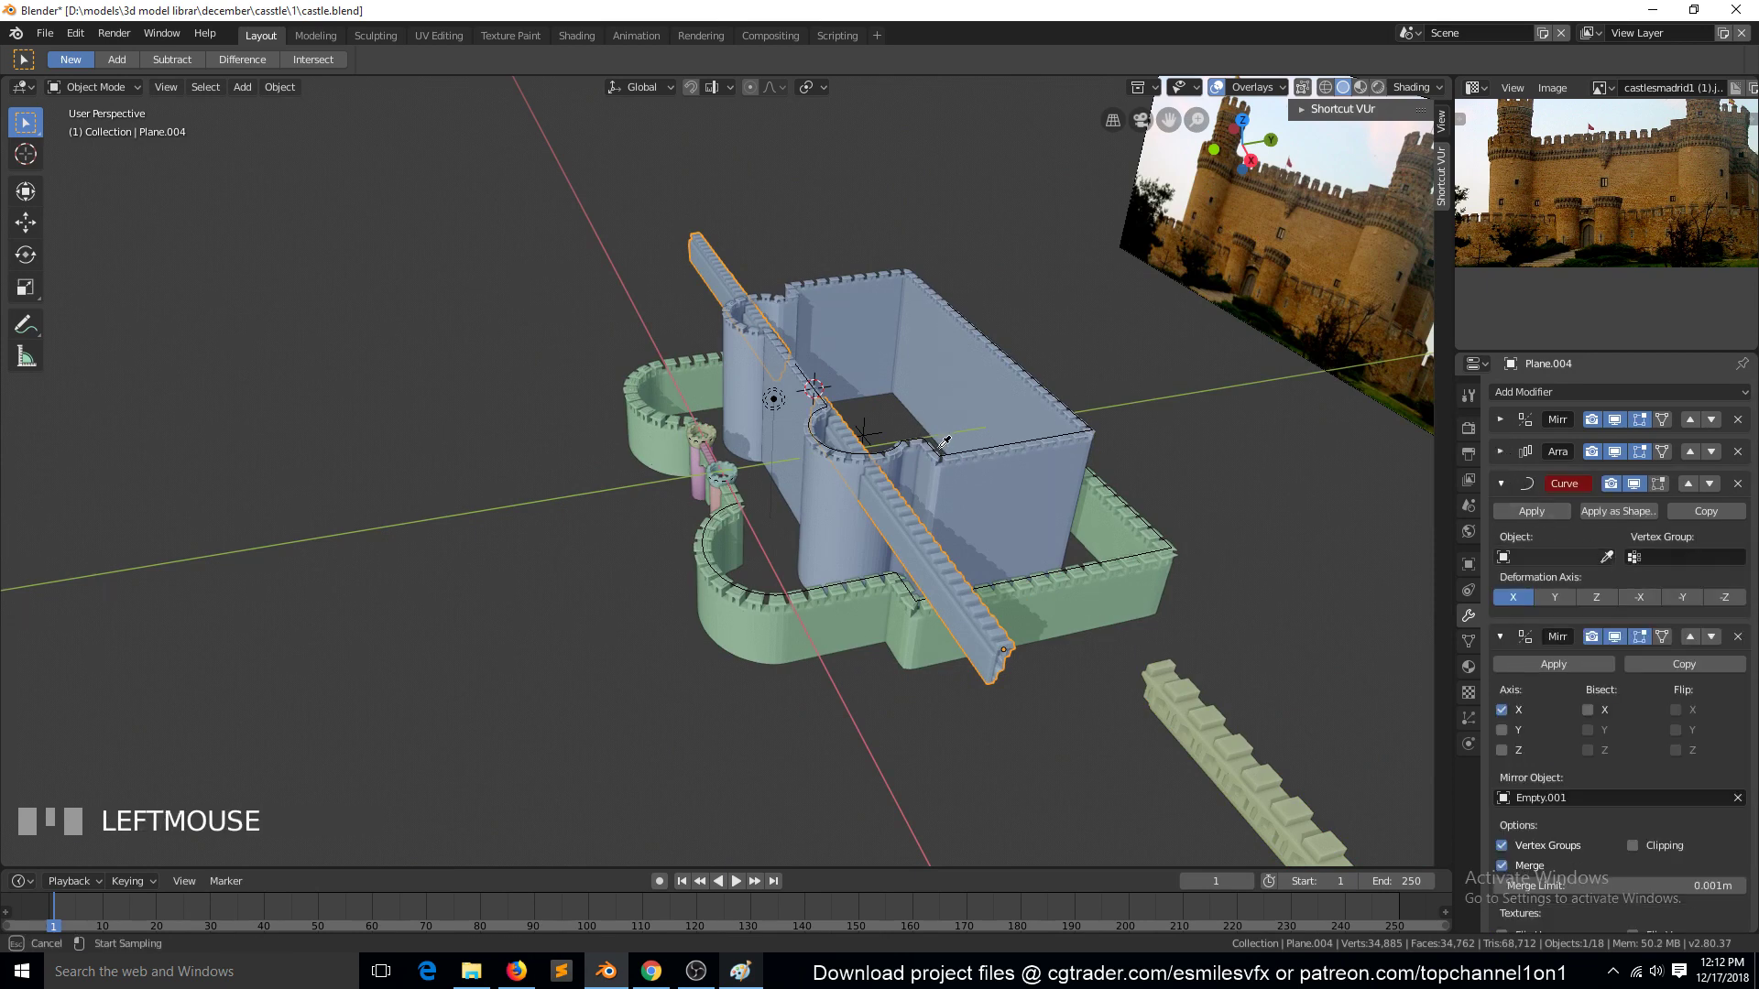
scroll("up", 3)
key("`")
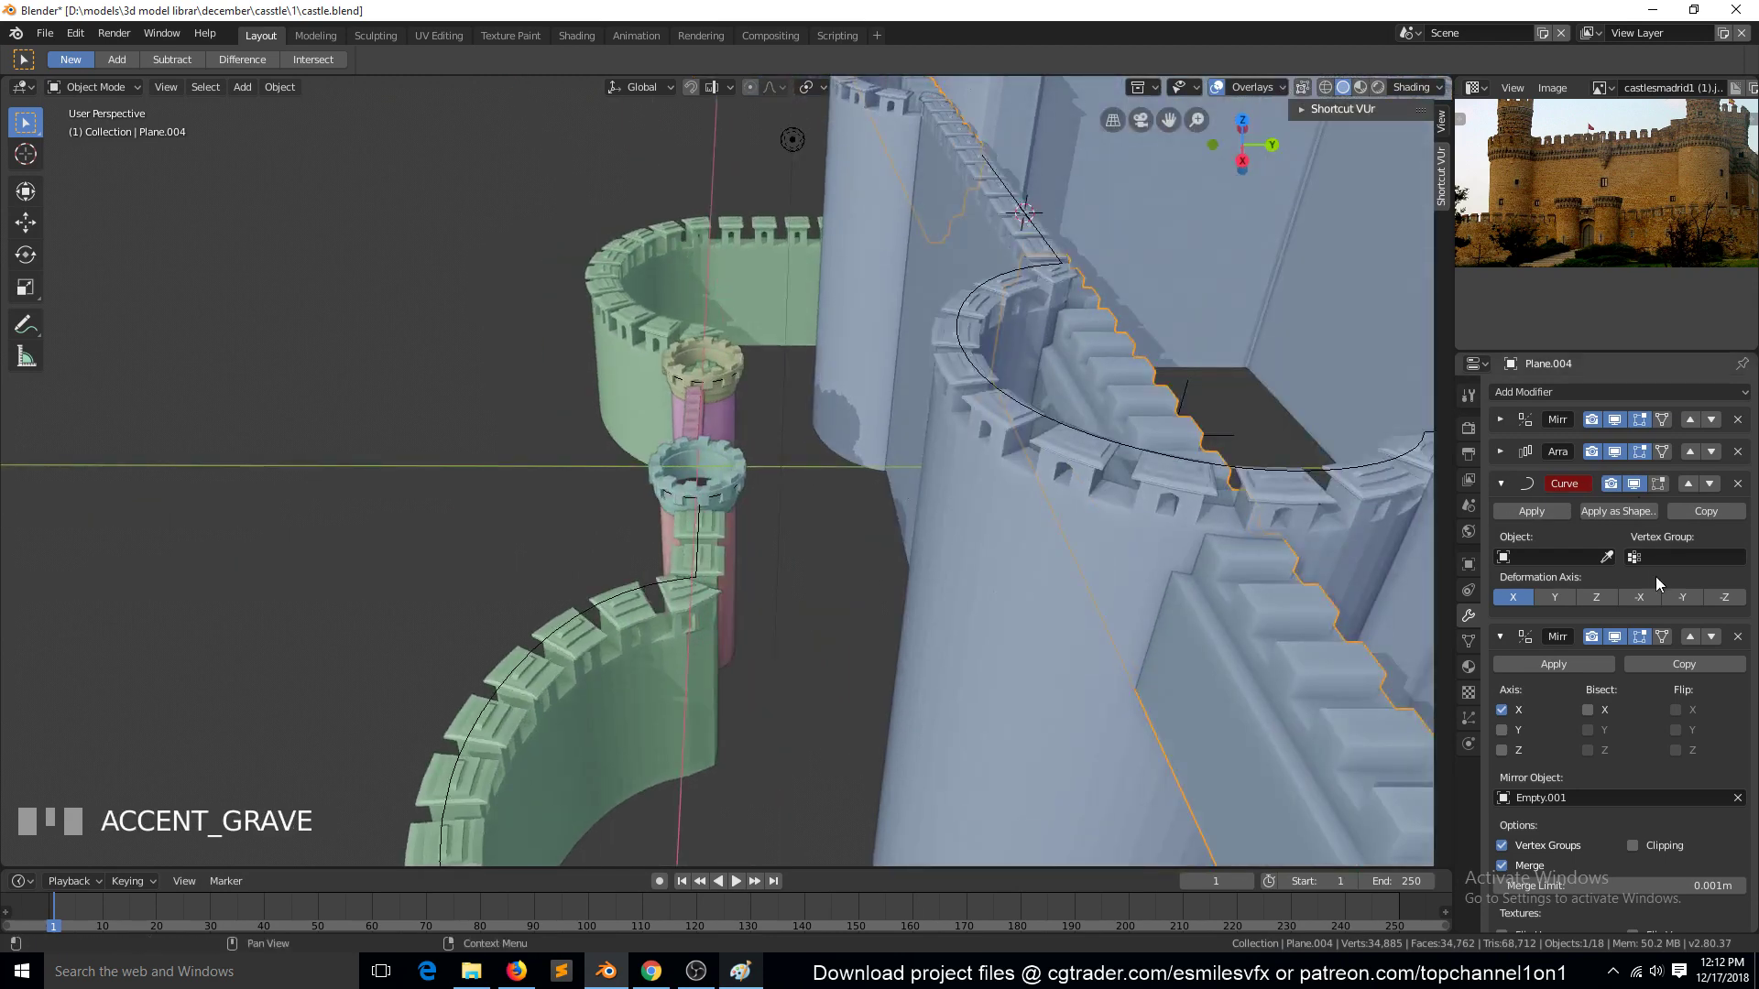
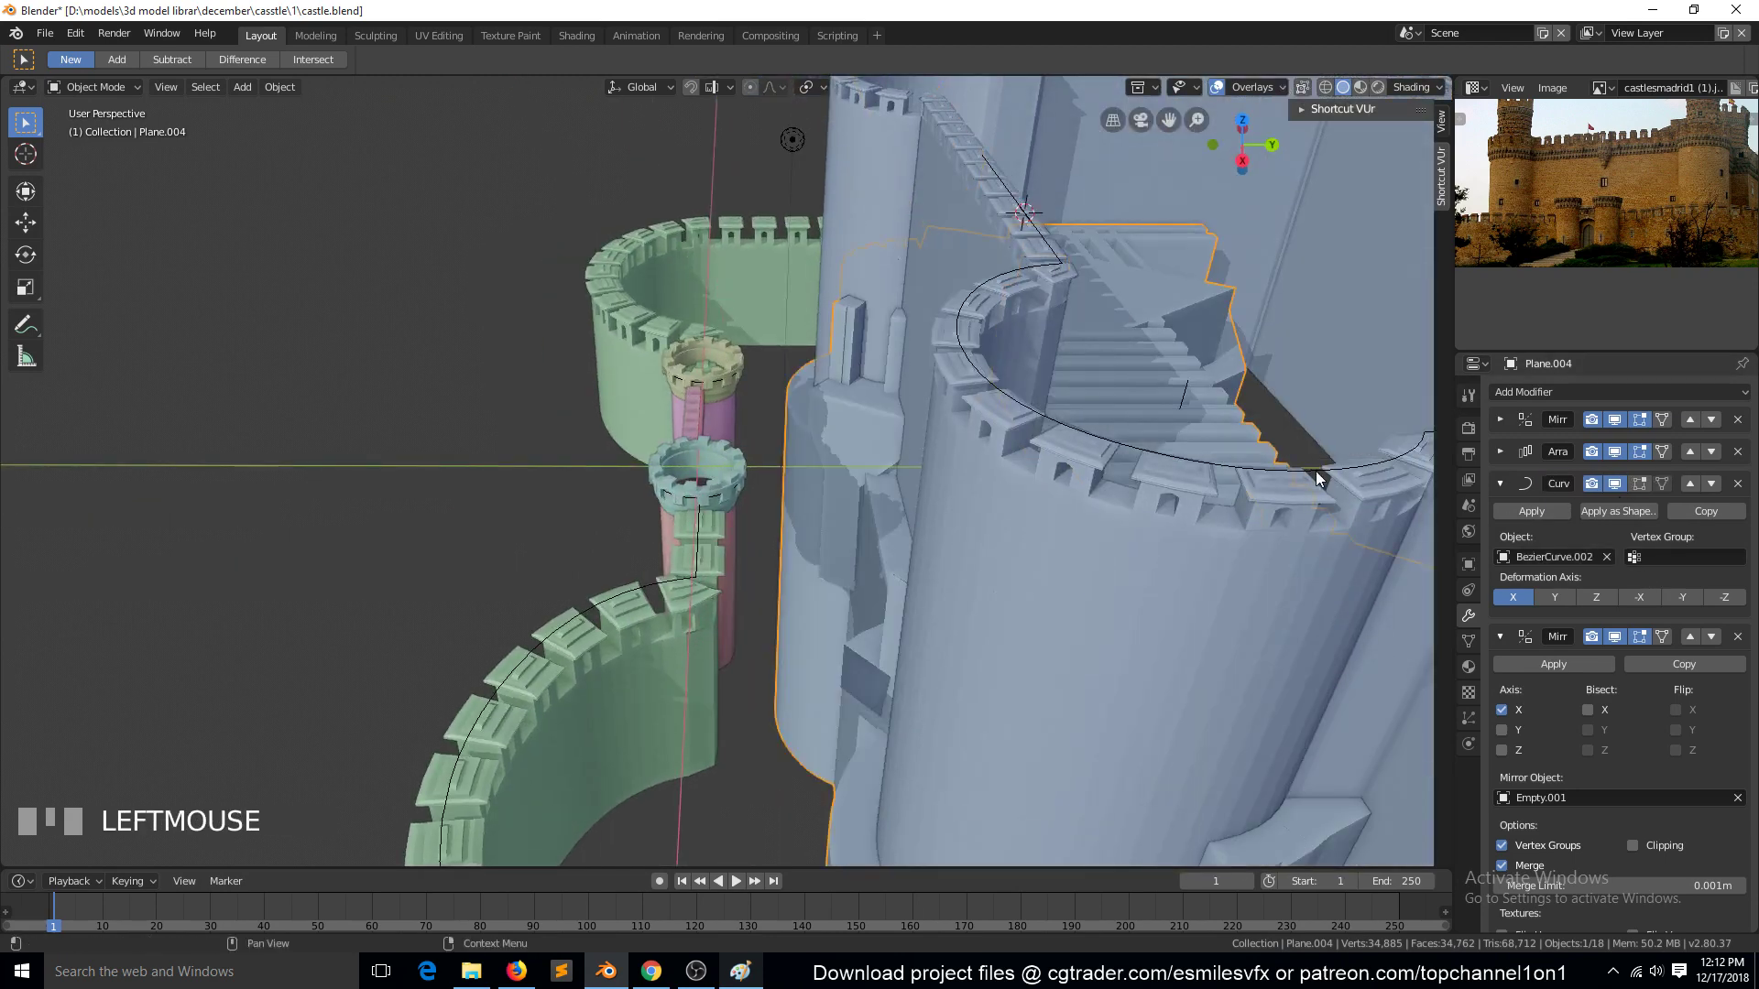
scroll("down", 3)
key("alt+a")
key("`")
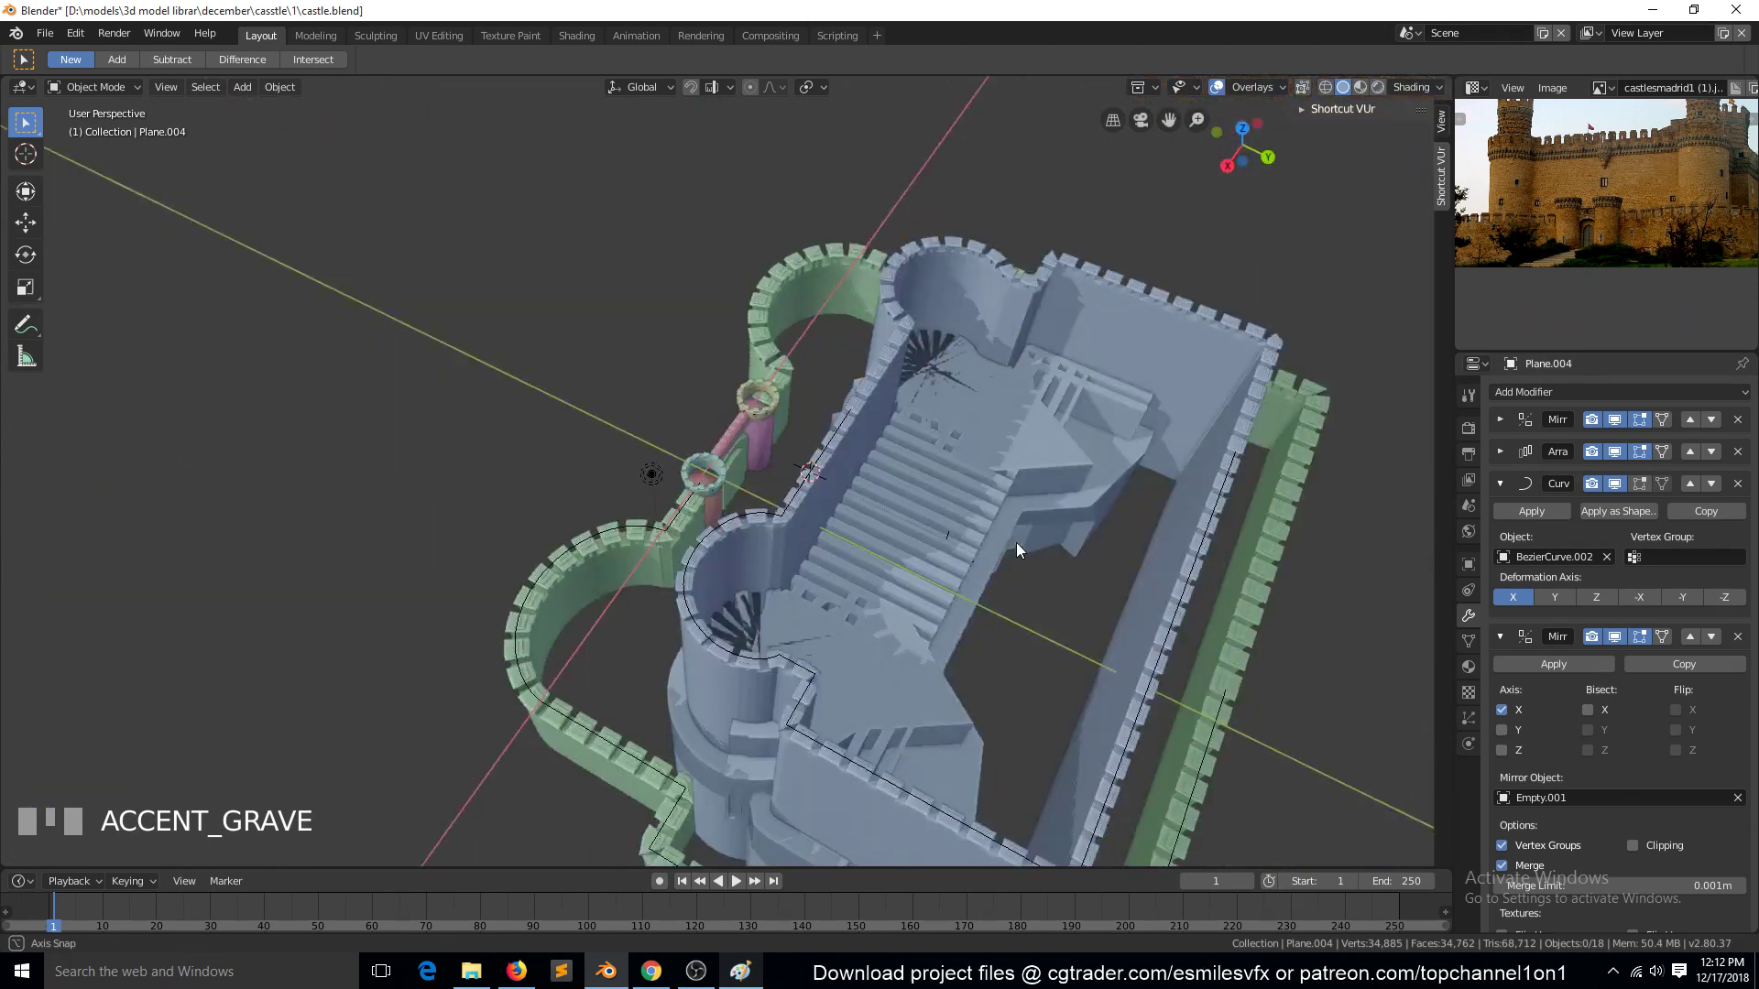
Try lengthwise and uniform resizes of the inner parapet from top view, cancelling each attempt
left_click(942, 556)
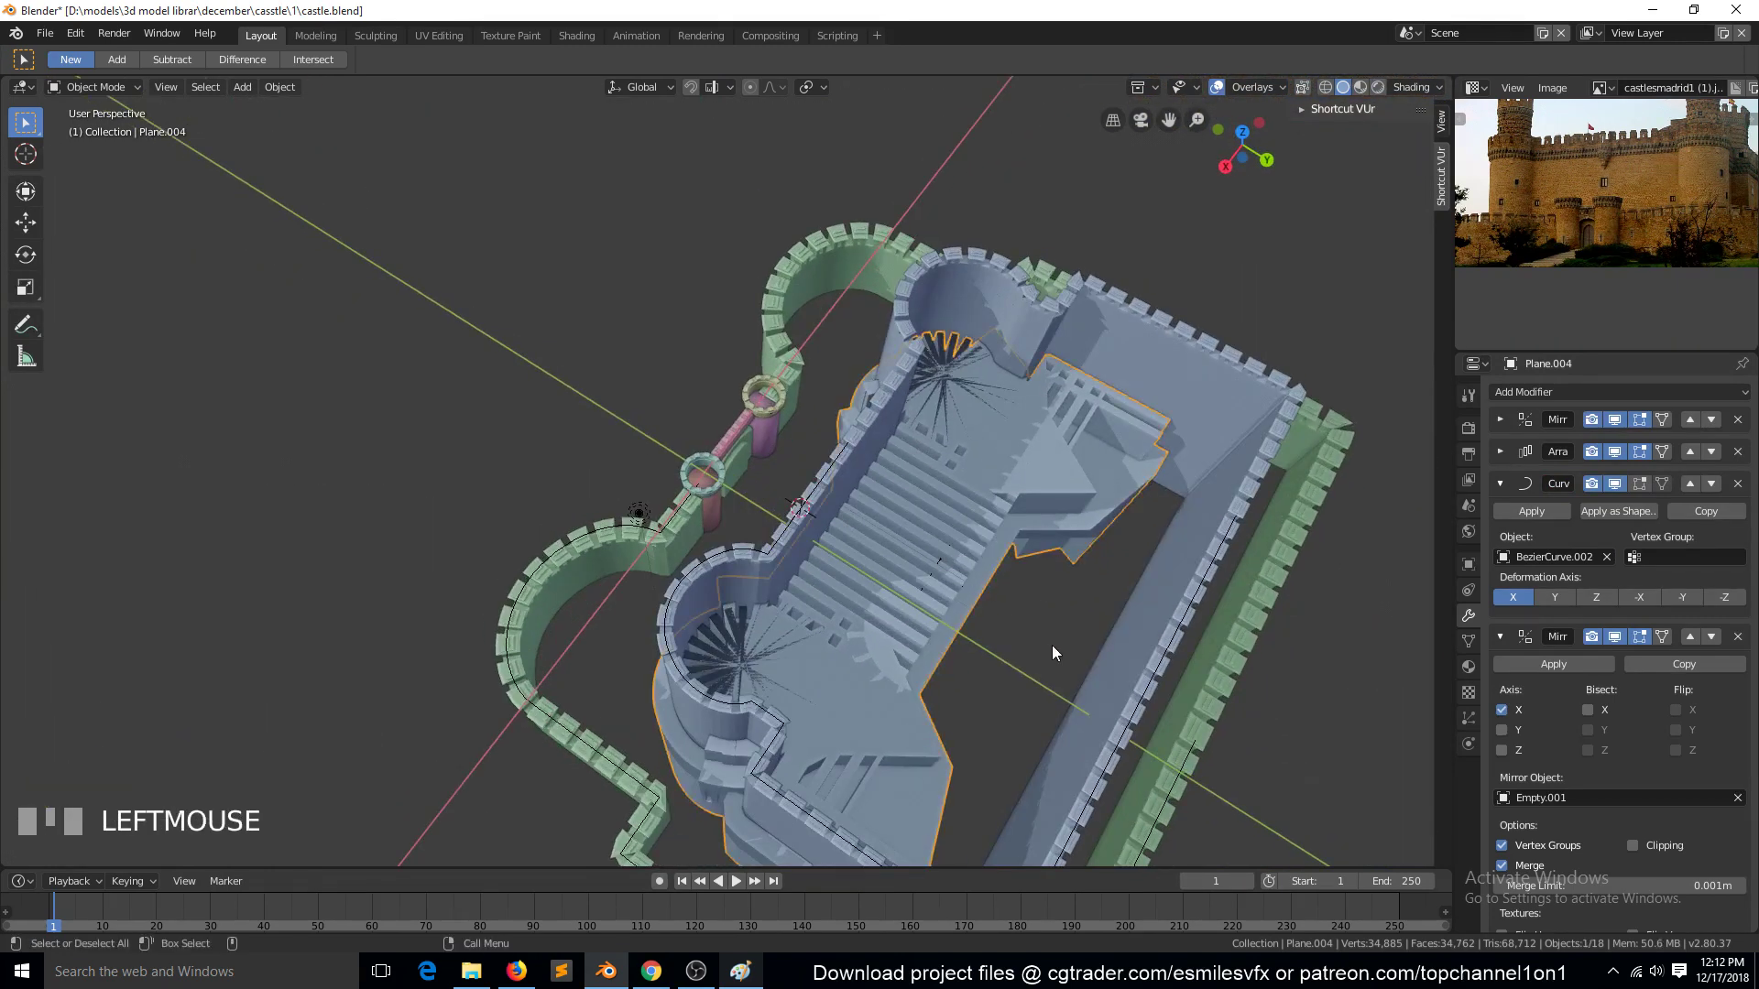
key("s")
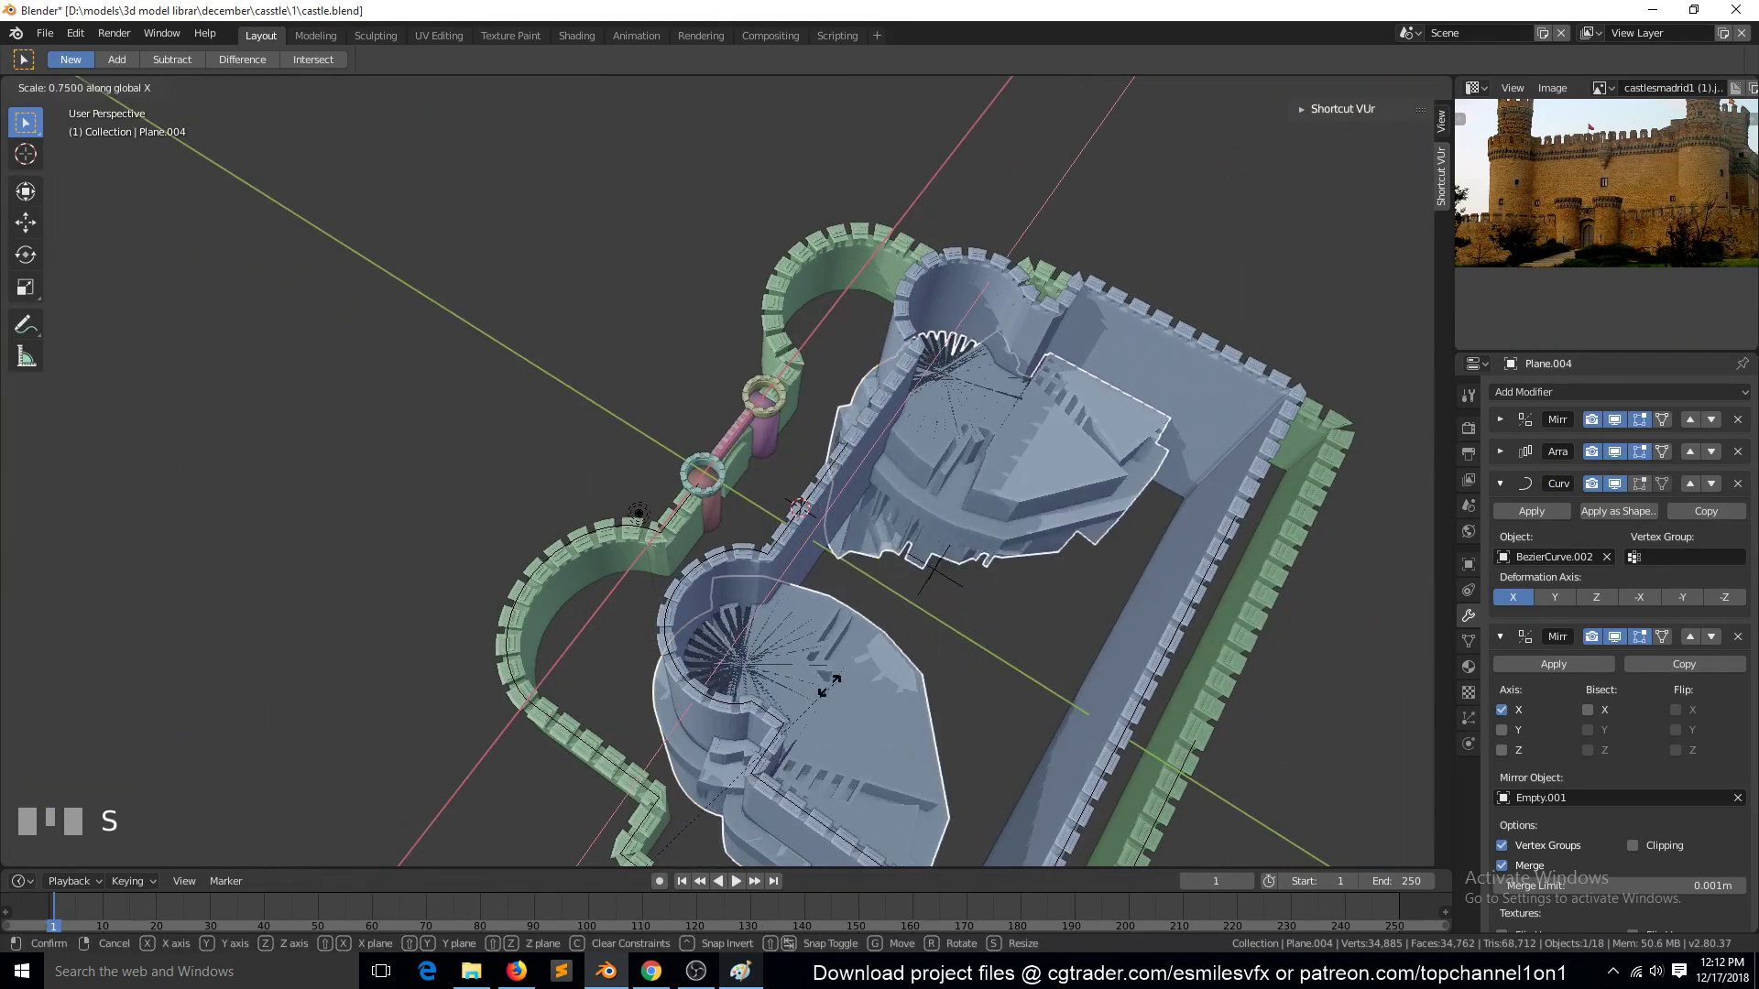
right_click(876, 705)
key("`")
key("KP_7")
key("s")
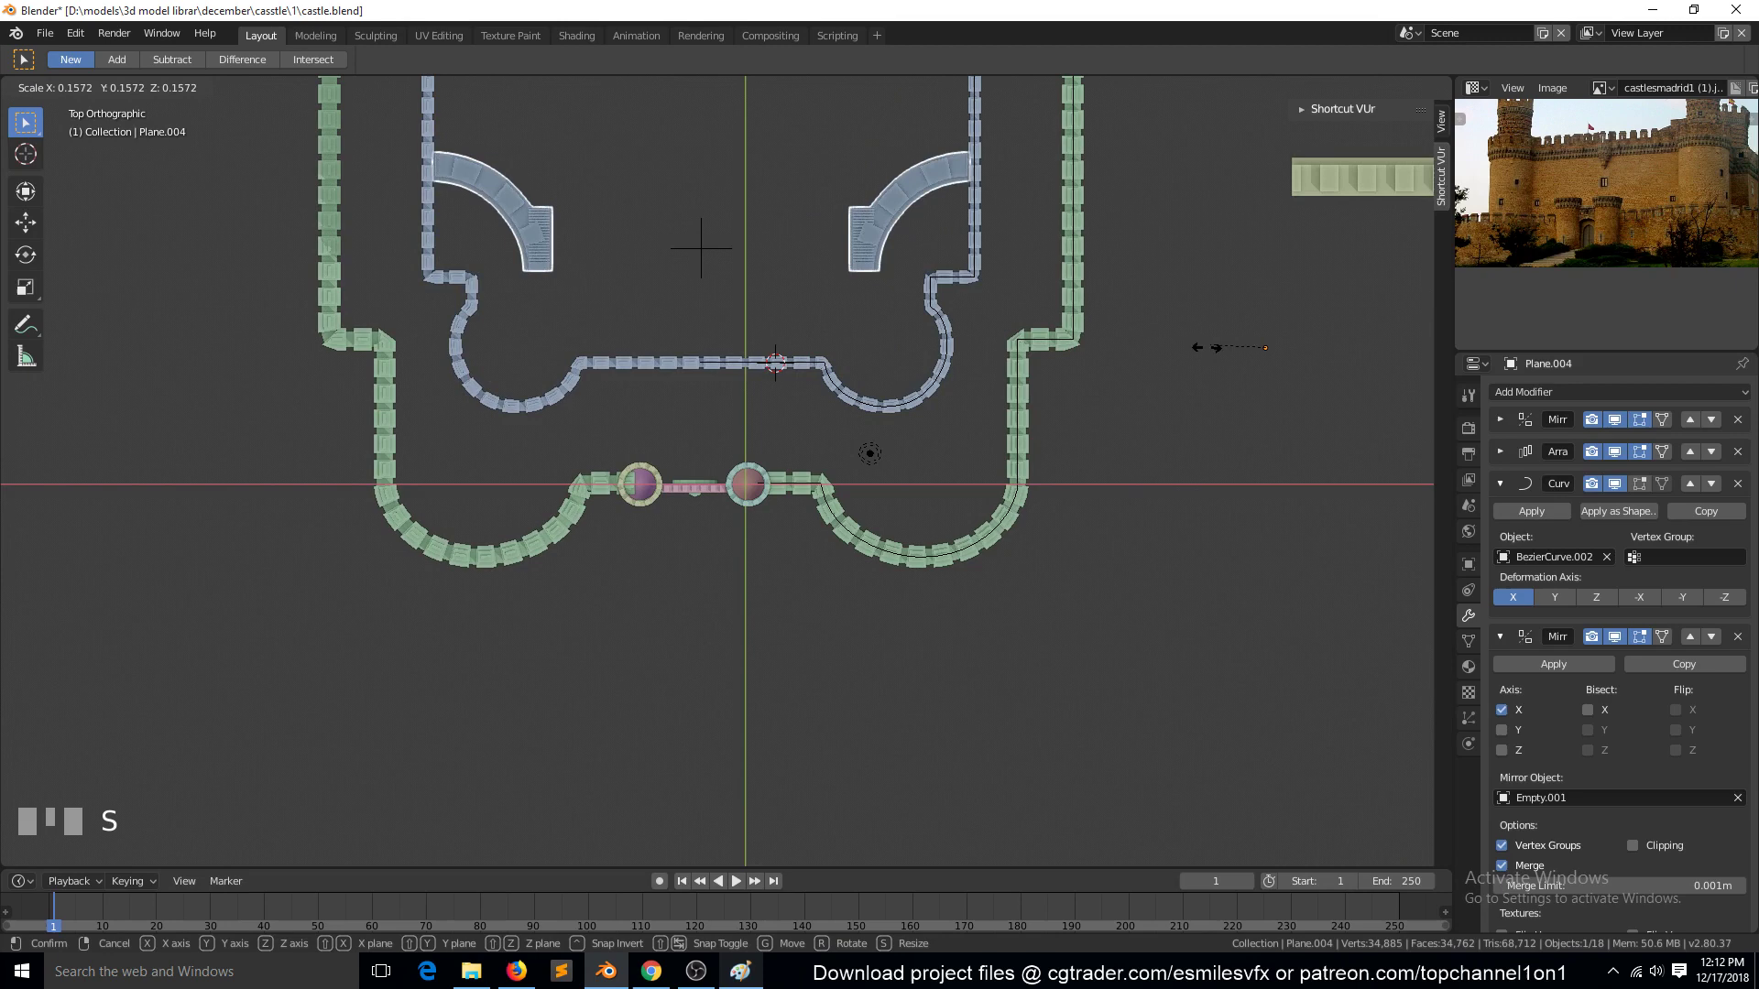
right_click(1202, 366)
key("`")
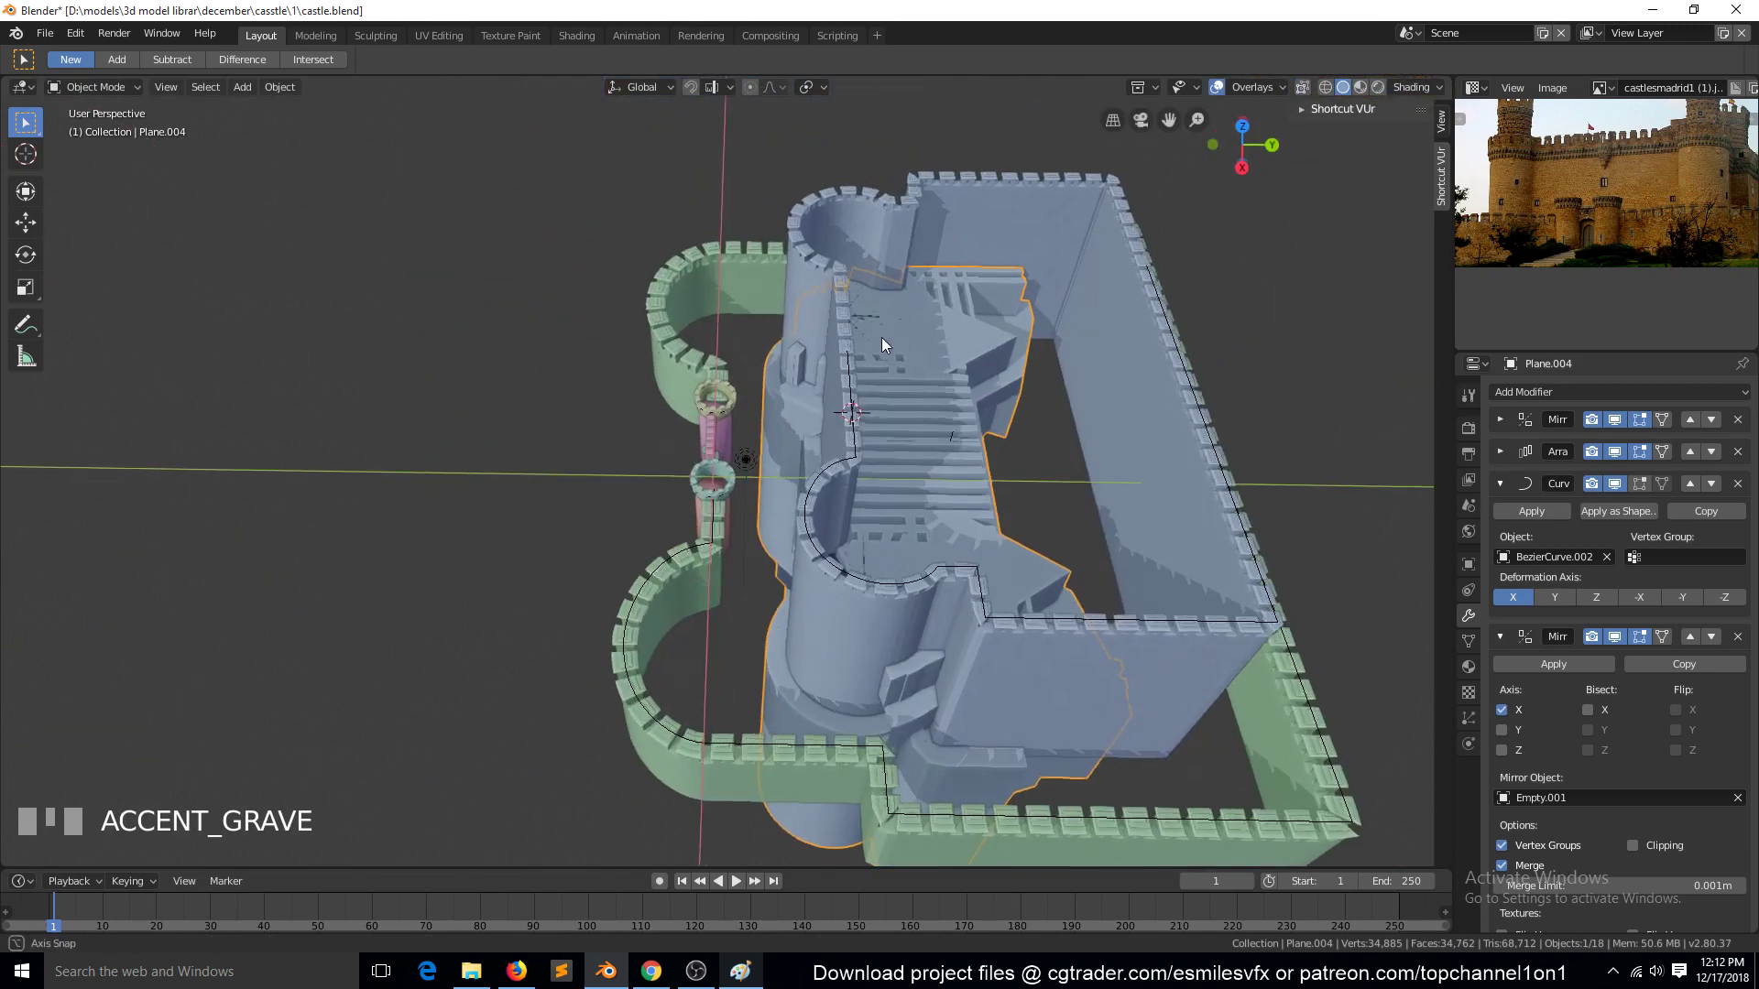
key("KP_Divide")
key("`")
key("s")
right_click(1118, 332)
Snap the parapet to the 3D cursor, shrink it along the inner courtyard wall and save the file
key("KP_Divide")
scroll("up", 3)
key("`")
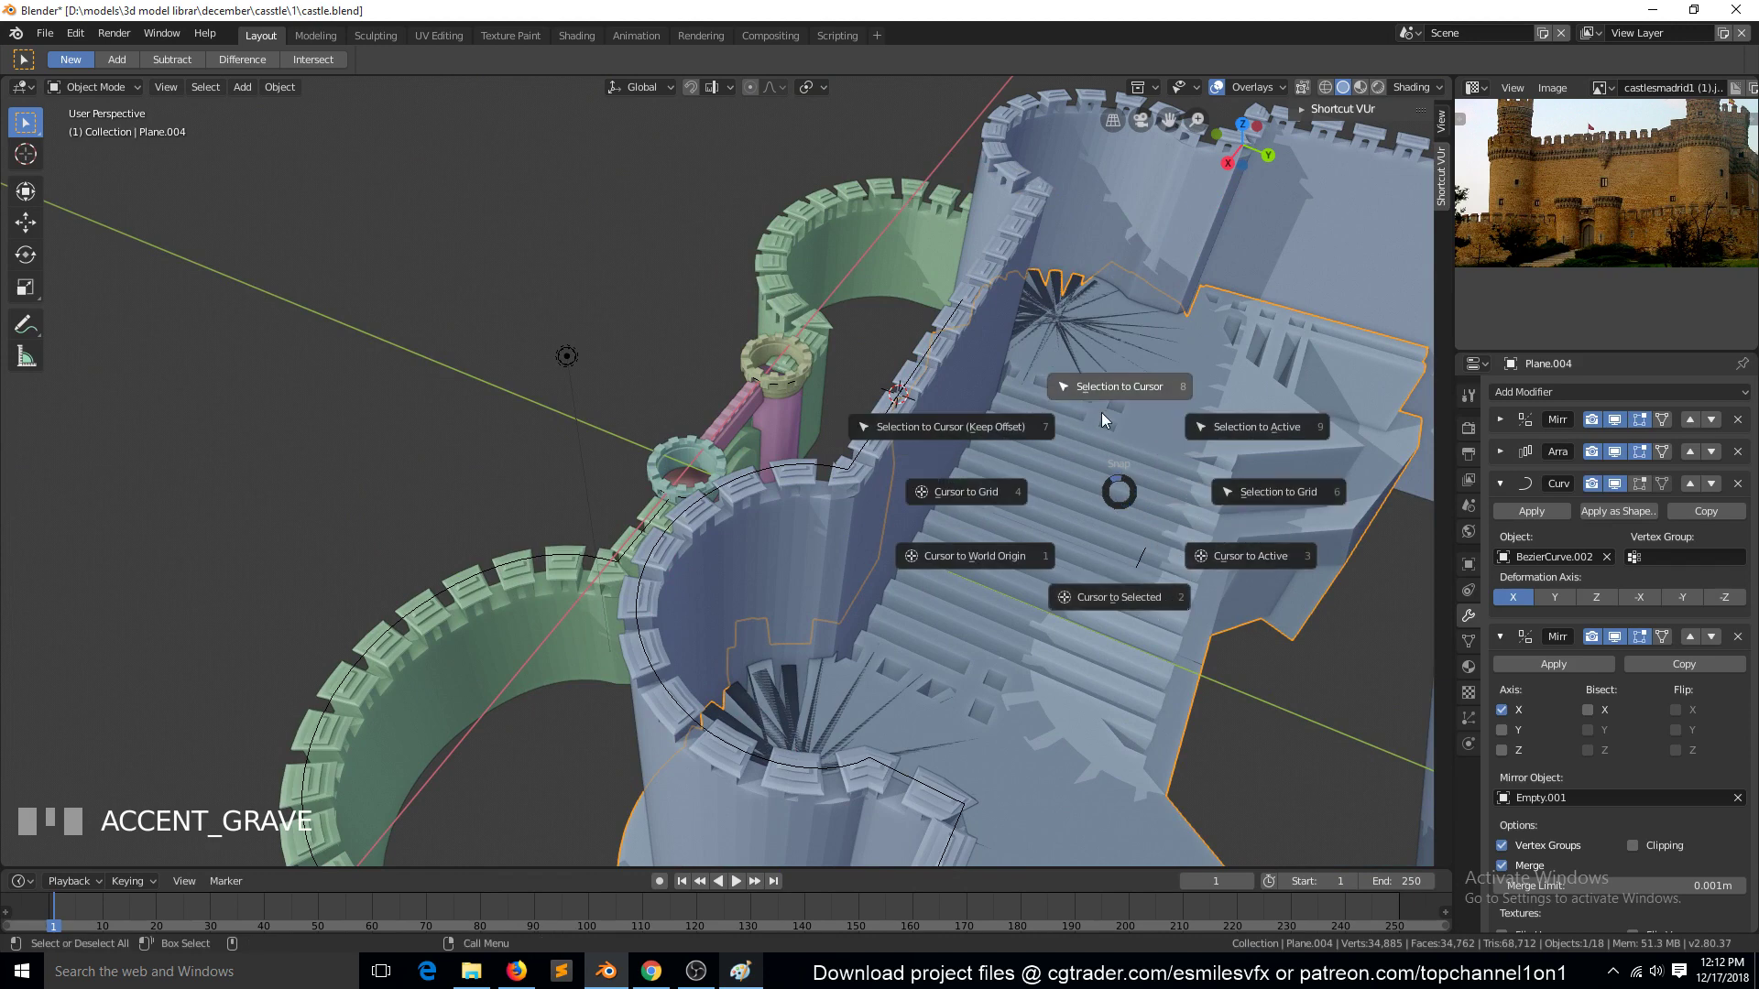
left_click(1051, 474)
scroll("down", 3)
key("`")
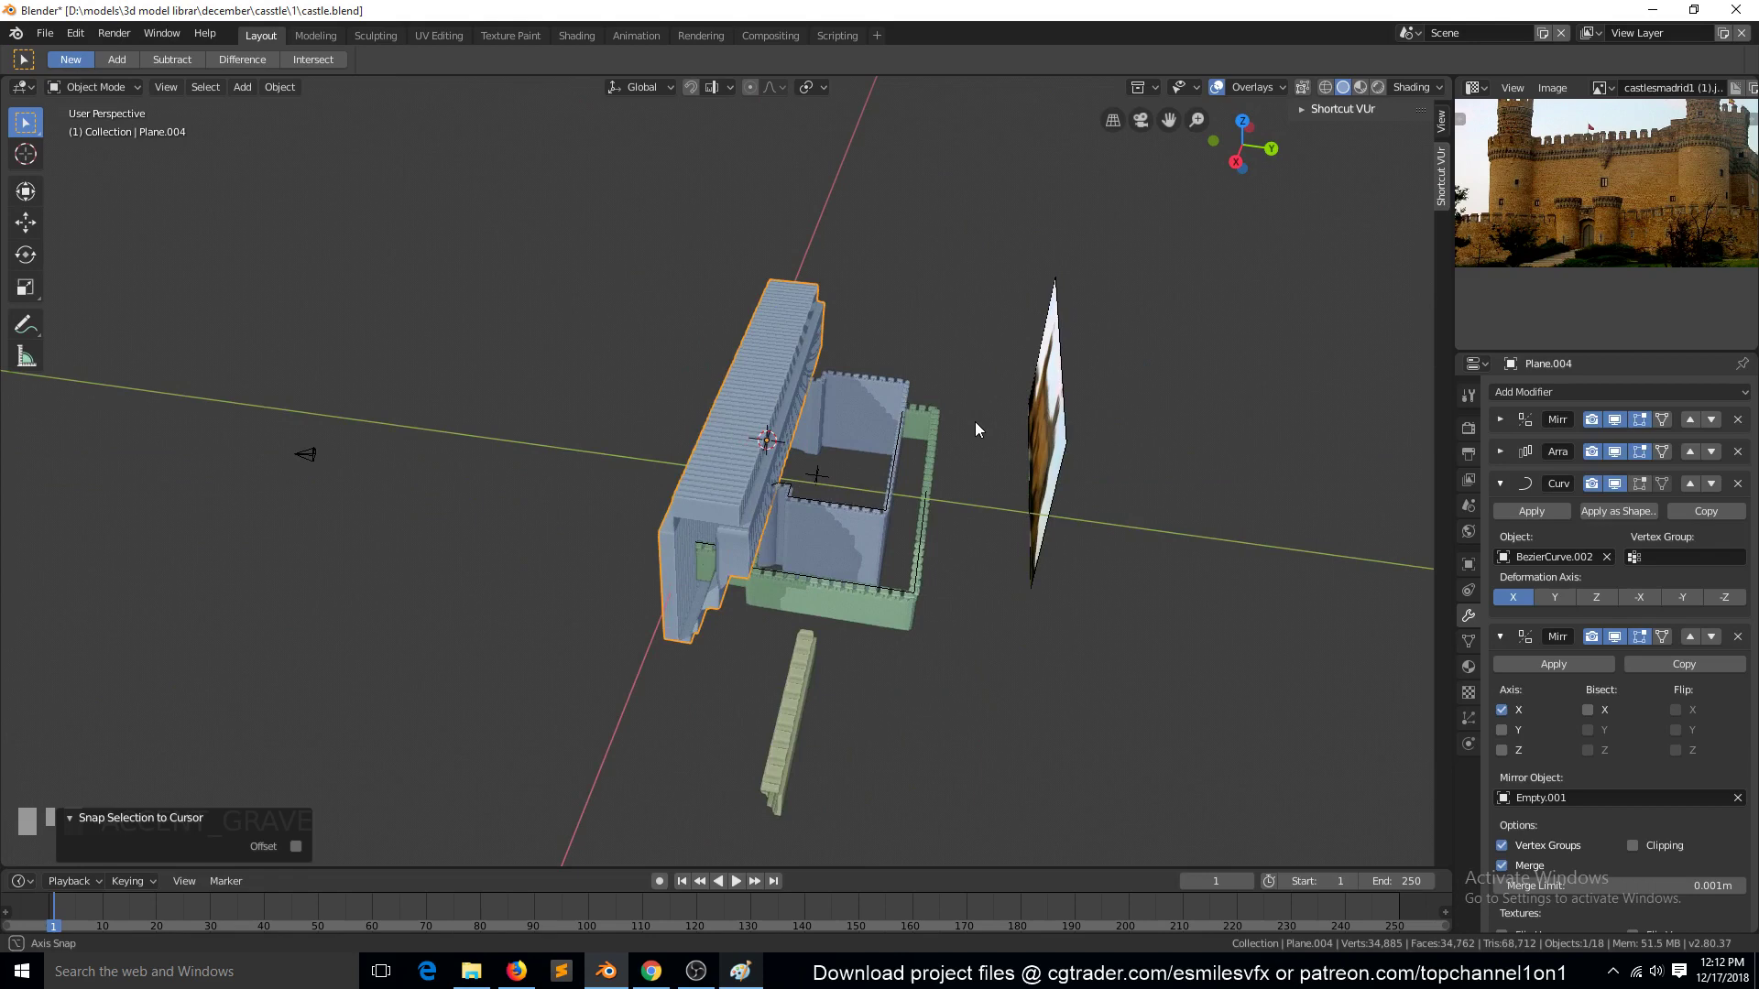
scroll("up", 3)
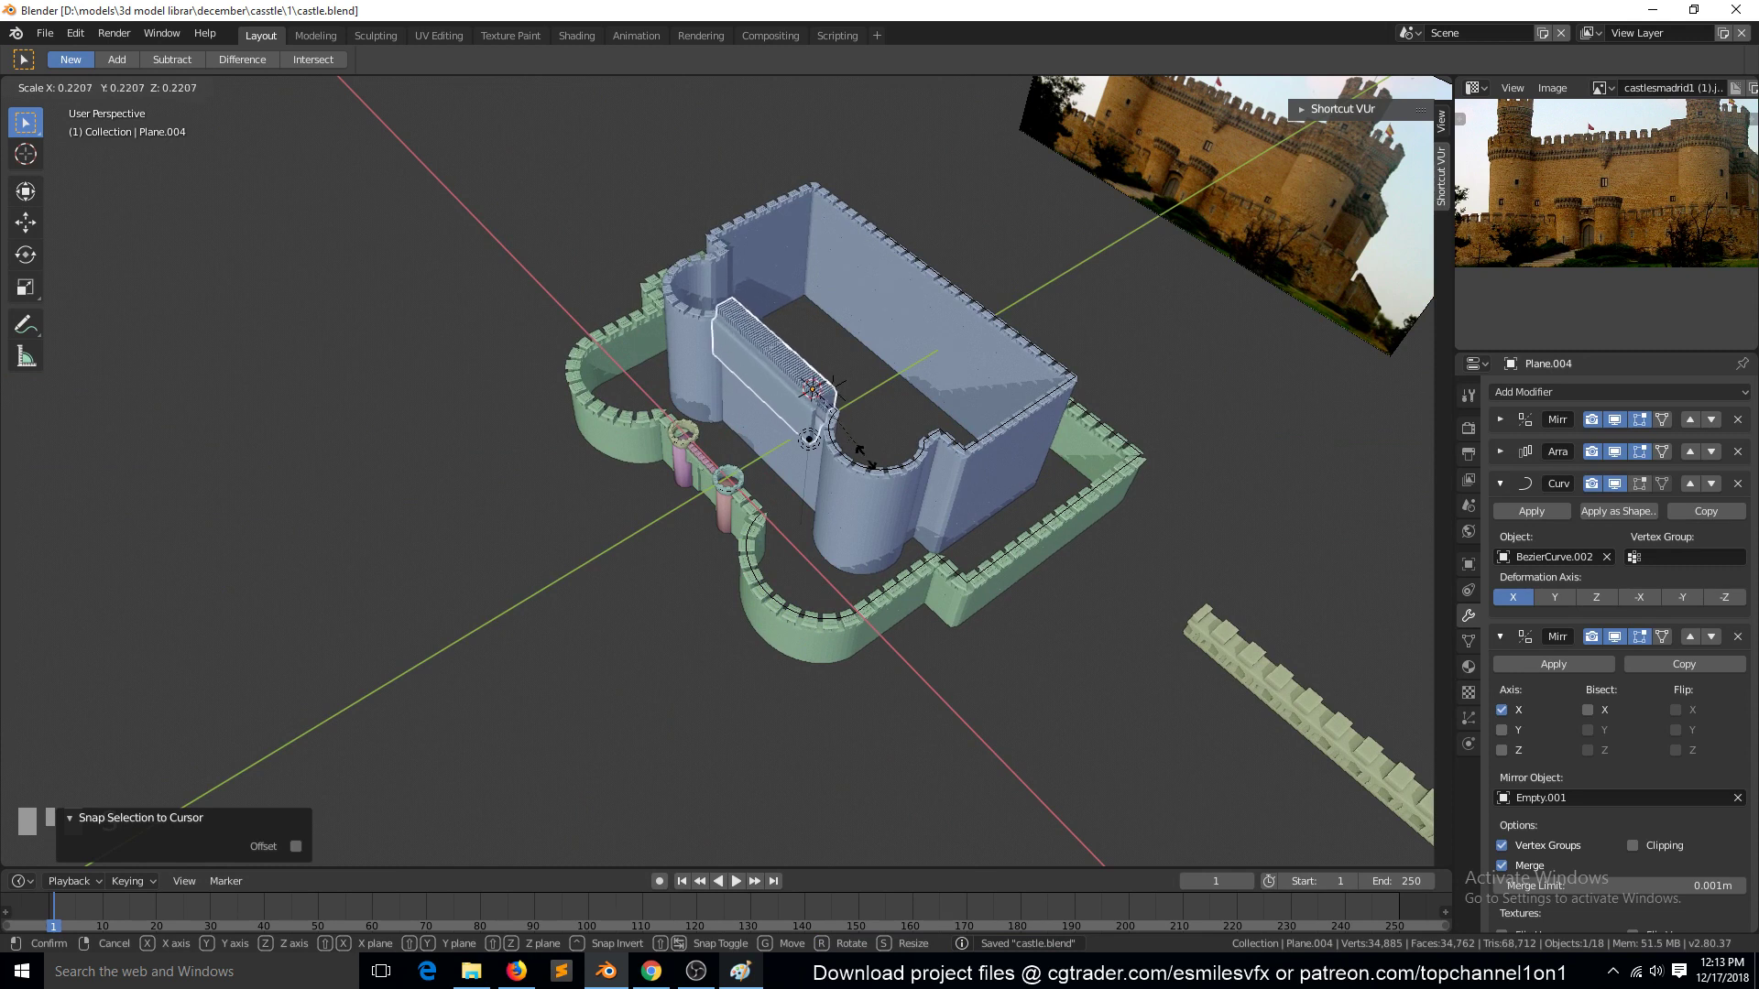
key("s")
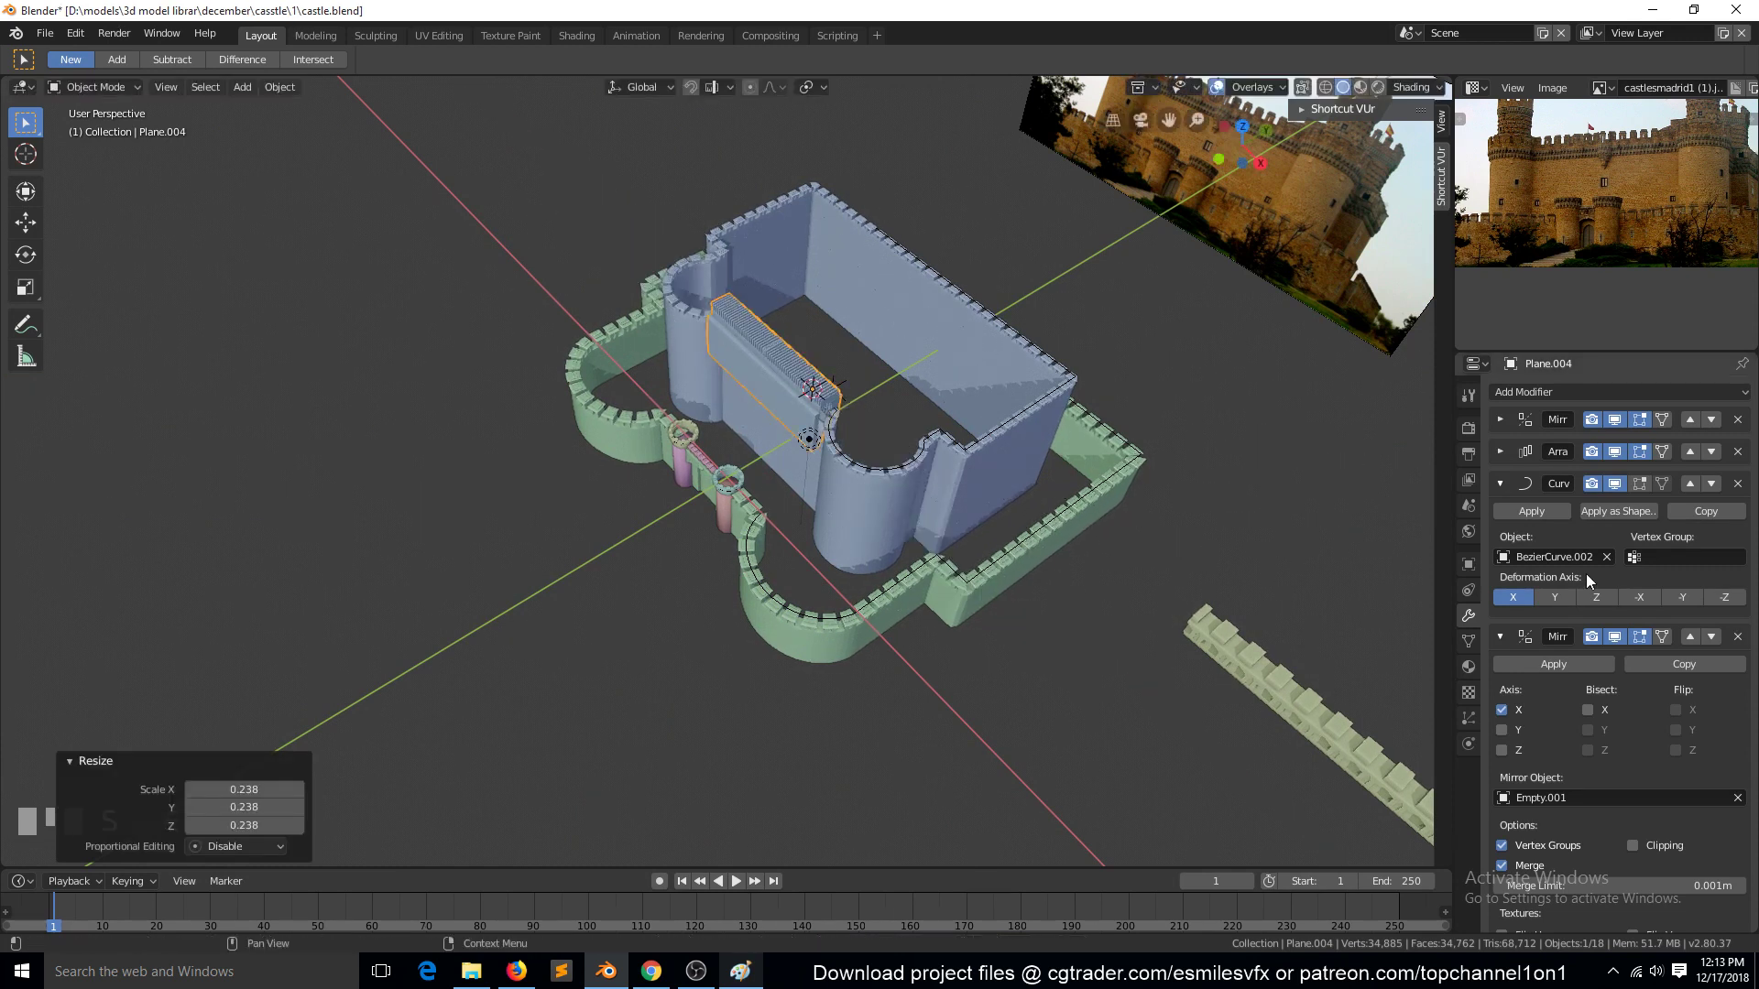
Stretch the inner parapet along X about 3.5 times across the whole castle
key("`")
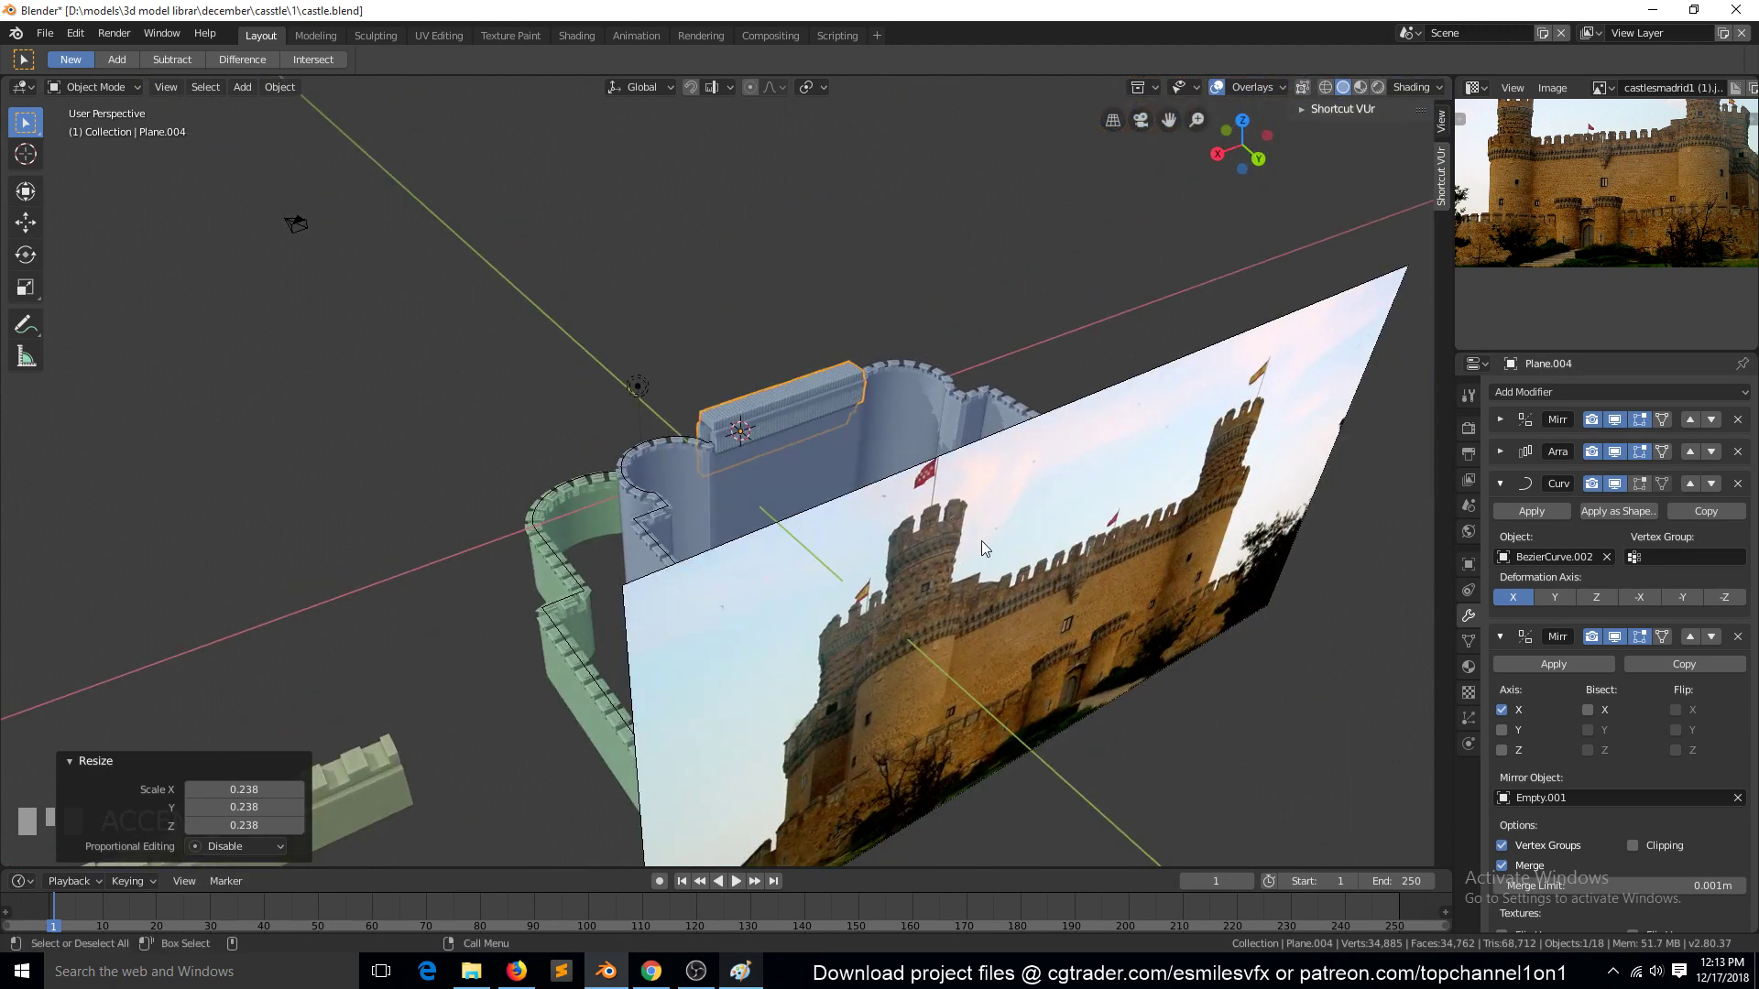
key("g")
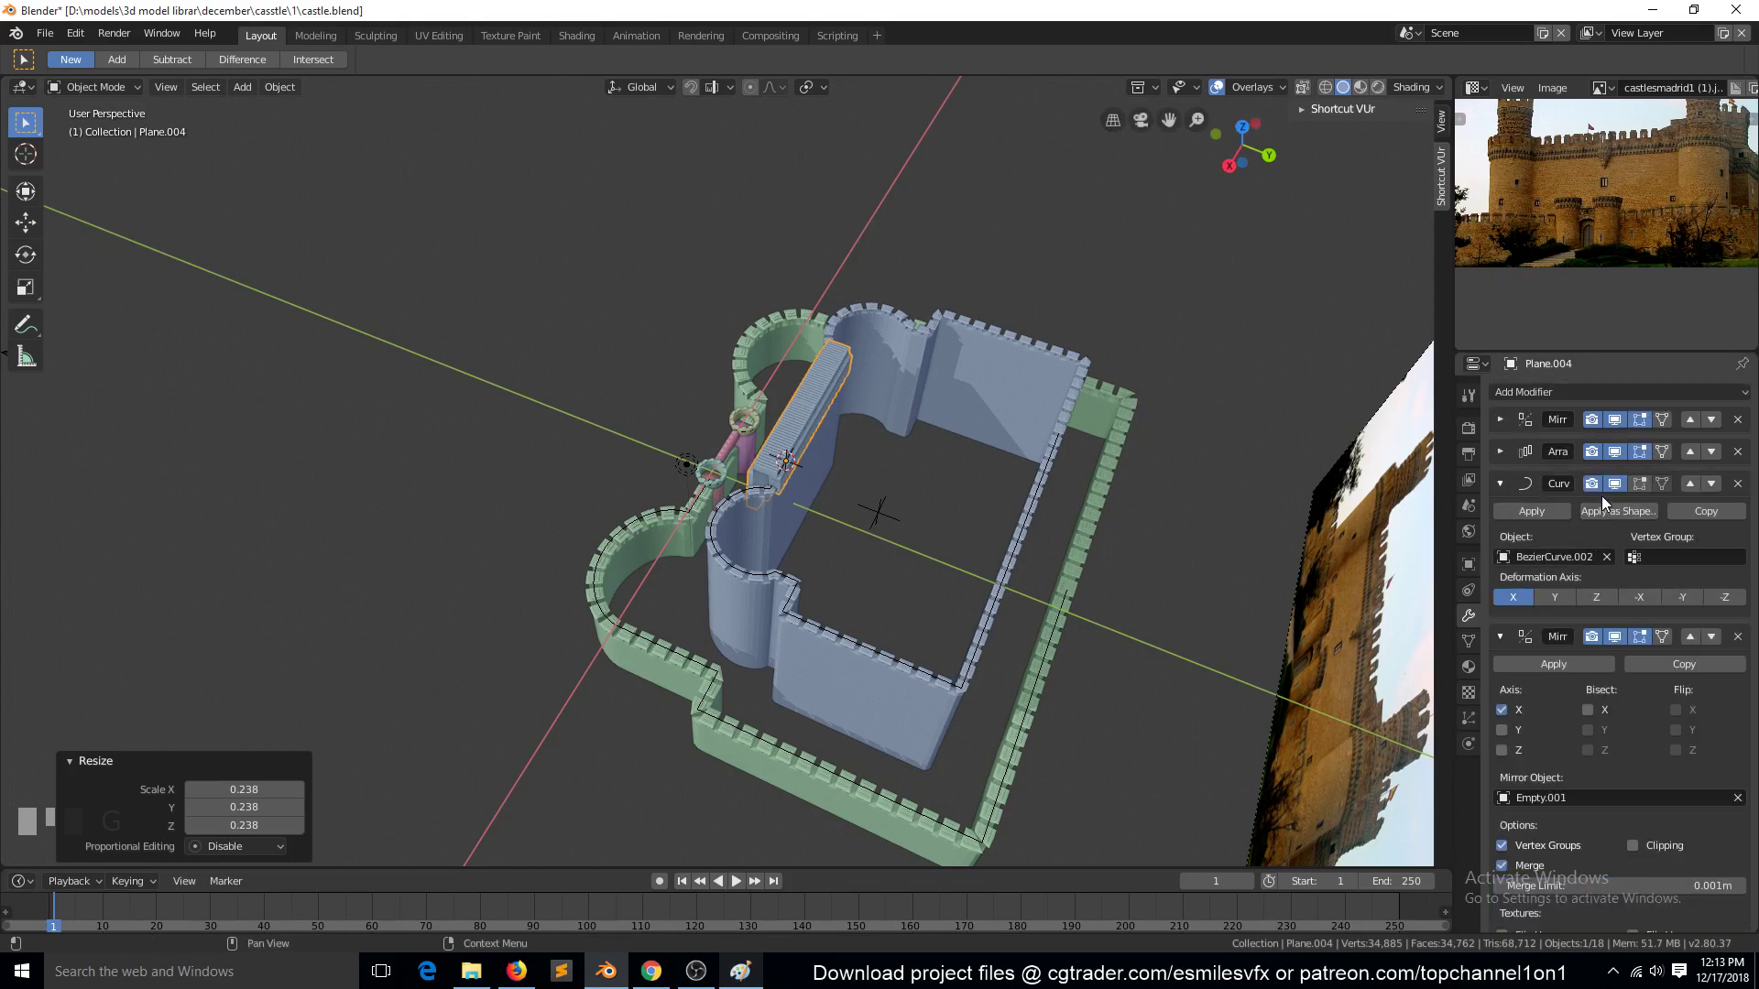
left_click(1617, 489)
left_click(1618, 489)
double_click(1618, 489)
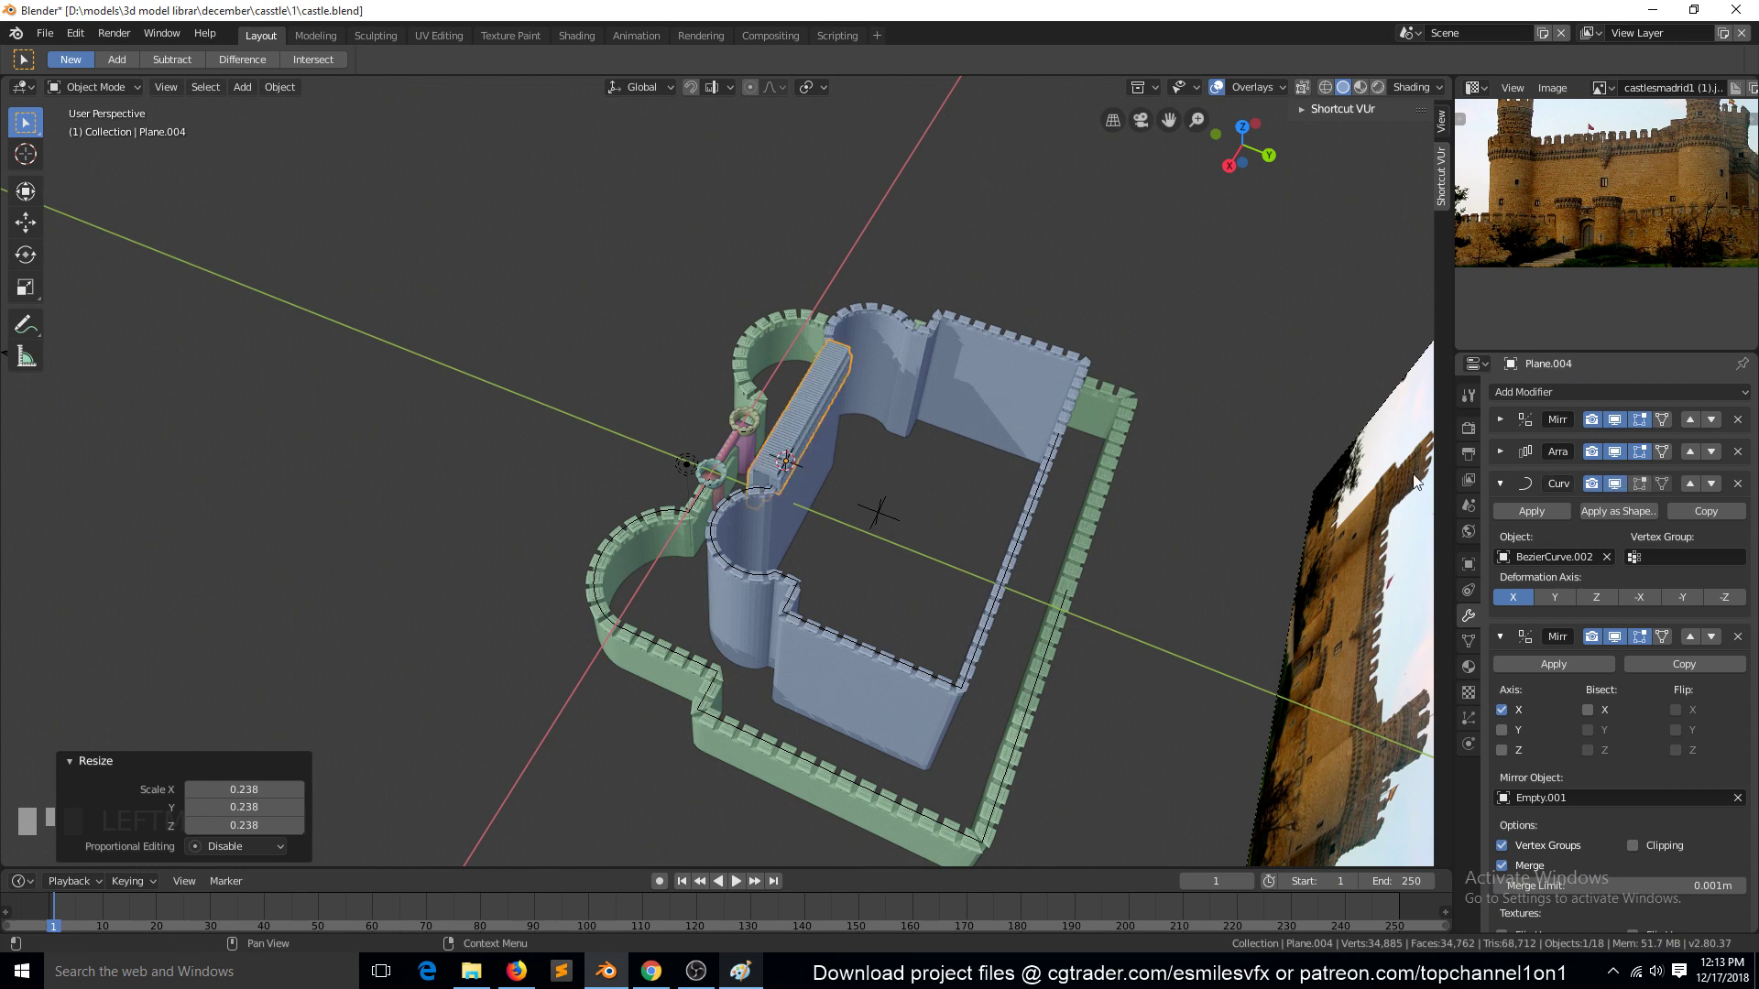
key("Return")
key("s")
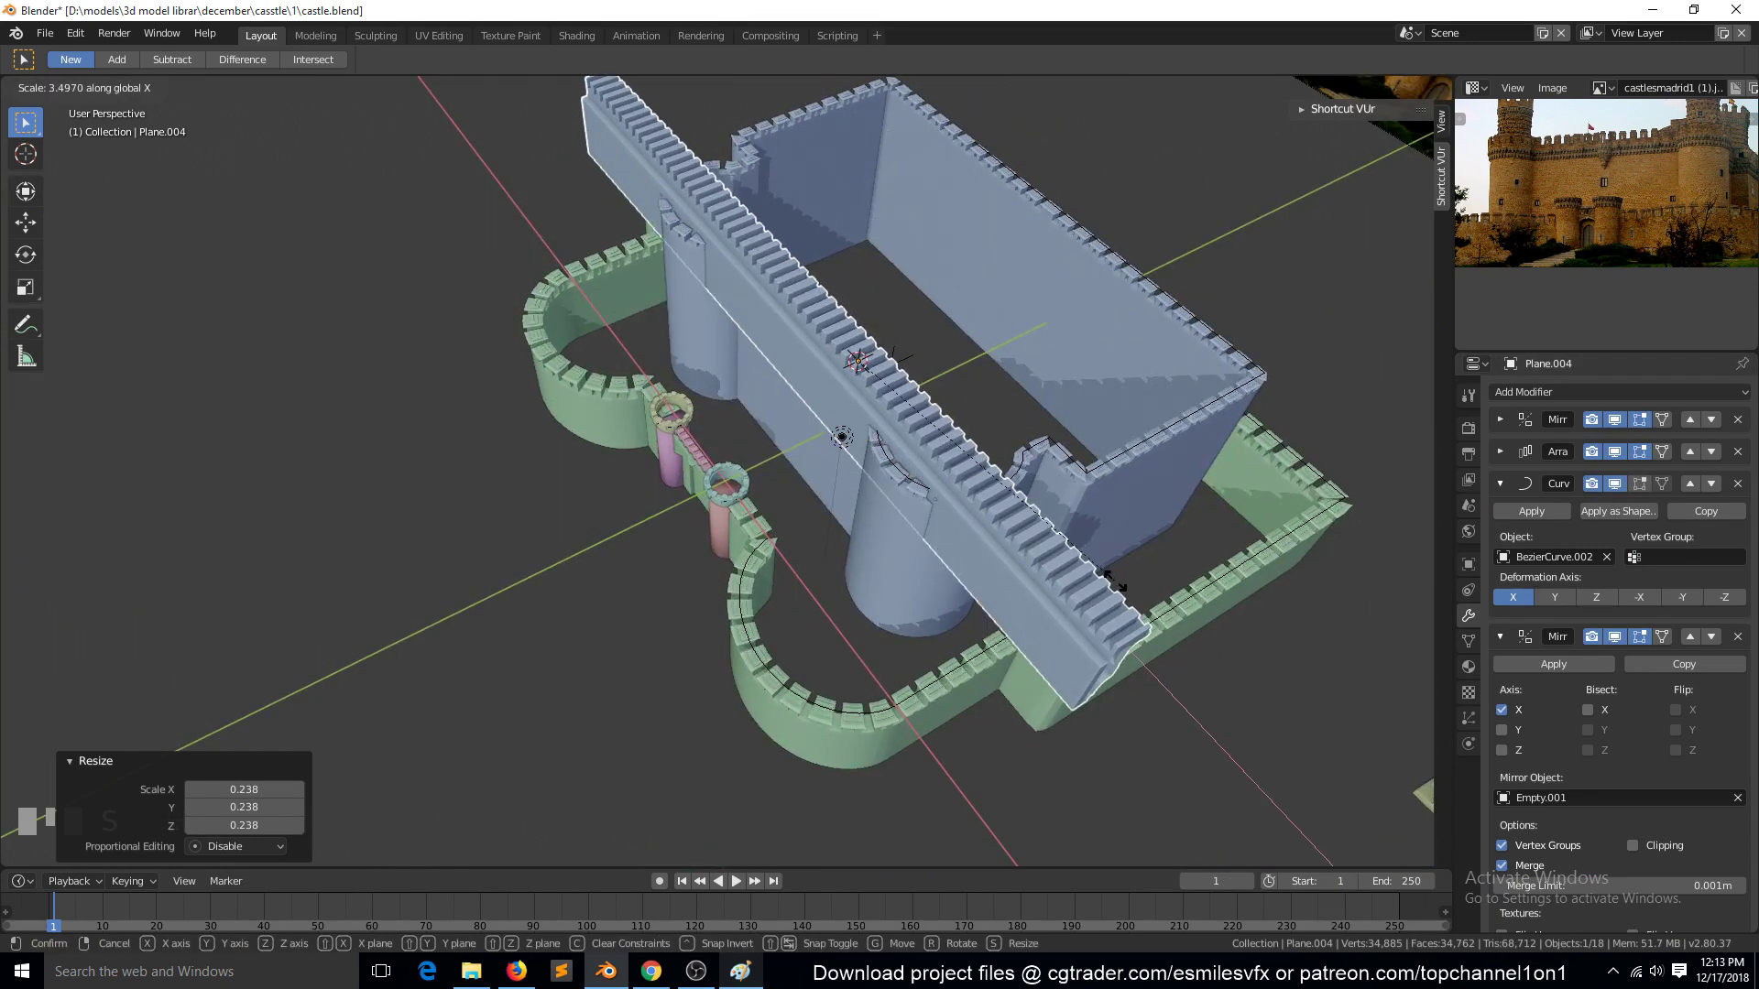
left_click_drag(1128, 585, 1180, 409)
Delete the unresolved parapet Plane.004 and save the castle file
key("x")
key("KP_7")
scroll("up", 3)
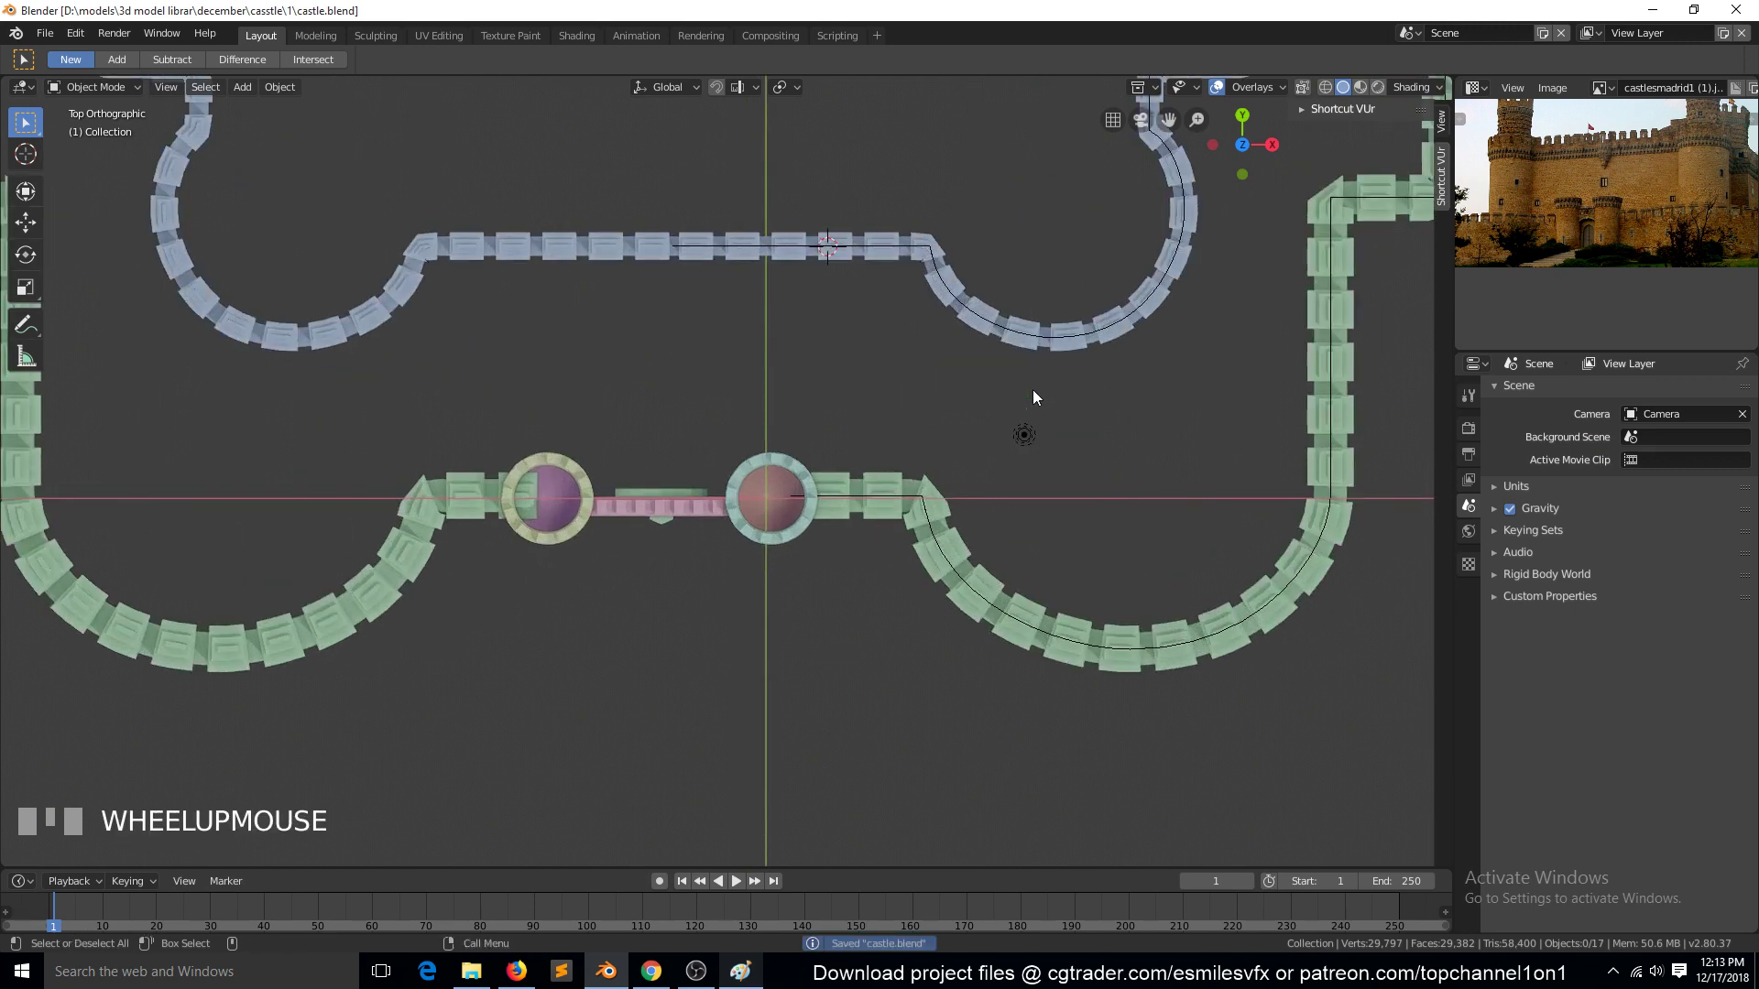
Review the inner and outer crenellated walls from a perspective view and save the castle file
key("`")
scroll("down", 3)
scroll("up", 3)
left_click(1002, 292)
scroll("down", 3)
scroll("up", 3)
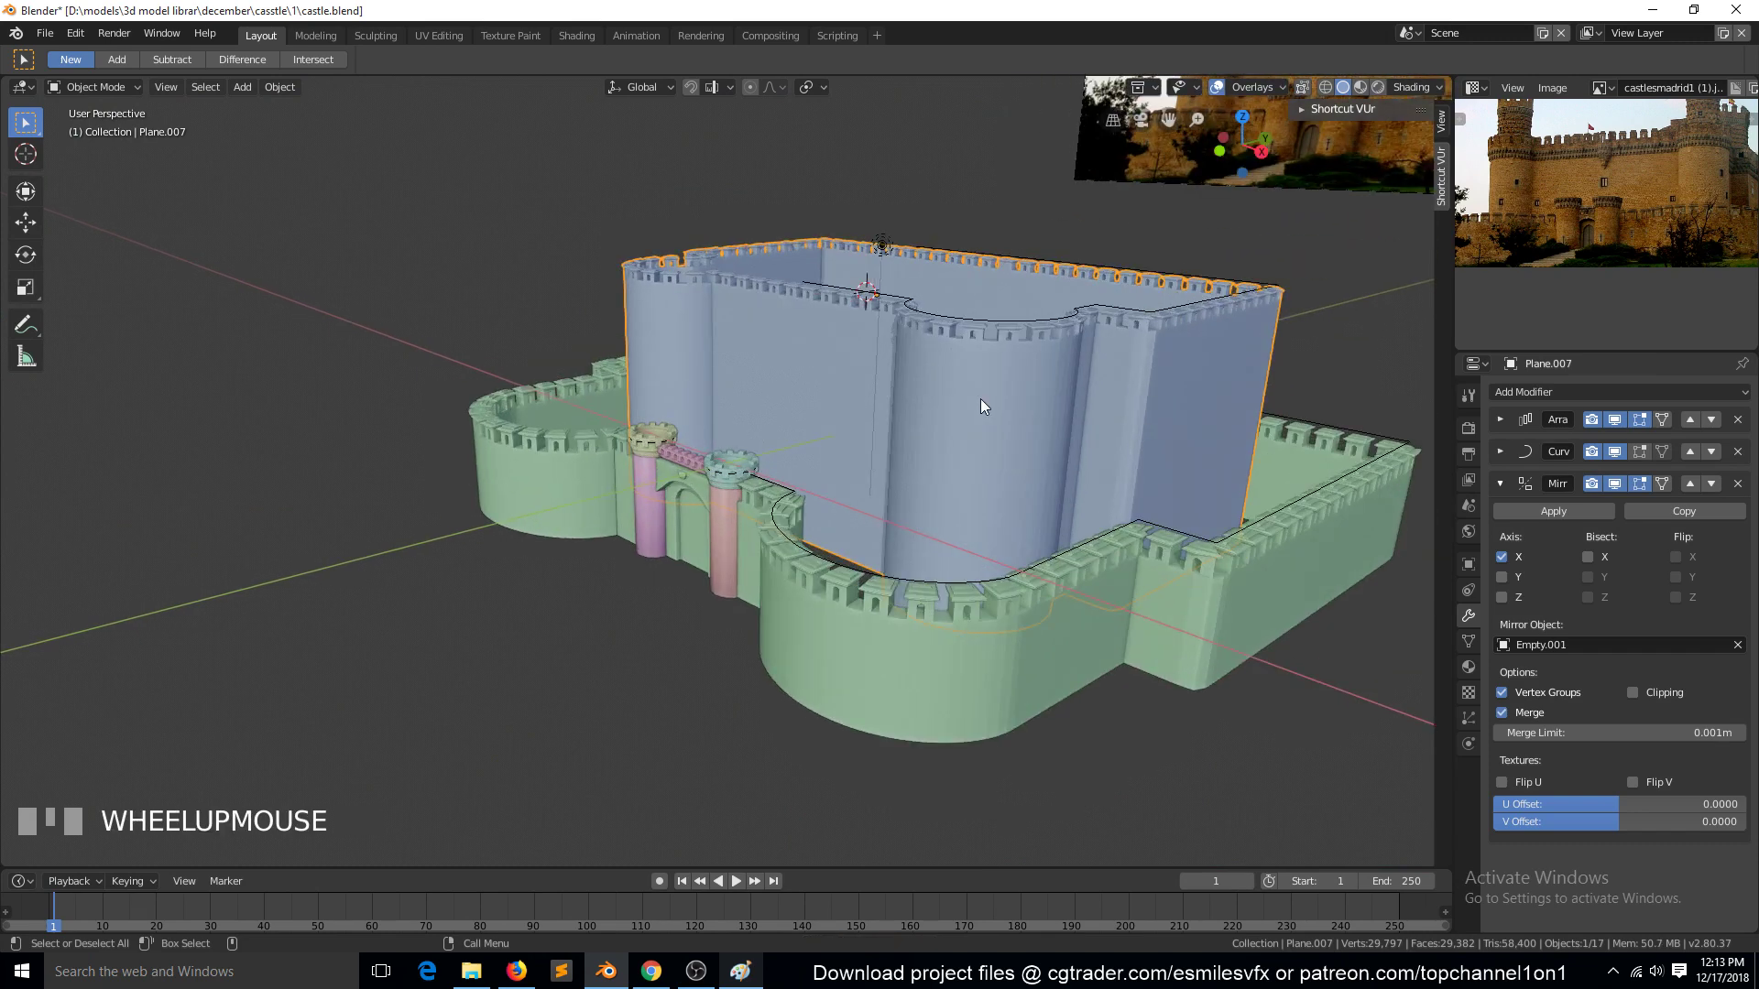
left_click(1015, 659)
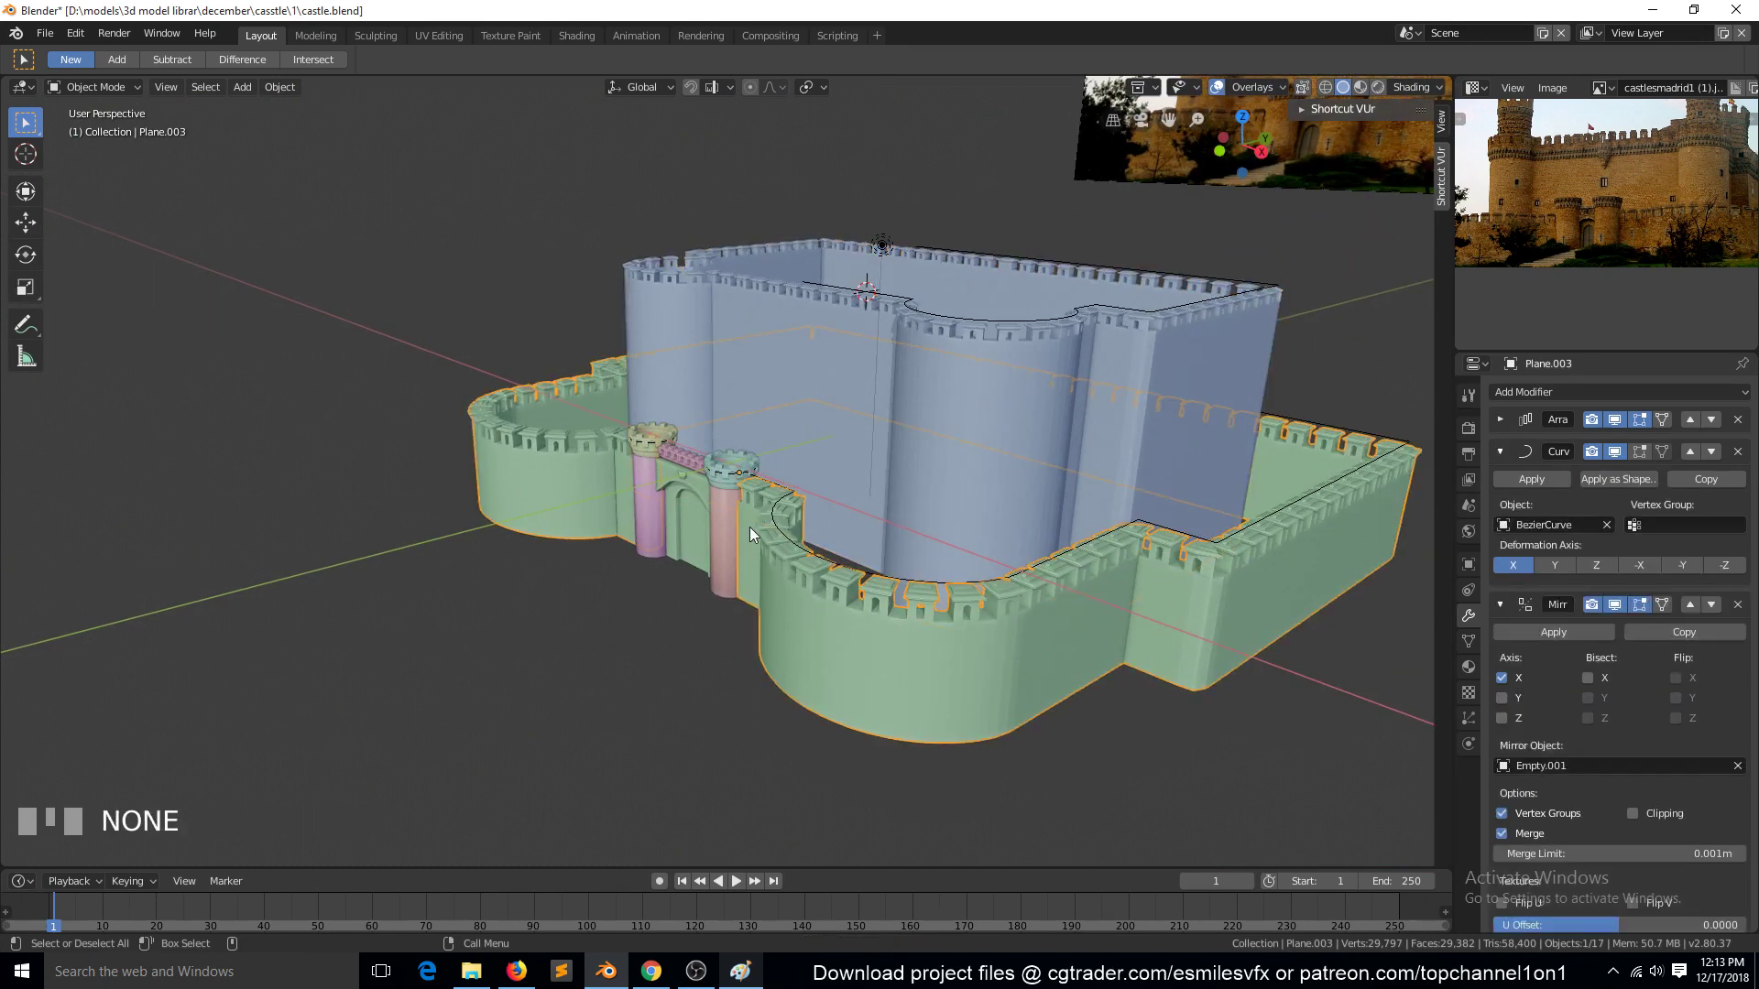
key("alt+a")
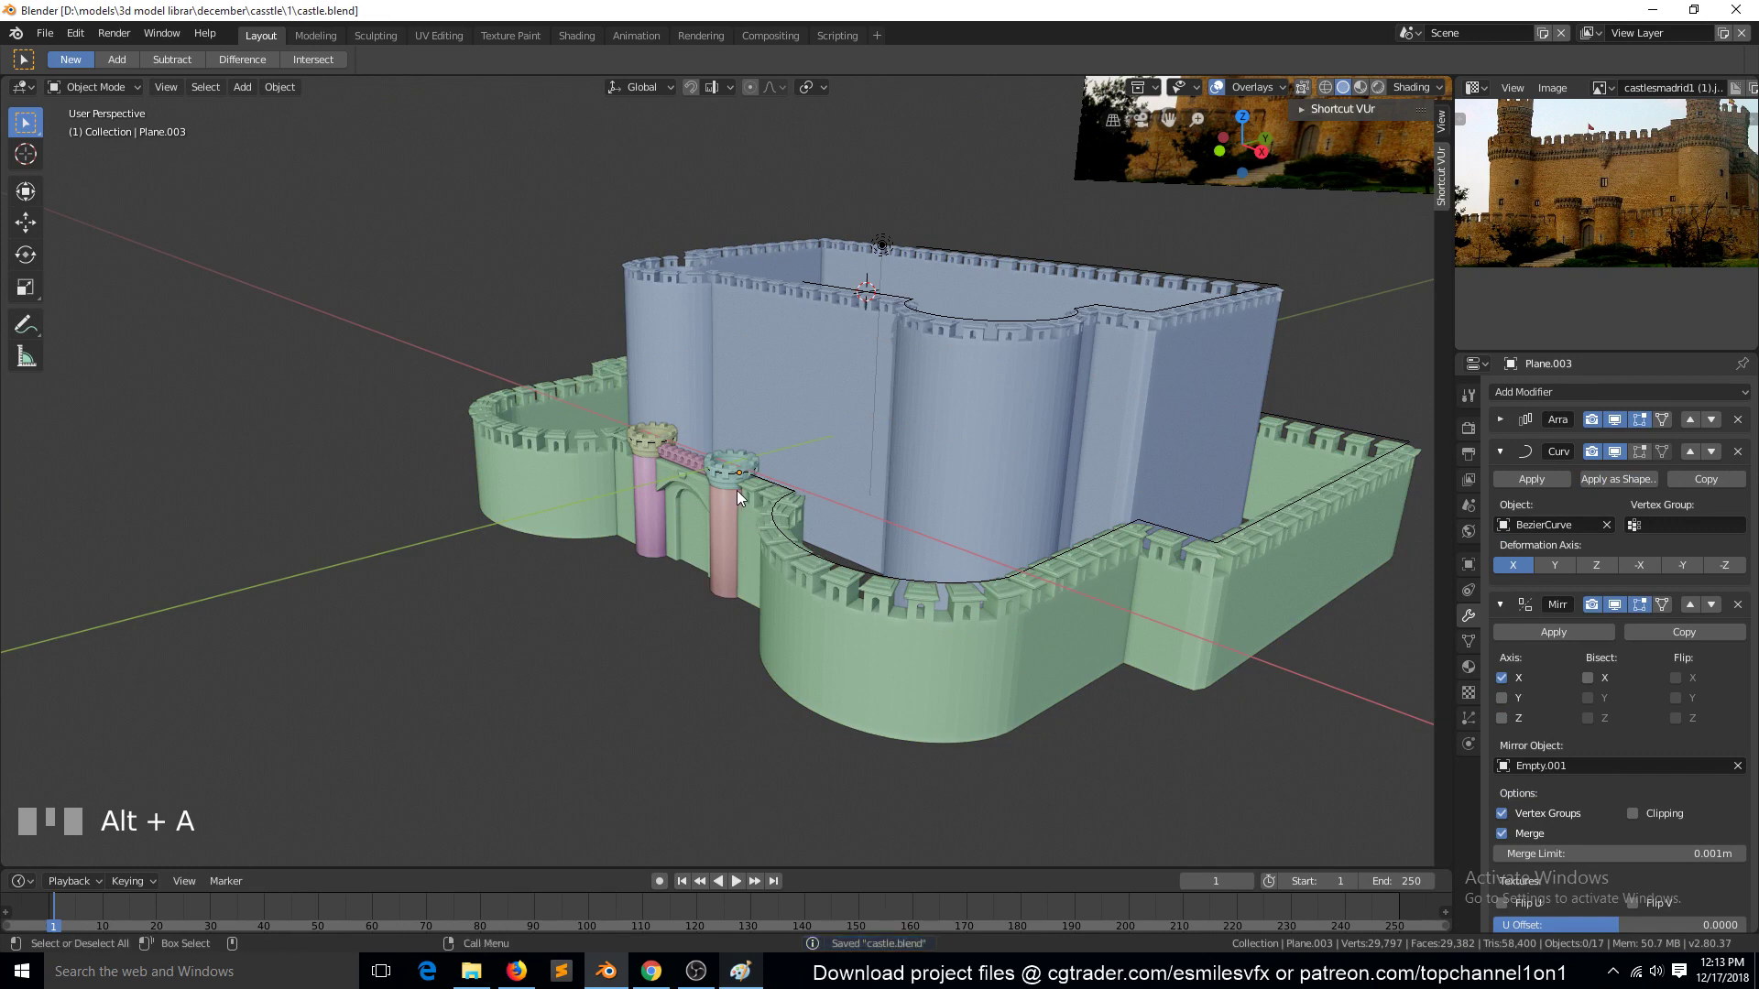